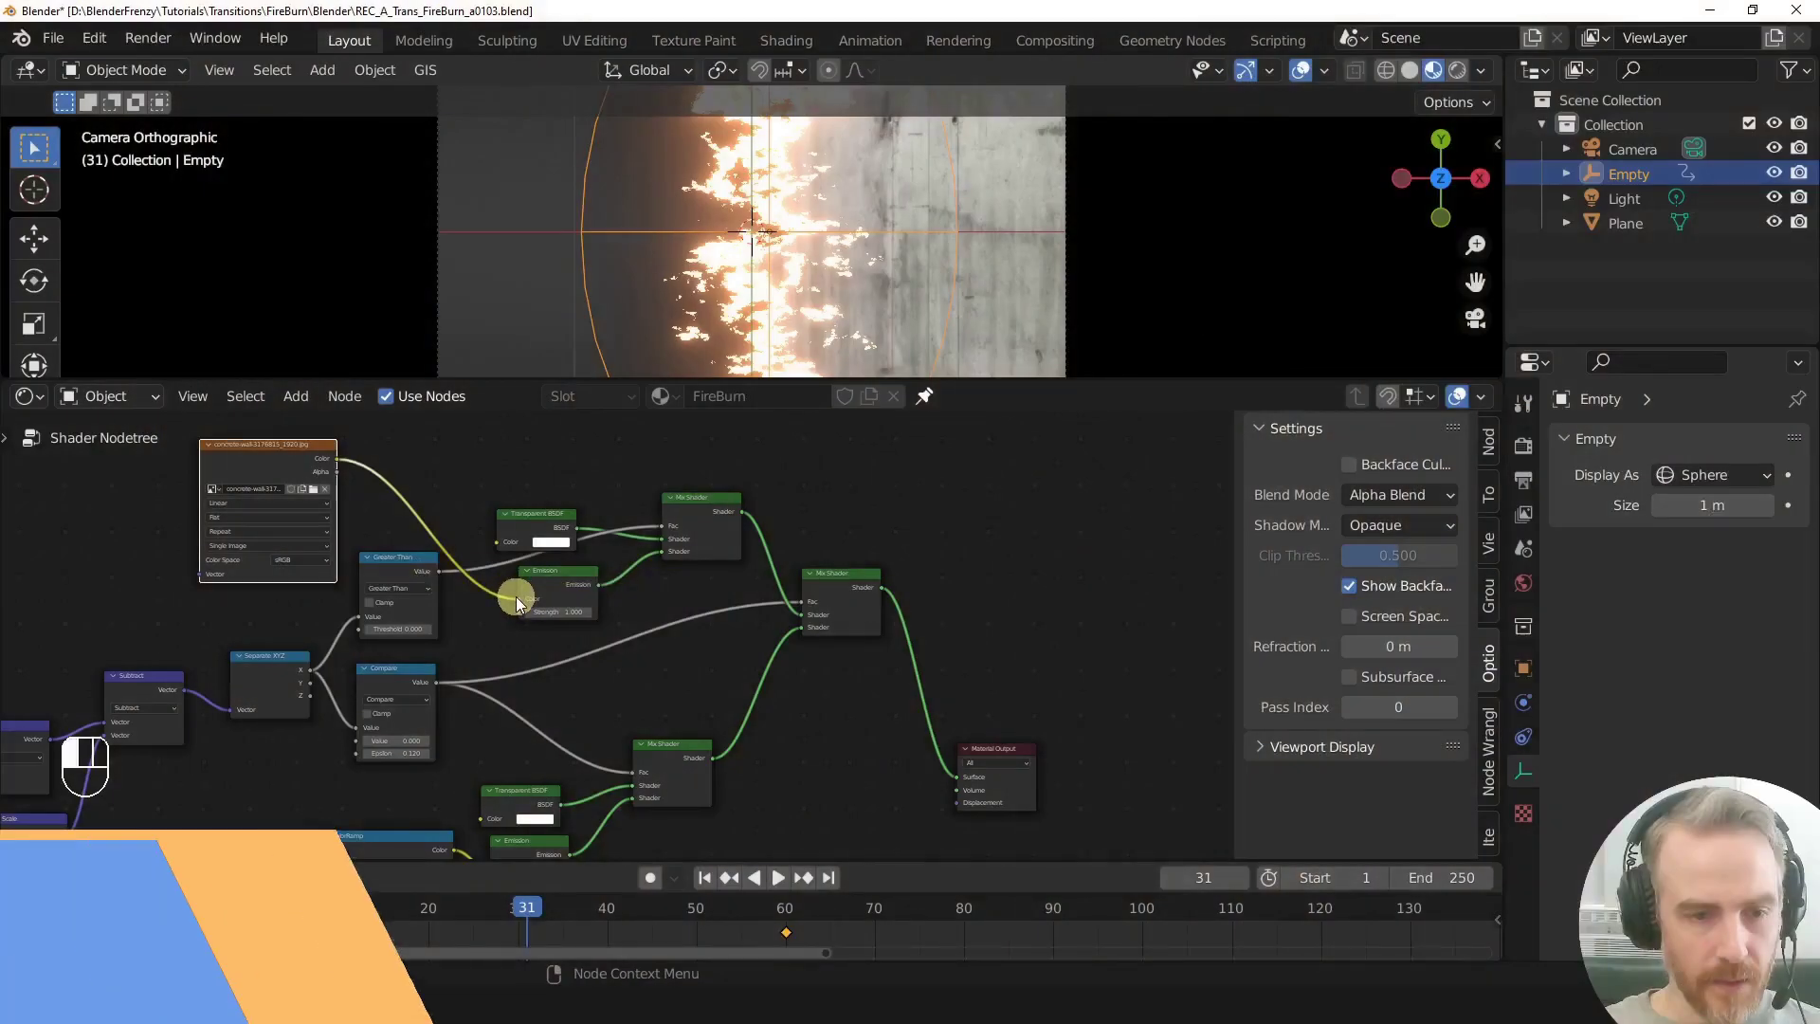
Step: Link the mask node into the Material Output so the camera shows the black-and-white burn mask
drag(524, 610, 436, 532)
click(525, 609)
click(562, 585)
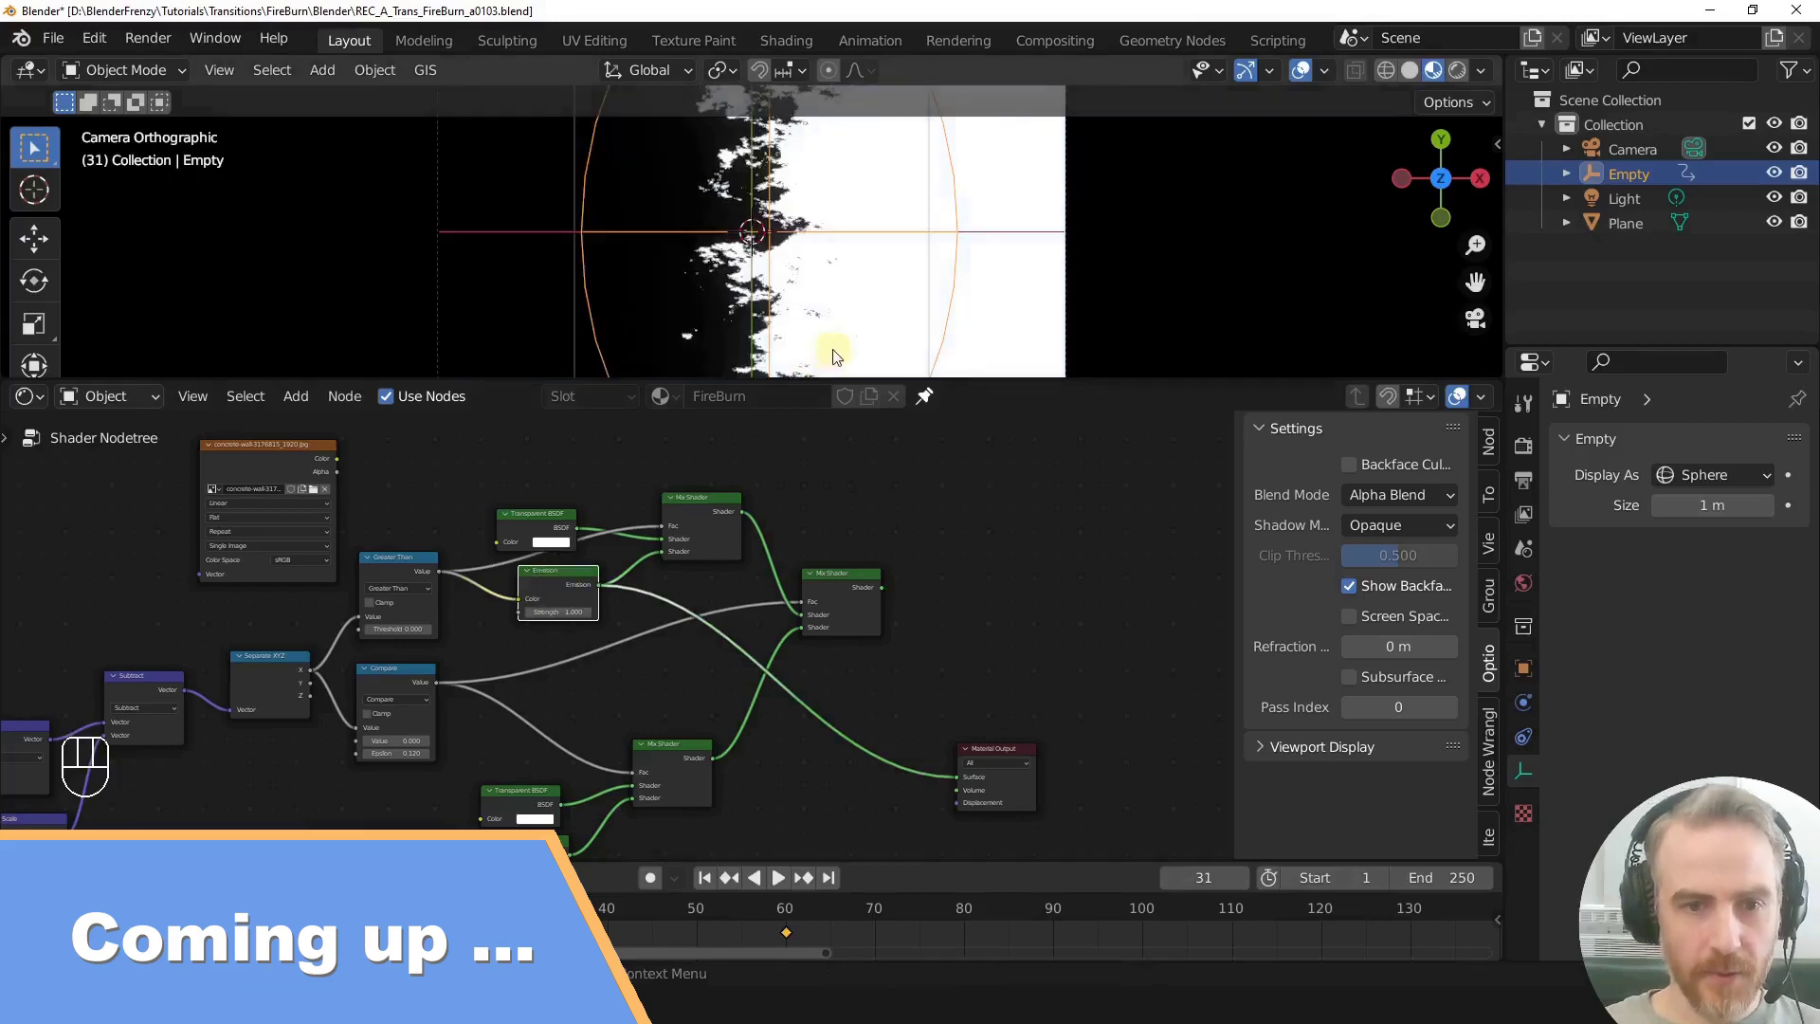
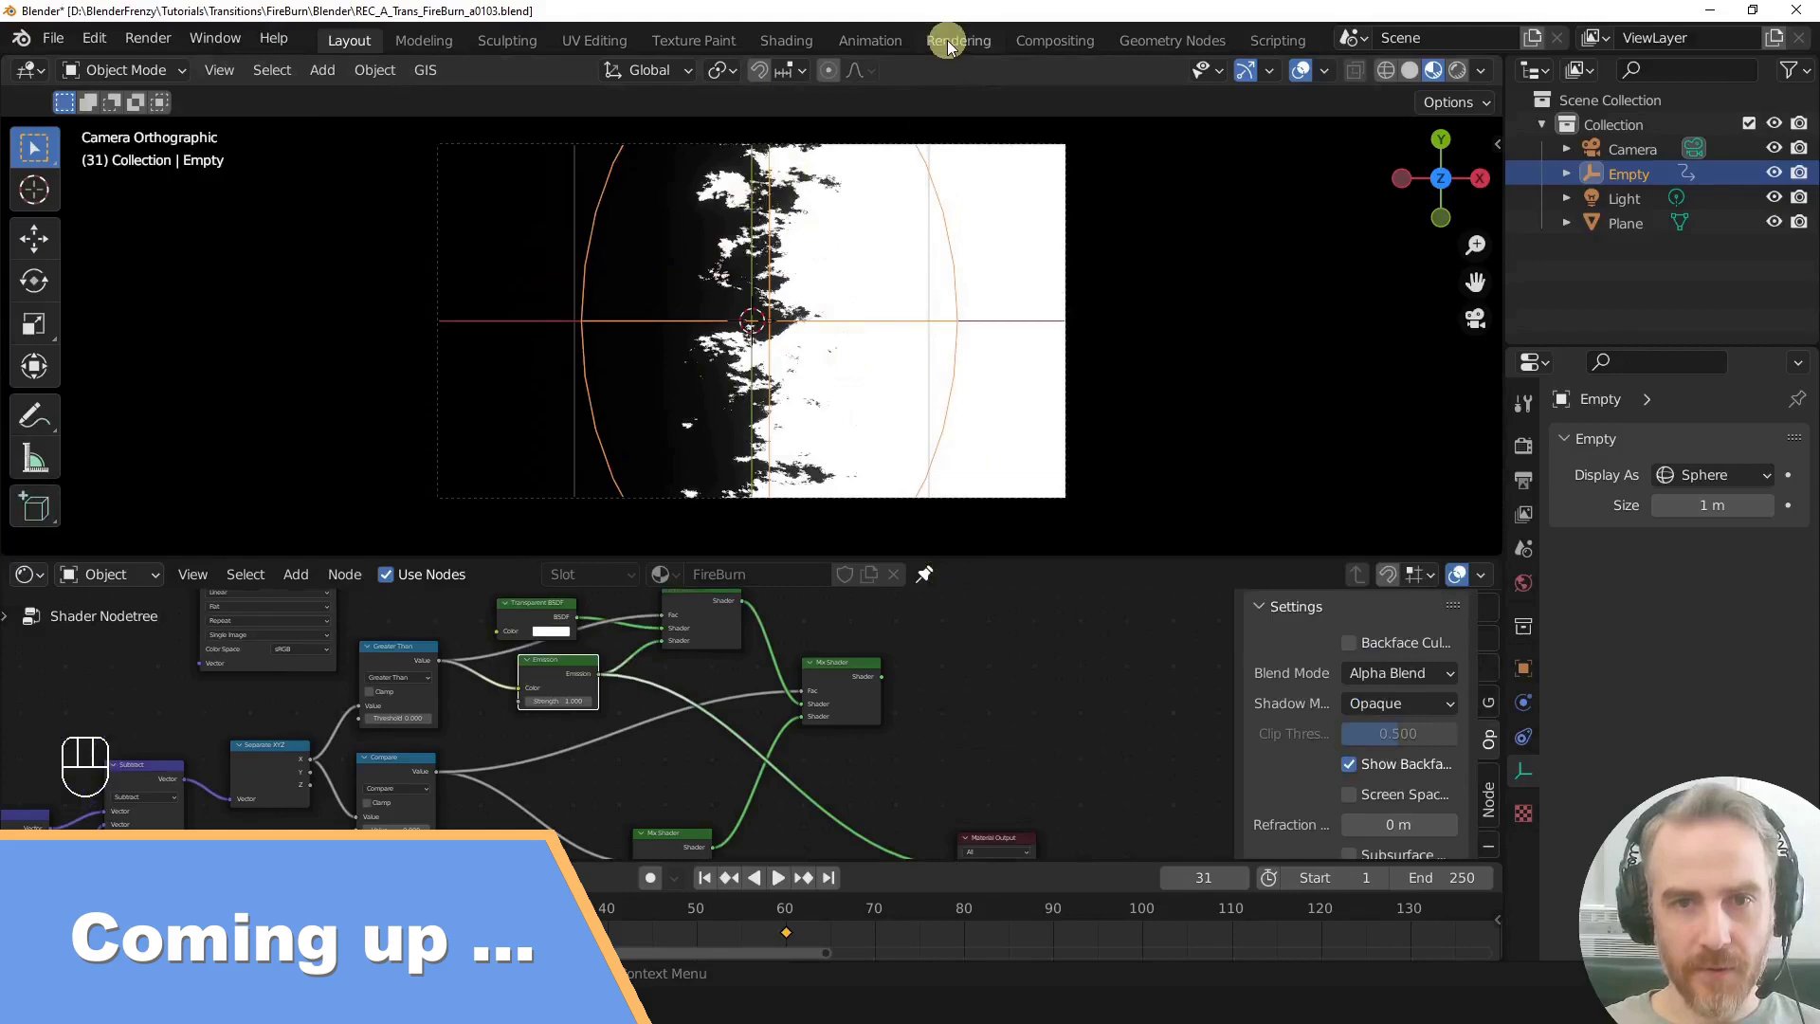
Step: Add all FireBurn_fire_01 PNG frames as an image strip in the sequencer and play it back
click(447, 158)
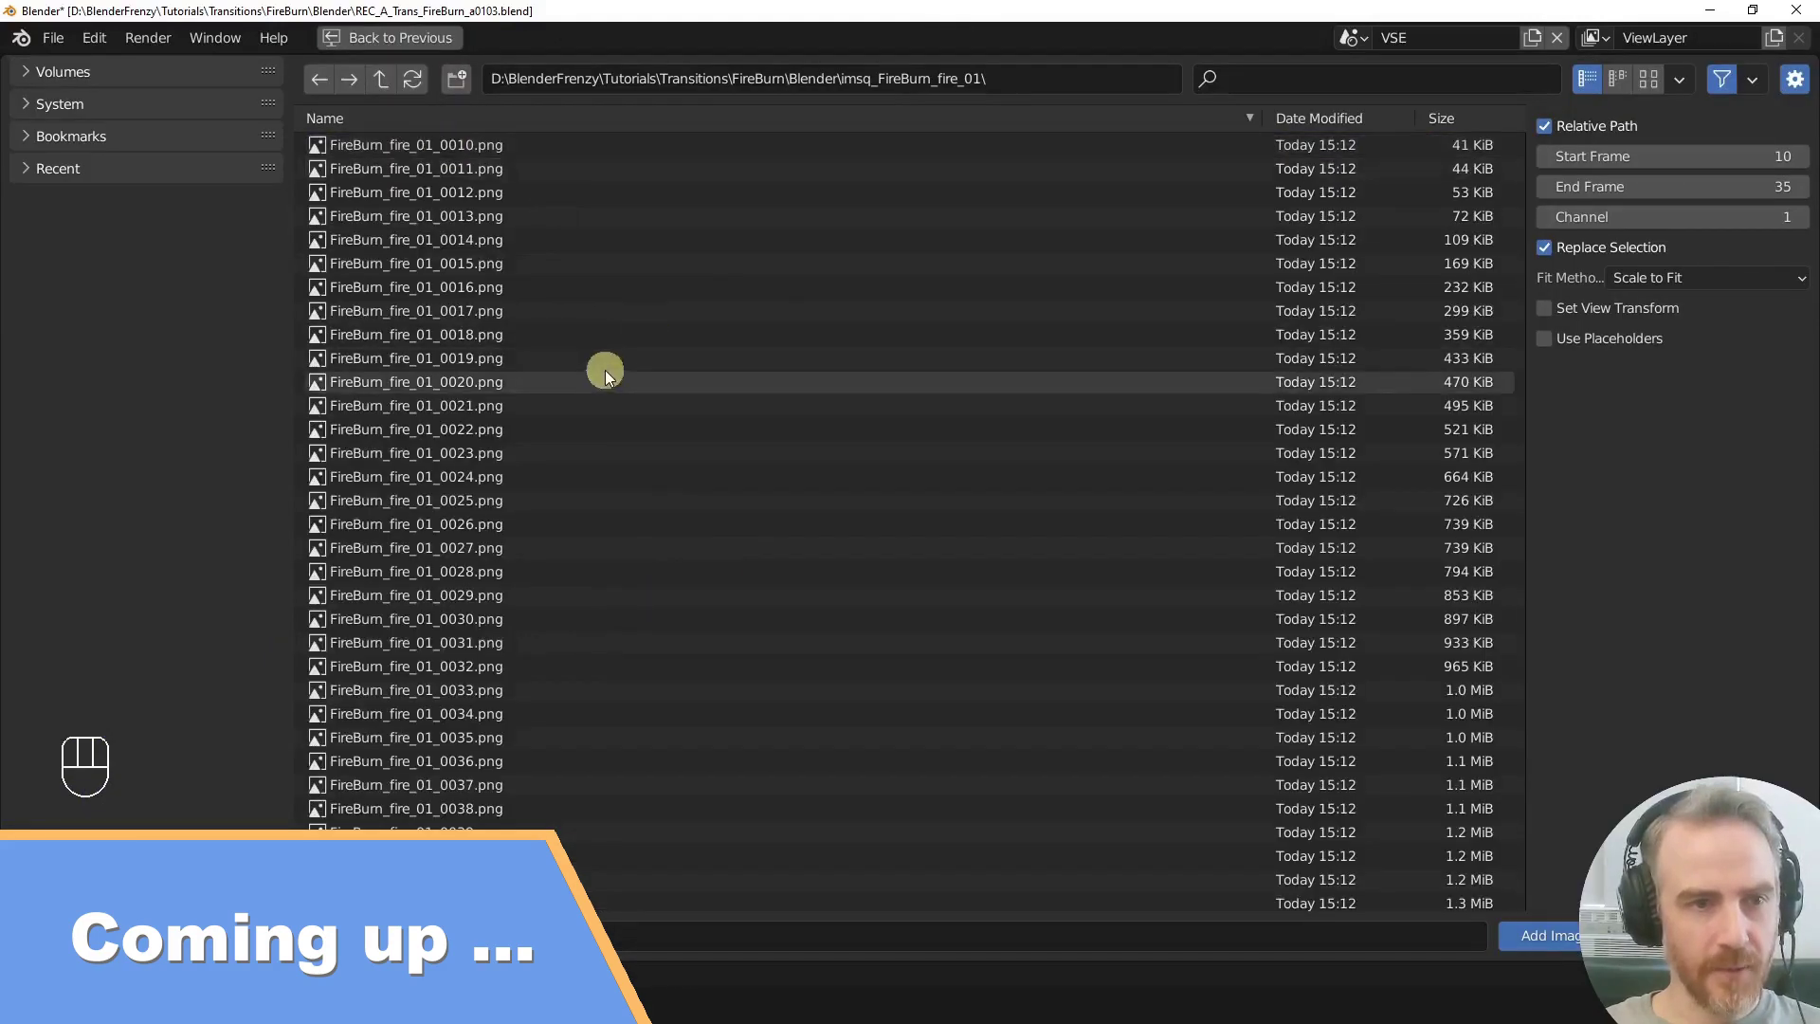
key(a)
click(1576, 943)
key(space)
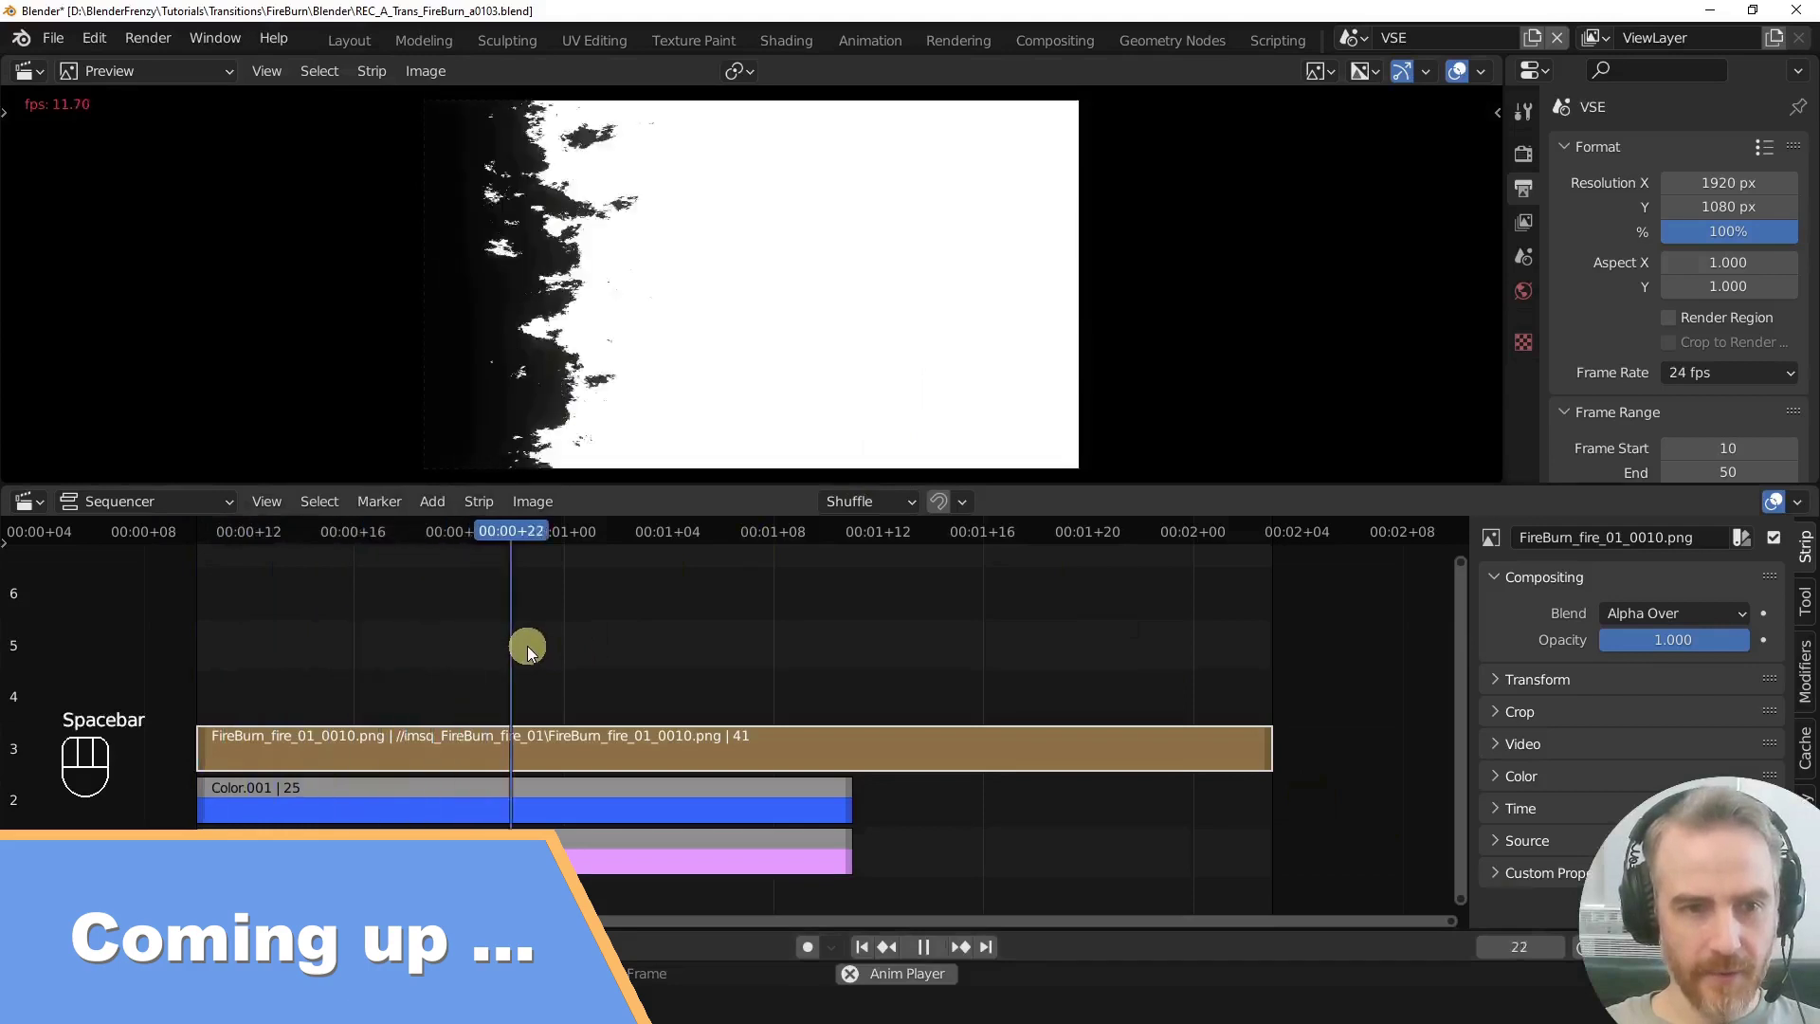
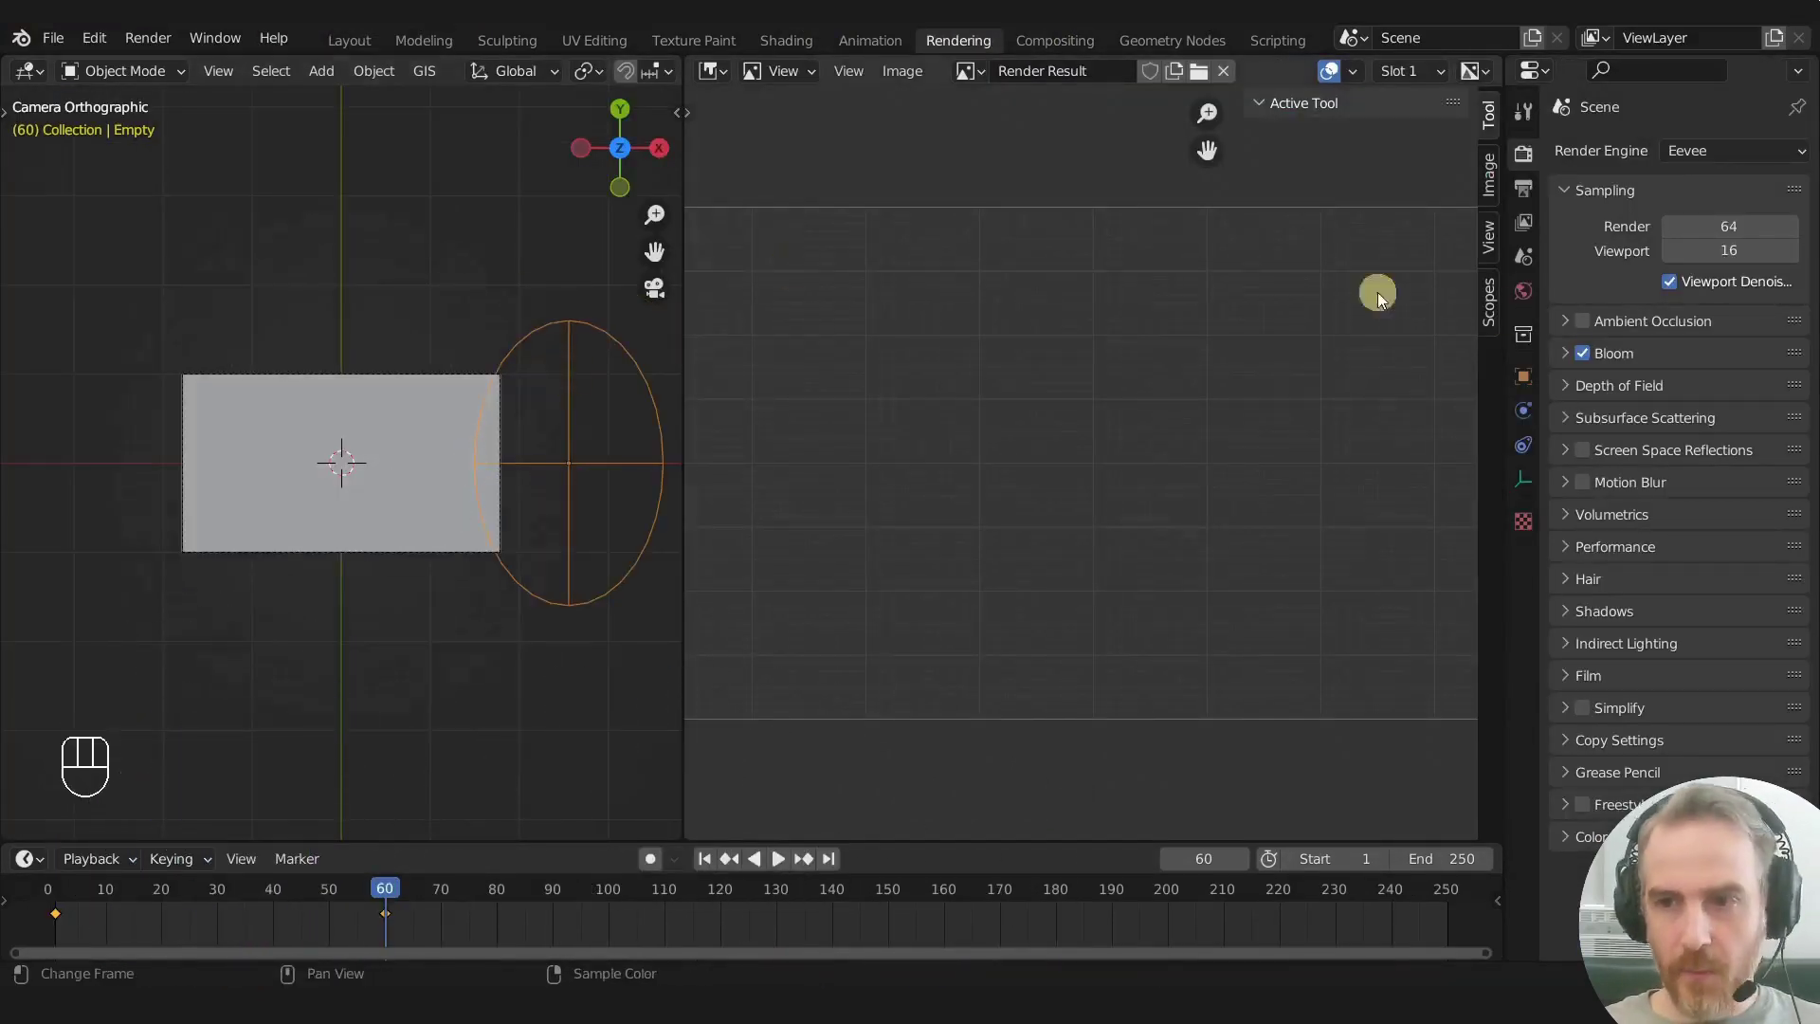
Step: Enable Passepartout on the camera, select the Empty and switch the viewport to Rendered shading
click(396, 568)
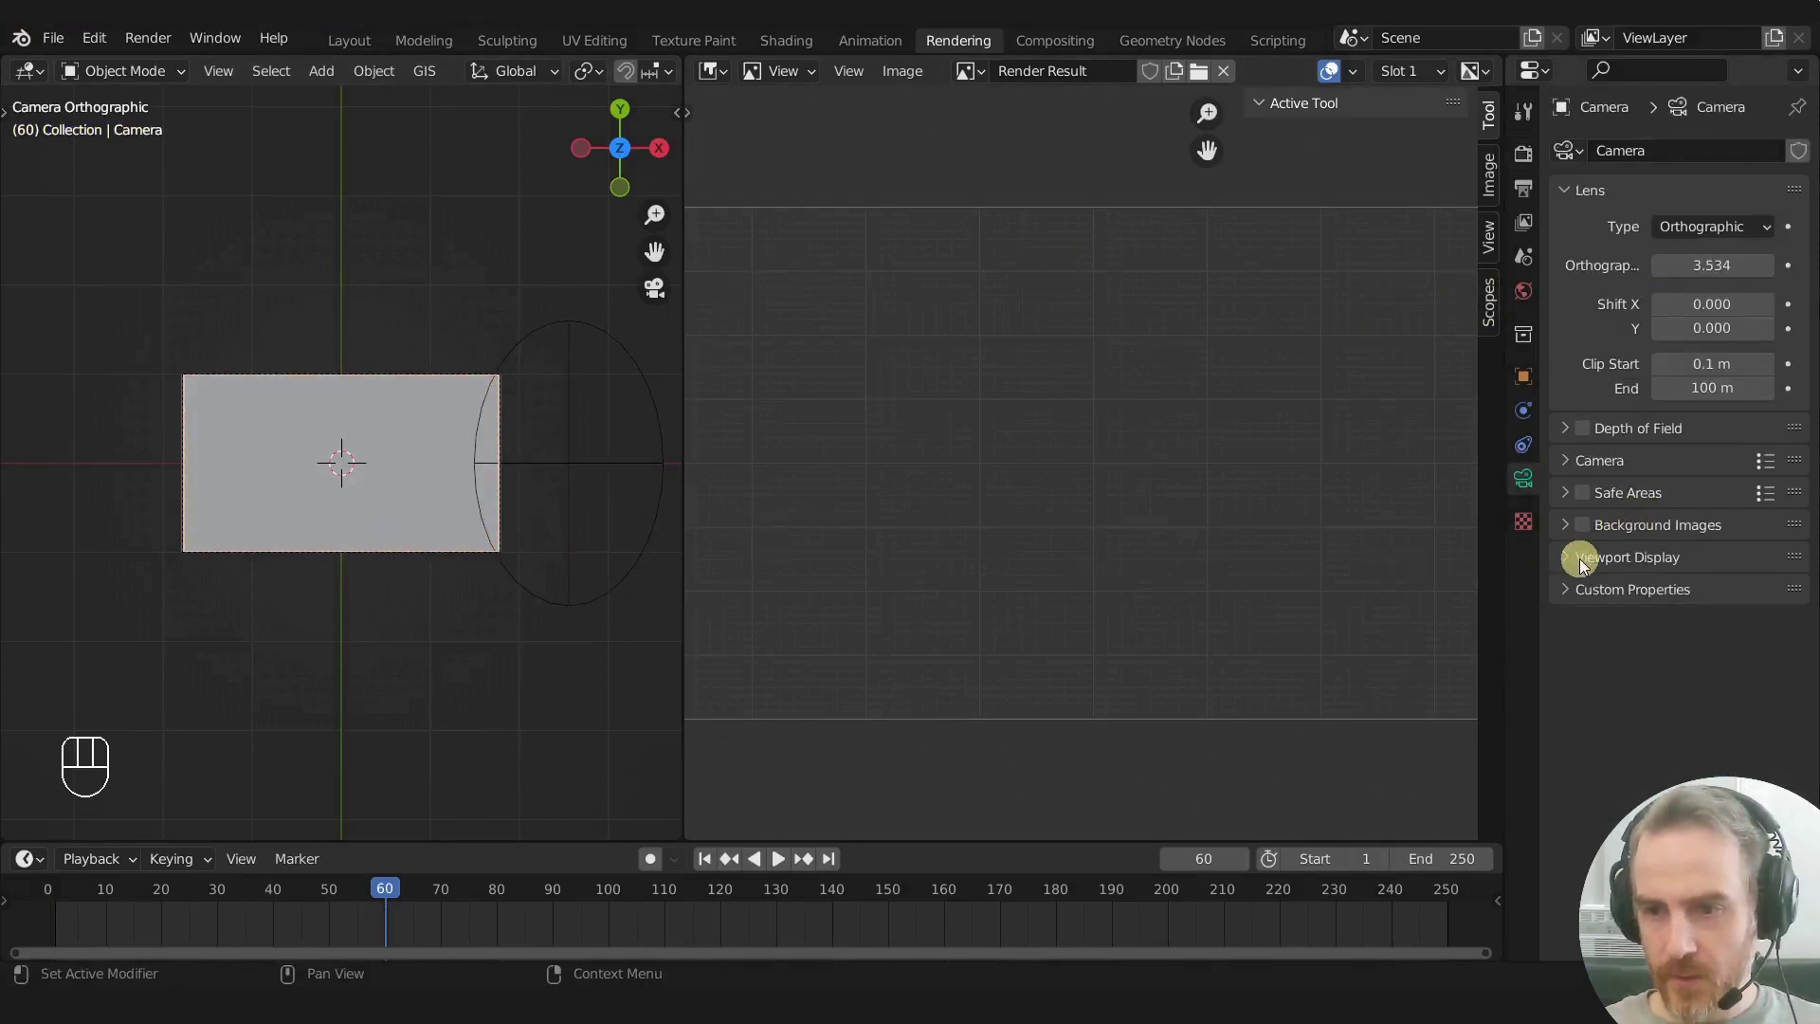
click(1572, 566)
click(1720, 741)
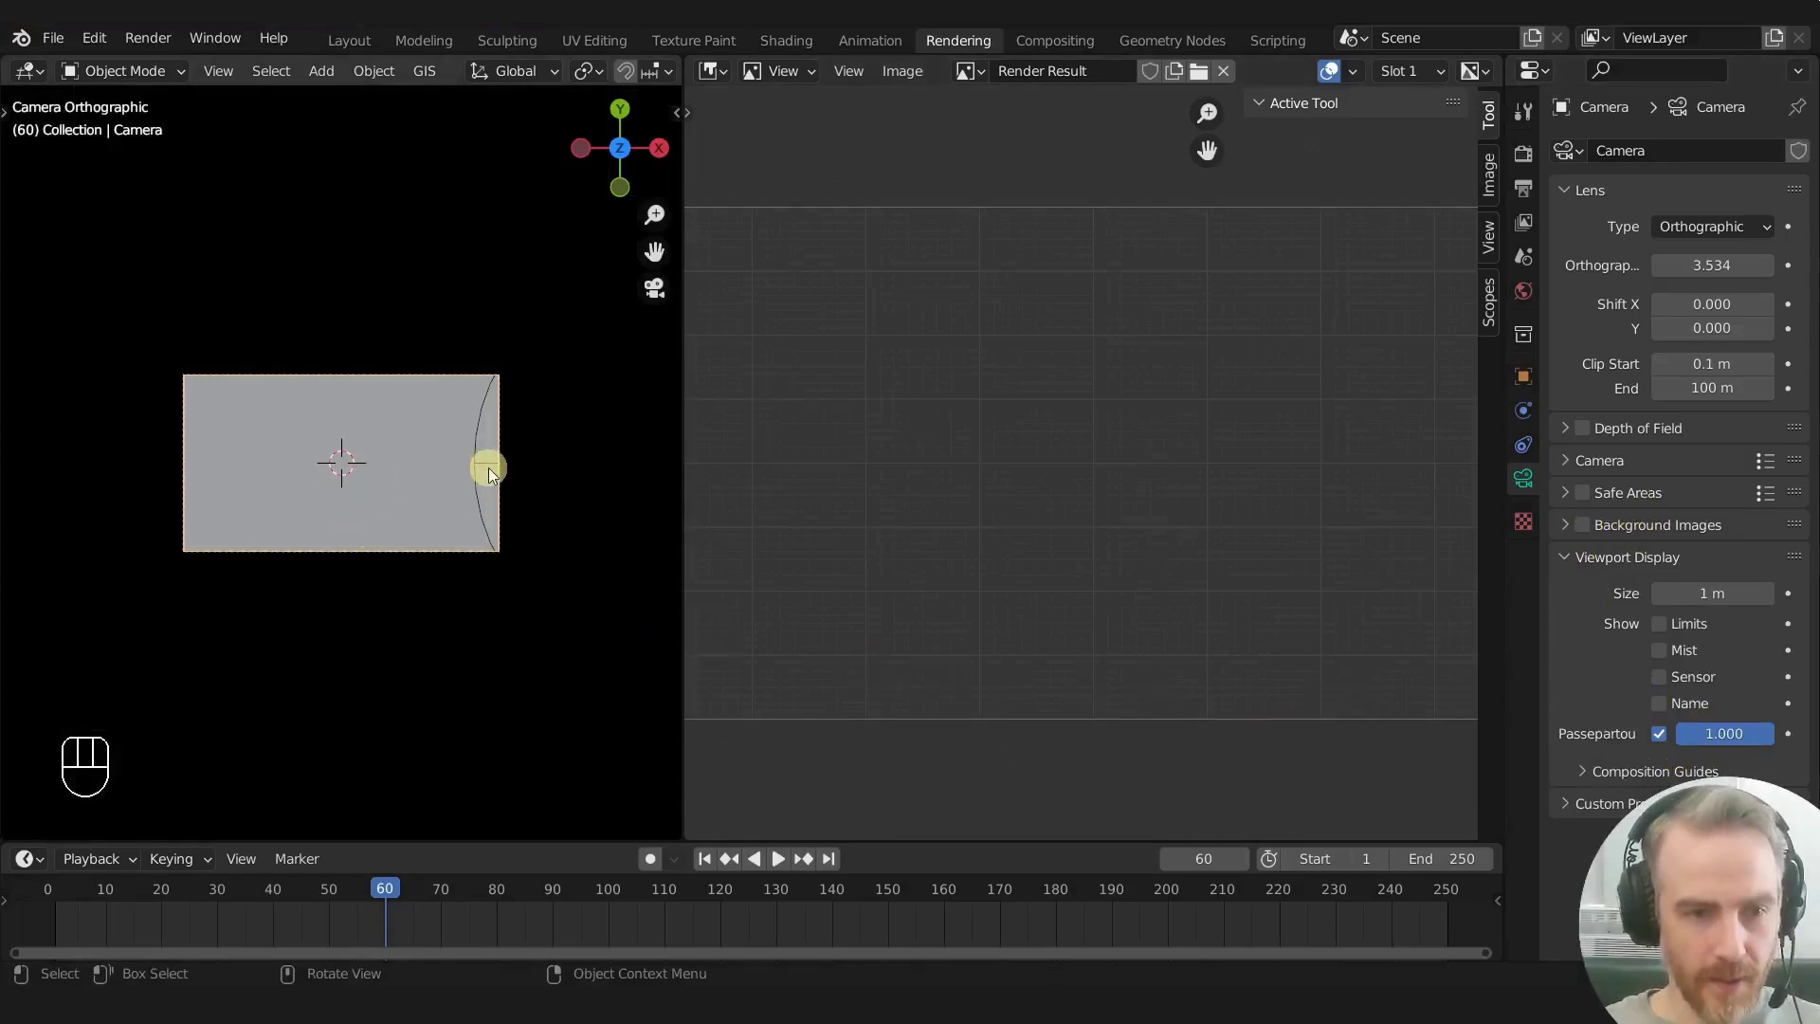
click(496, 471)
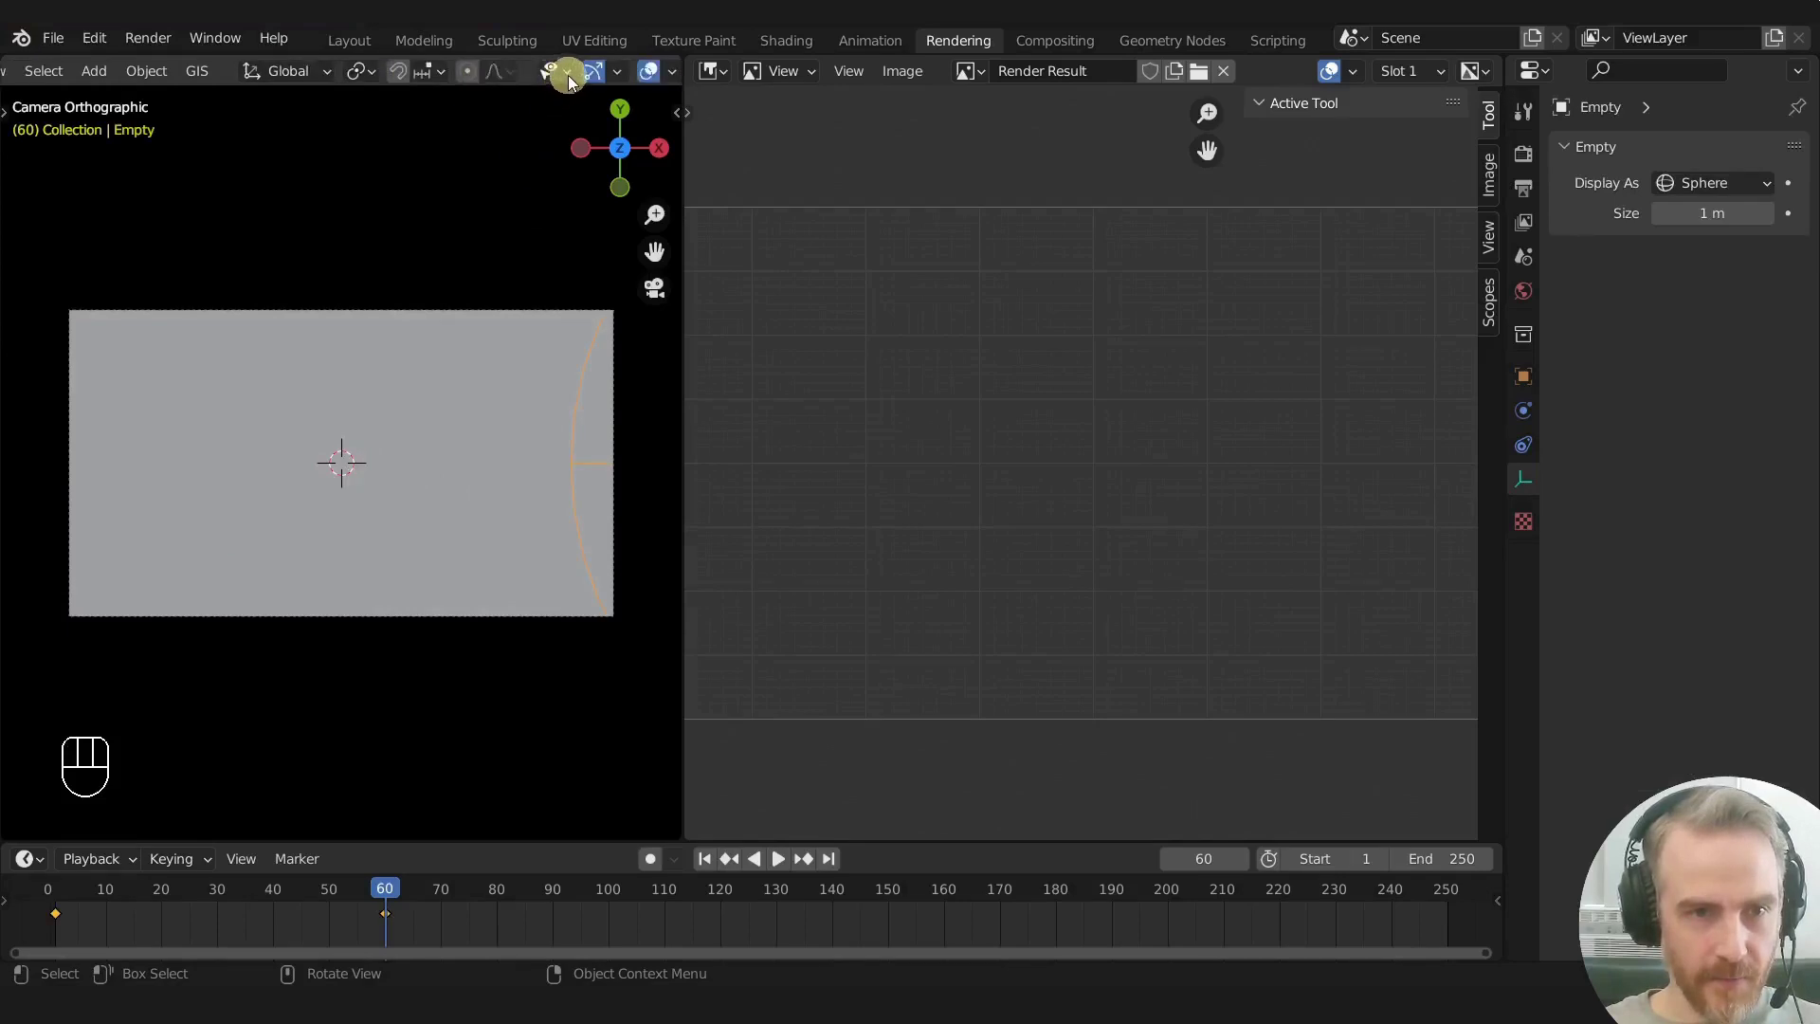
click(646, 83)
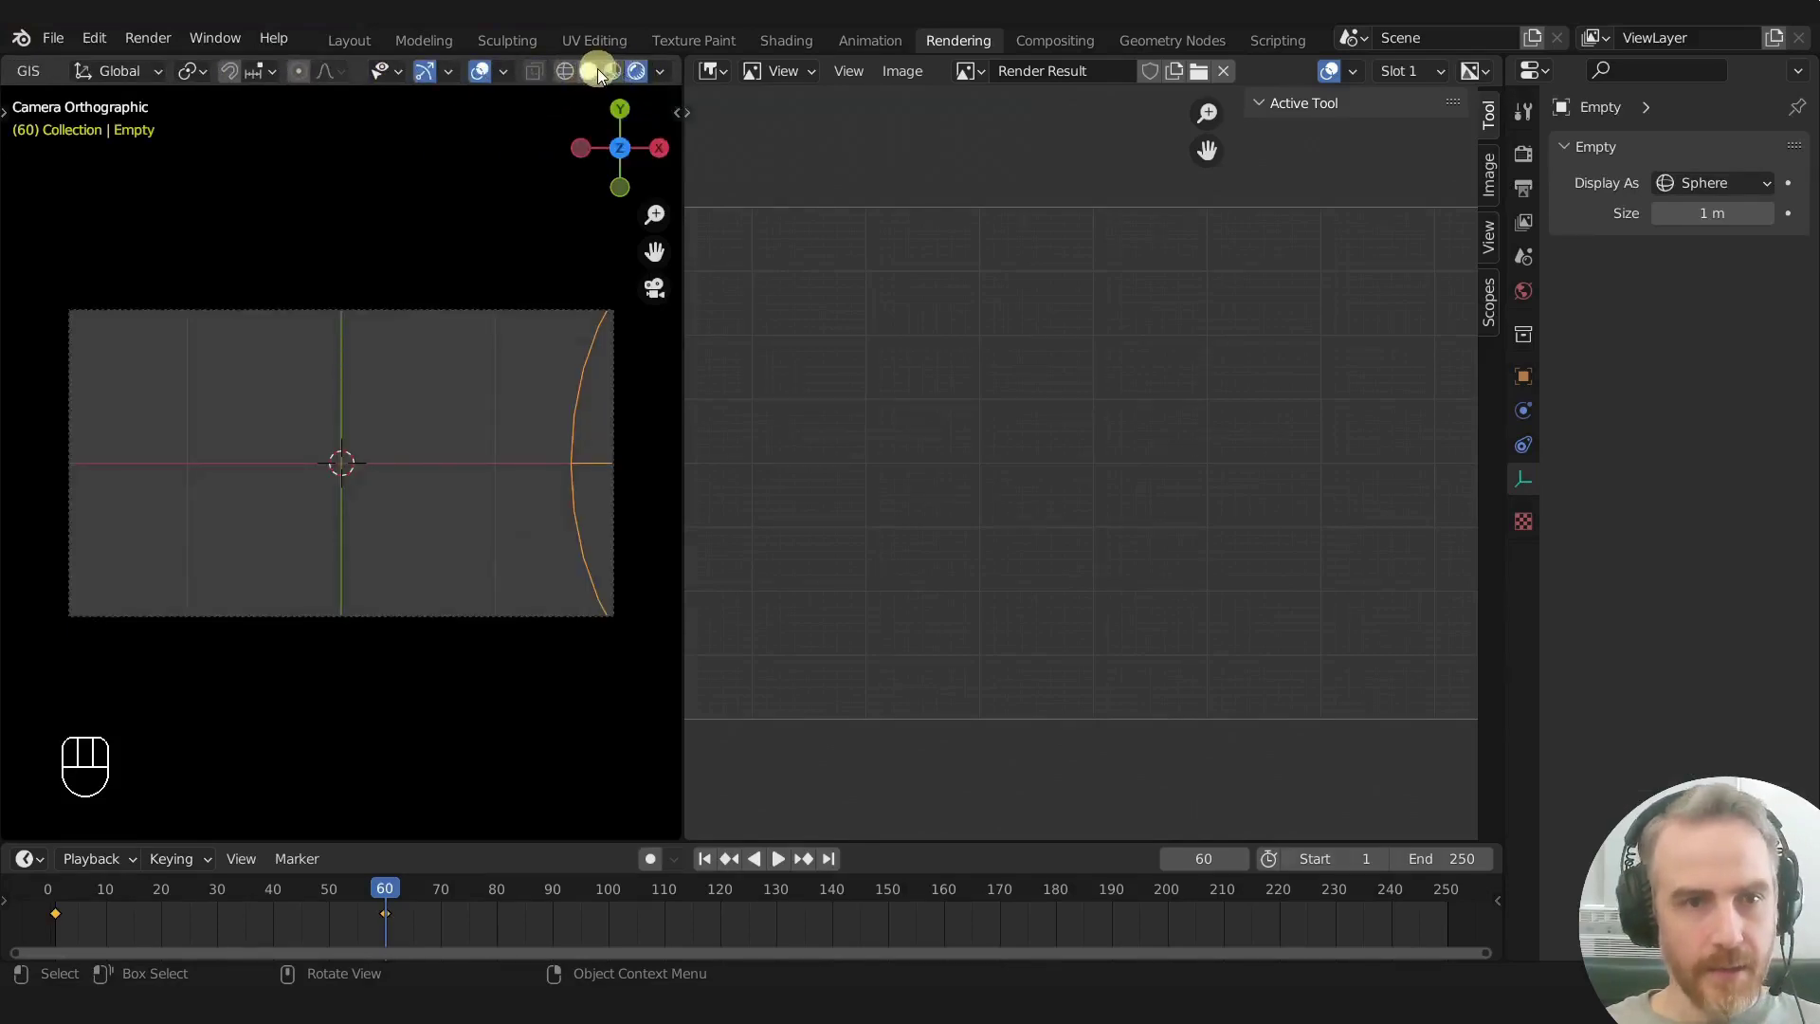
click(481, 84)
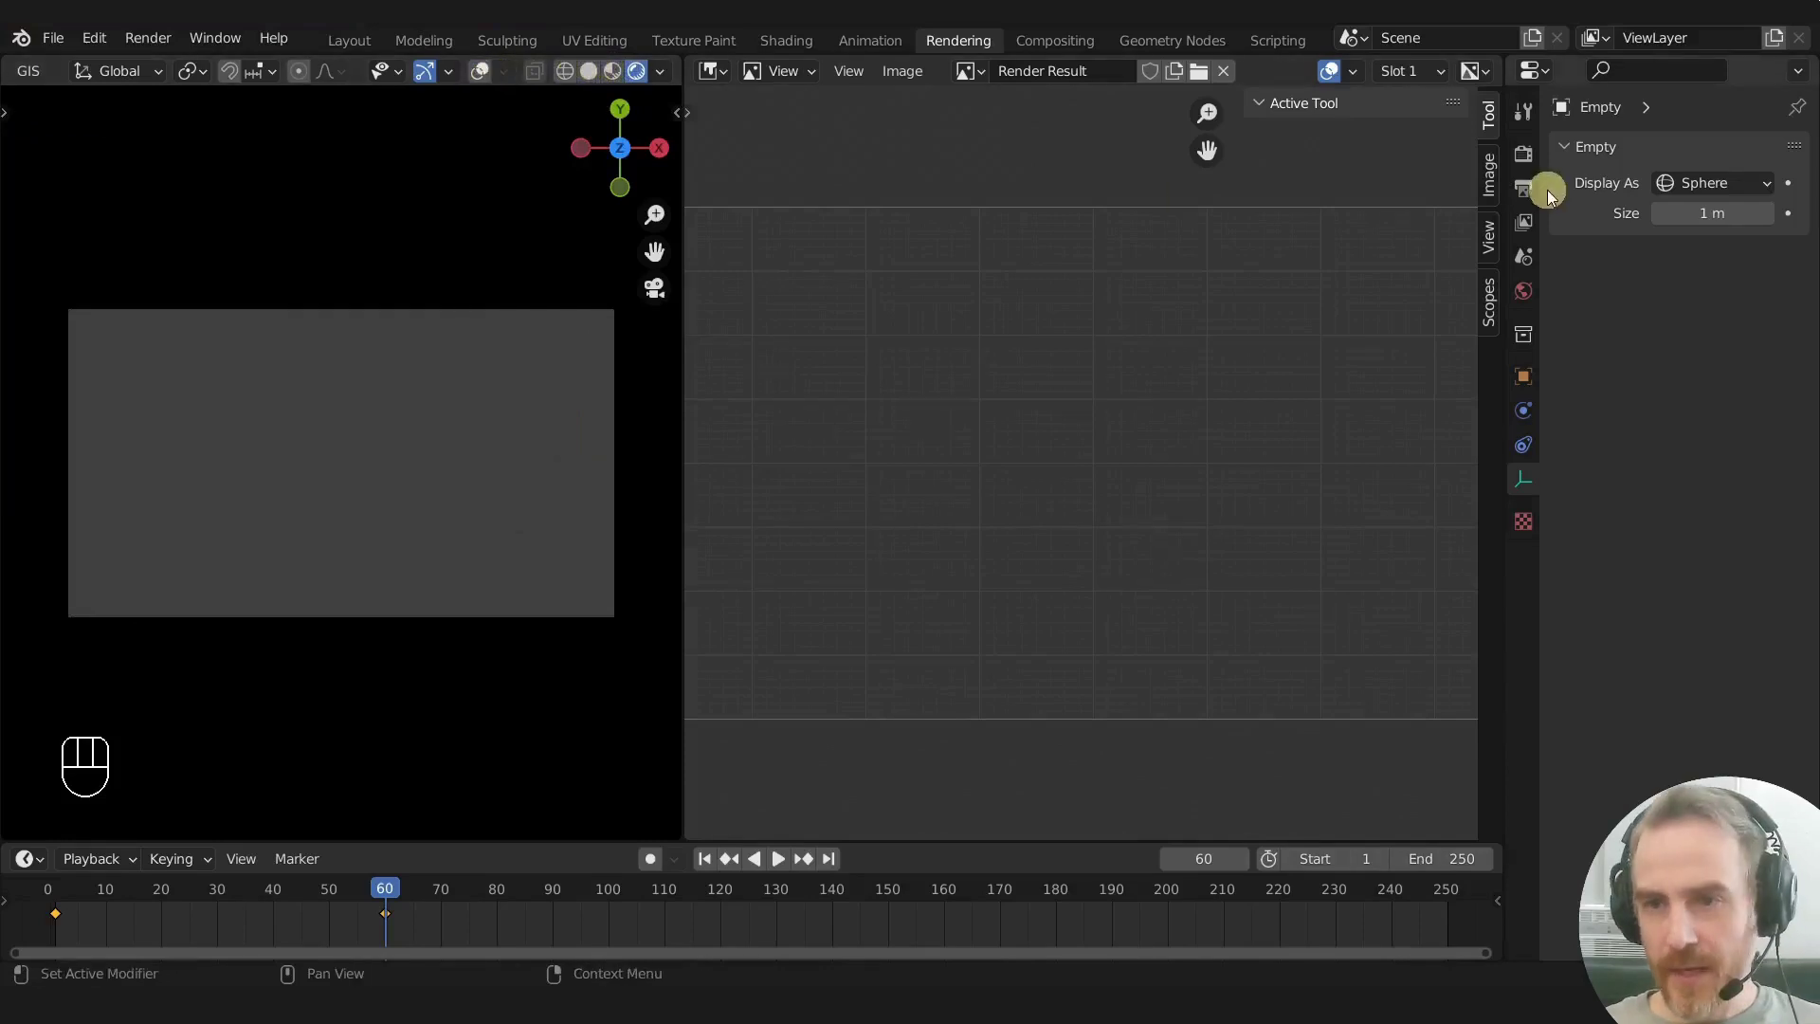
Step: Enable Film > Transparent in the Eevee render settings and return to frame 1
click(1528, 159)
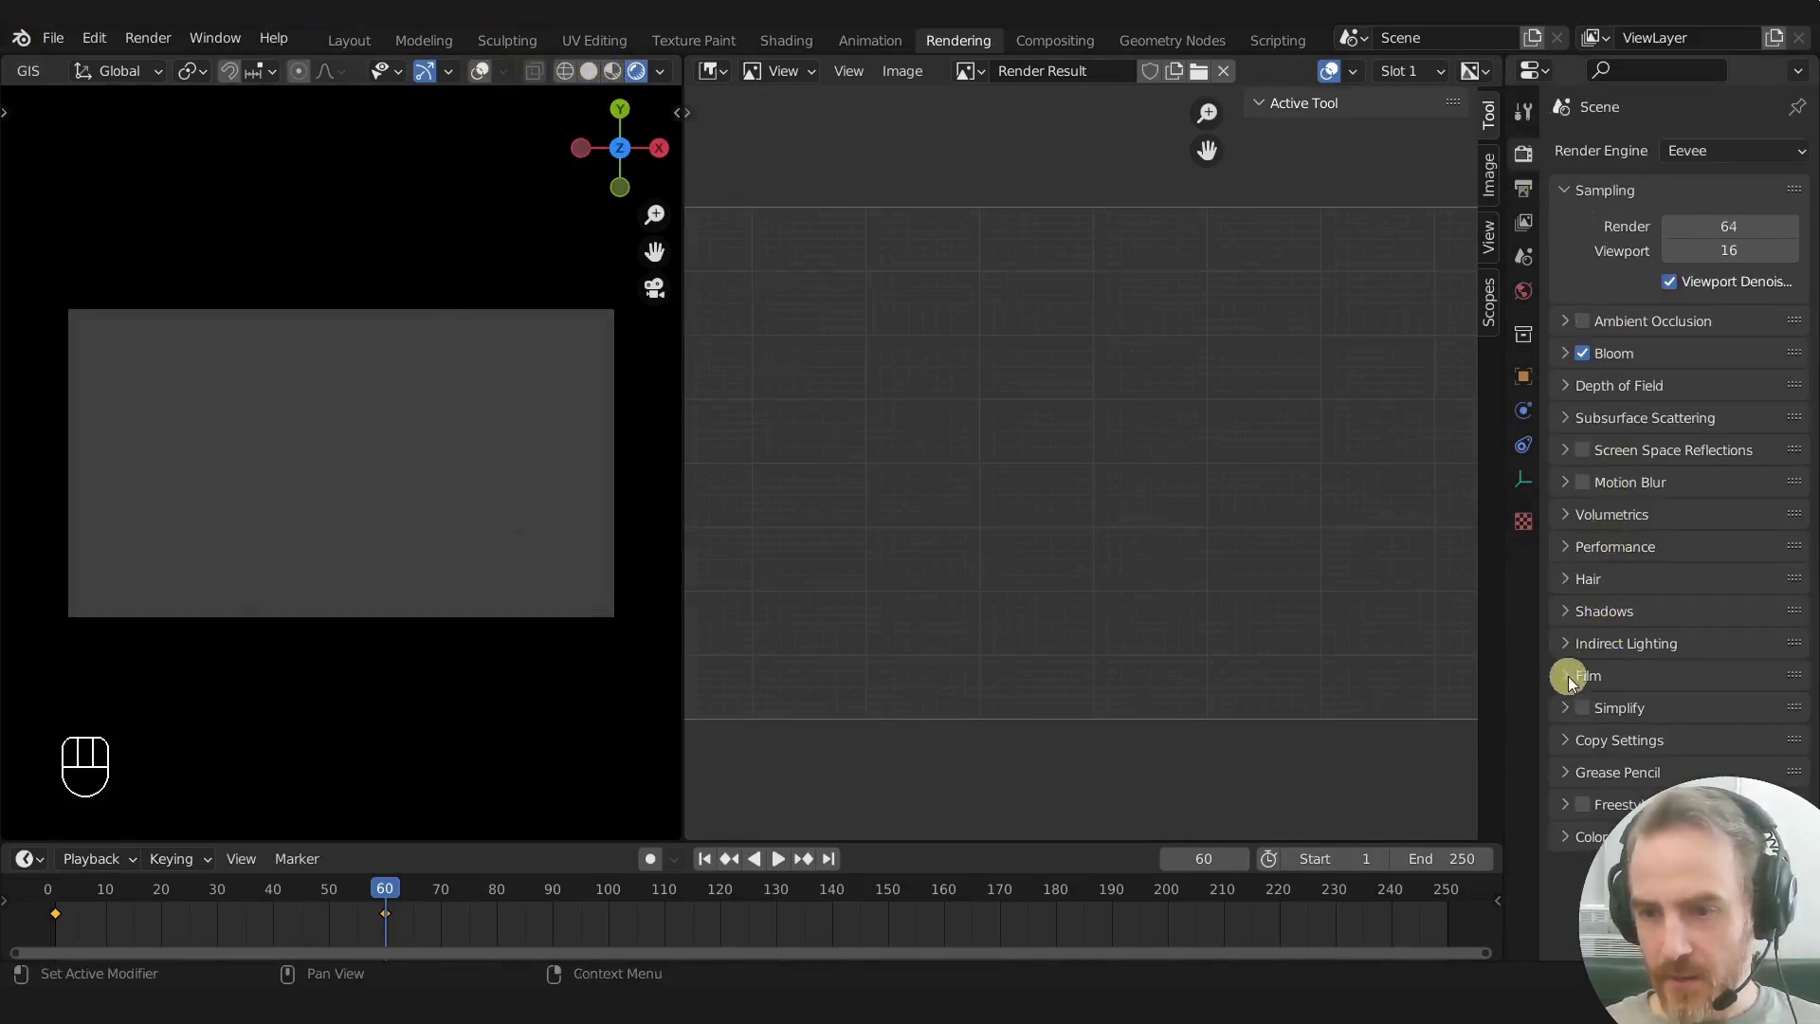
click(1573, 685)
click(1668, 746)
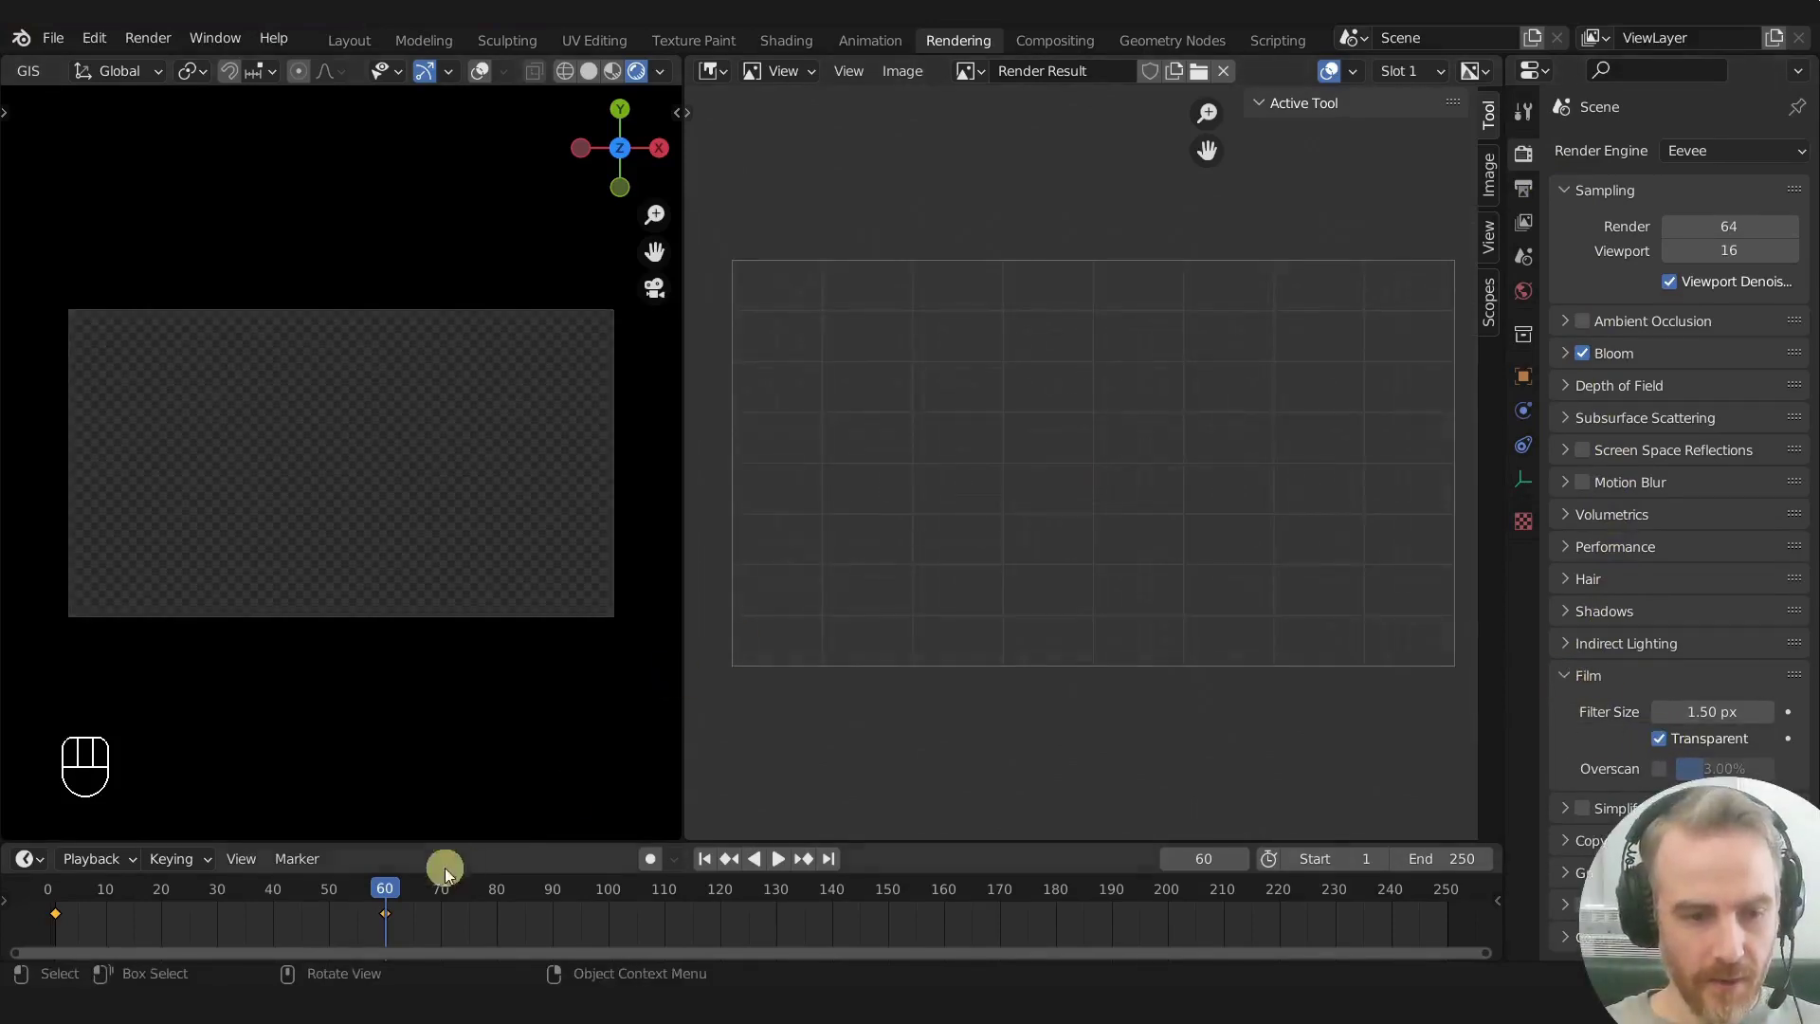
click(717, 861)
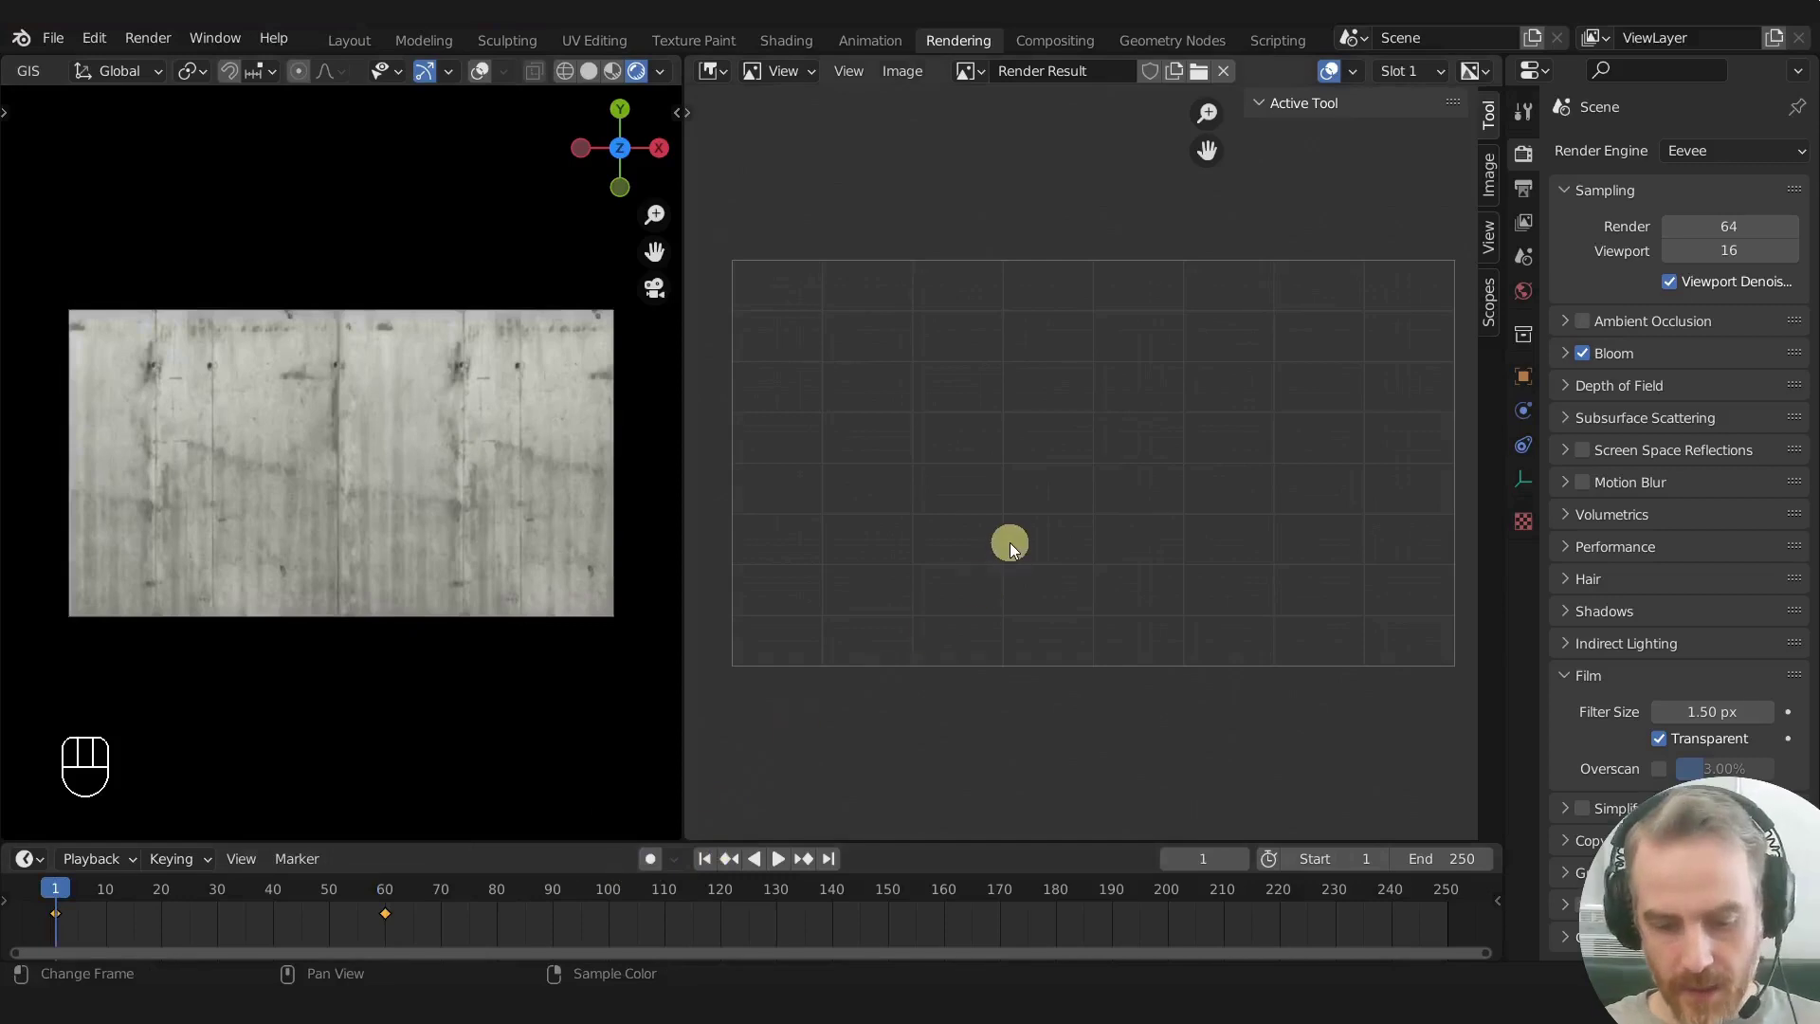
Step: Render frame 1, then scrub to frame 31 and render the burning edge over concrete
key(F12)
drag(186, 906, 232, 897)
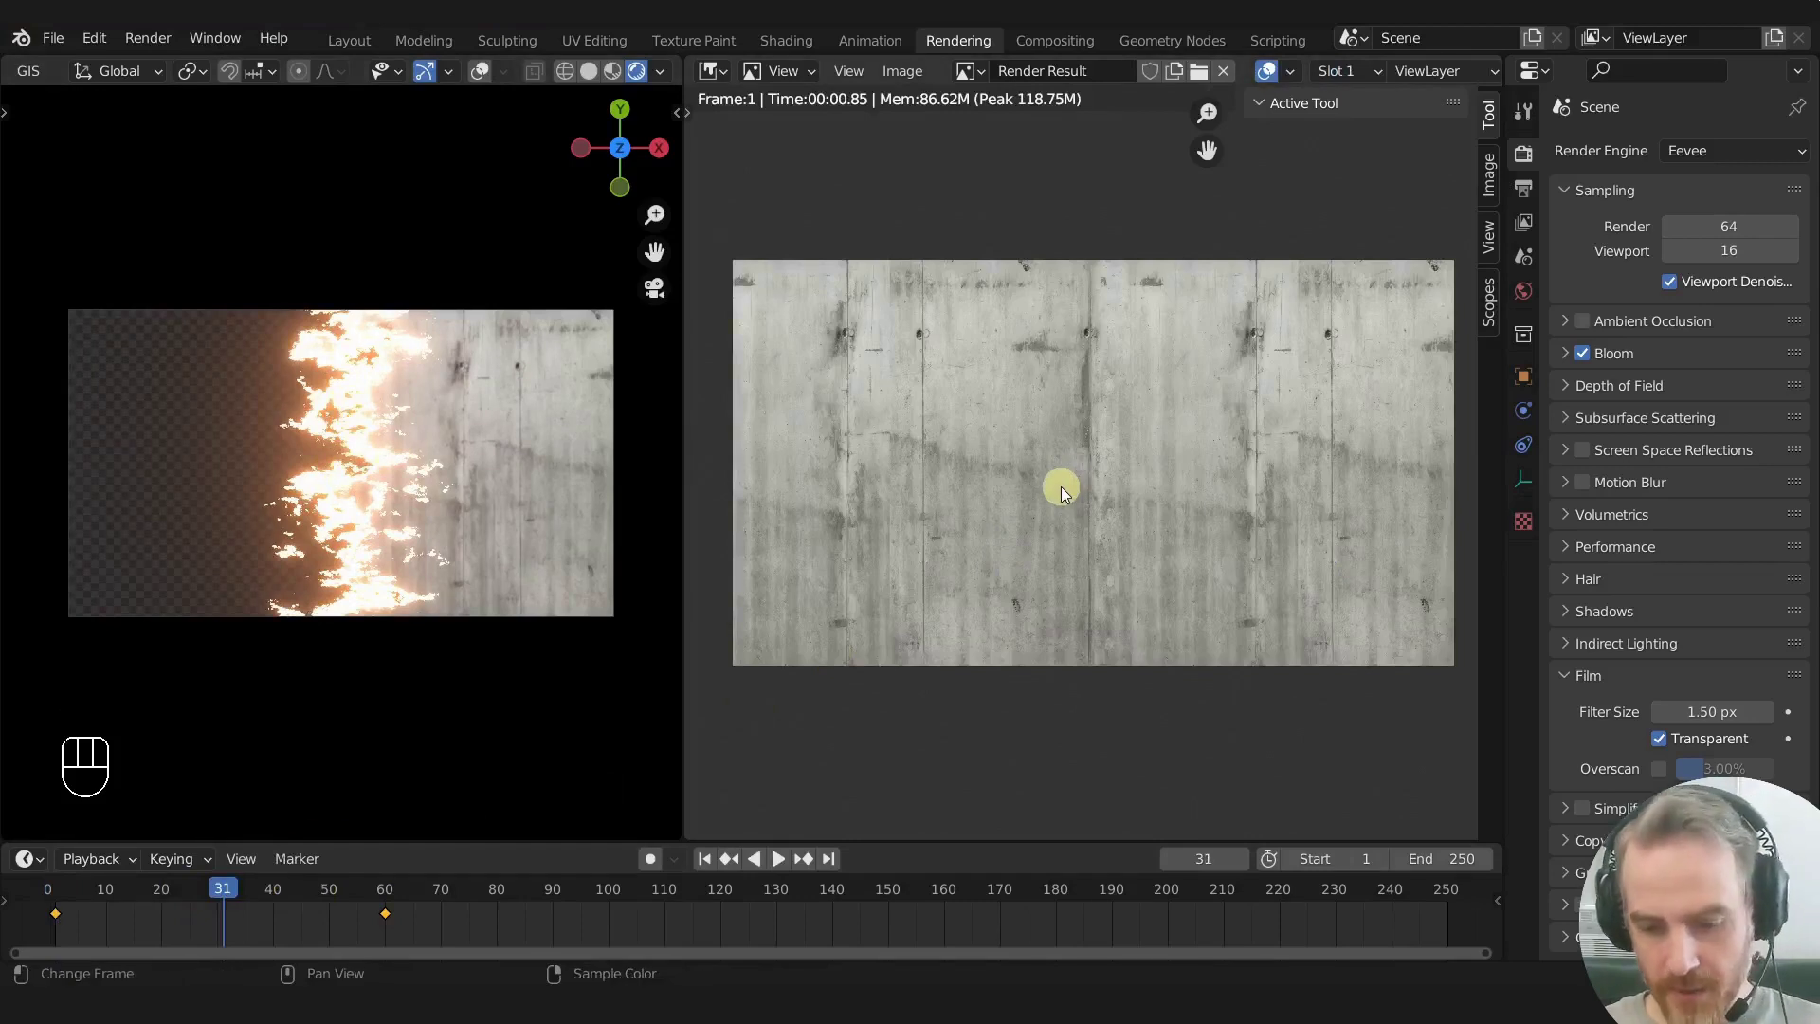
key(F12)
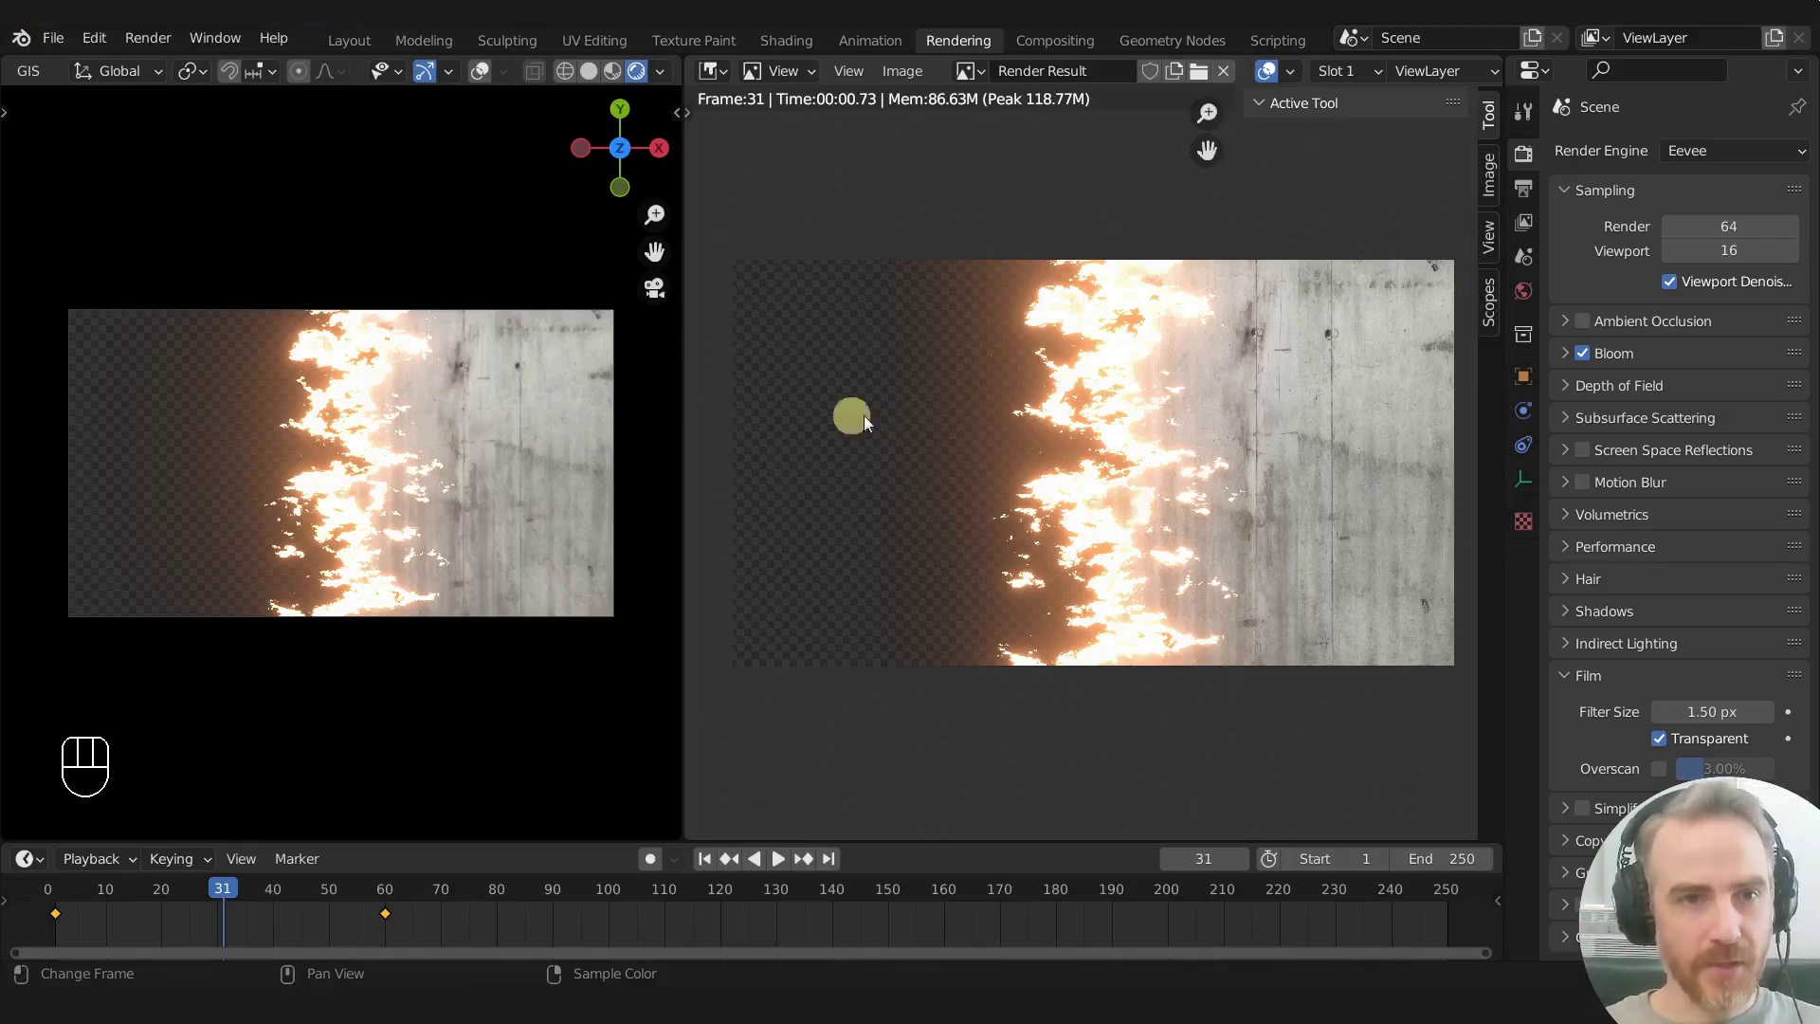
Step: Return to the Layout workspace and enlarge the Shader Editor with the material nodes in view
click(364, 43)
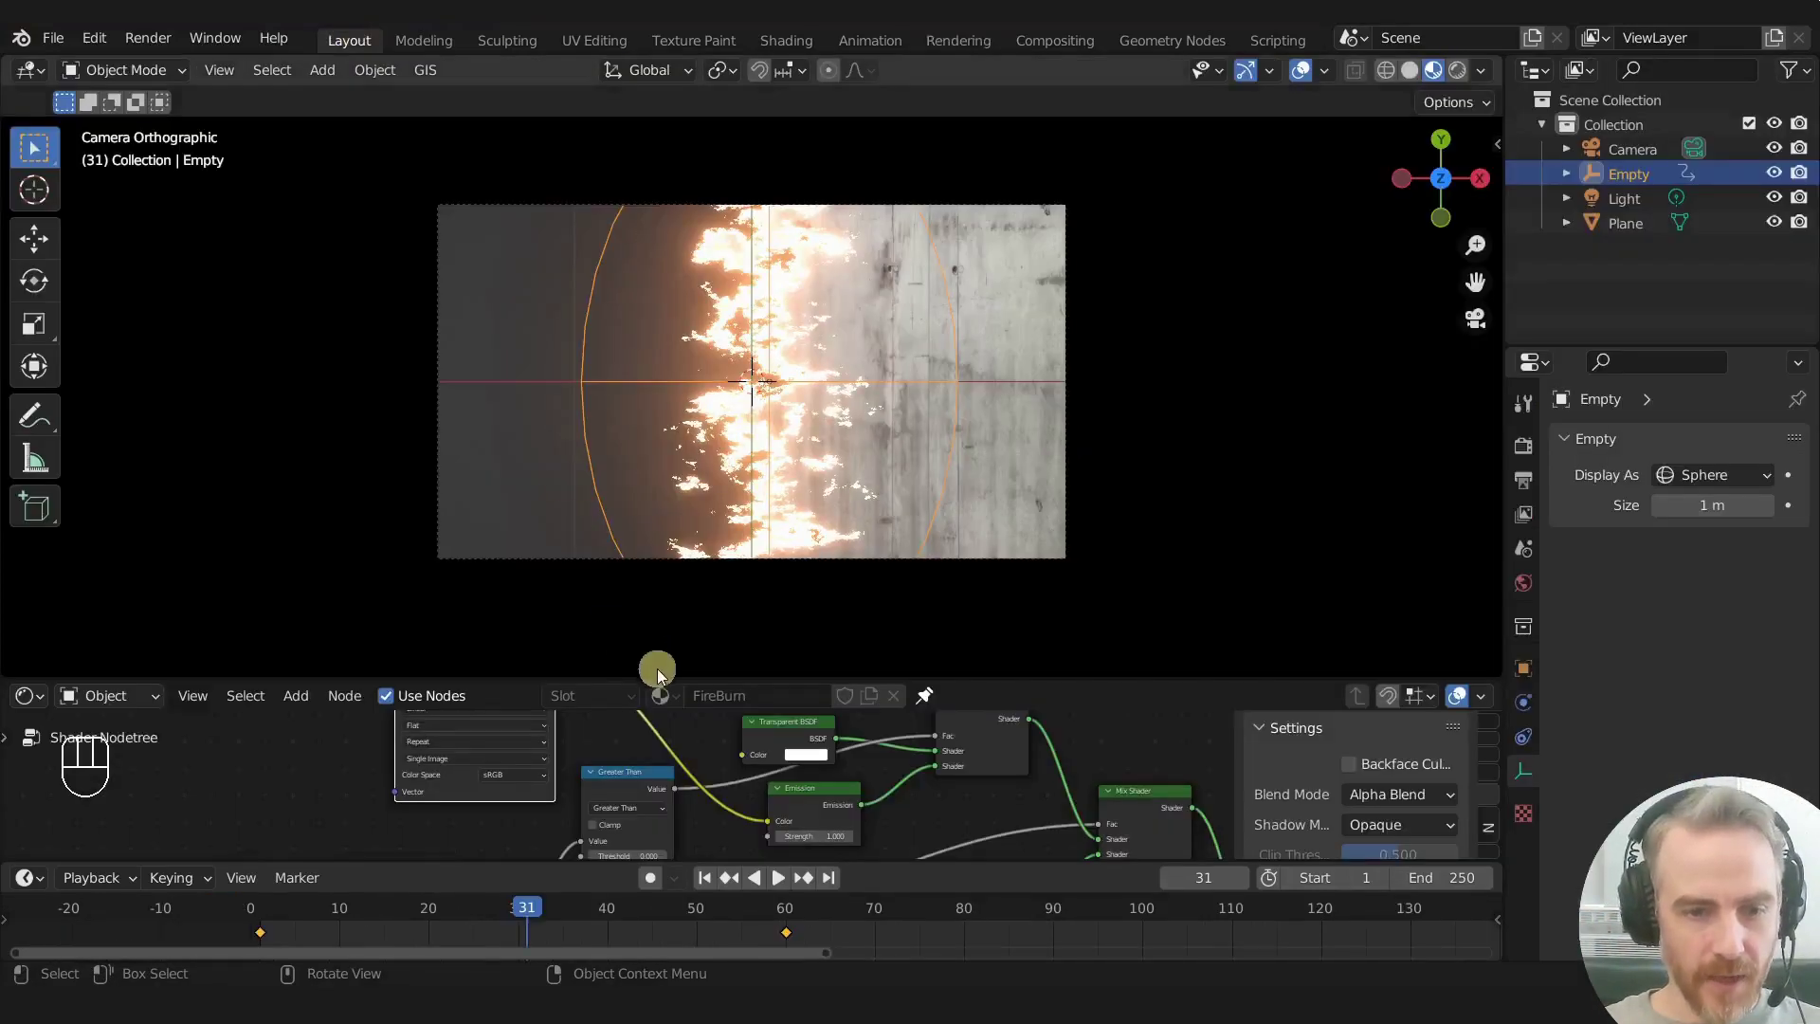
drag(665, 682, 713, 423)
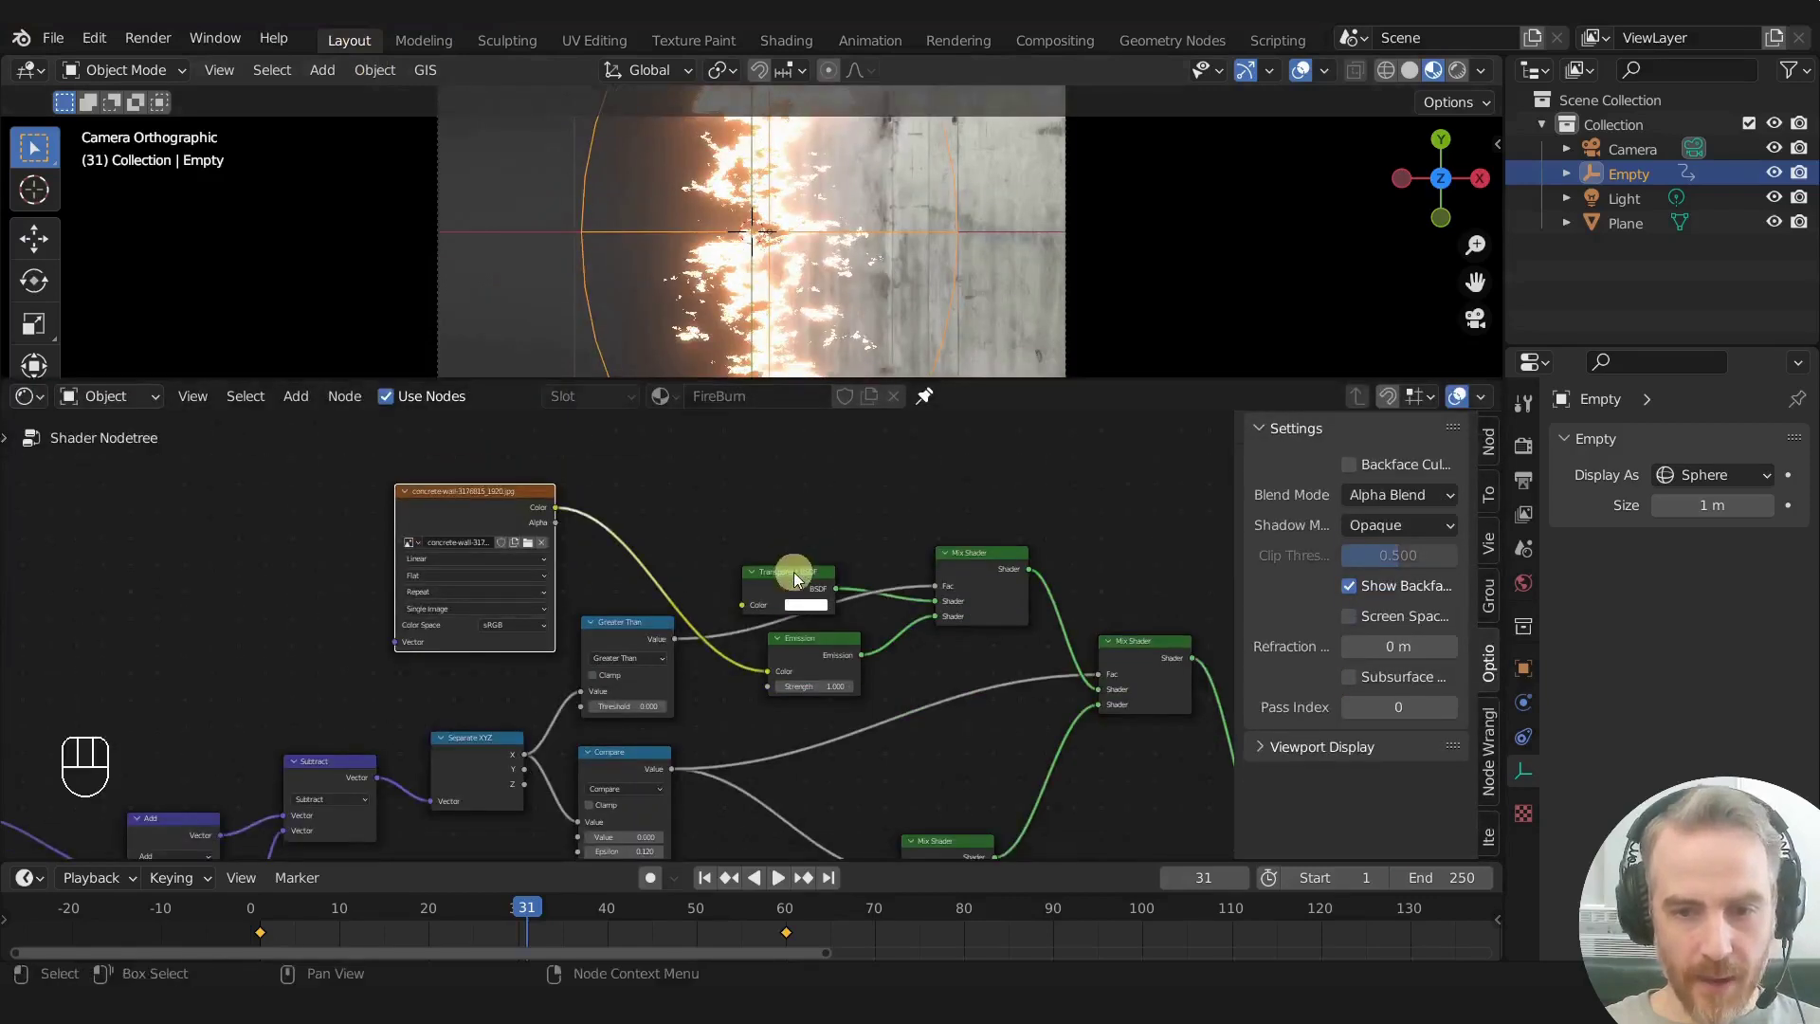
drag(845, 103, 728, 527)
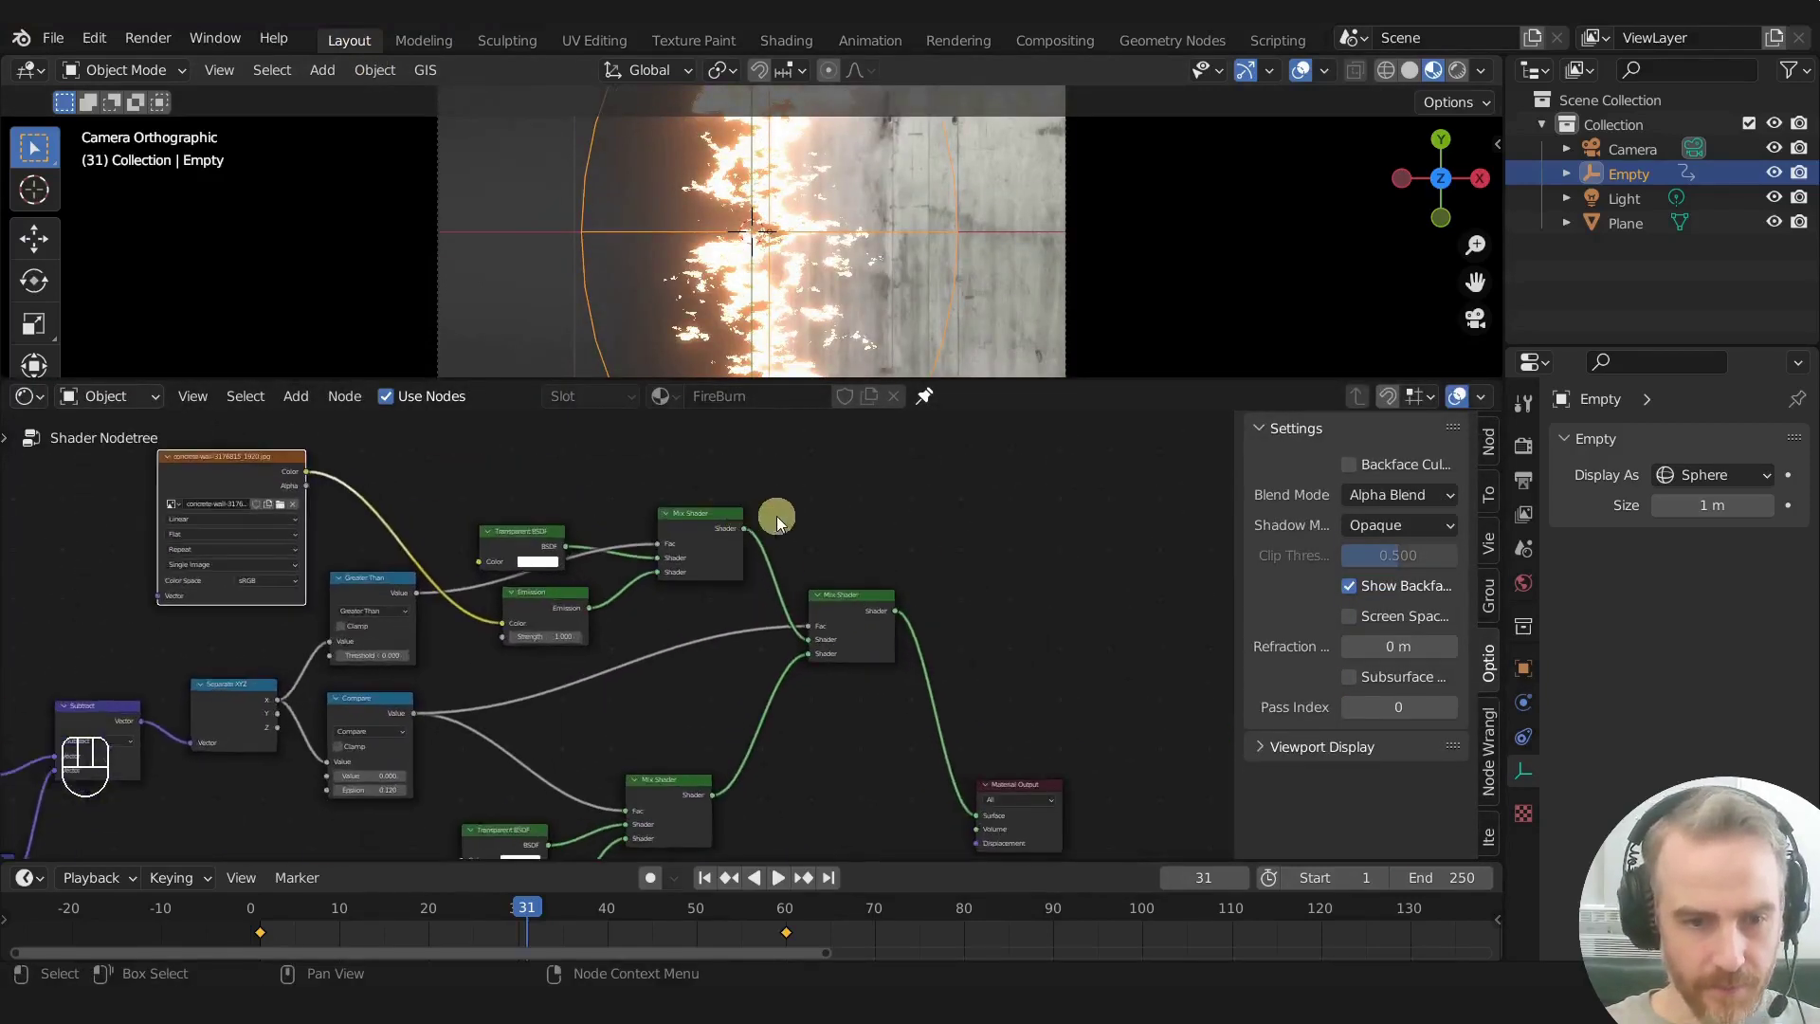
middle_click(794, 513)
middle_click(688, 618)
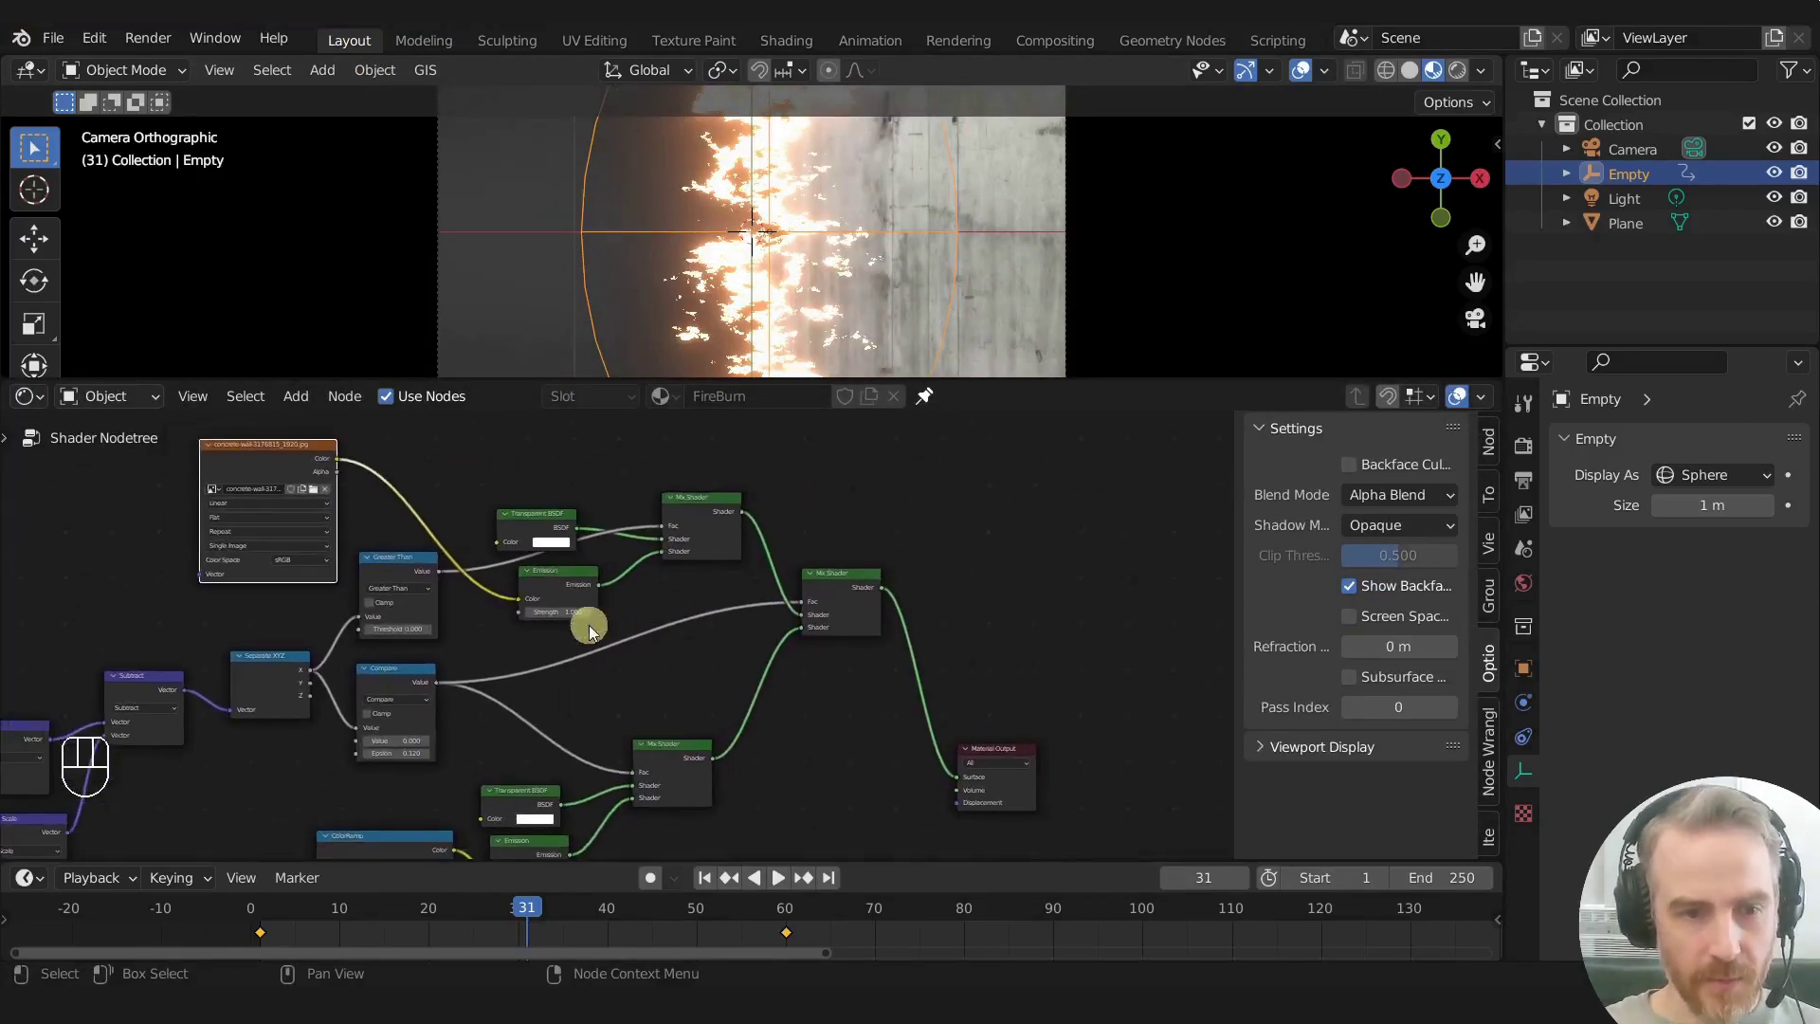
Step: Relink the mask output into the Material Output, then shrink the node editor back down
drag(521, 605, 512, 604)
drag(523, 611, 436, 531)
click(525, 609)
click(562, 584)
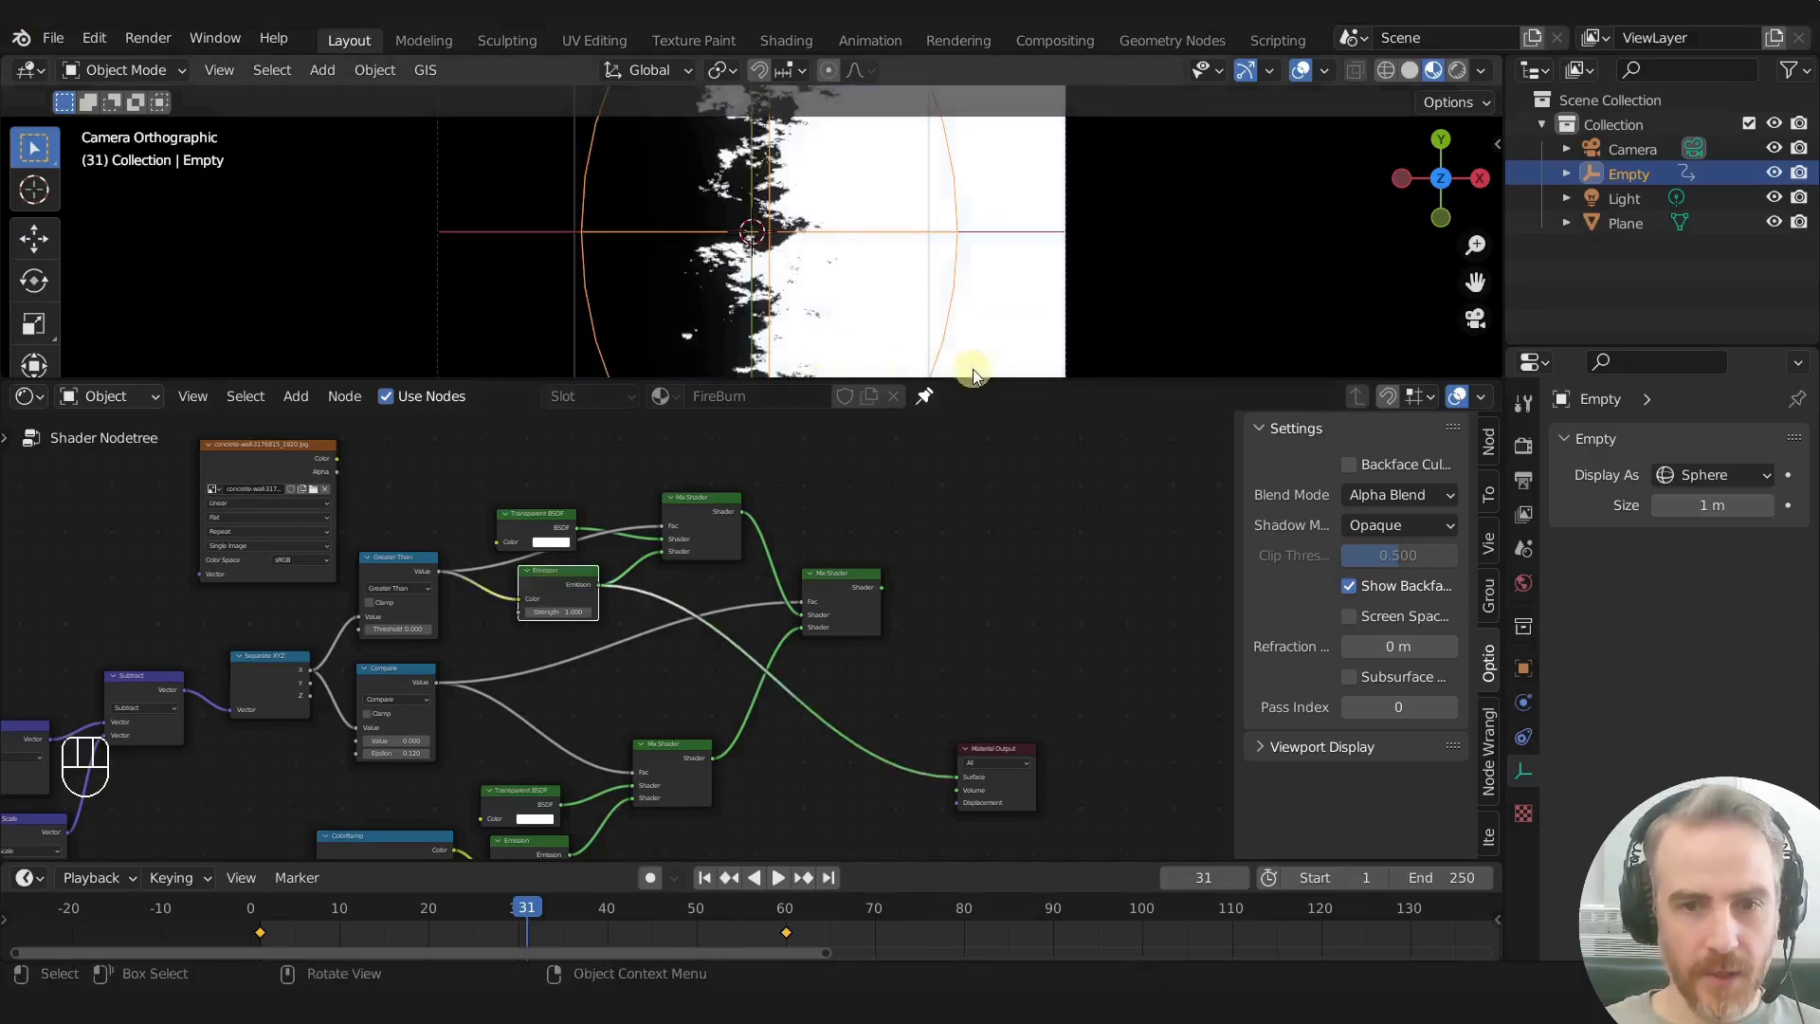
drag(977, 369, 960, 550)
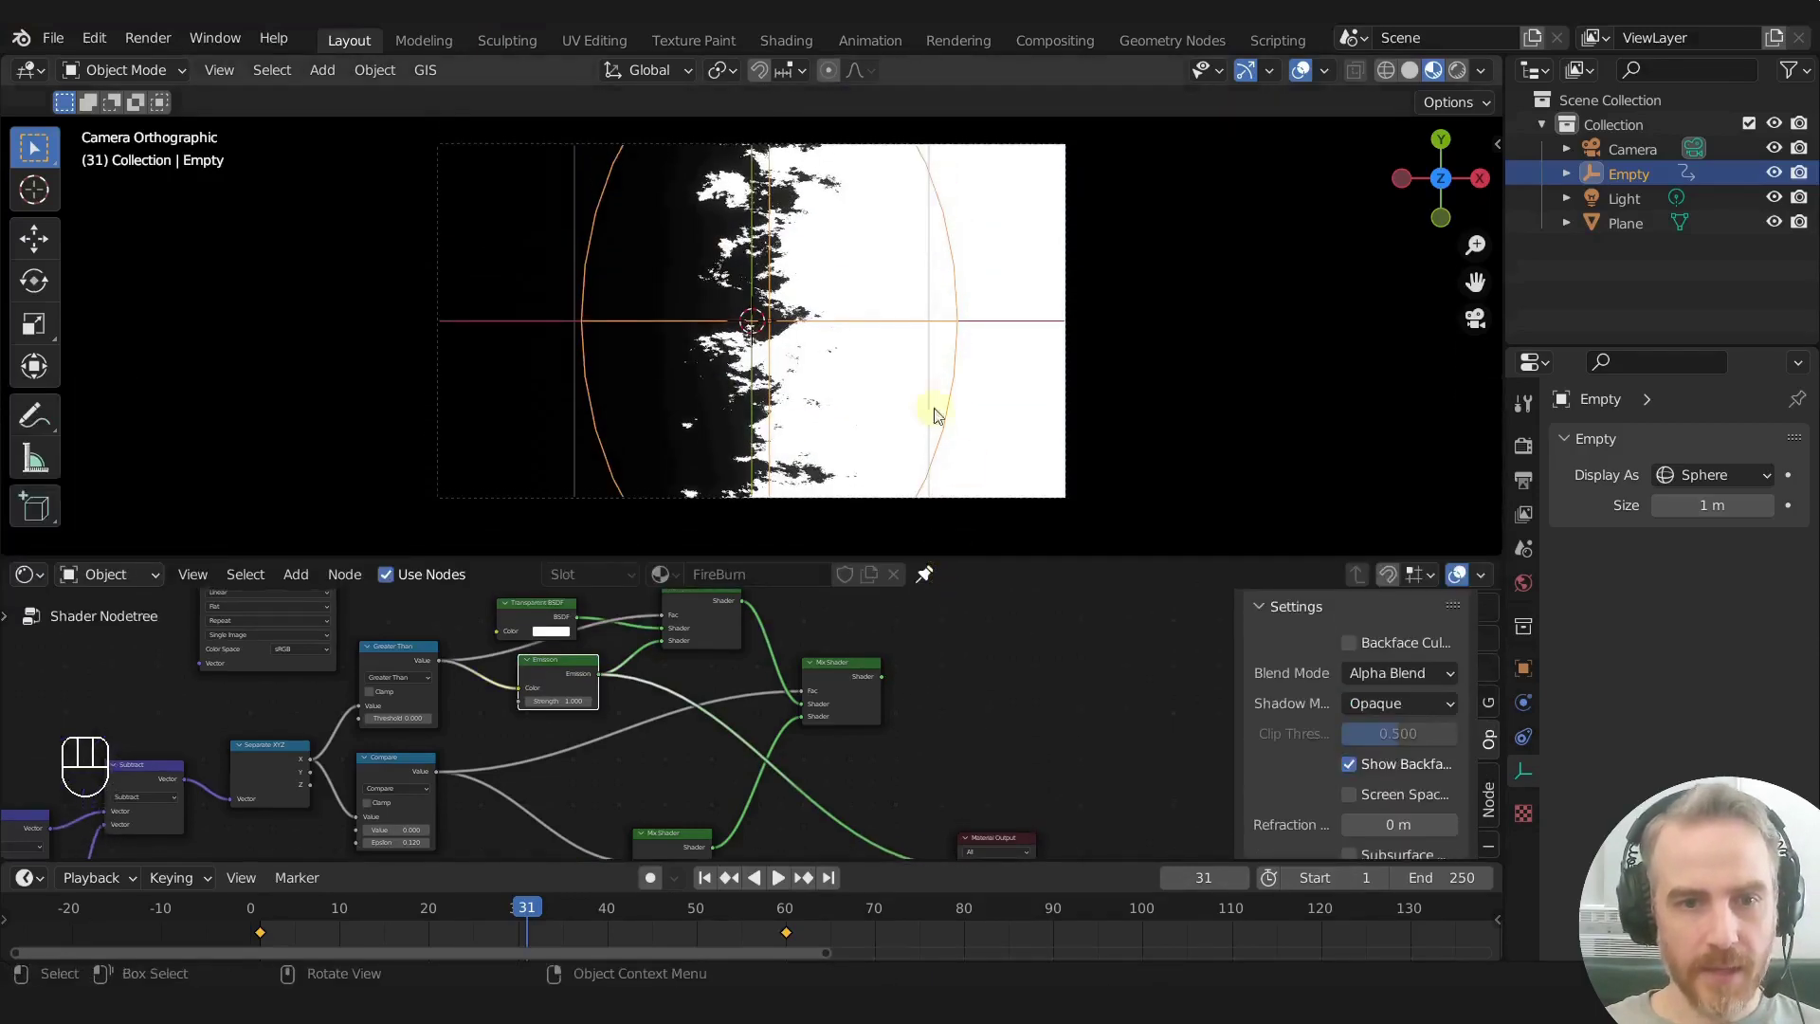
Step: In the Rendering workspace, render the mask at frame 31 and again at frame 43
click(955, 48)
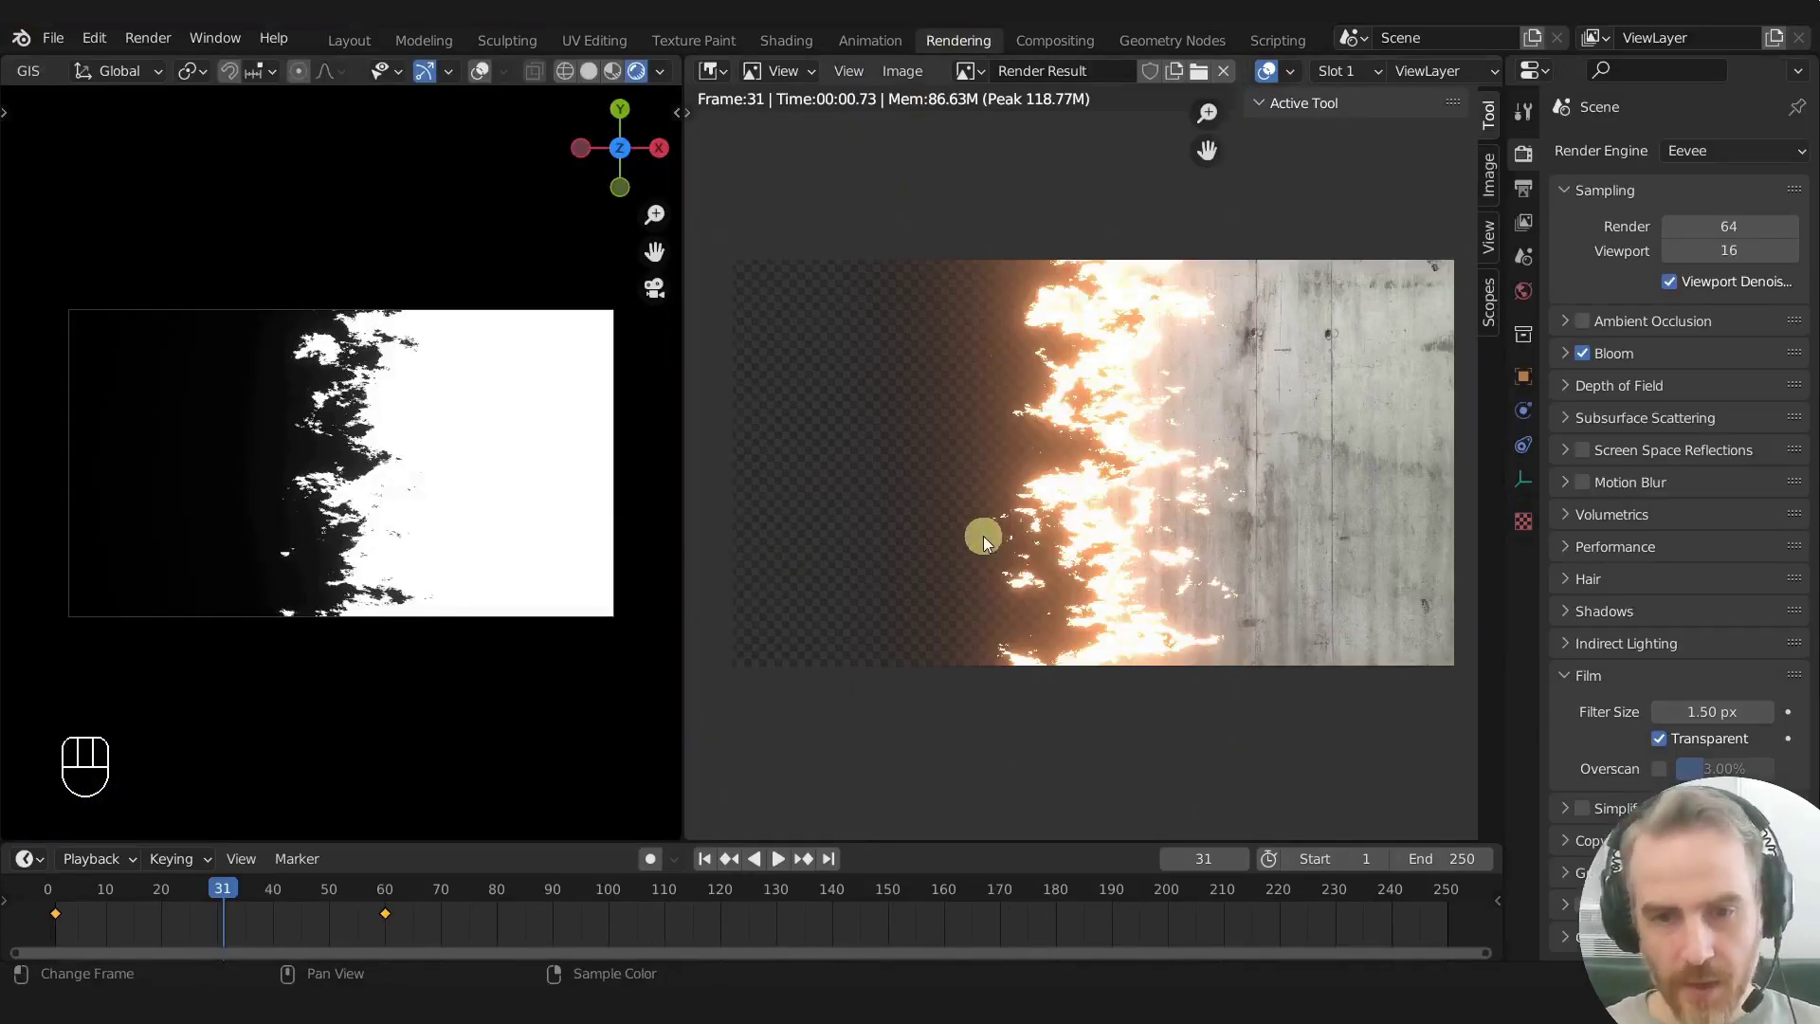
key(F12)
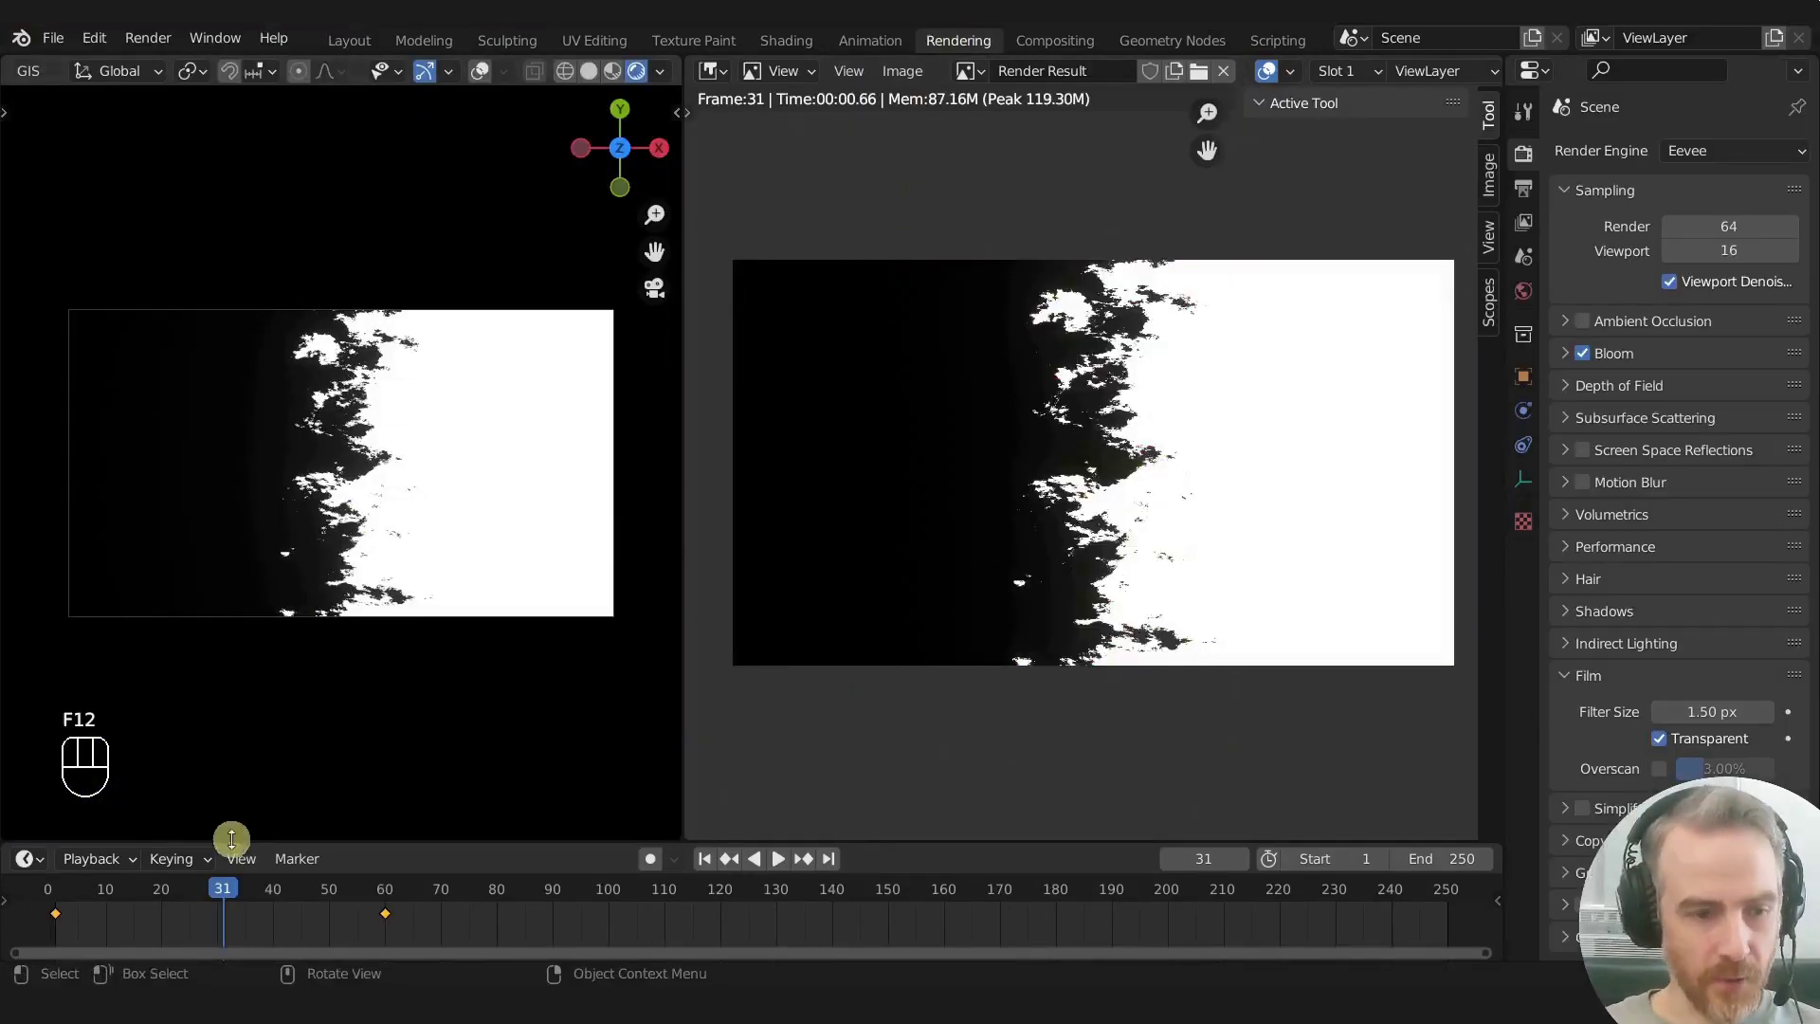
drag(242, 892, 1117, 422)
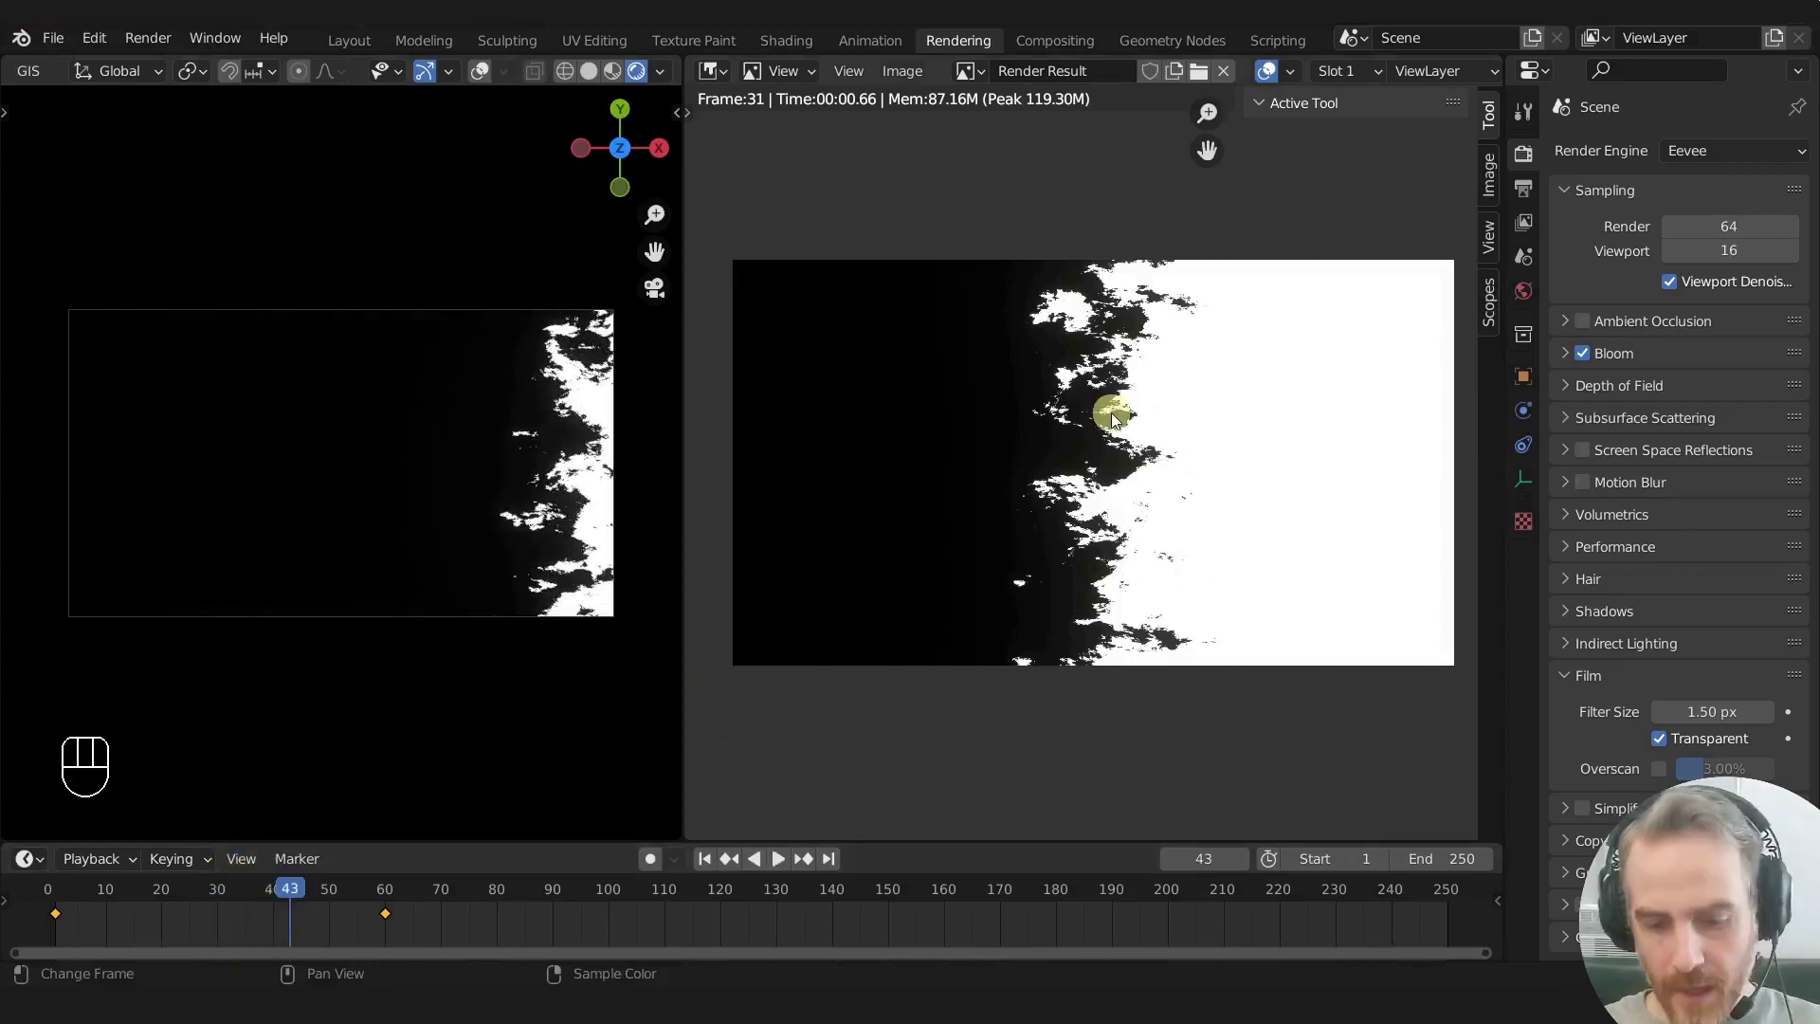
key(F12)
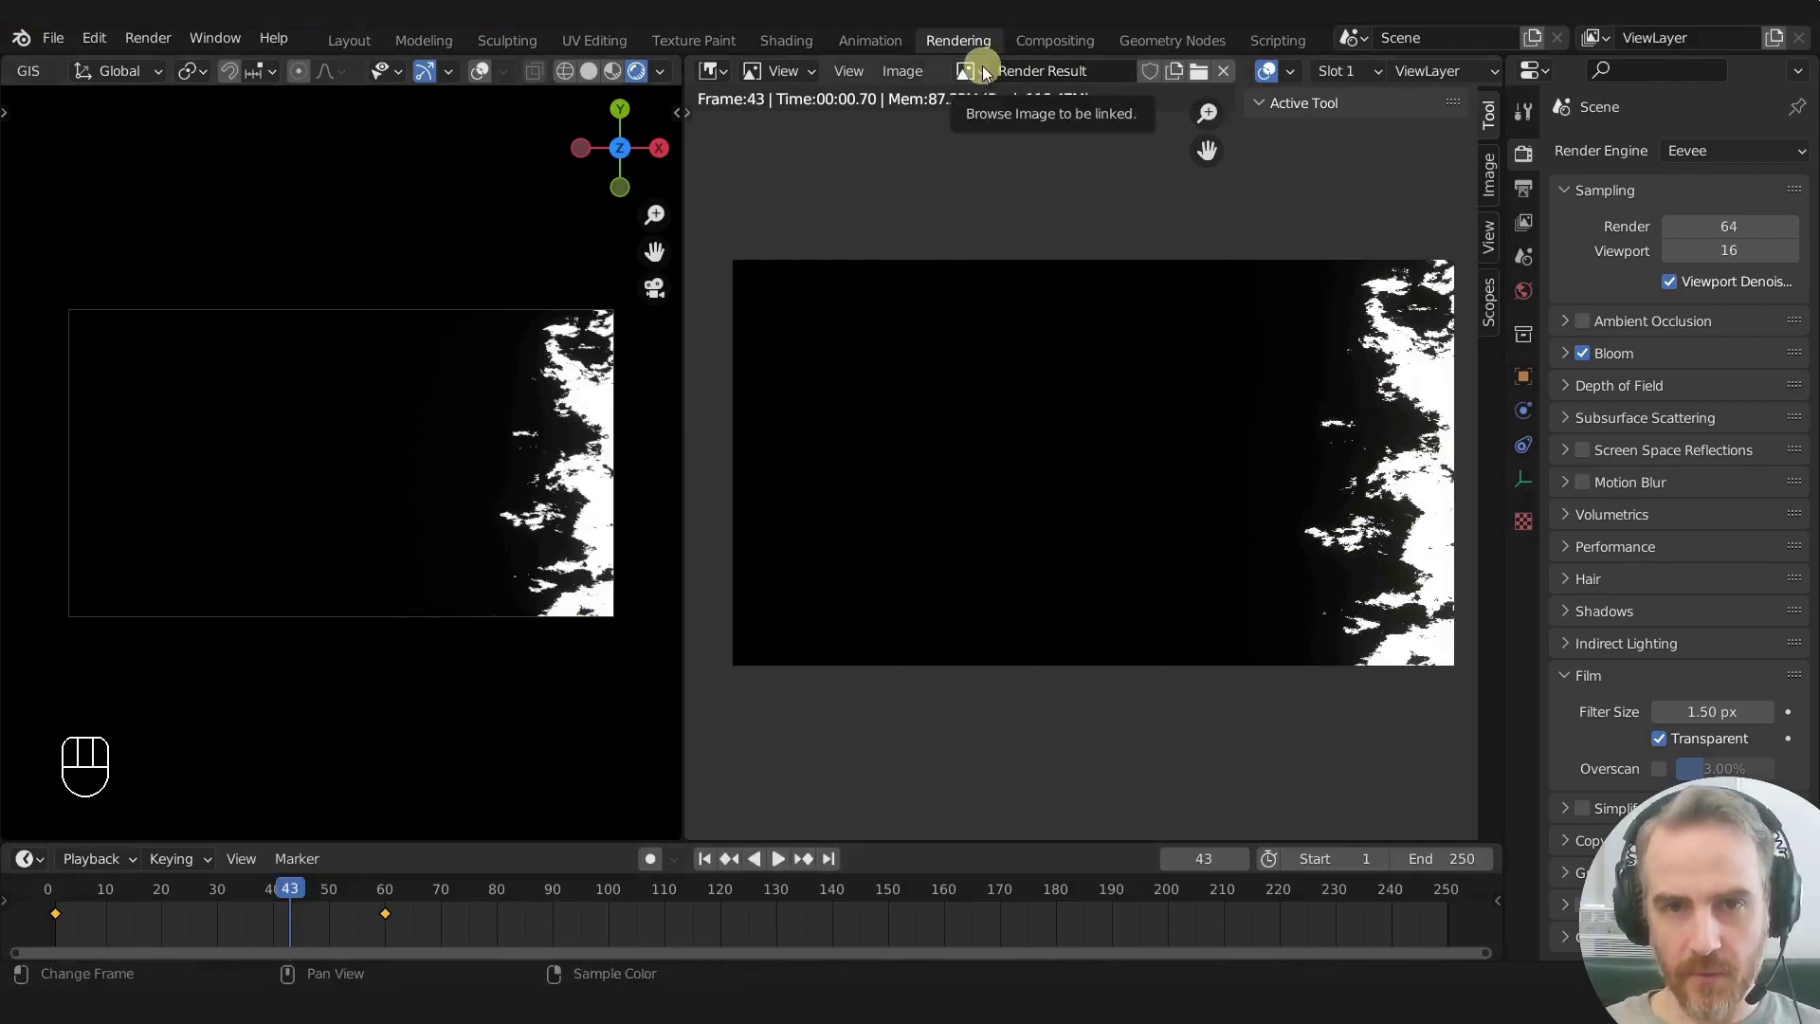
click(981, 80)
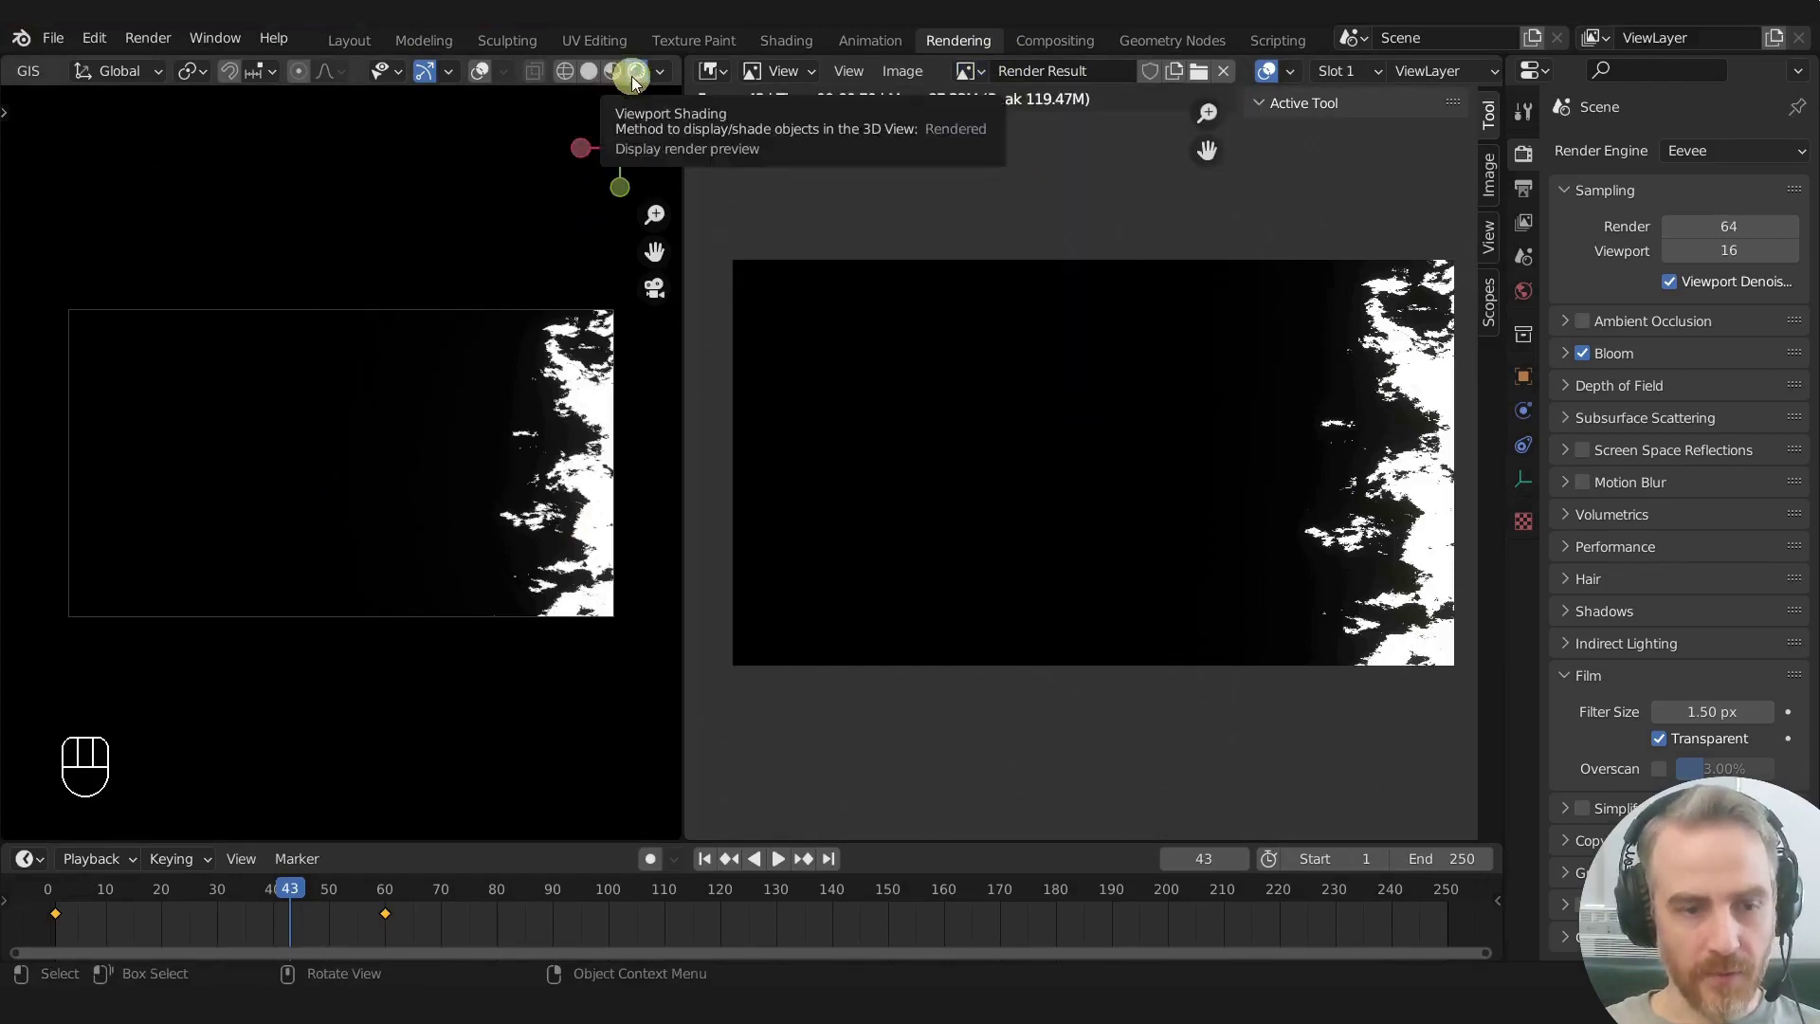
Step: Render a mask frame and scrub the timeline around frame 17 to see where the burn starts
click(112, 899)
click(152, 896)
key(F12)
drag(478, 937, 850, 934)
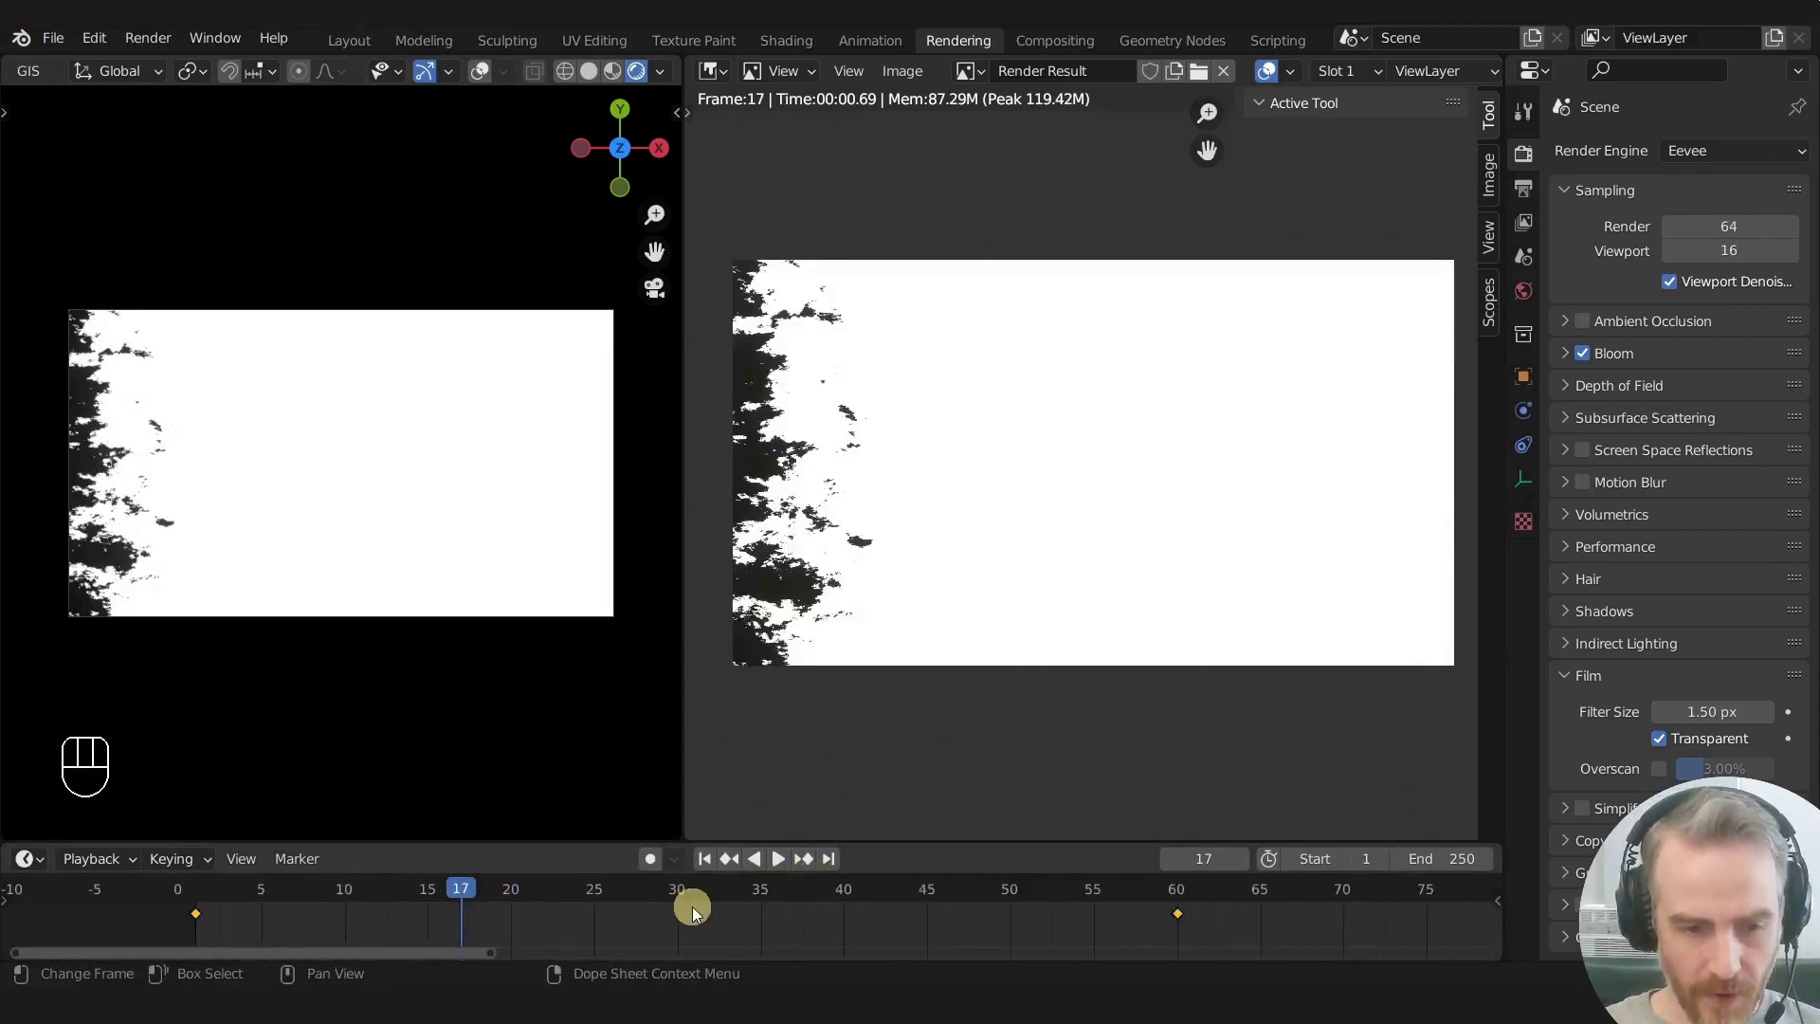
drag(689, 921, 1062, 911)
drag(912, 925, 820, 946)
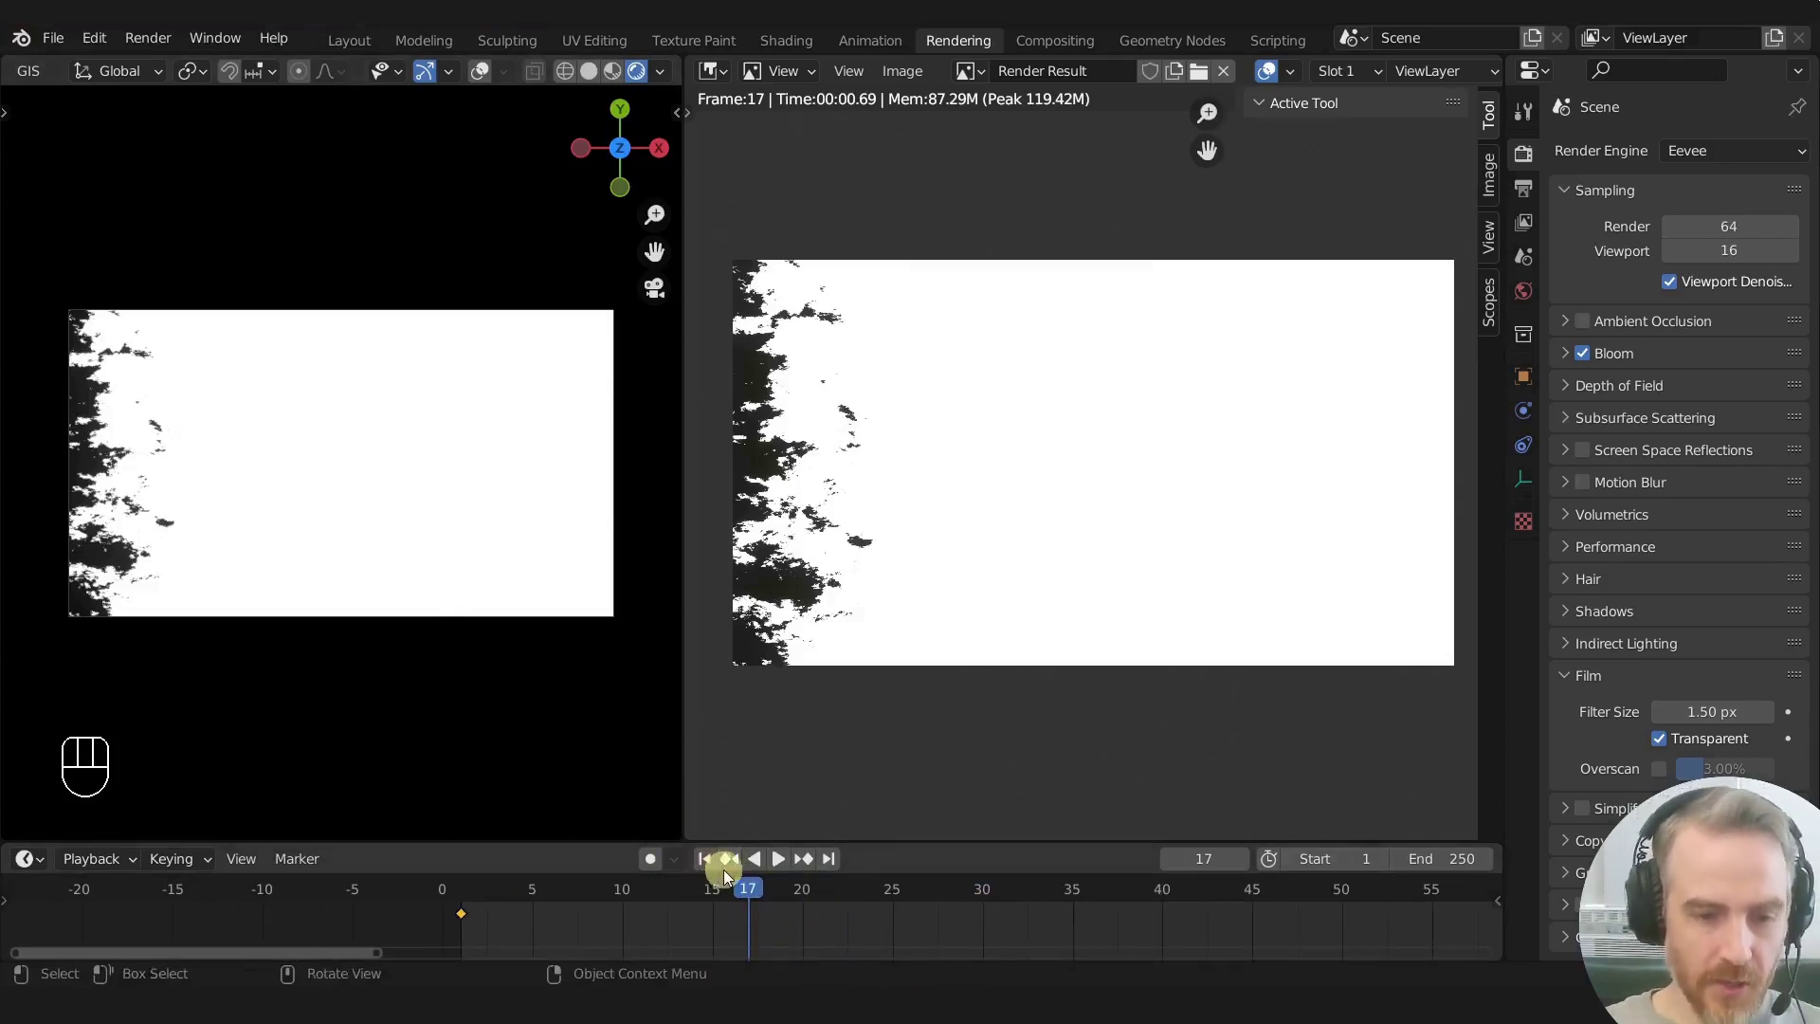
Step: Jump to the first frame and step forward frame by frame to frame 10, where the wipe begins
click(712, 872)
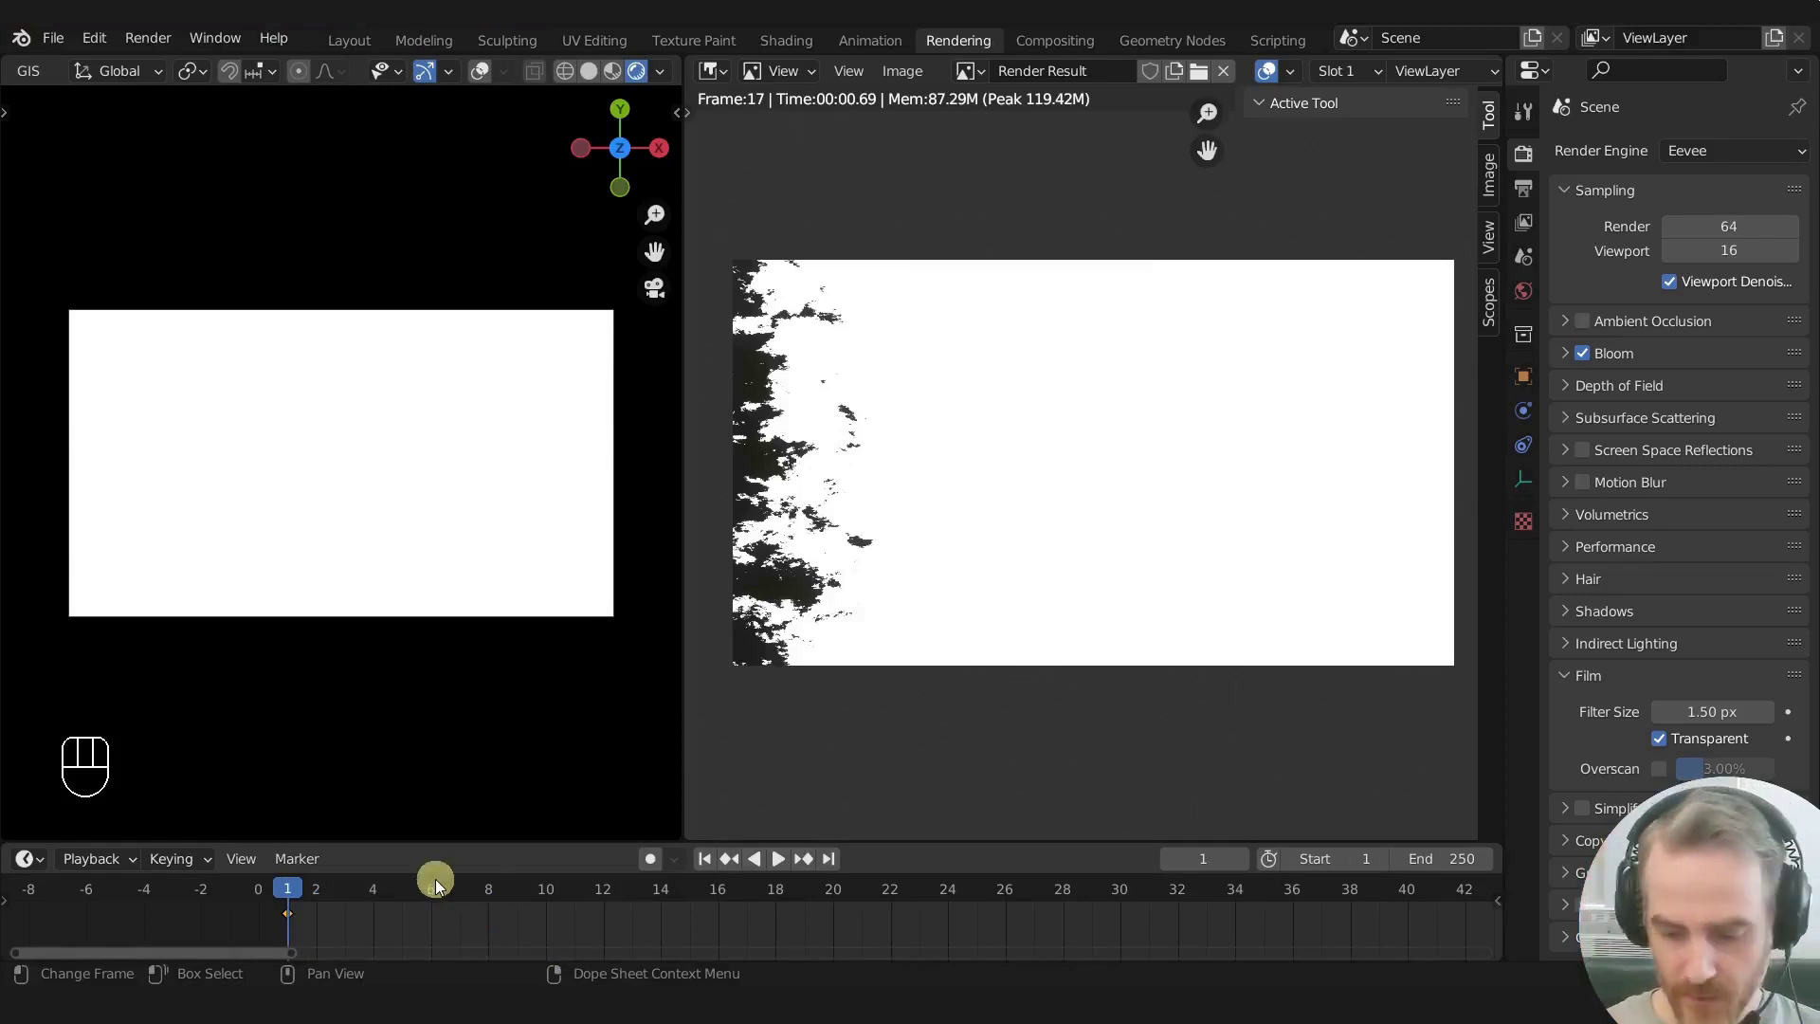
key(Right)
key(Right)
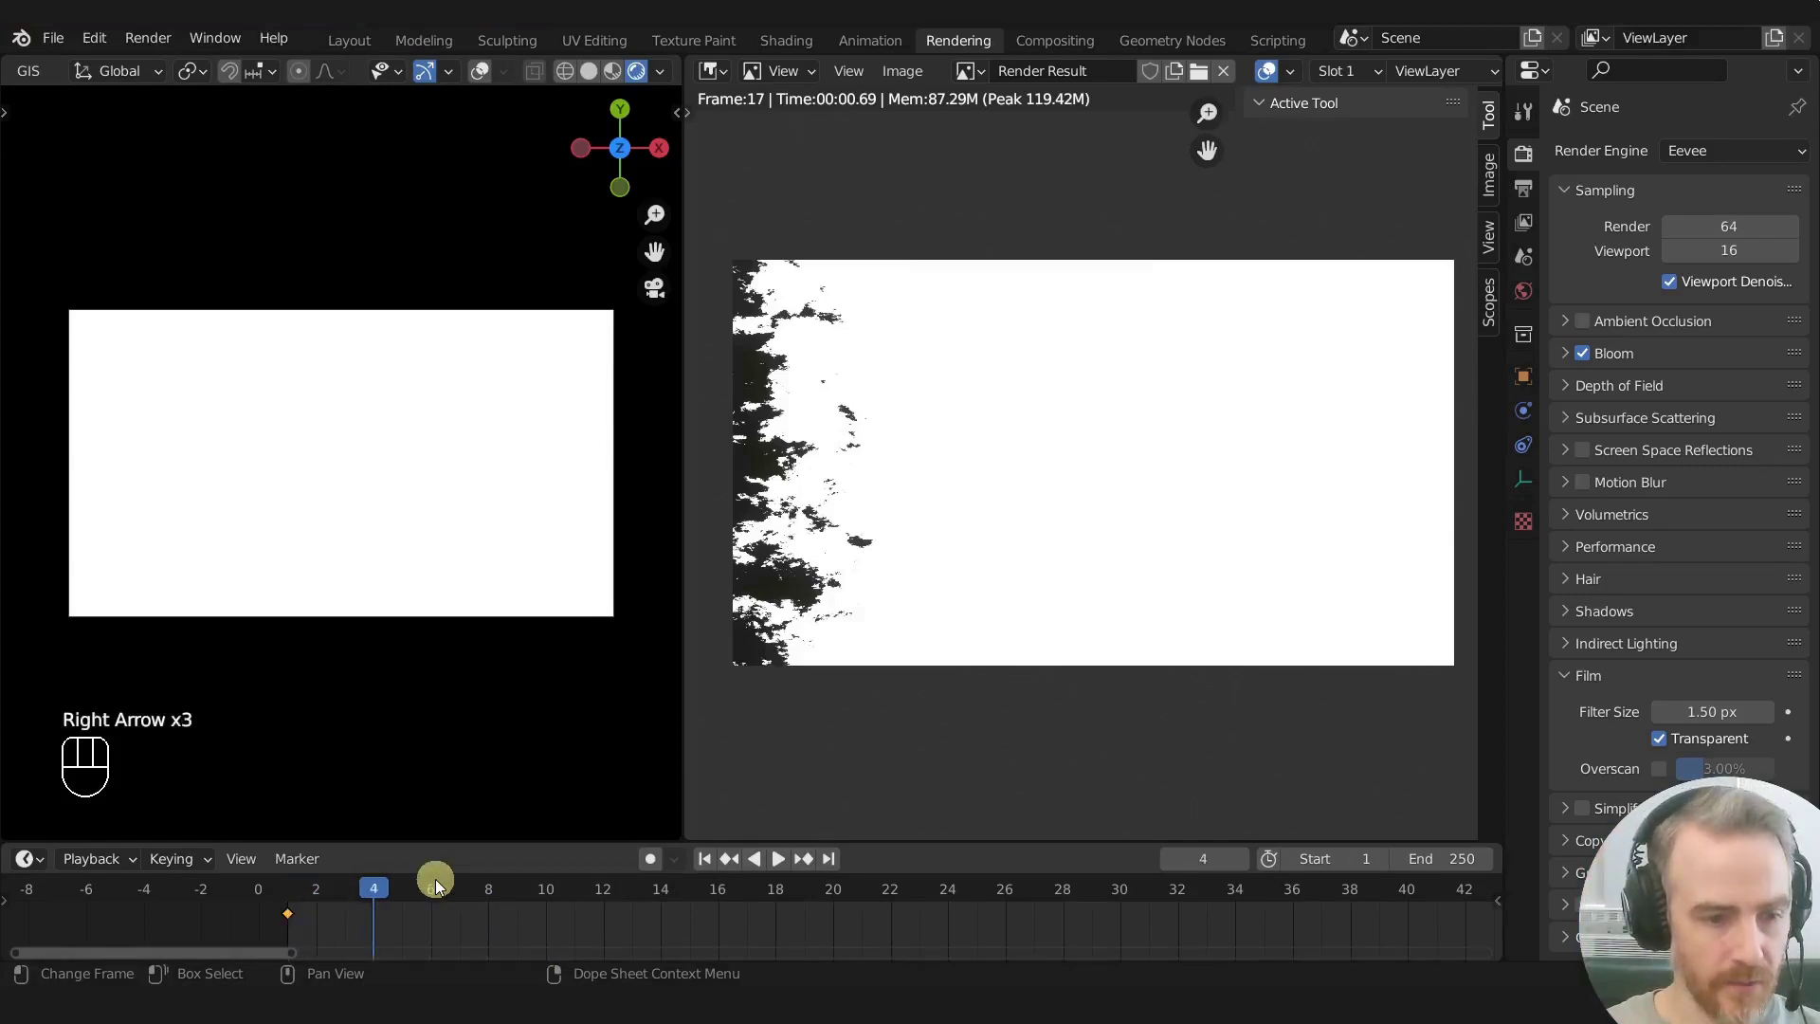
key(Right)
key(Right)
key(Right)
key(Right)
key(Right)
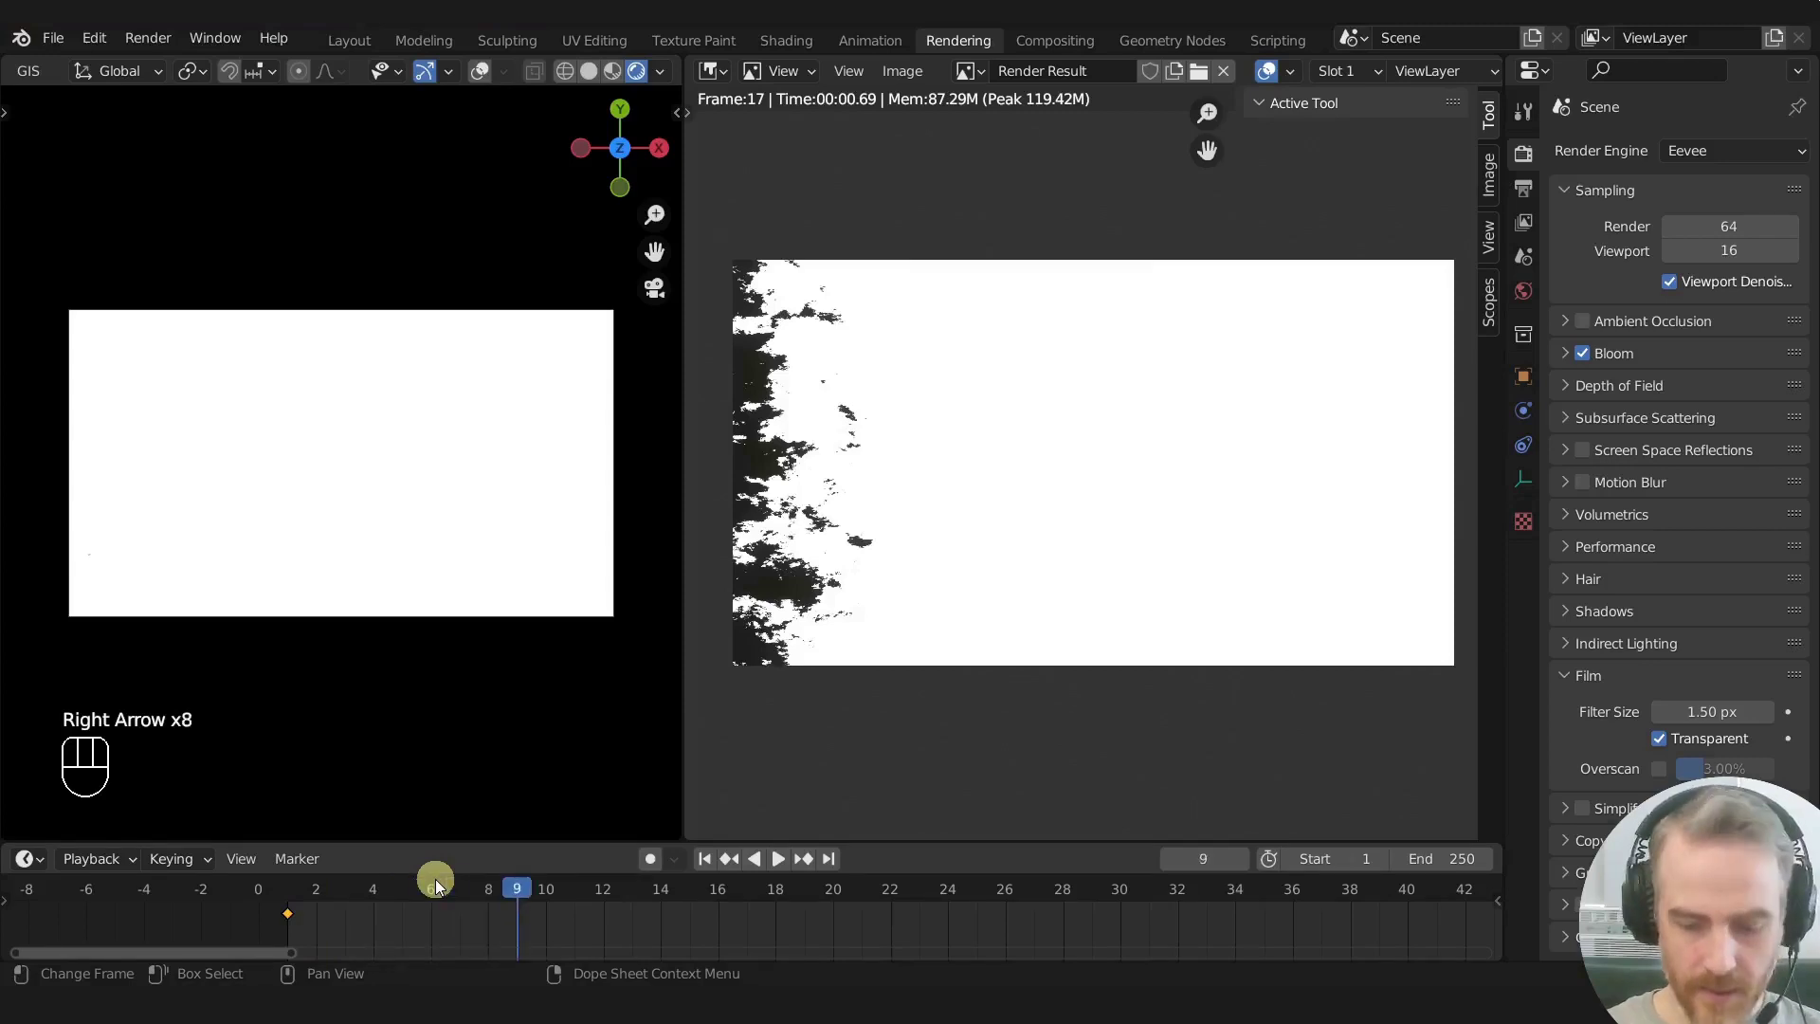
drag(157, 563, 450, 493)
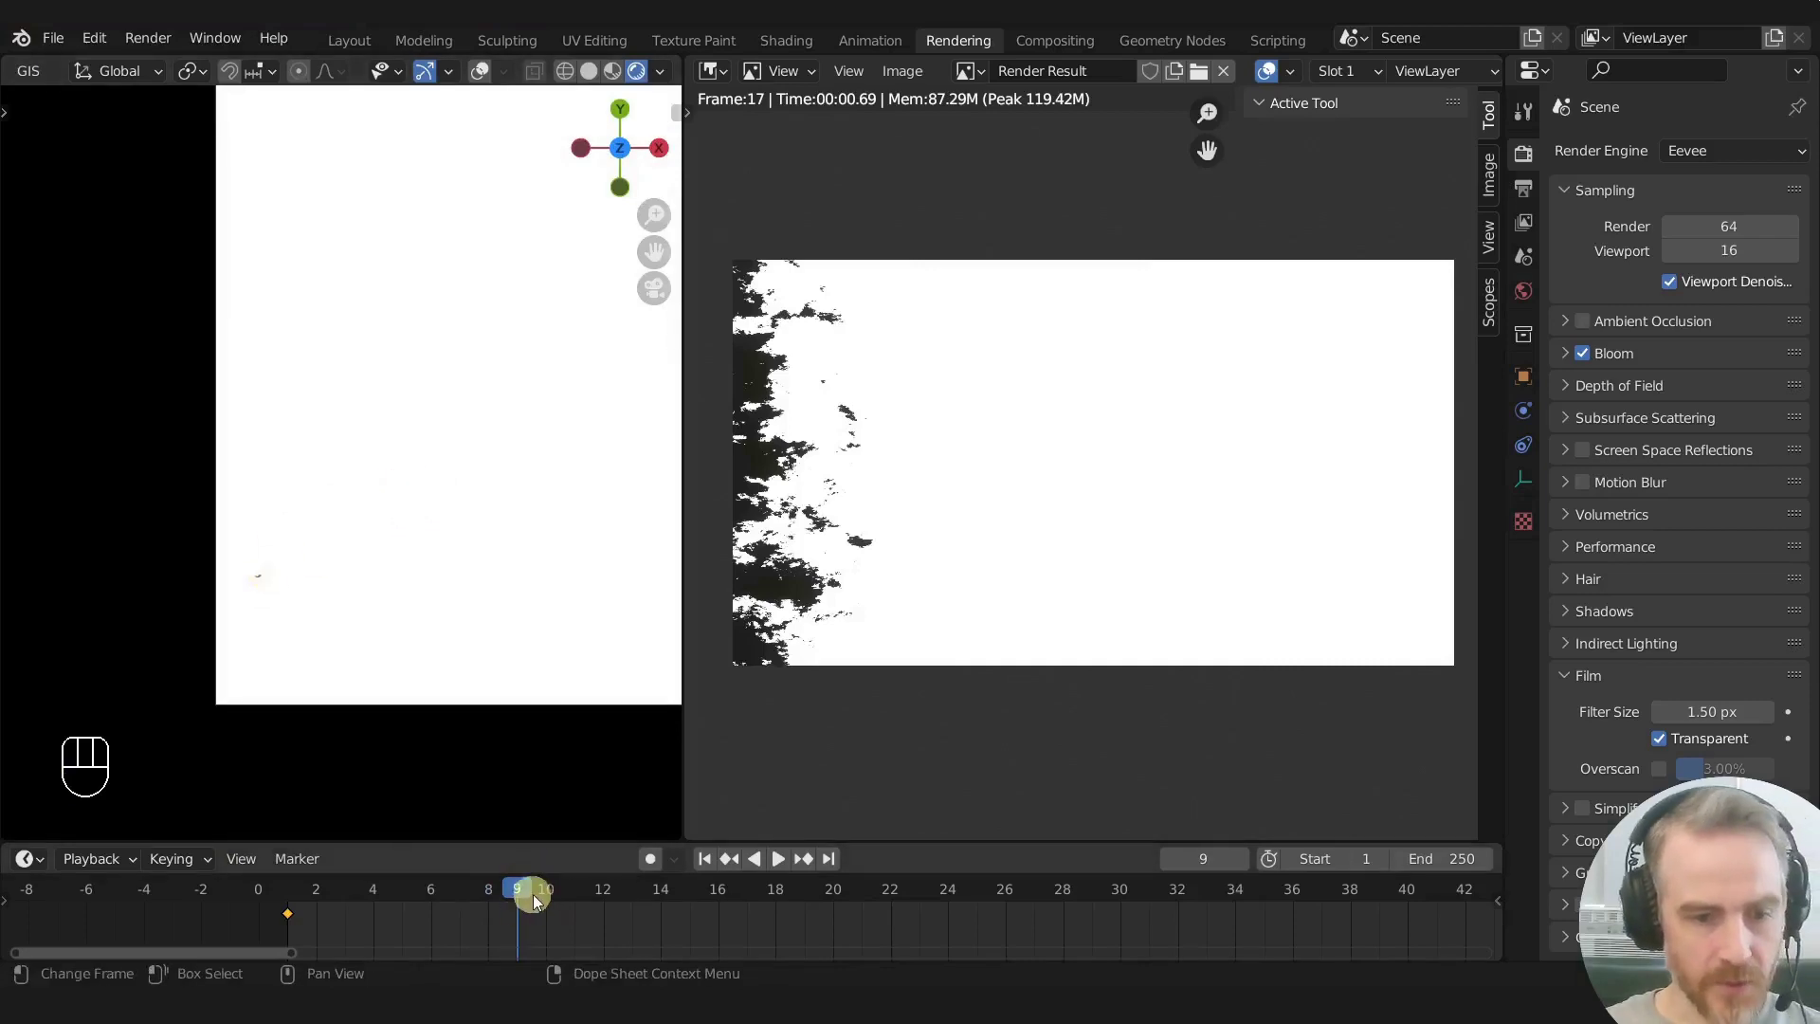
key(Right)
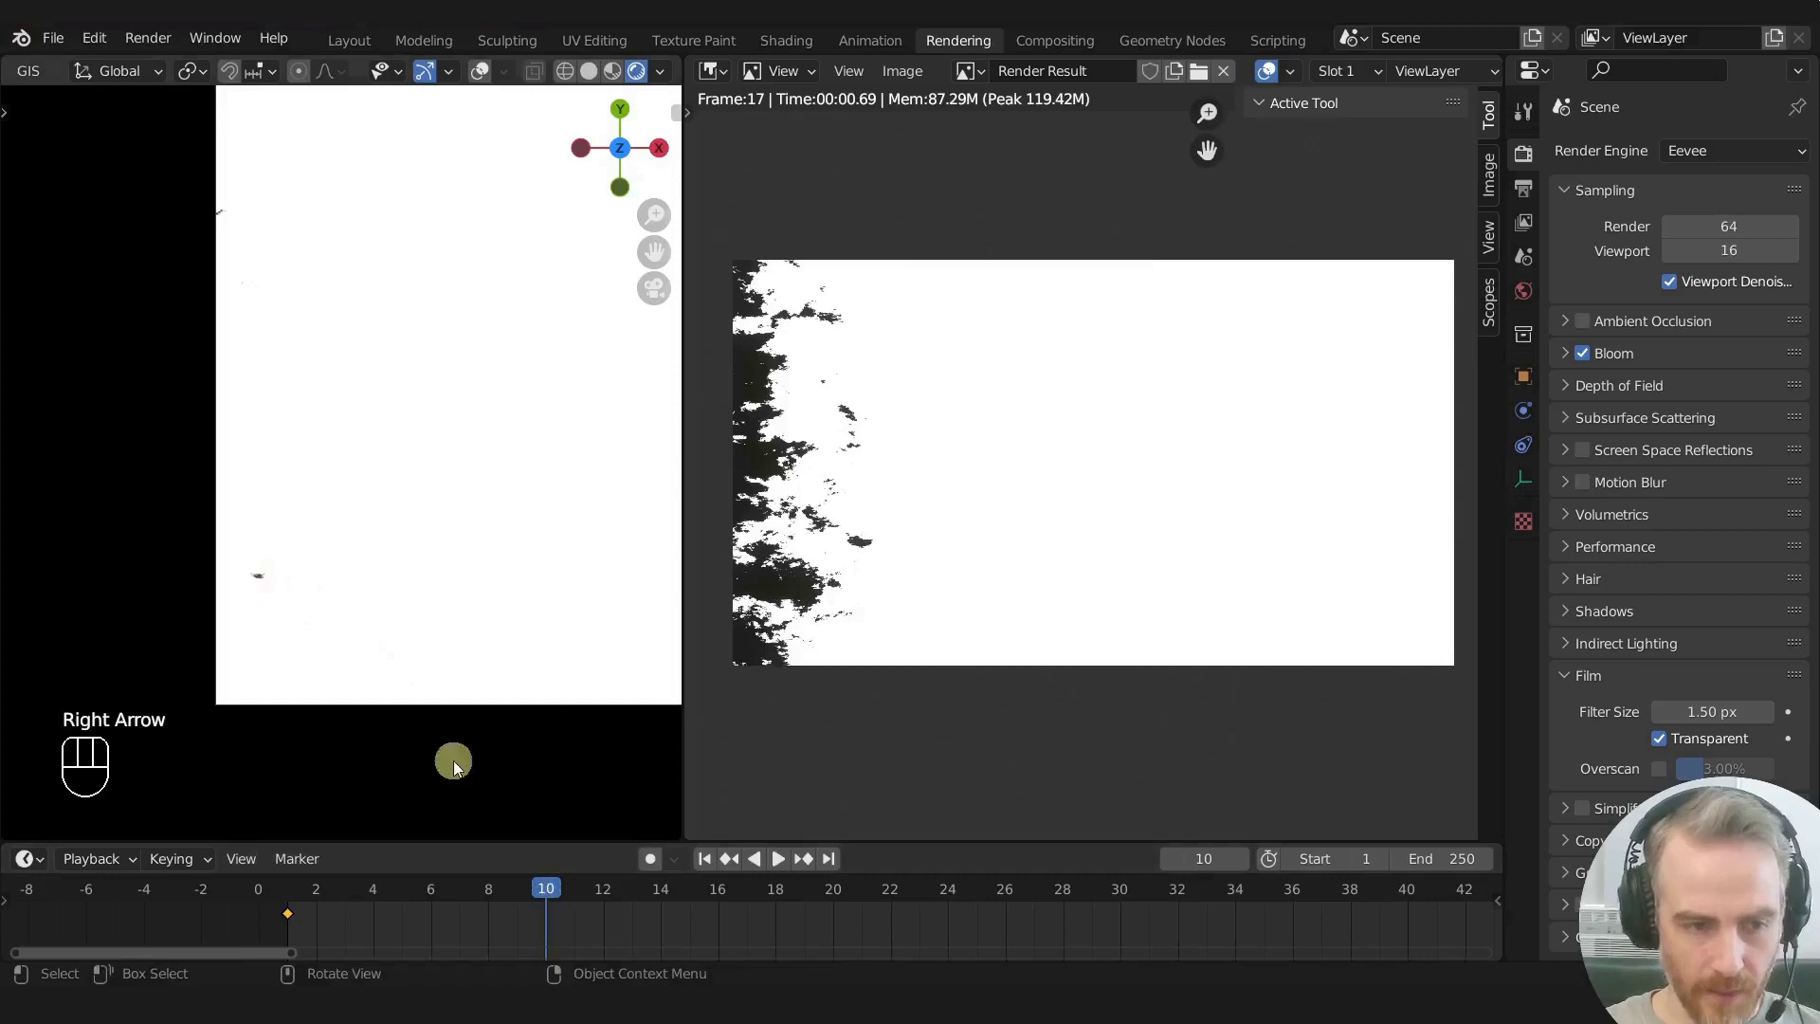
key(ctrl+z)
Step: Set the animation Start to frame 10, step through the burn's end and set End to frame 50
drag(1354, 858, 1075, 907)
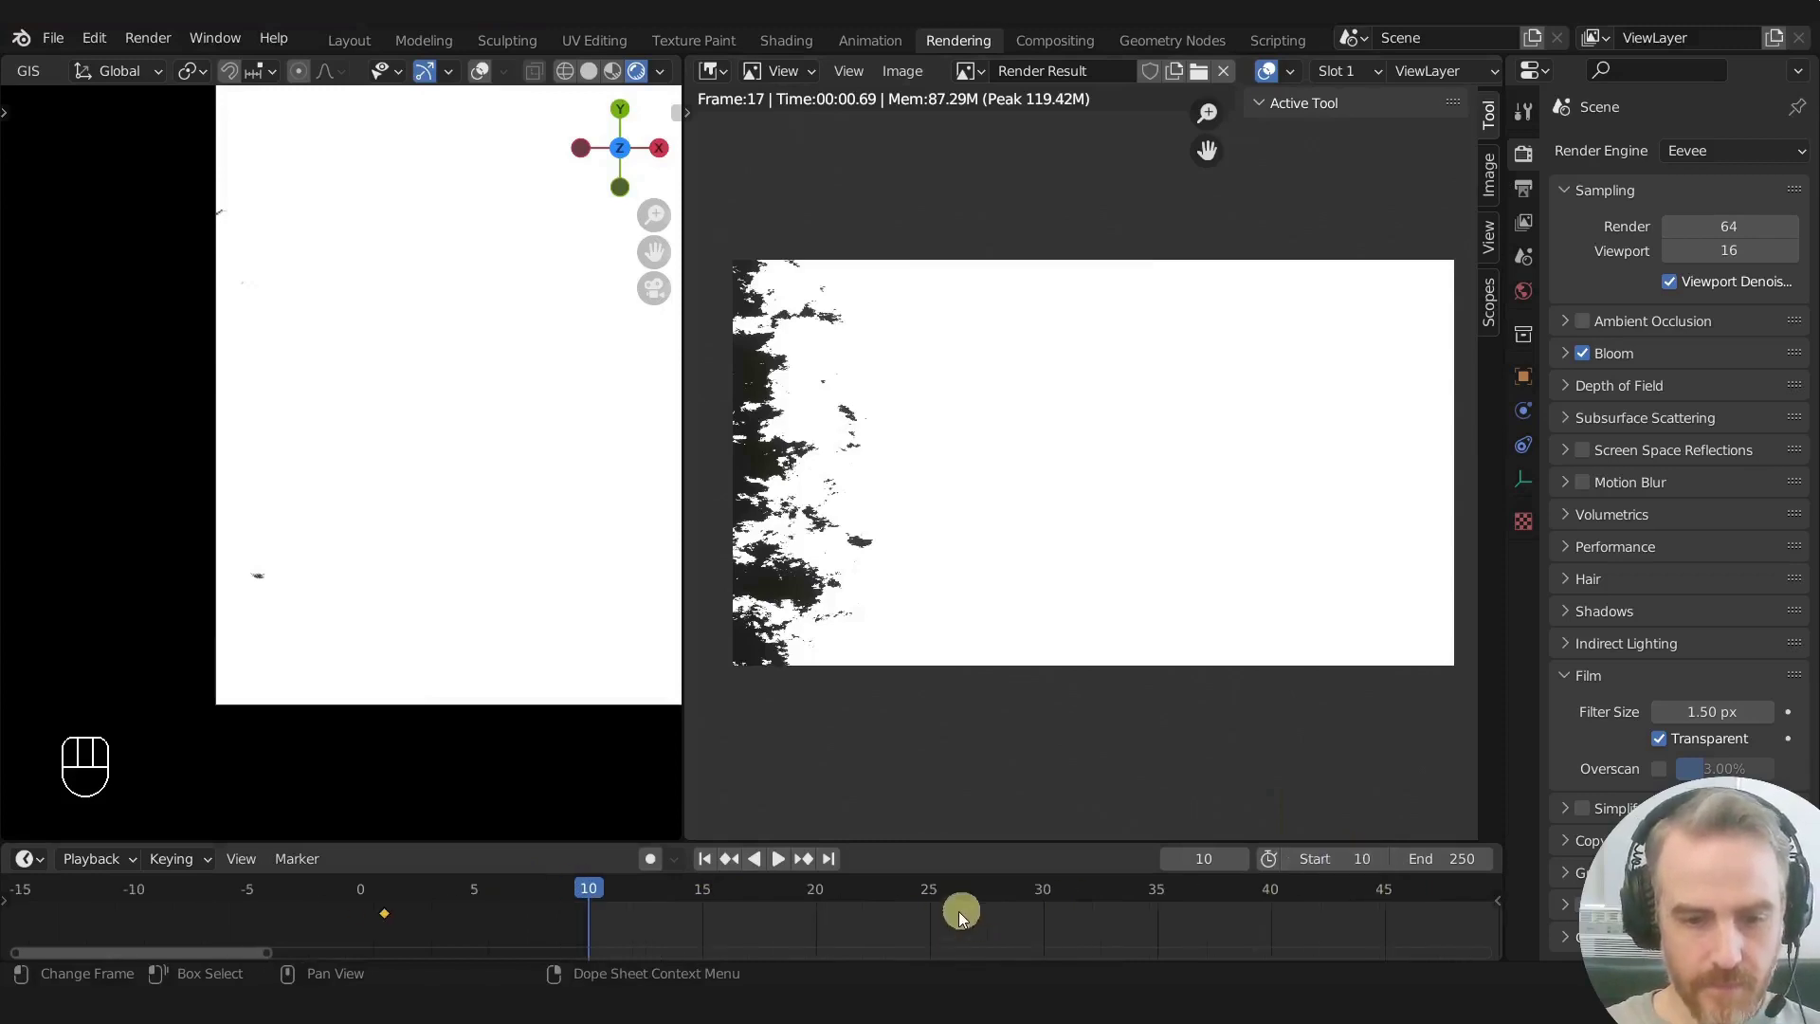
middle_click(828, 902)
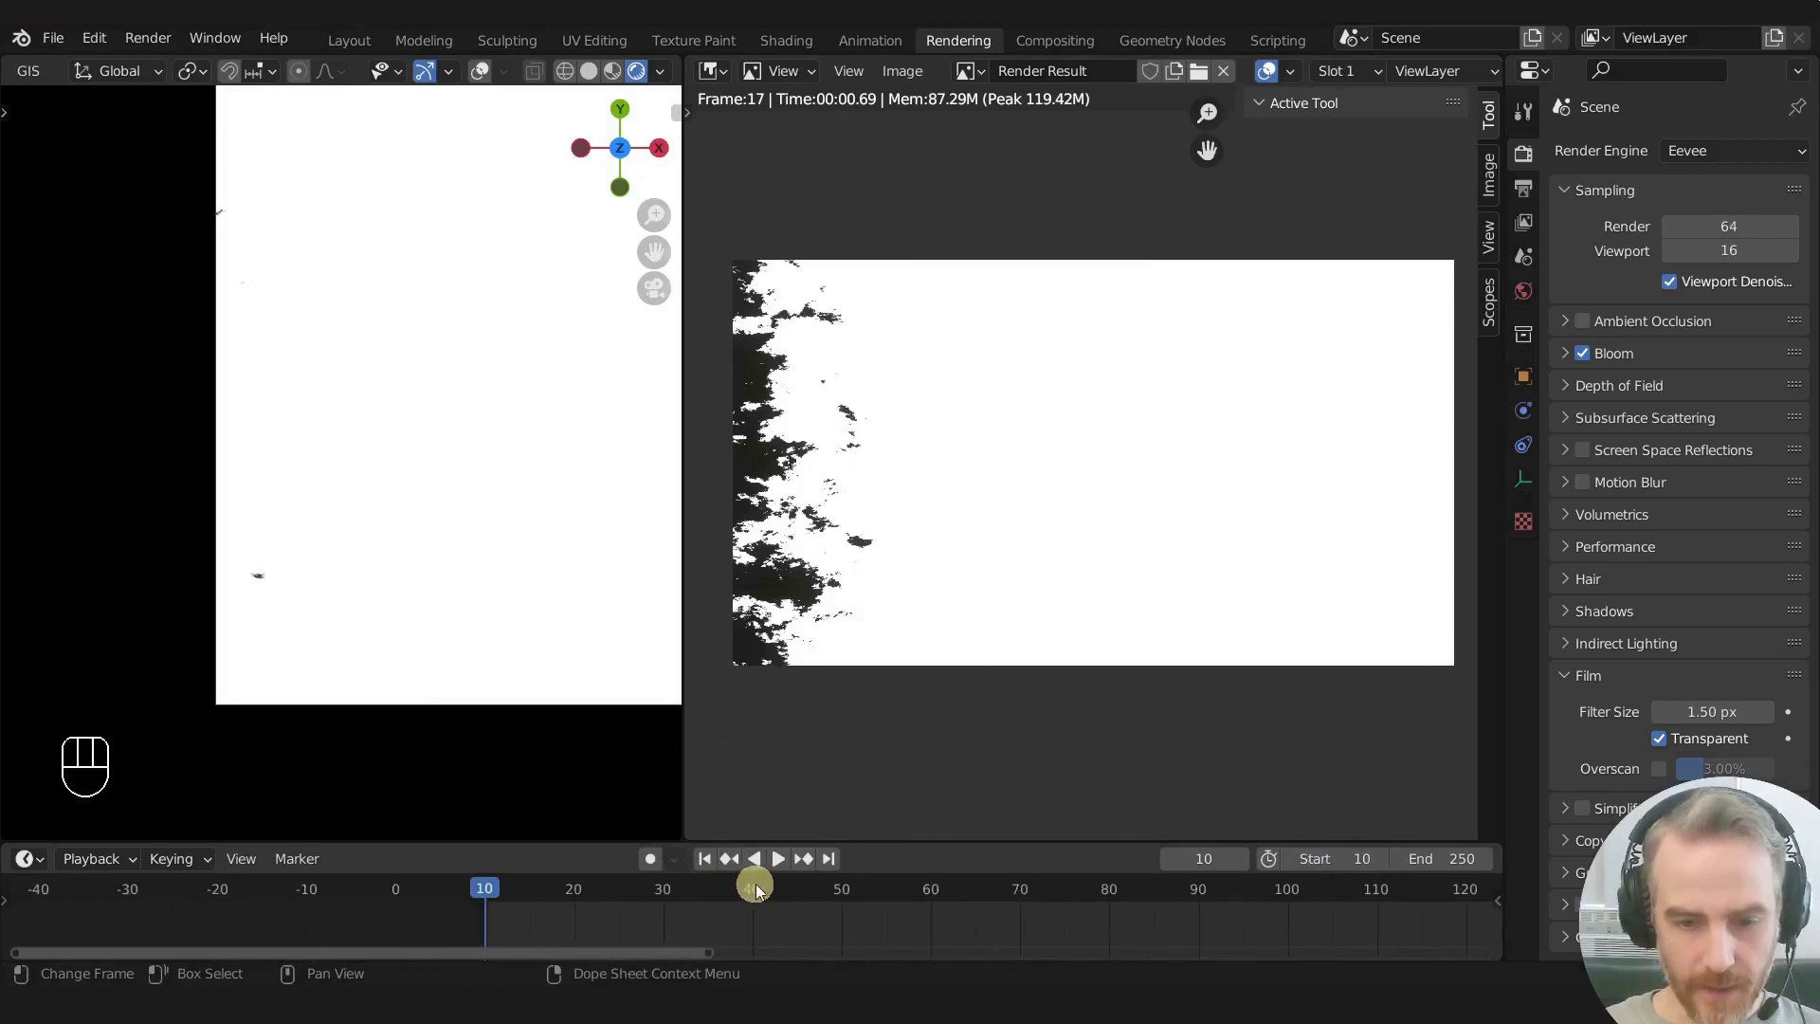
middle_click(760, 934)
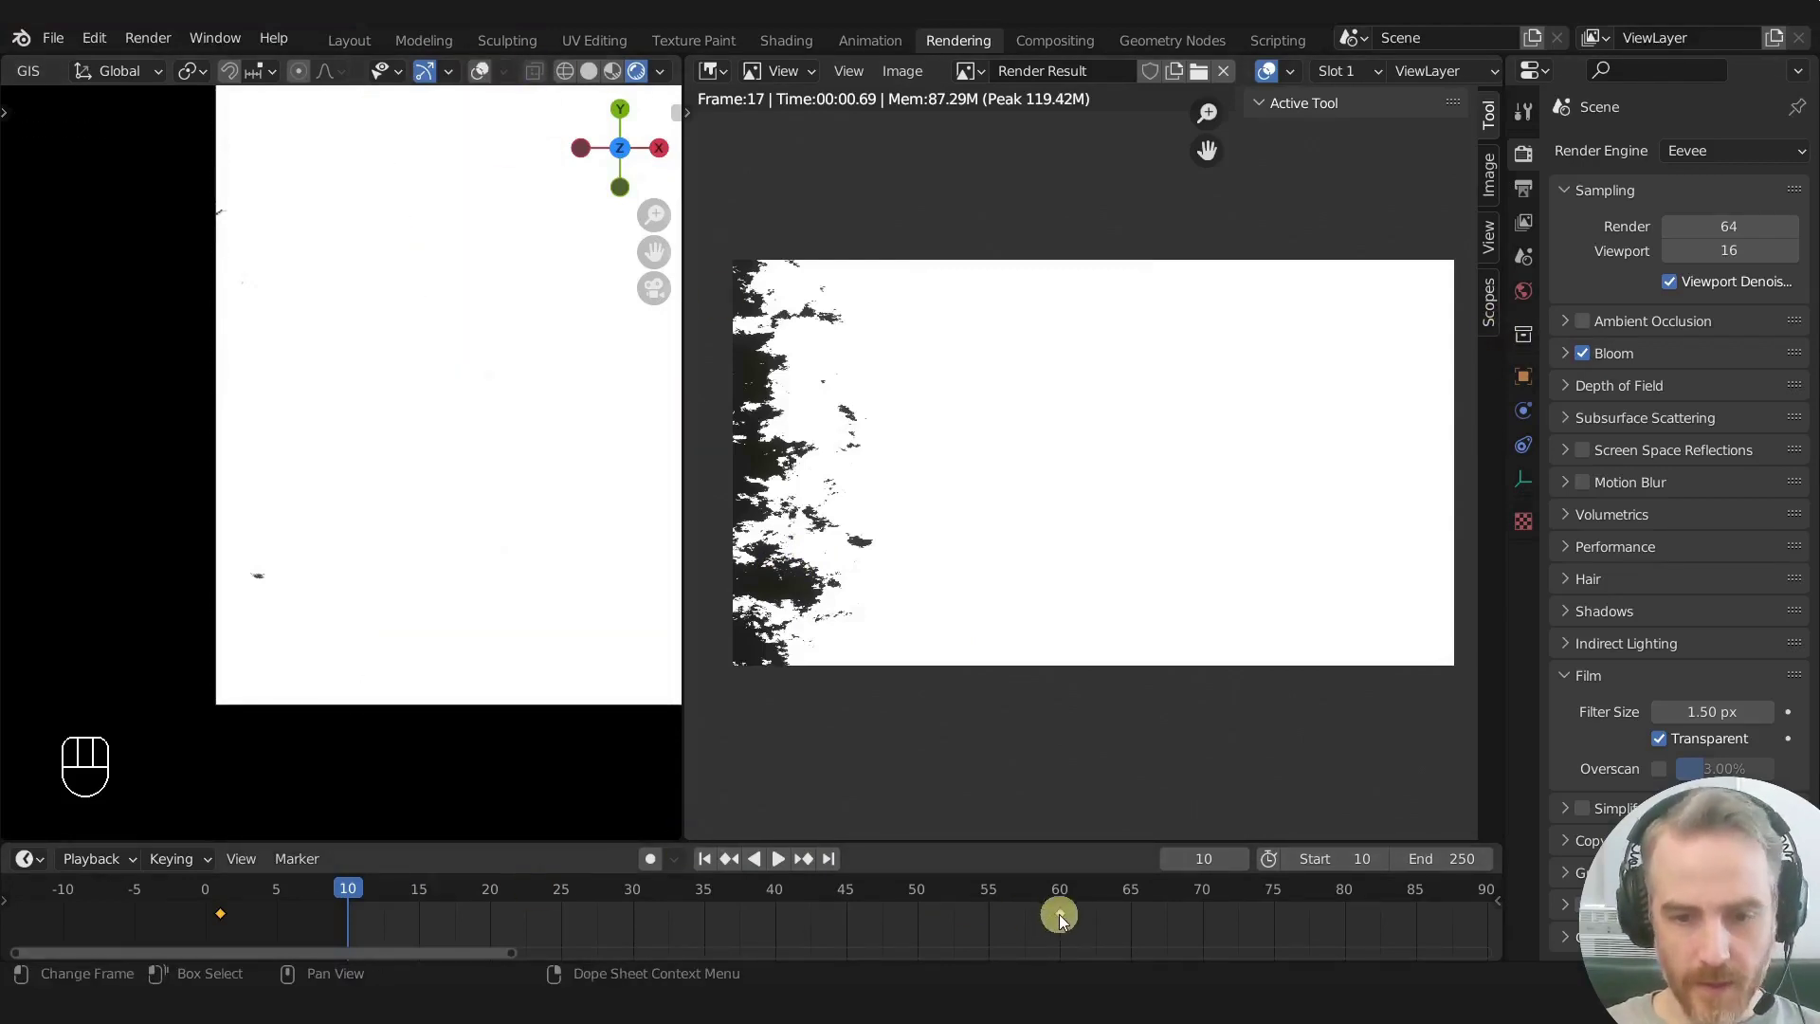
drag(935, 893, 845, 853)
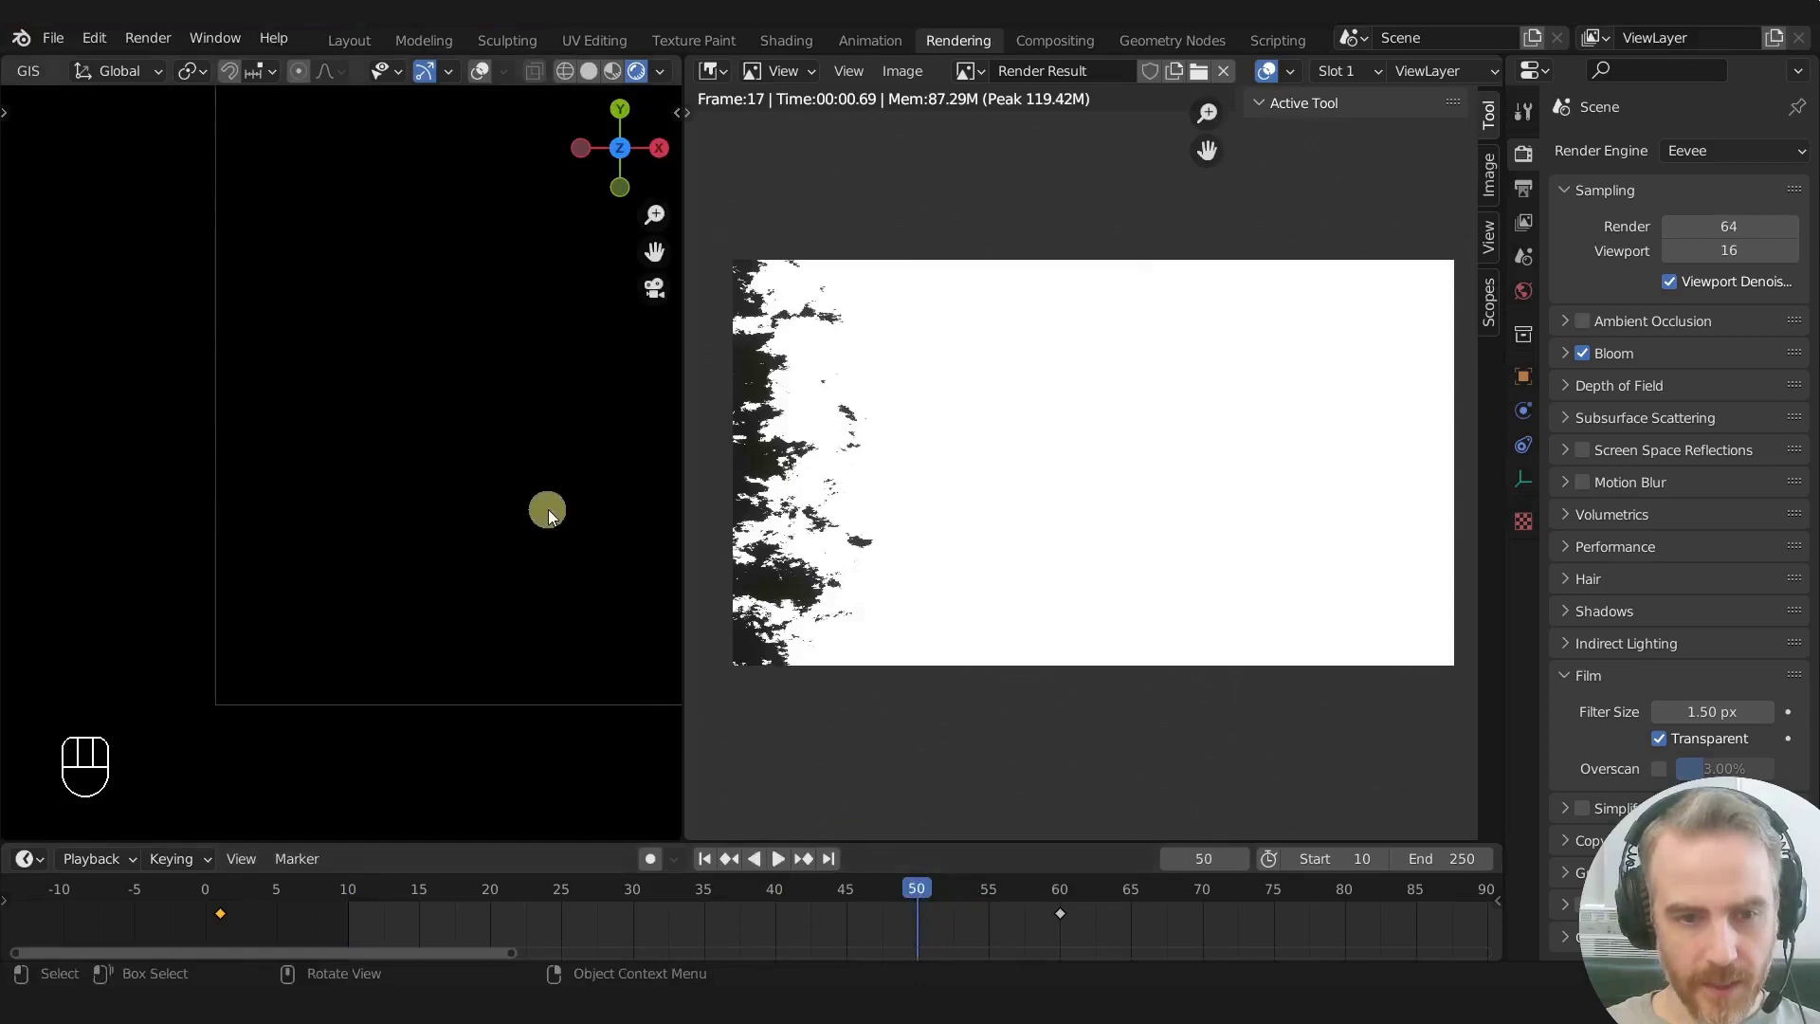
drag(586, 475, 455, 477)
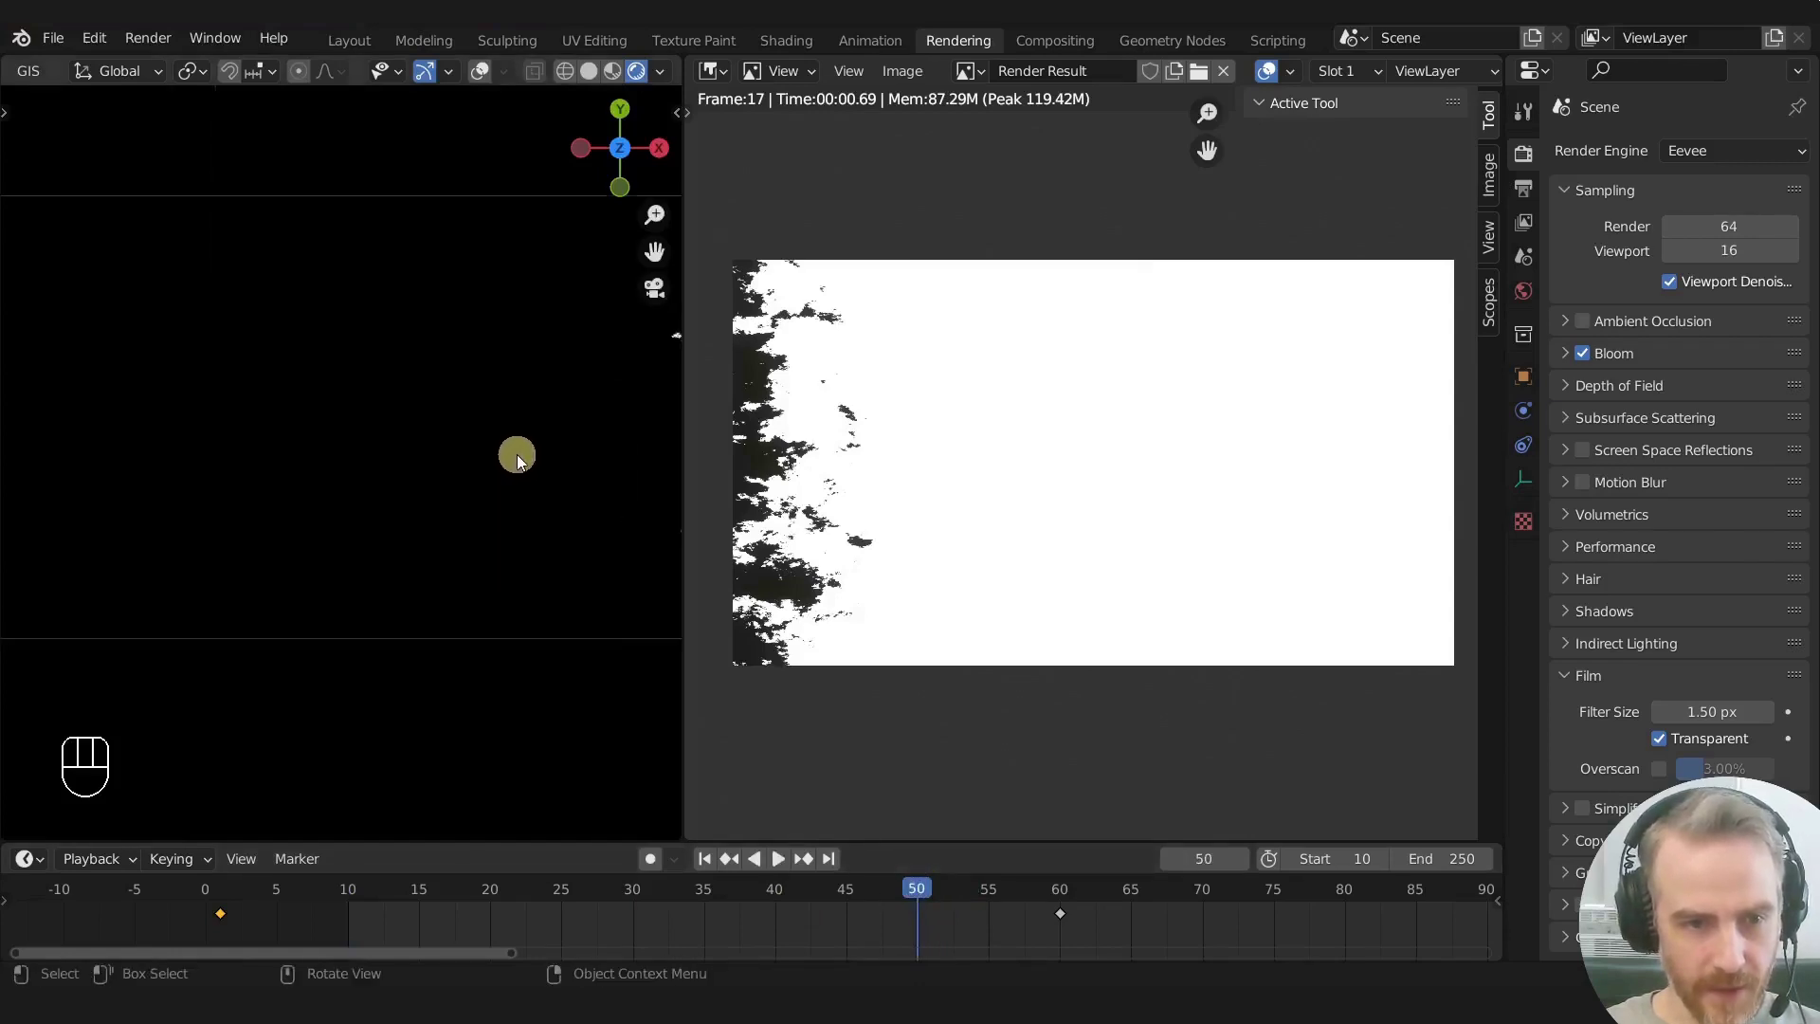
middle_click(535, 460)
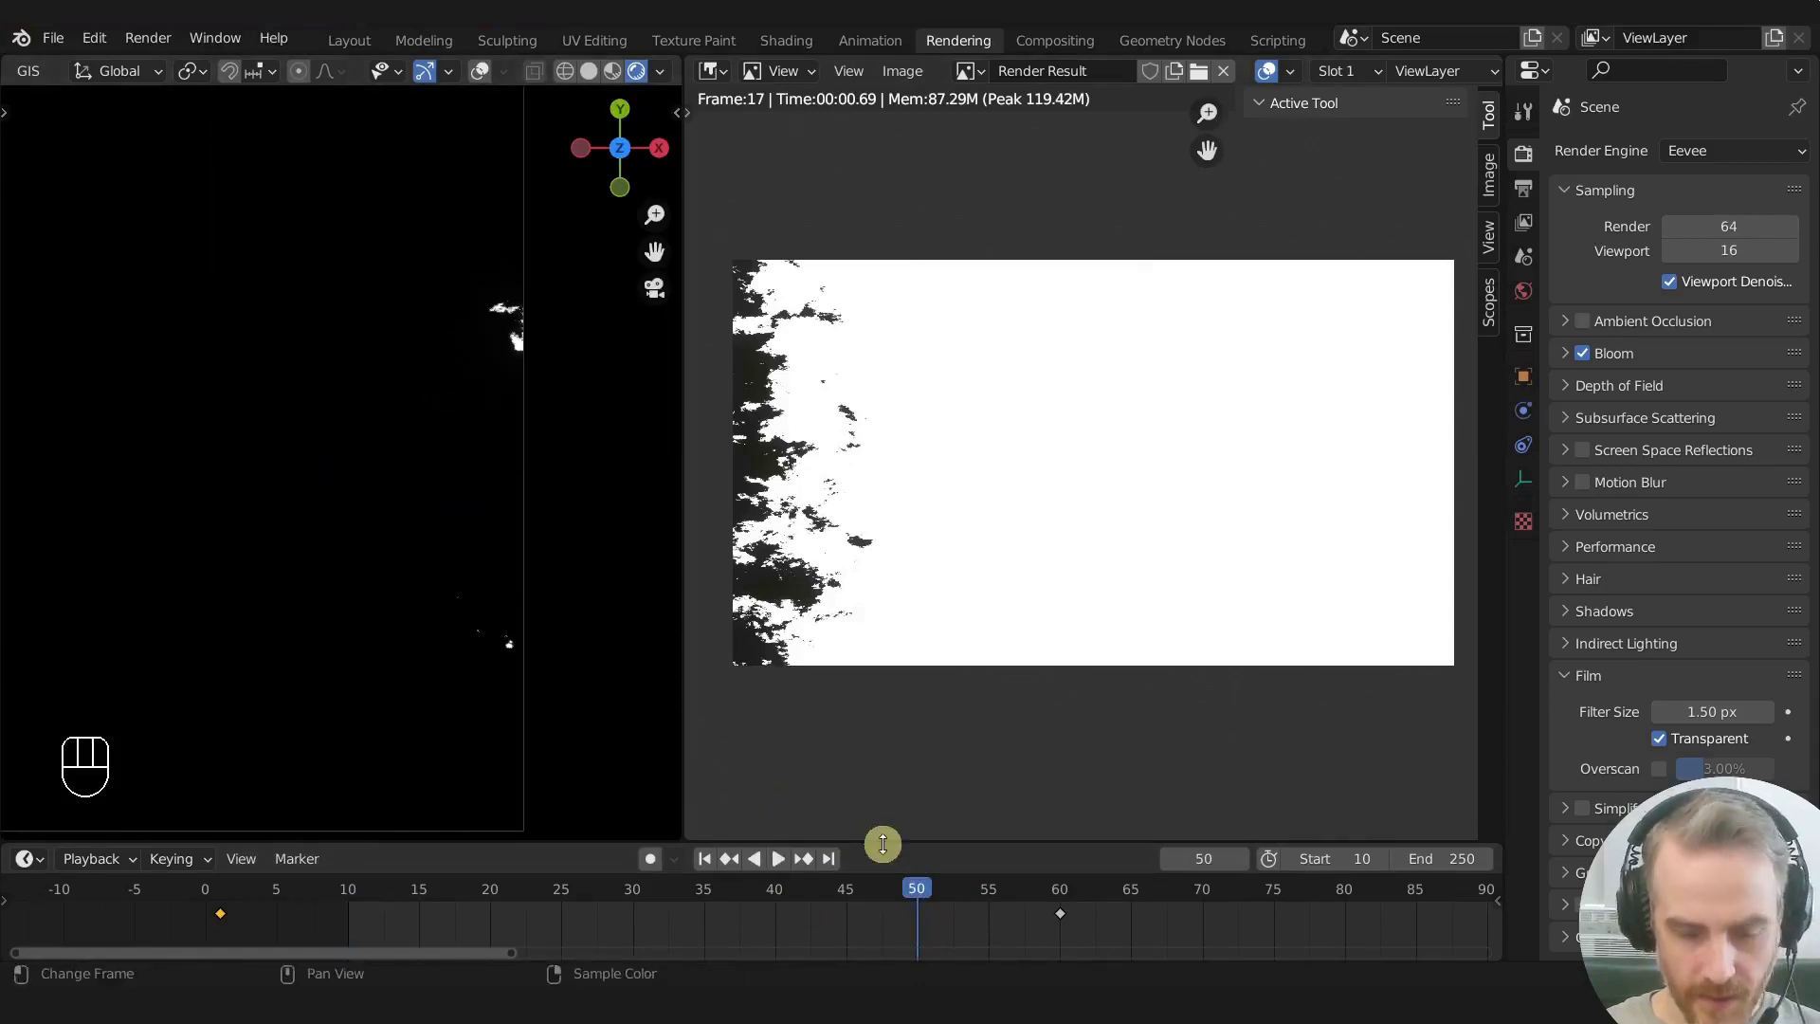
key(Right)
key(Right)
key(Right)
key(Right)
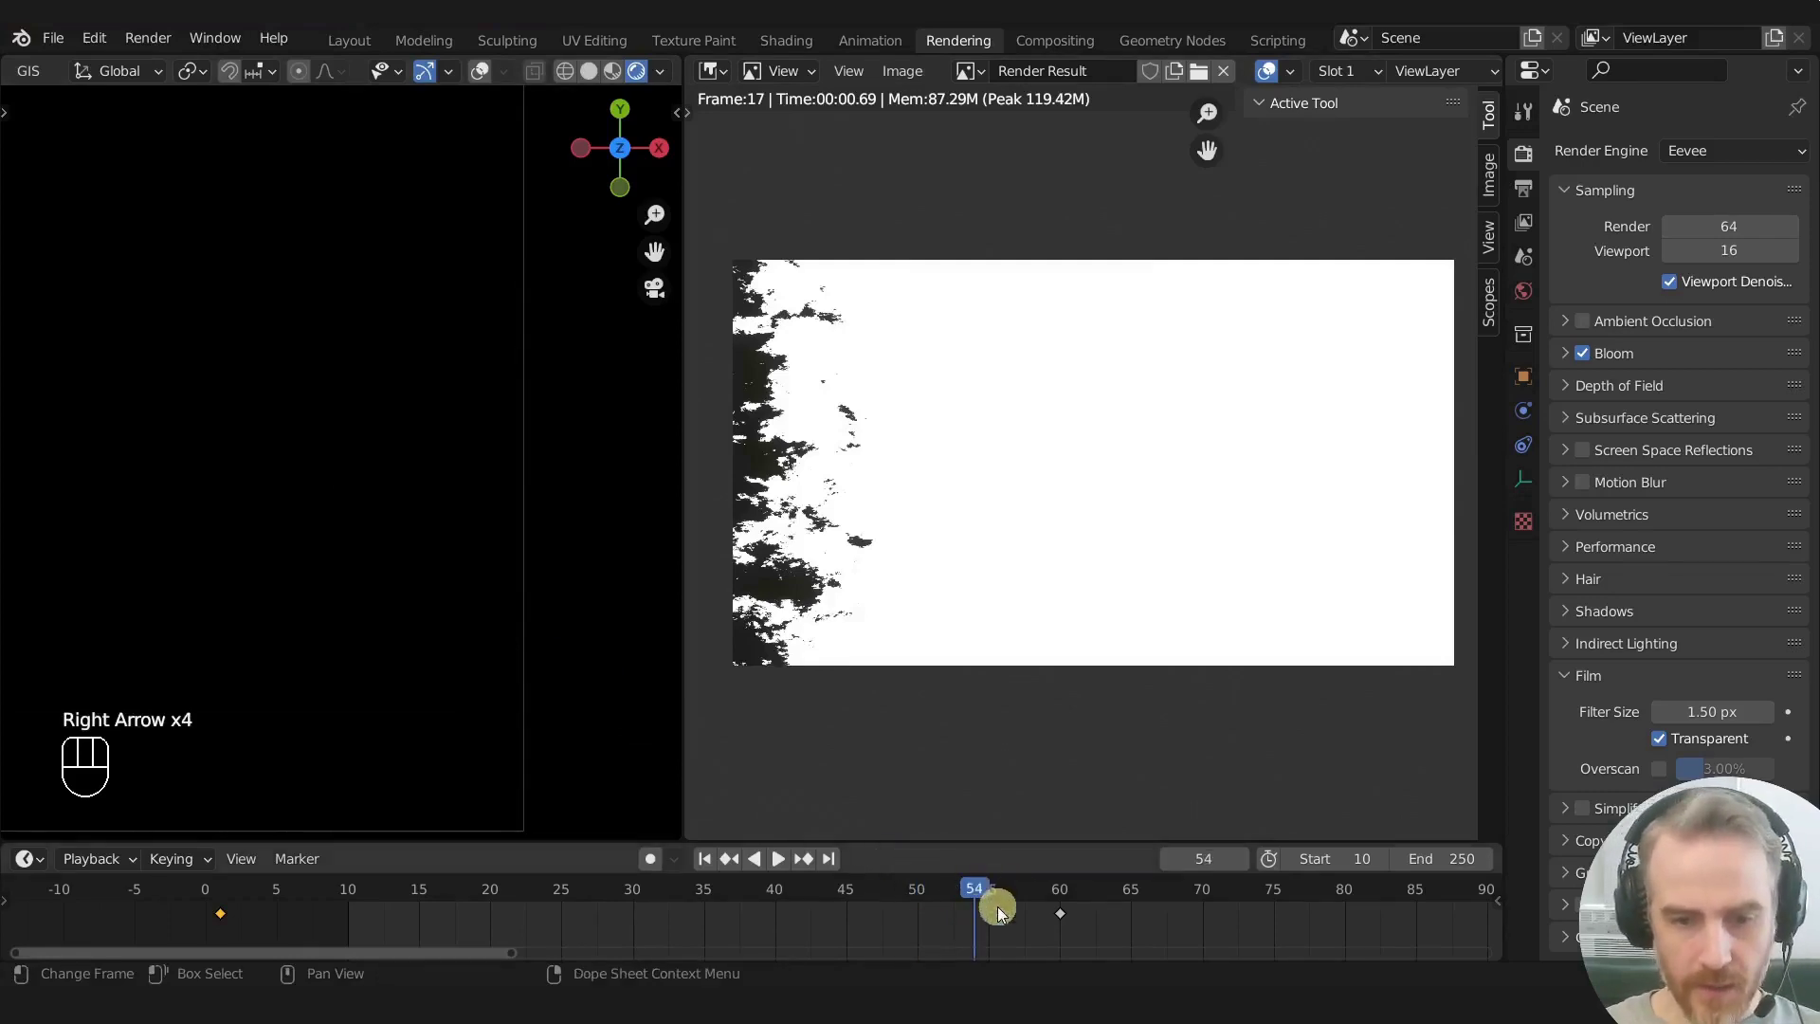
drag(1444, 860, 983, 934)
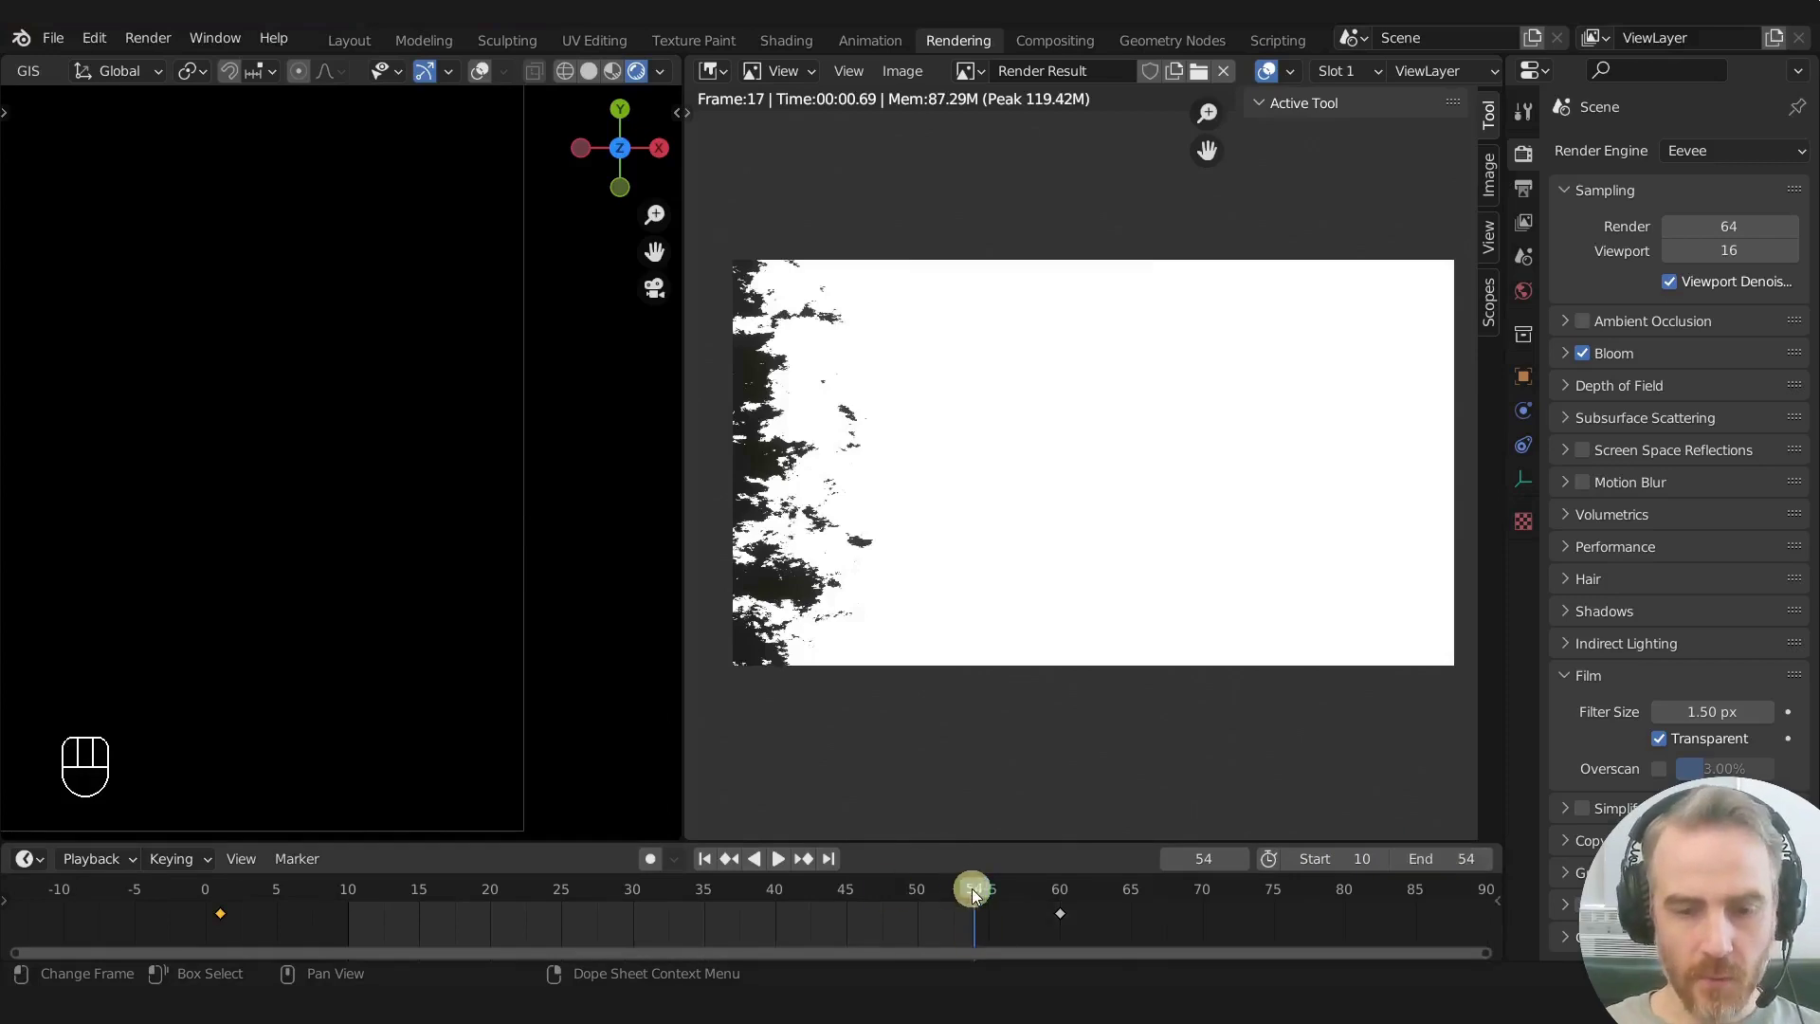
Step: Frame the camera view, render a test of the mask near frame 43 and save the file
click(977, 897)
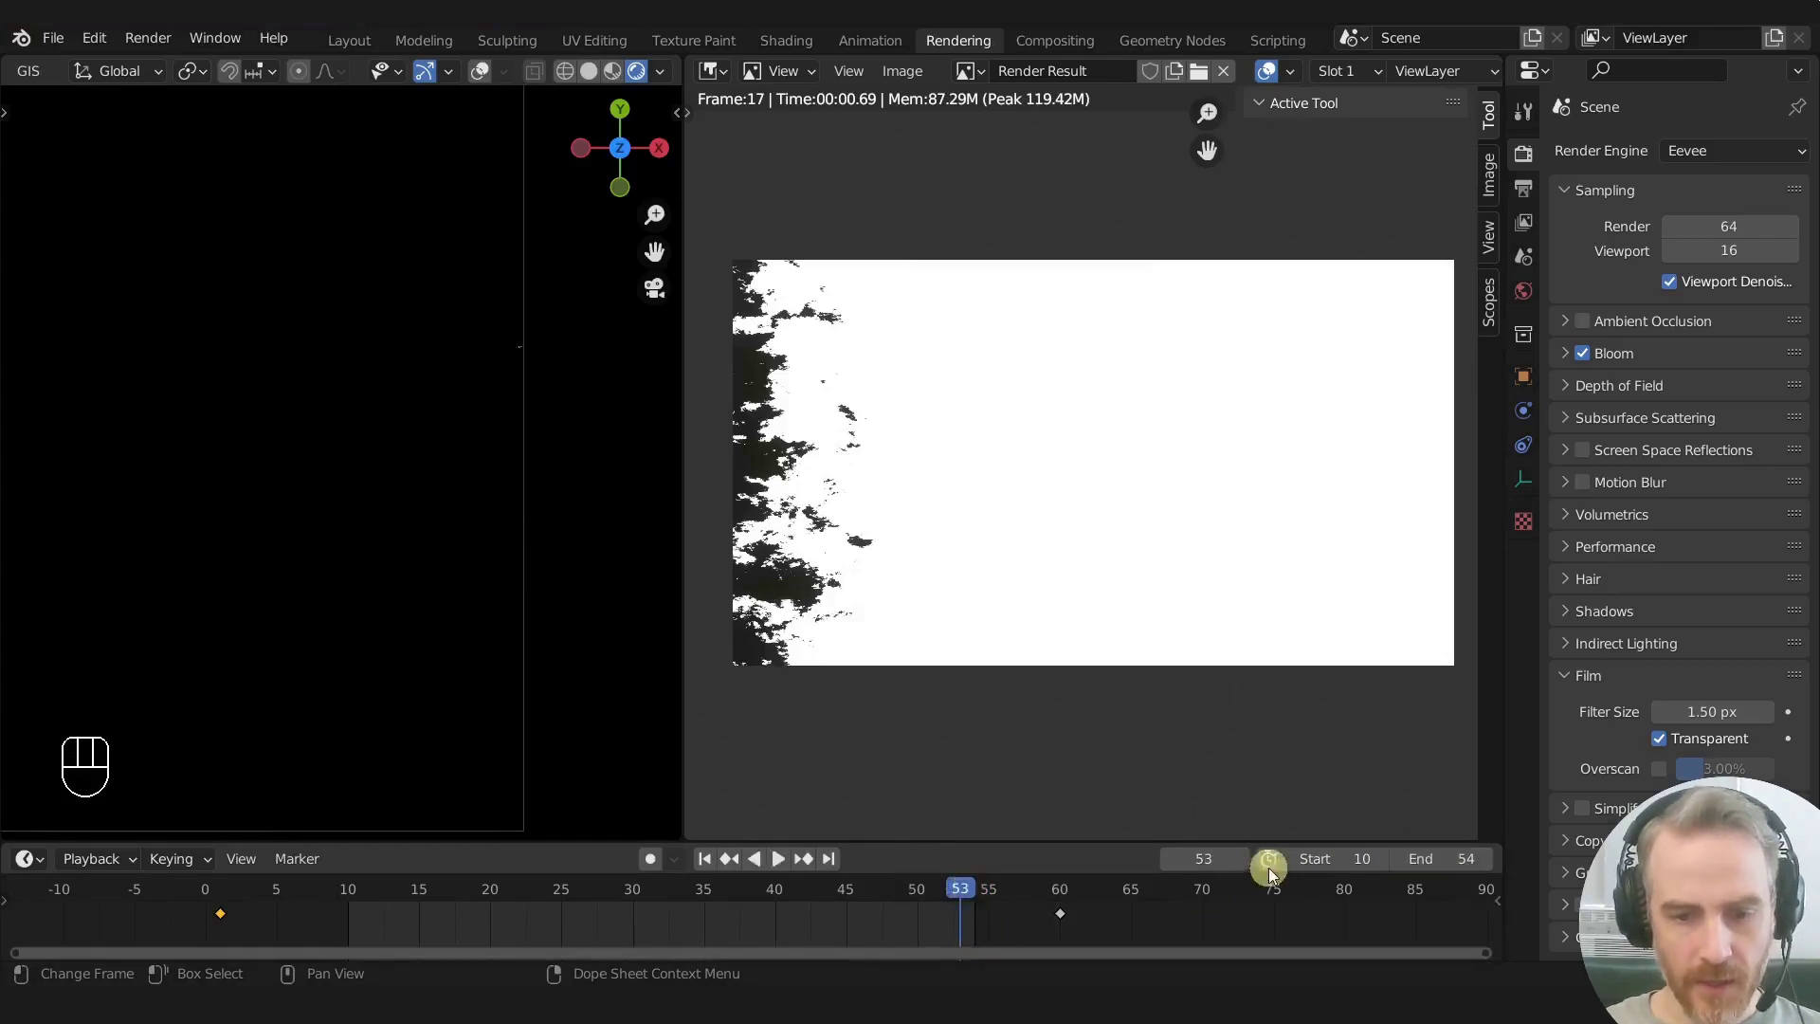
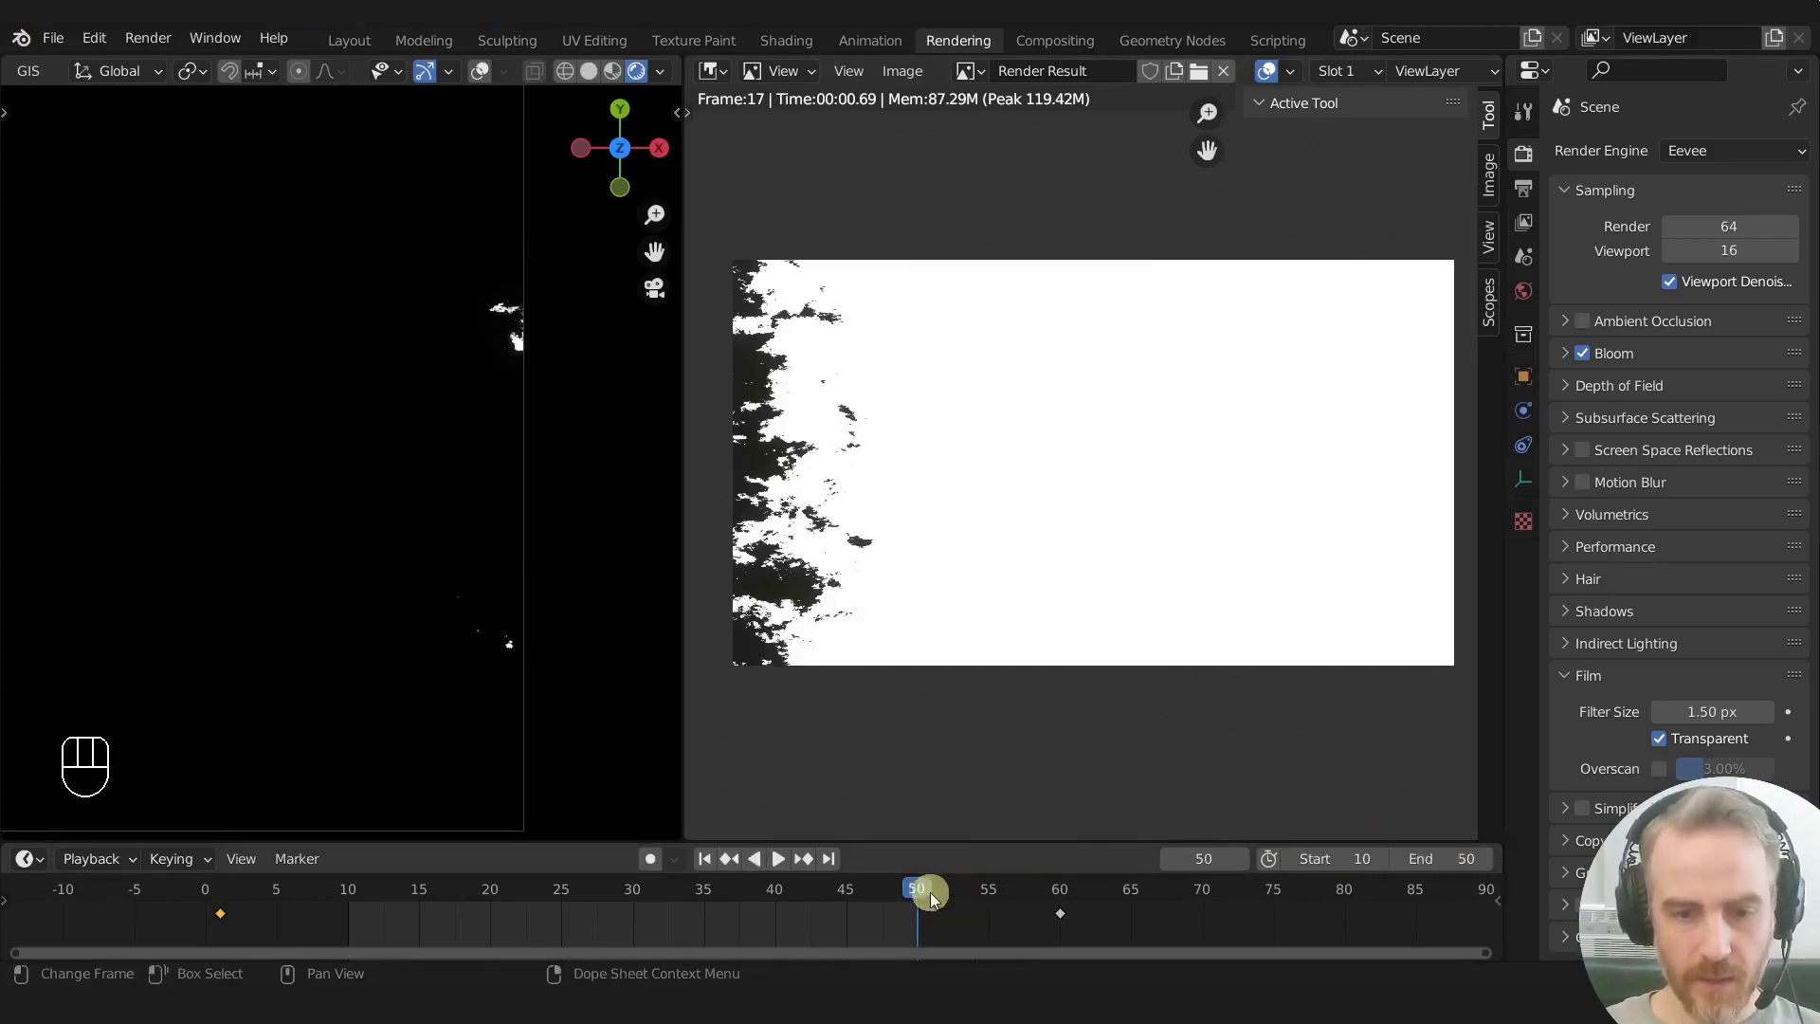
drag(924, 898, 921, 902)
middle_click(520, 633)
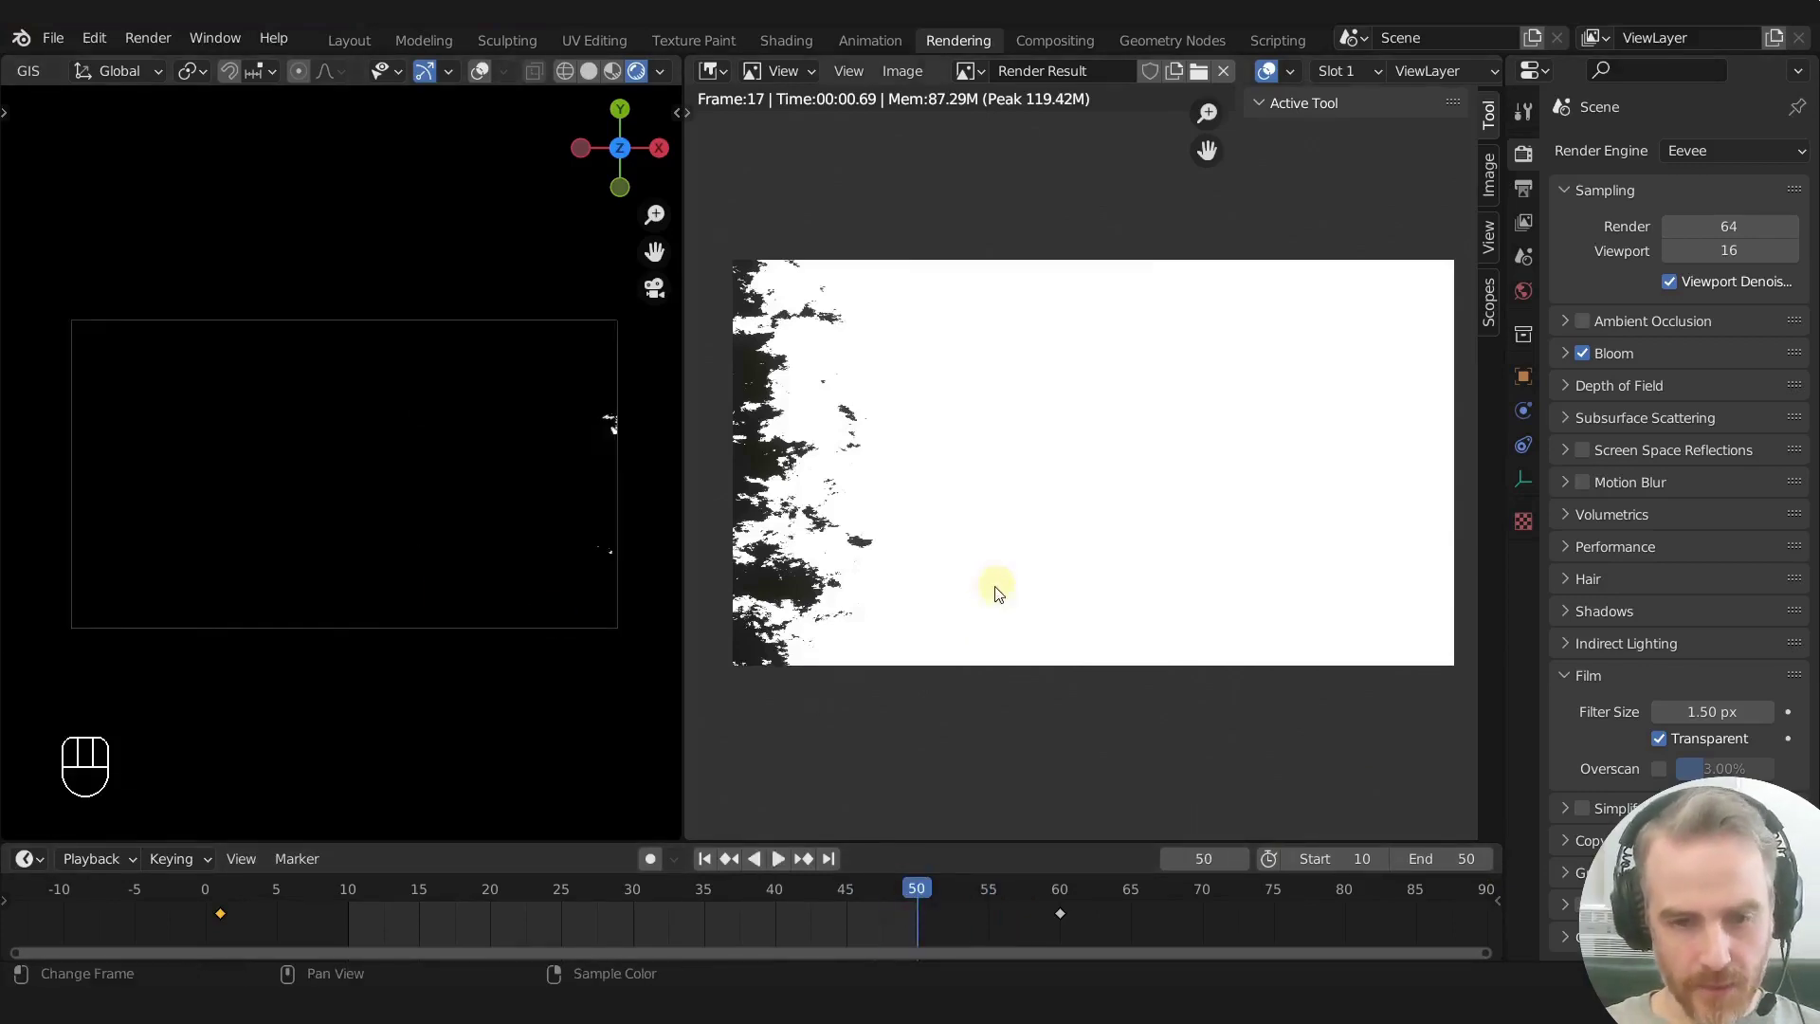
key(F12)
click(822, 887)
key(F12)
key(ctrl+s)
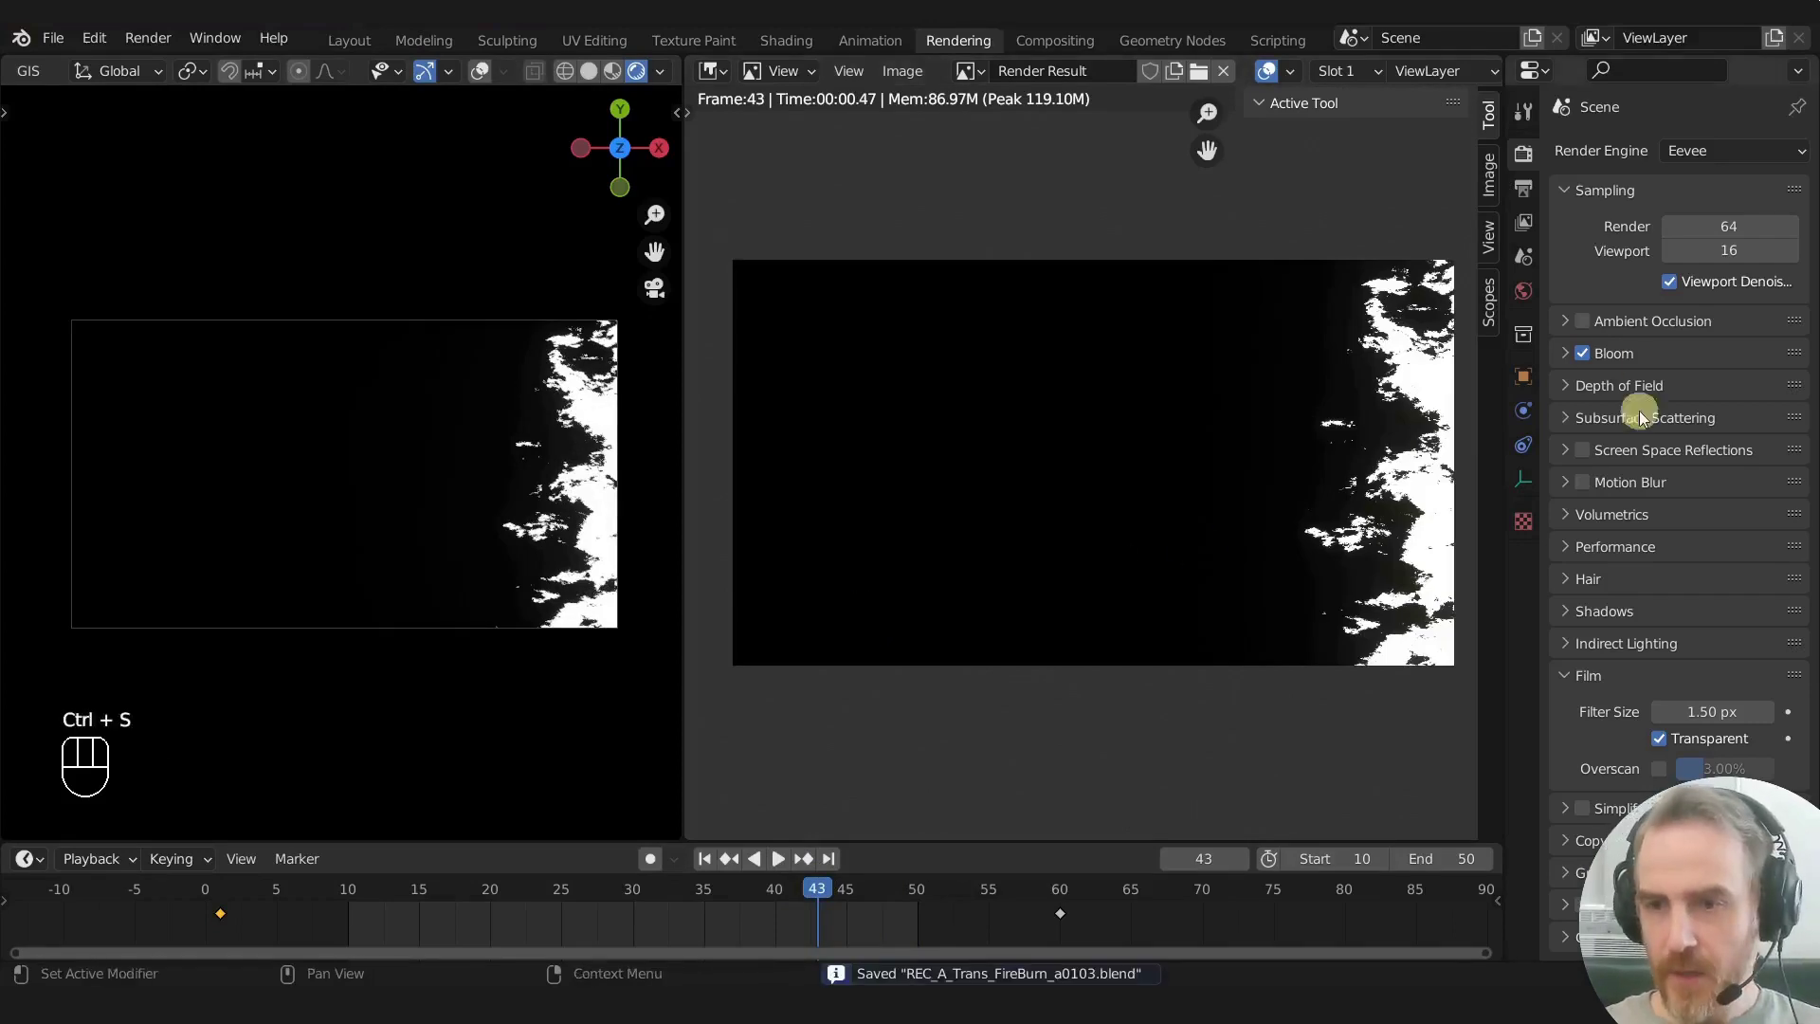
Step: In Output Properties, clear the /tmp output path and browse for a folder
click(1524, 203)
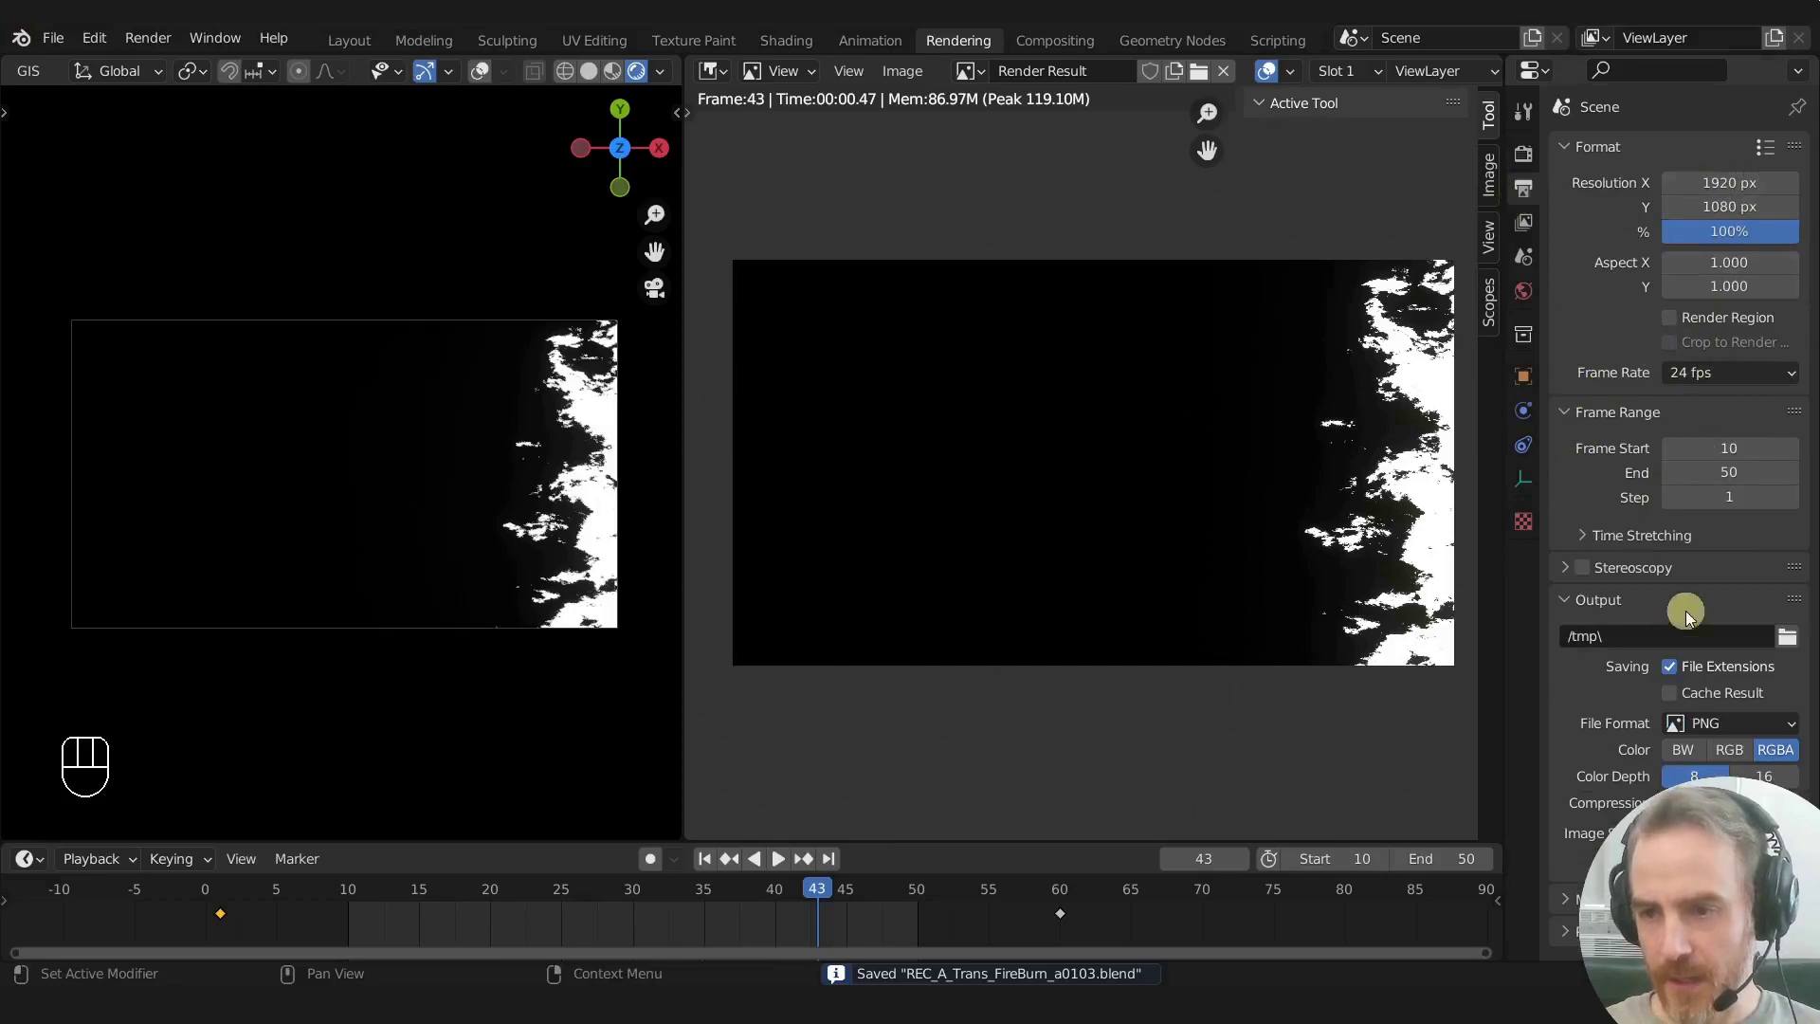
click(1643, 644)
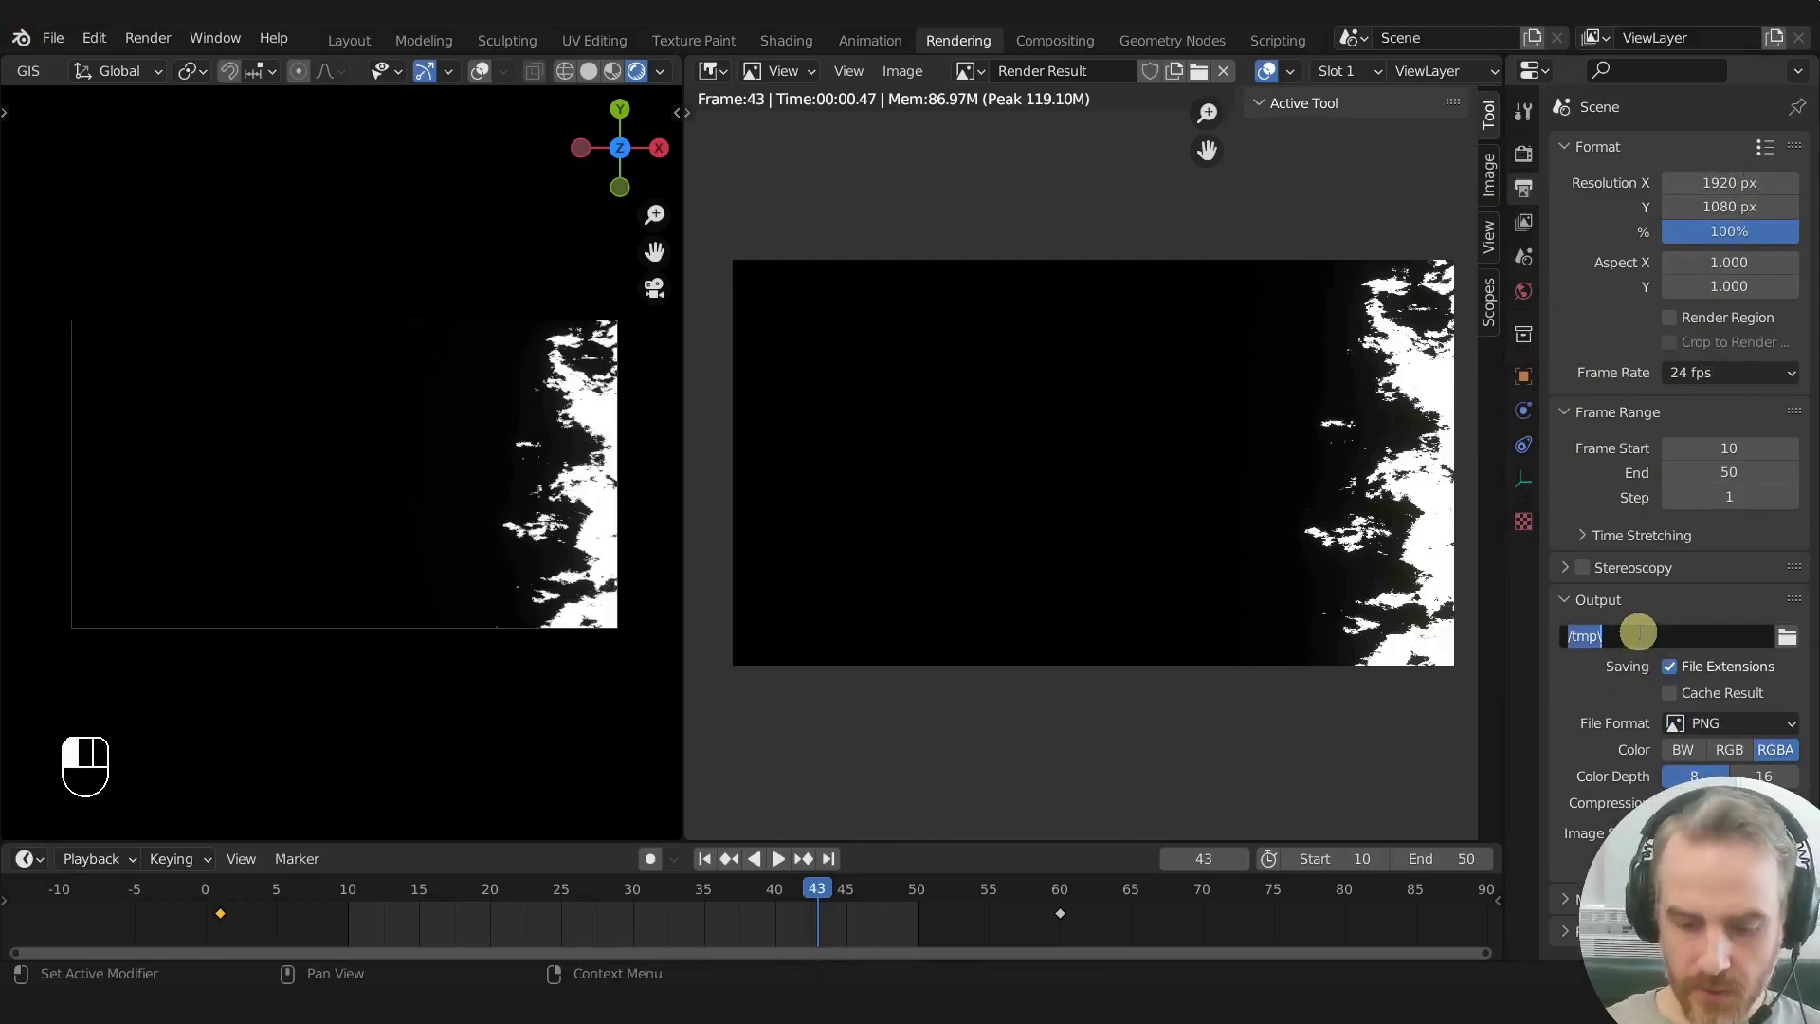
key(/)
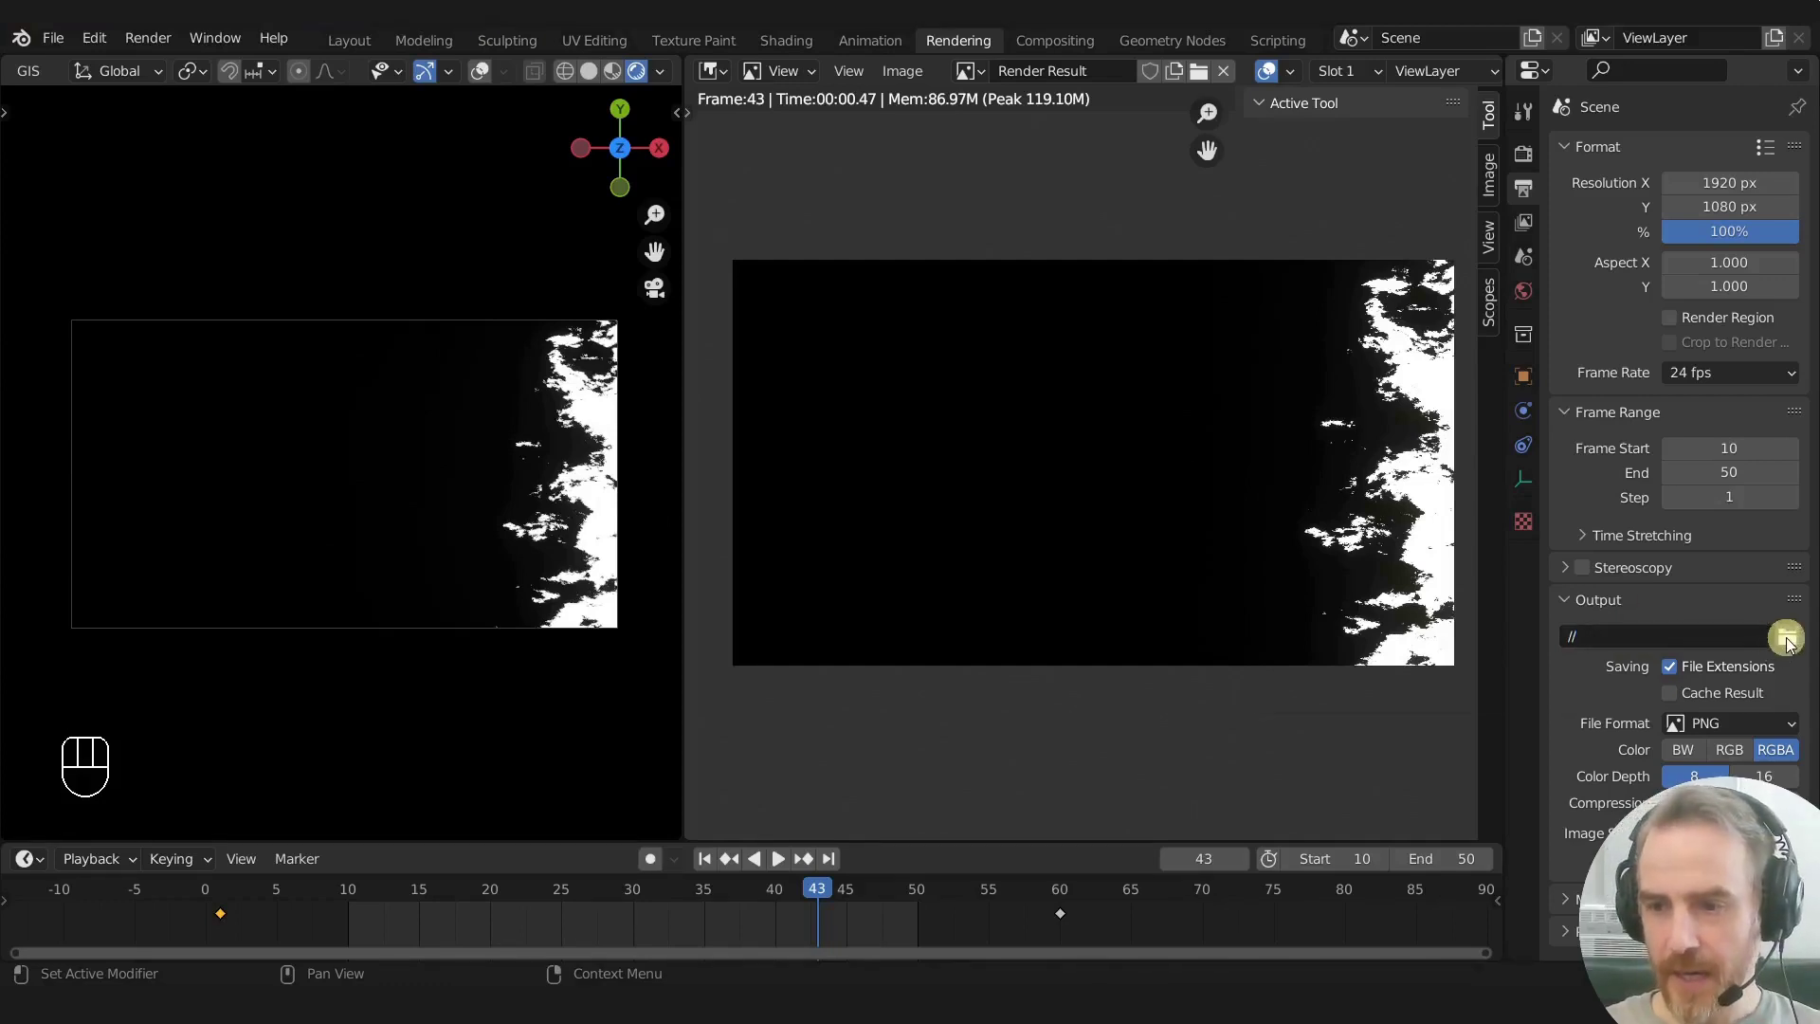
click(1791, 646)
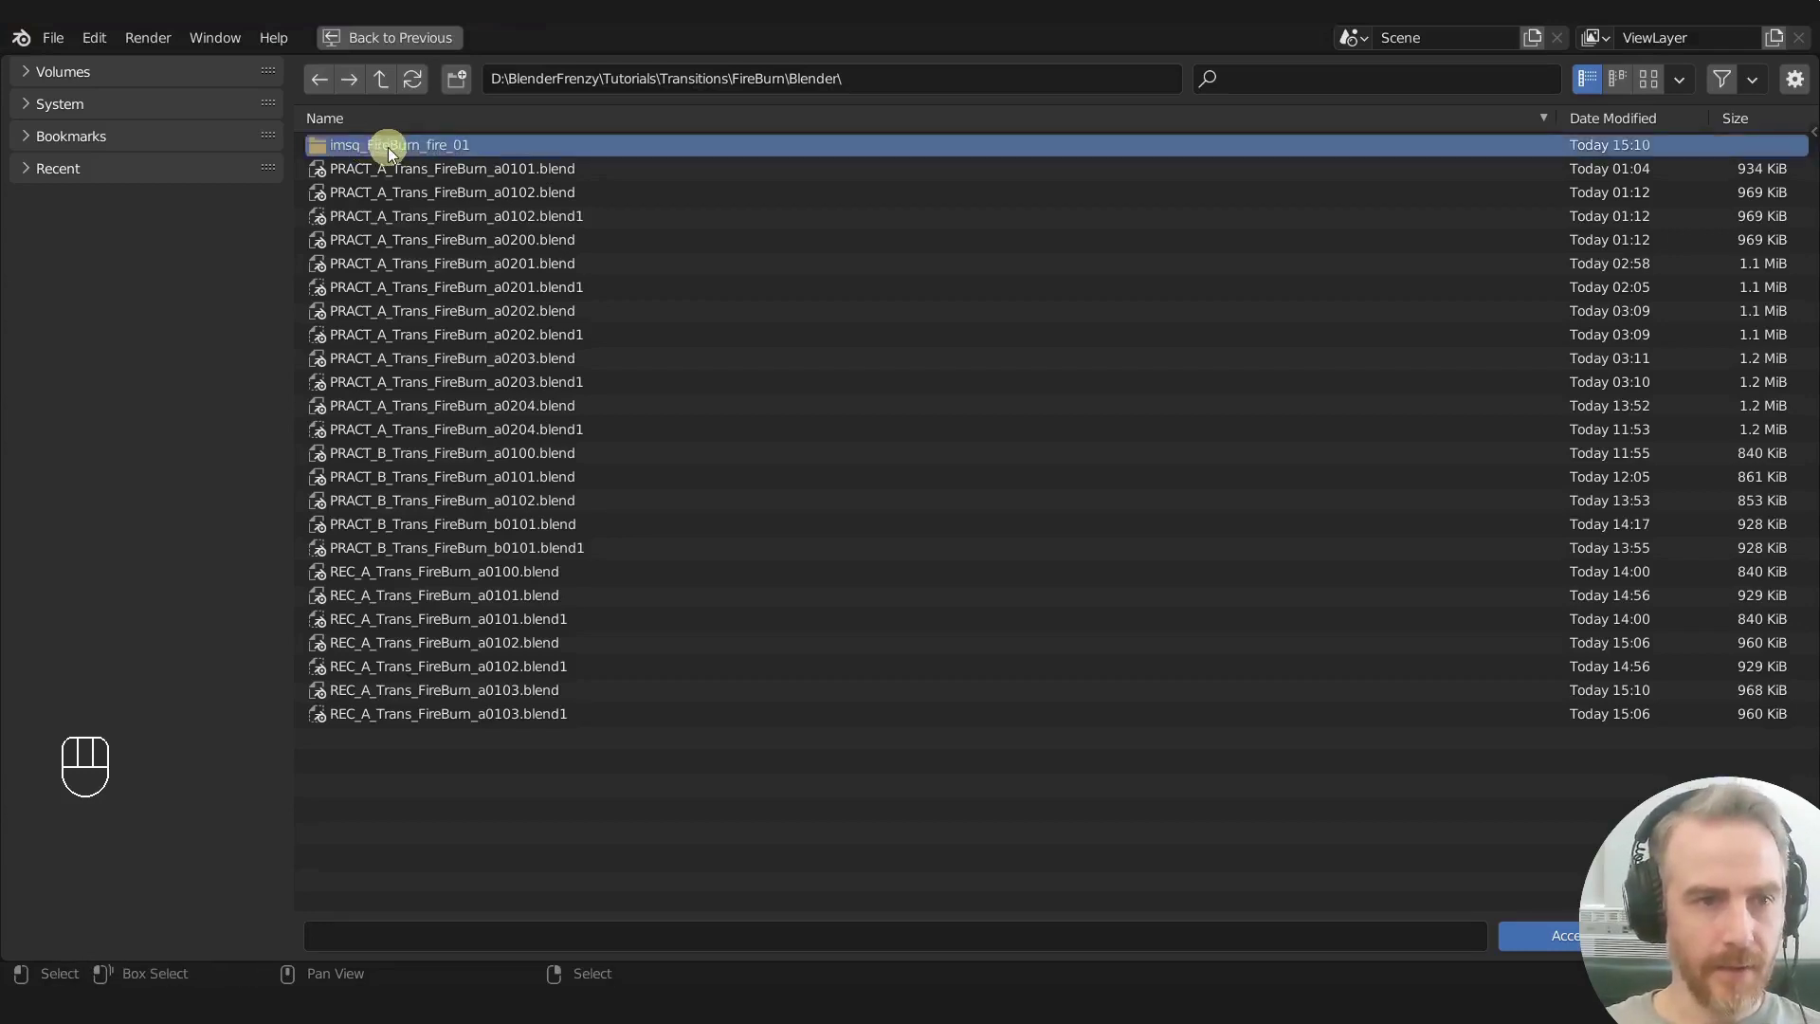
Step: Choose the imsq_FireBurn_fire_01 folder beside the blend file as the render output path
double_click(393, 154)
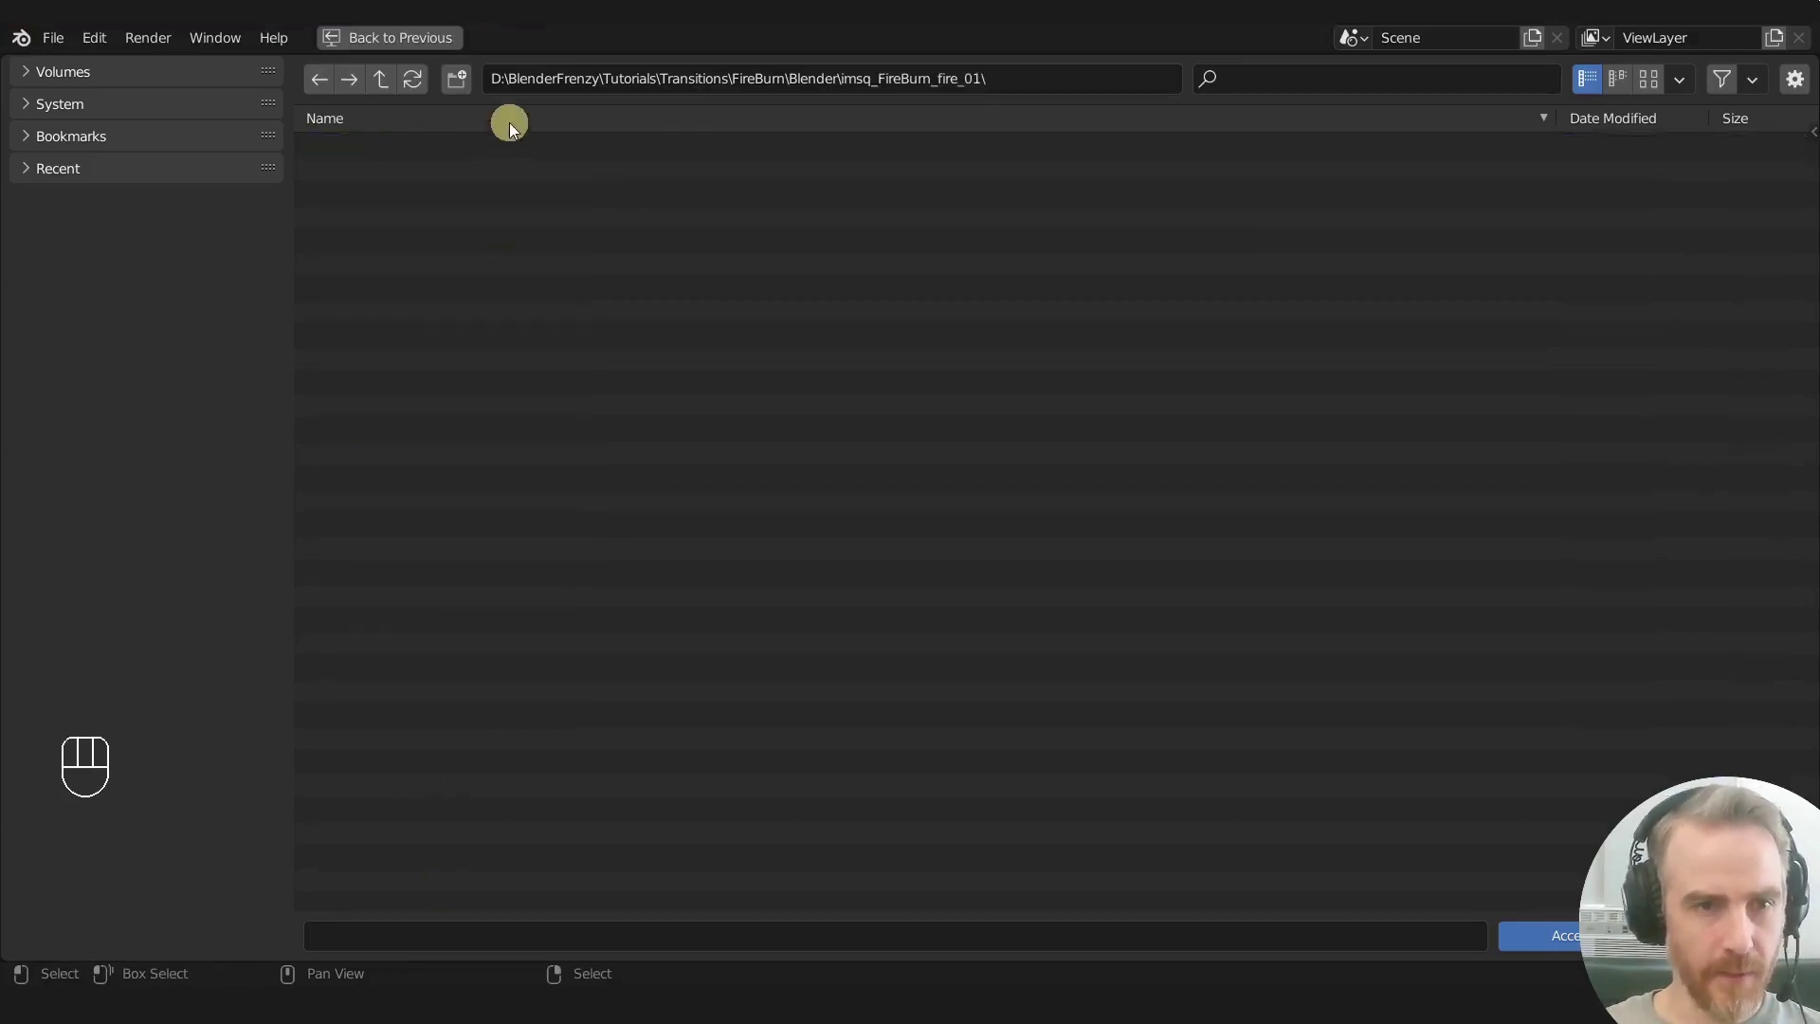
drag(986, 88, 425, 944)
key(ctrl+v)
click(508, 944)
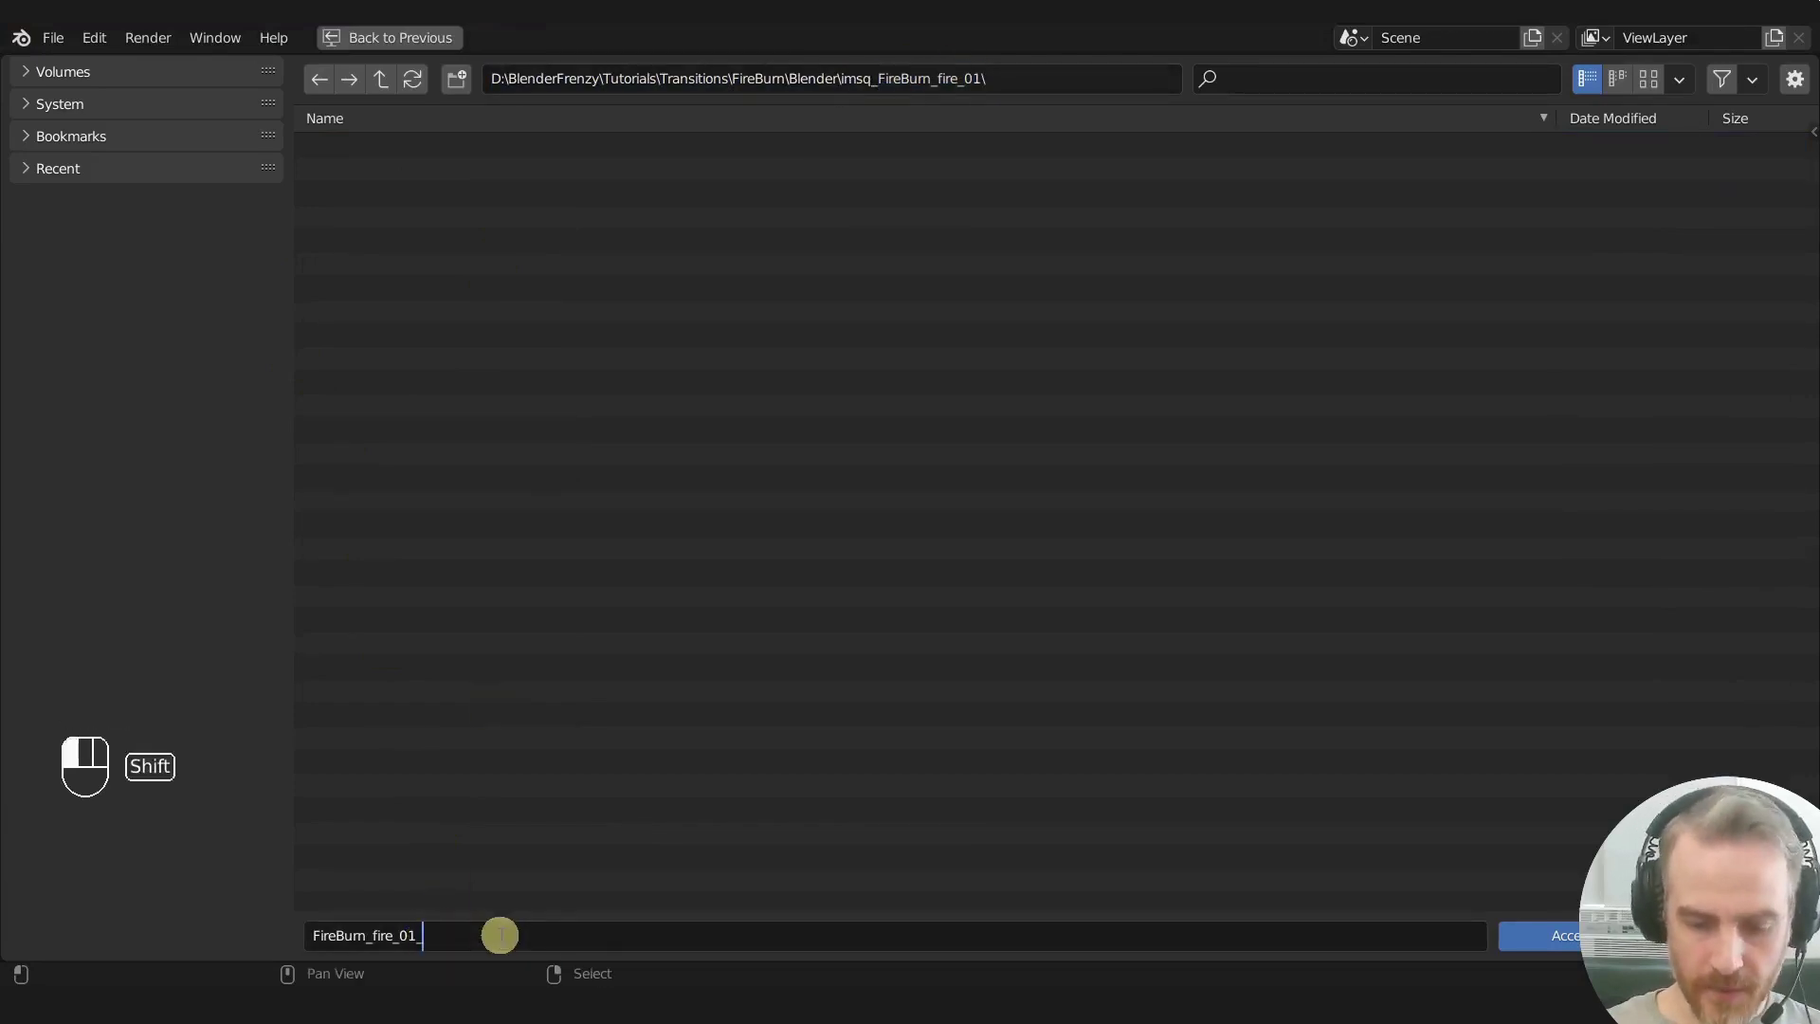
click(1593, 949)
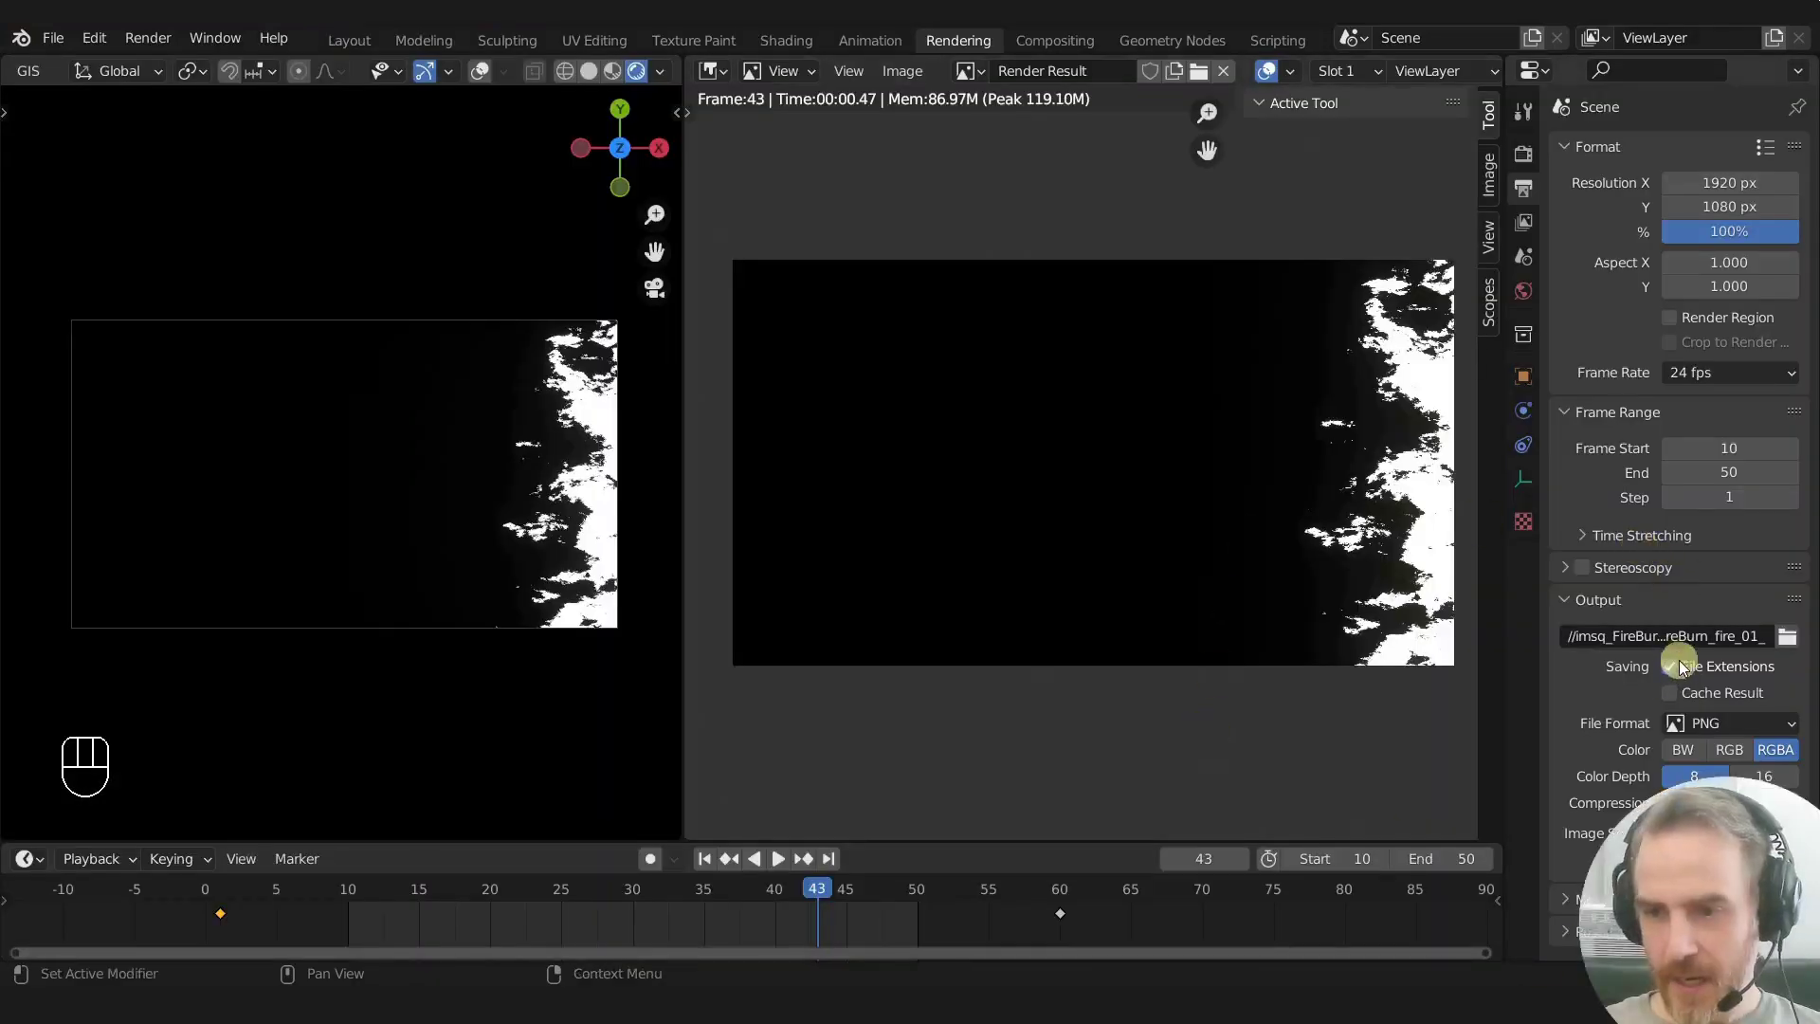
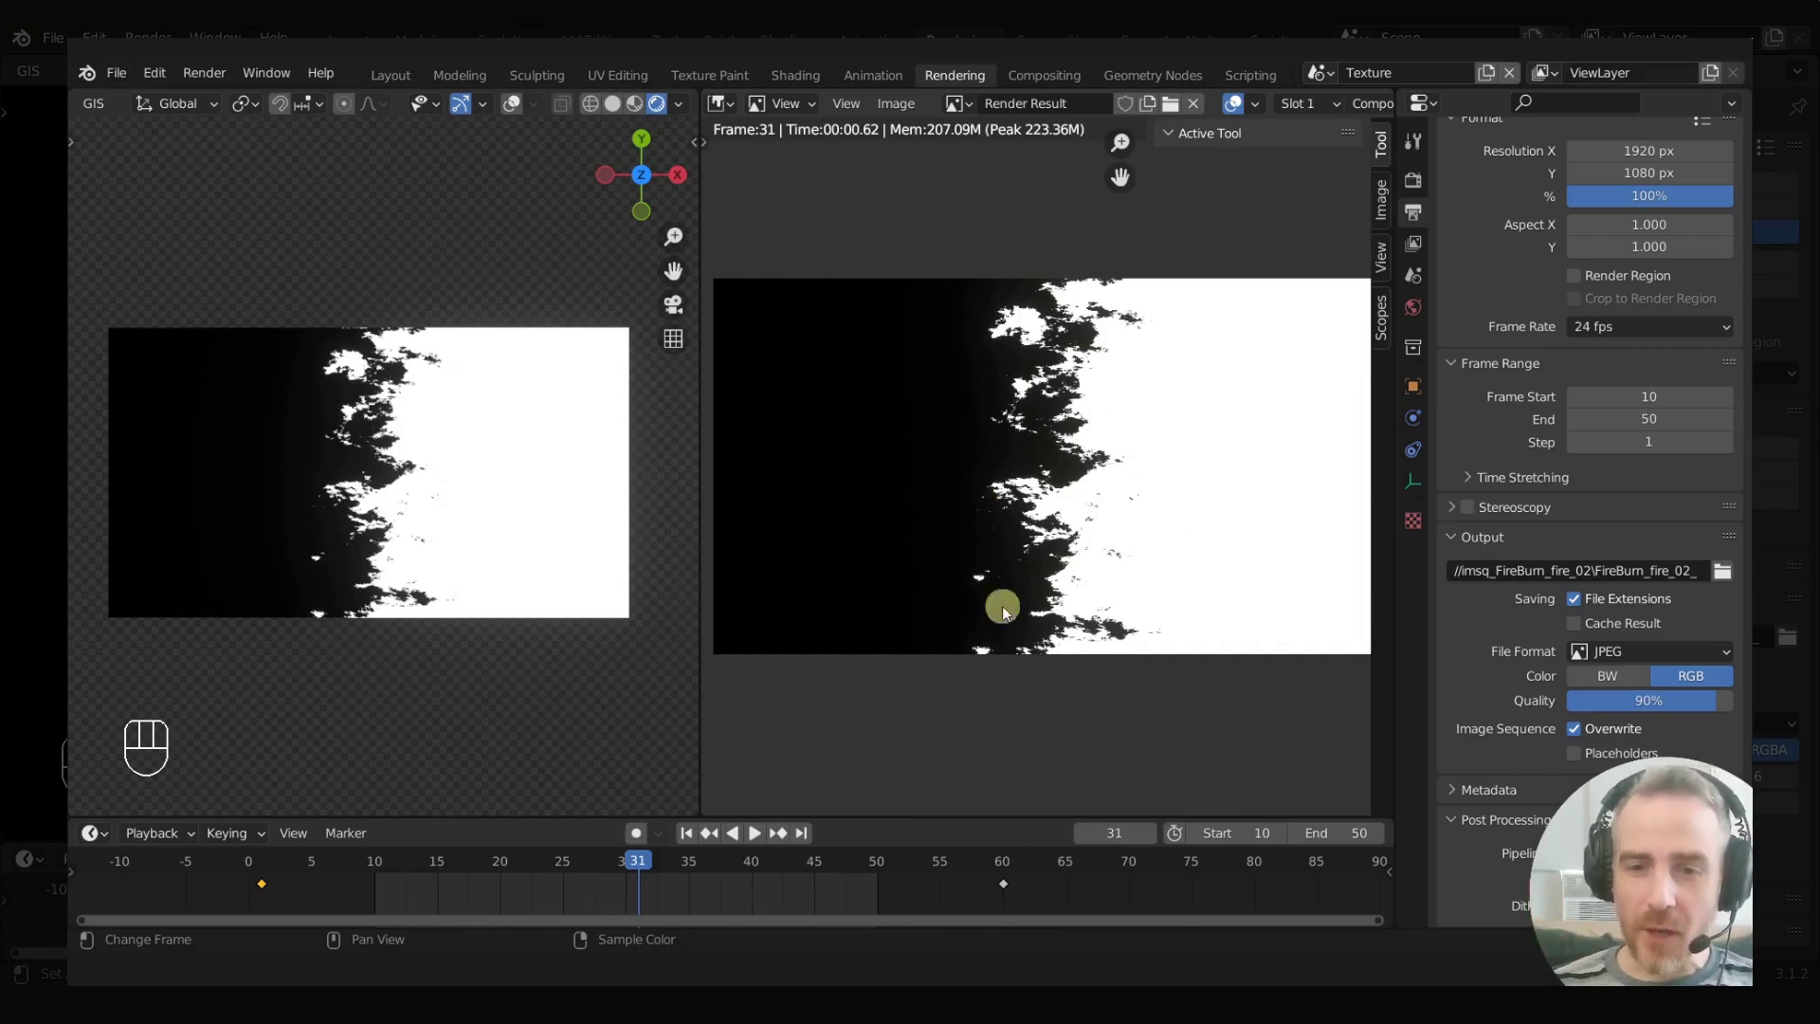
Step: Set the output File Format to JPEG and Color to BW for greyscale mask frames
drag(1672, 664, 1351, 765)
click(1698, 679)
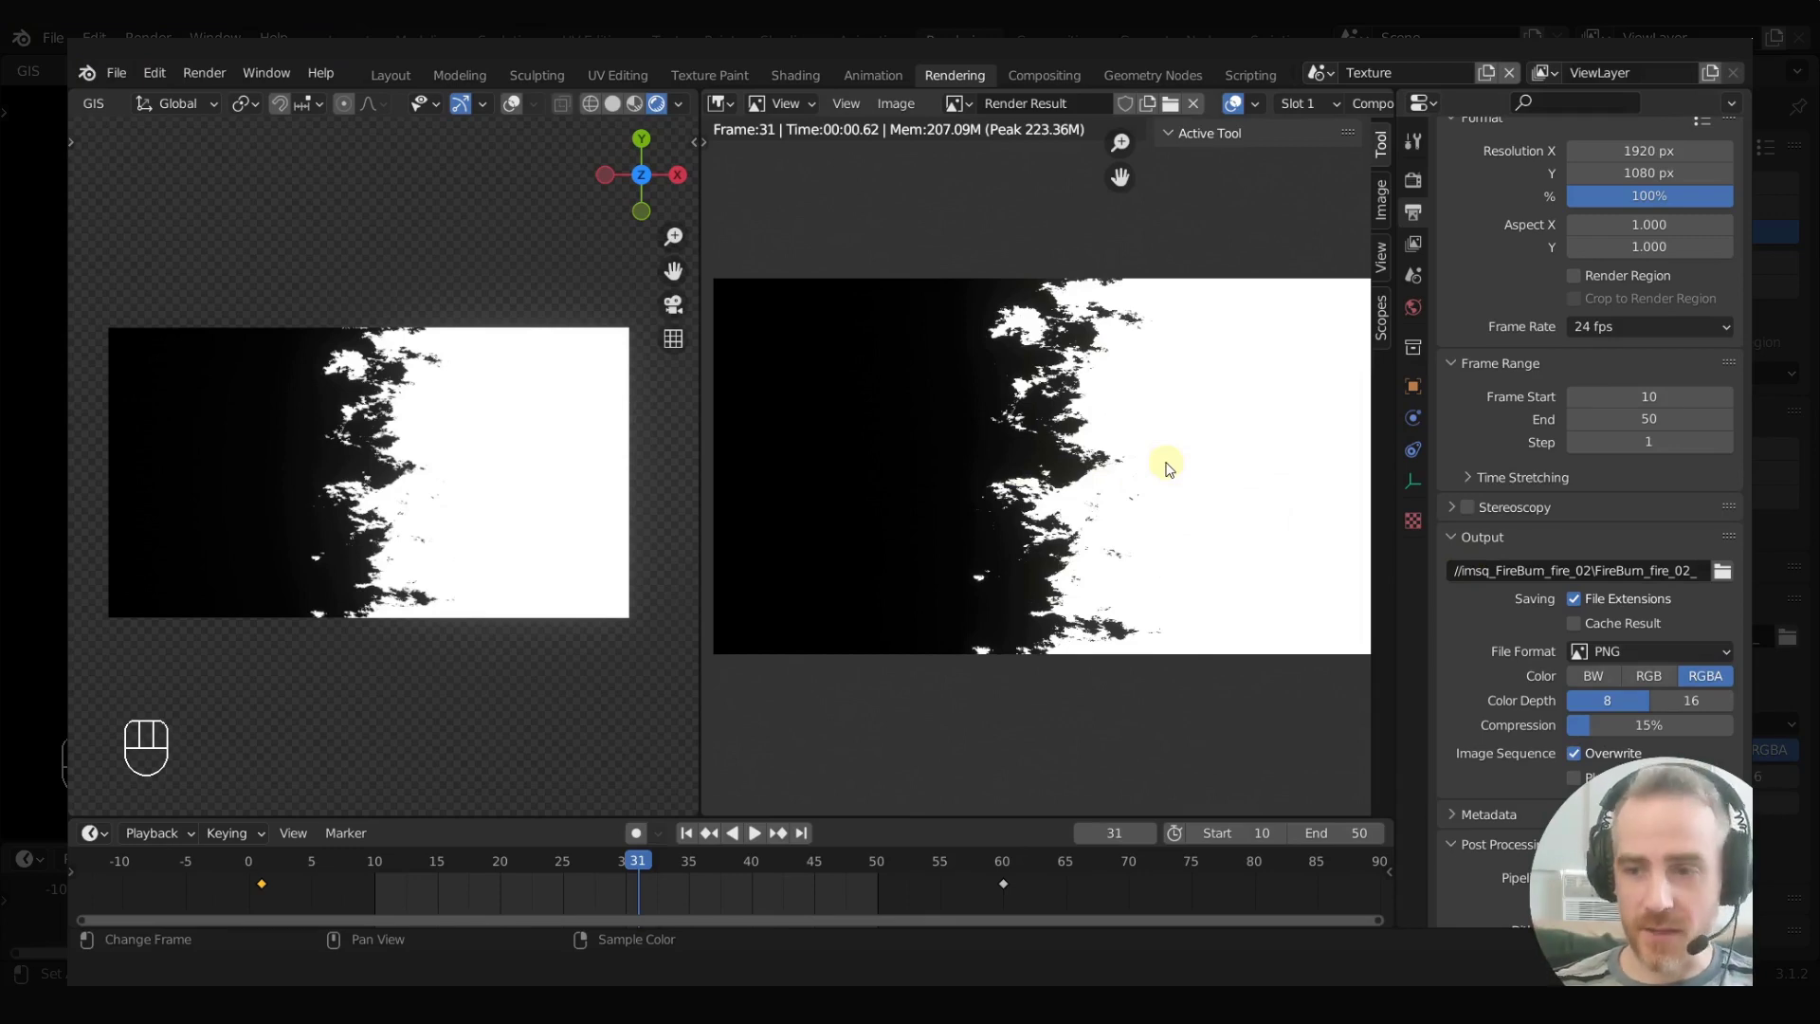
drag(1632, 656, 1331, 798)
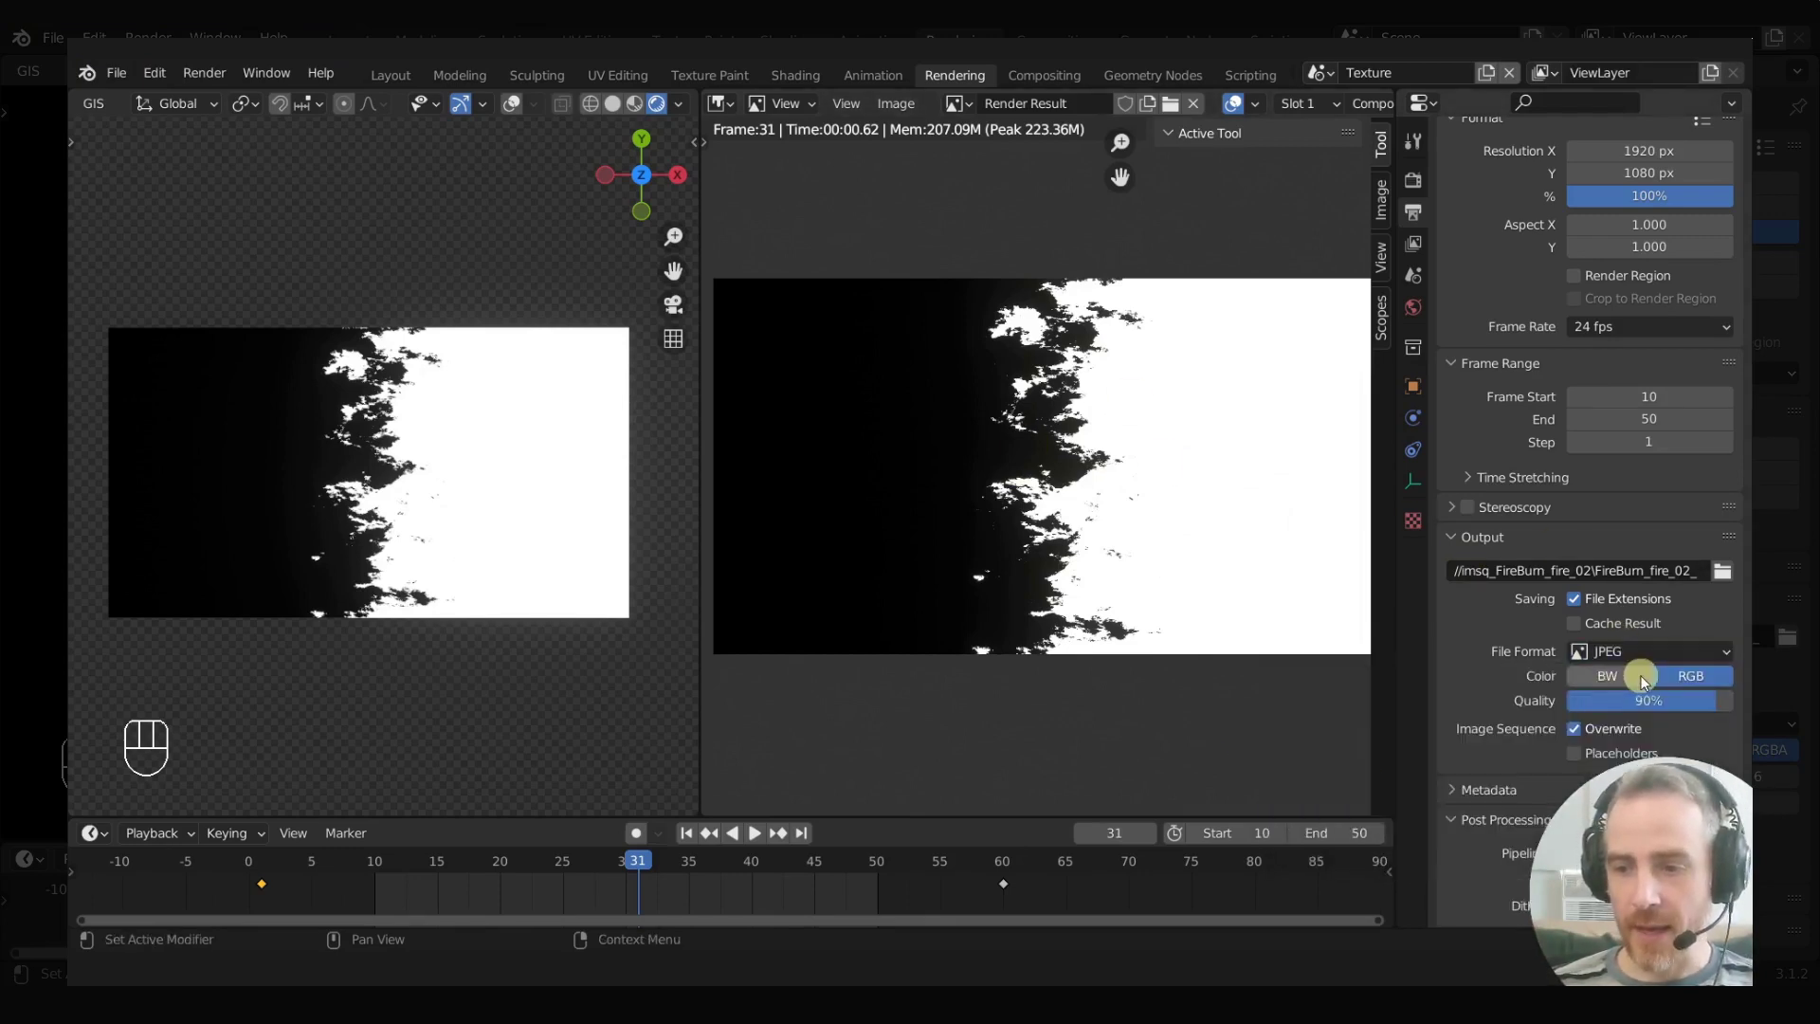
click(1623, 683)
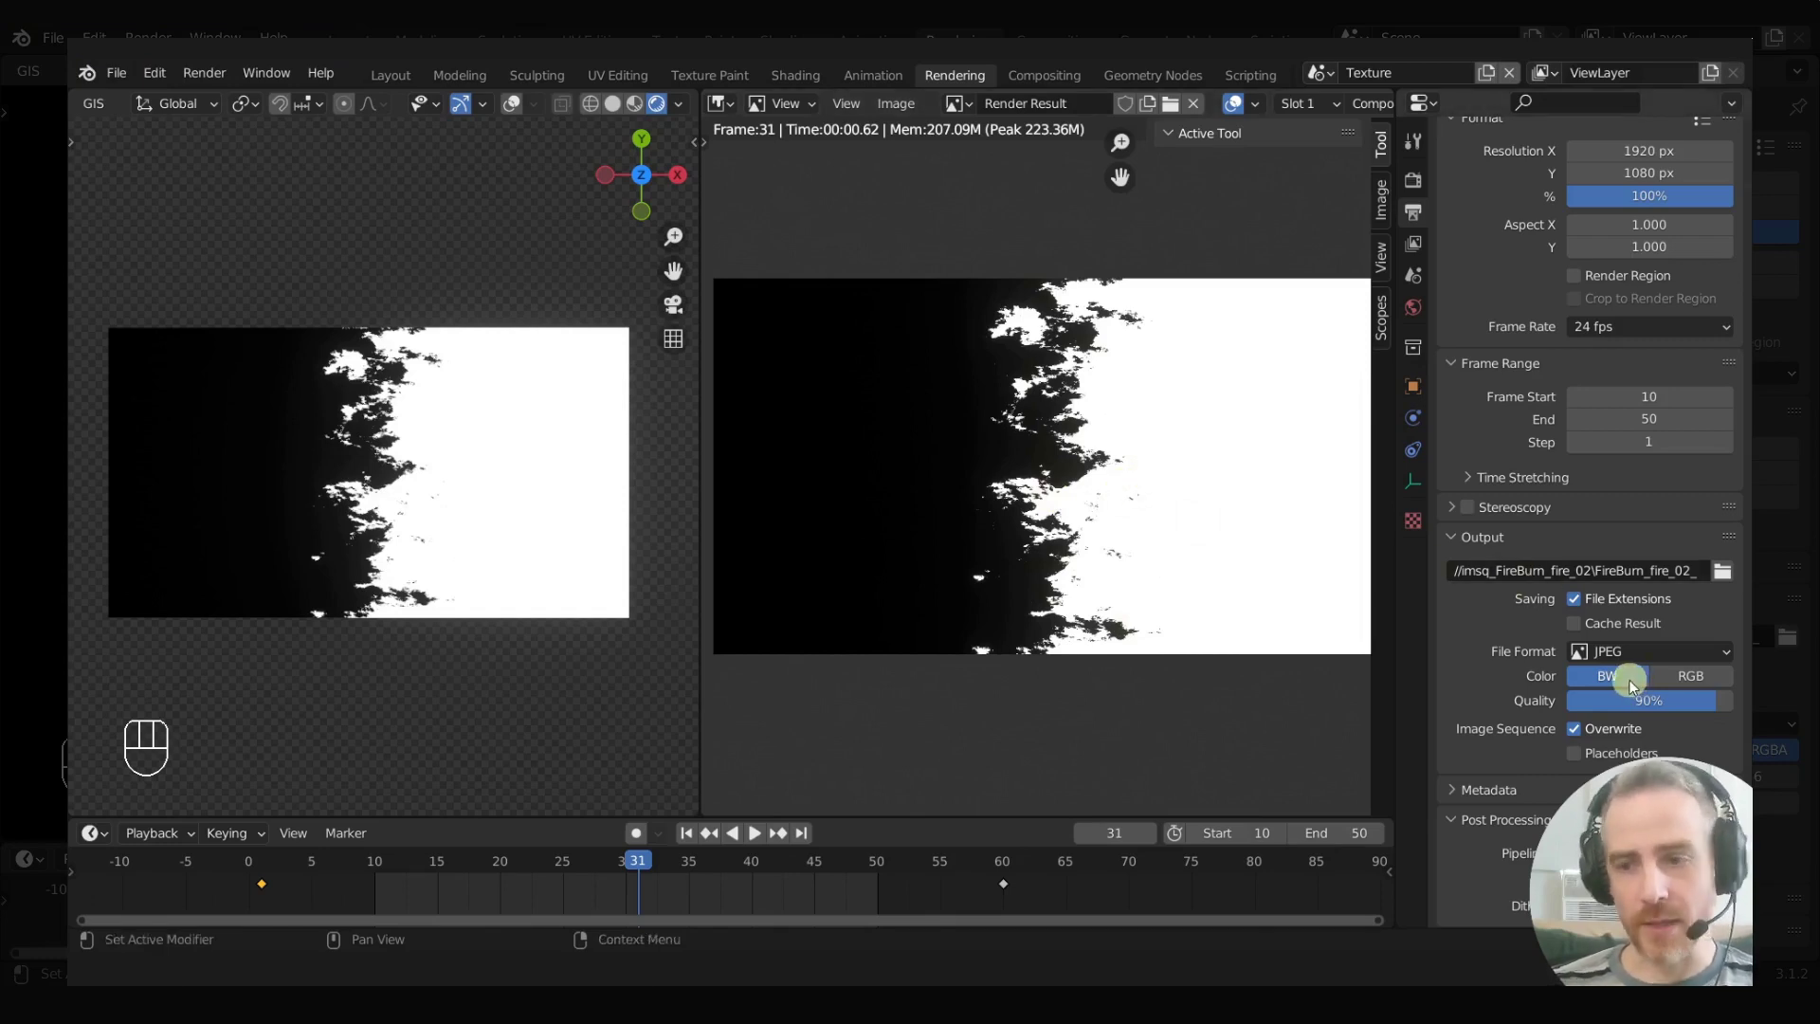
Step: Set the output back to PNG with RGBA colour and transparency
drag(1676, 655, 1338, 772)
click(1718, 683)
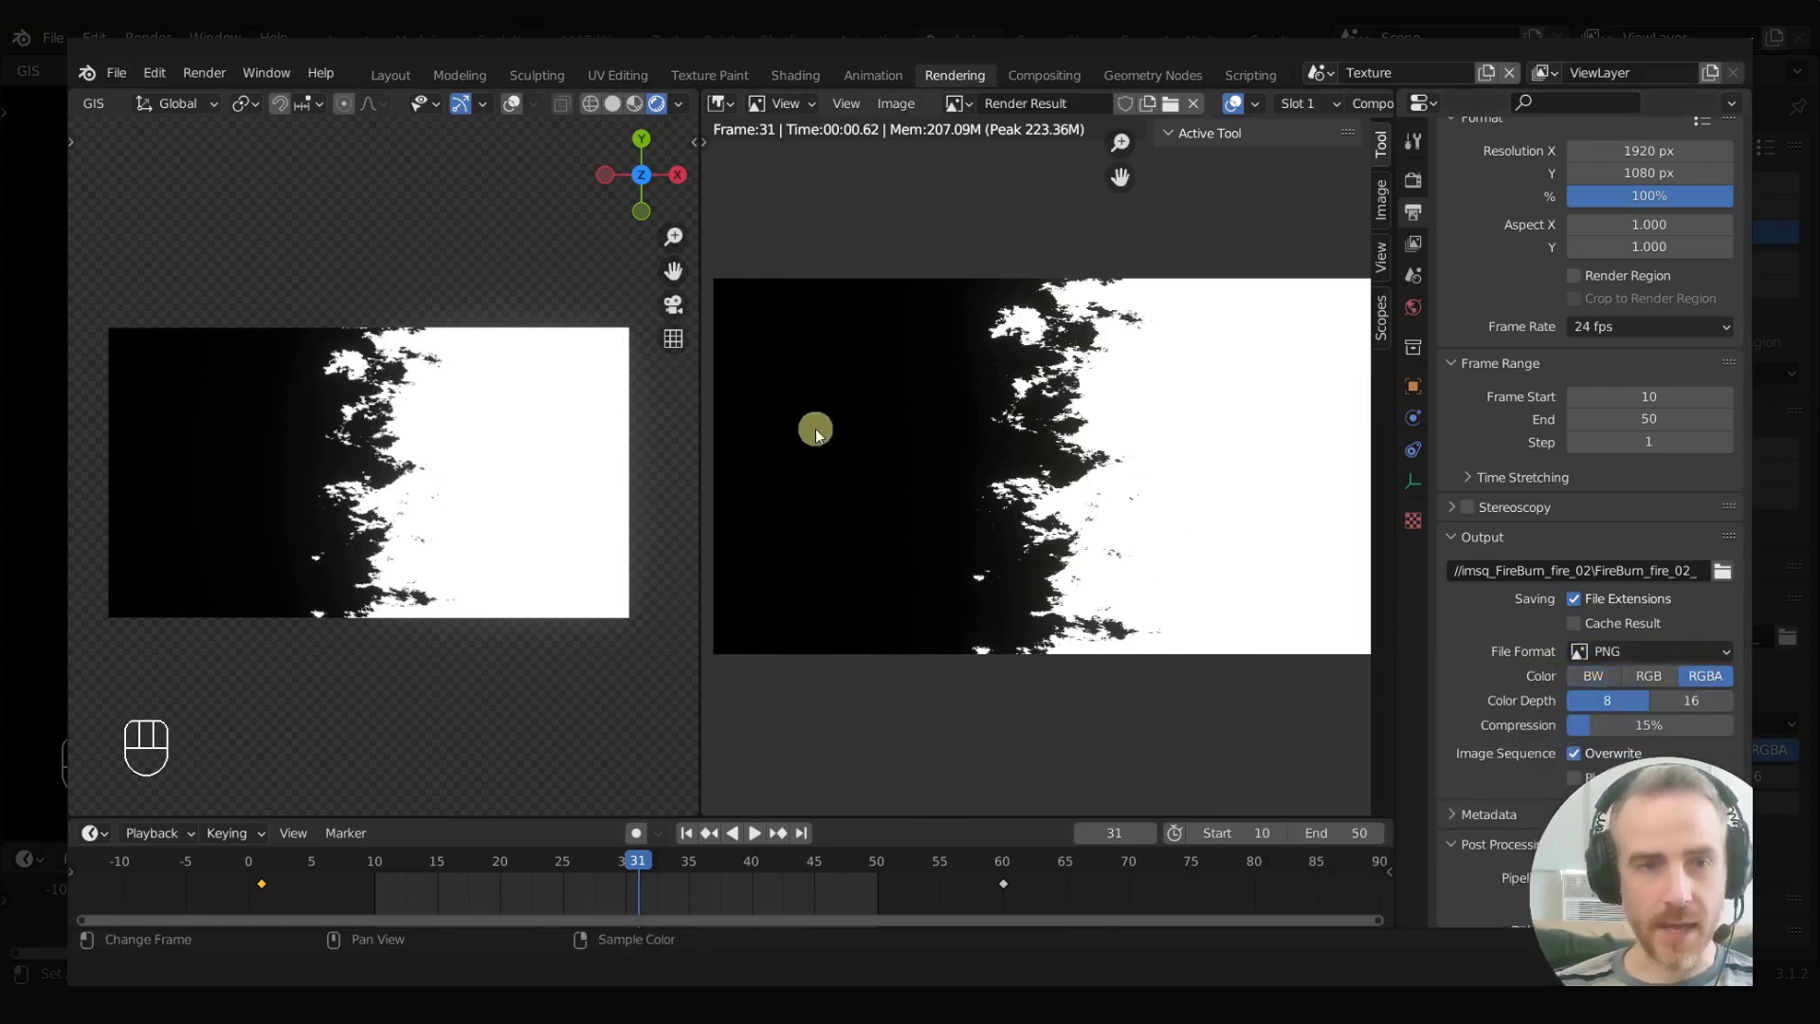
click(398, 81)
Step: Enable the glowing fire material, render frame 31, and return to the Layout workspace
click(657, 739)
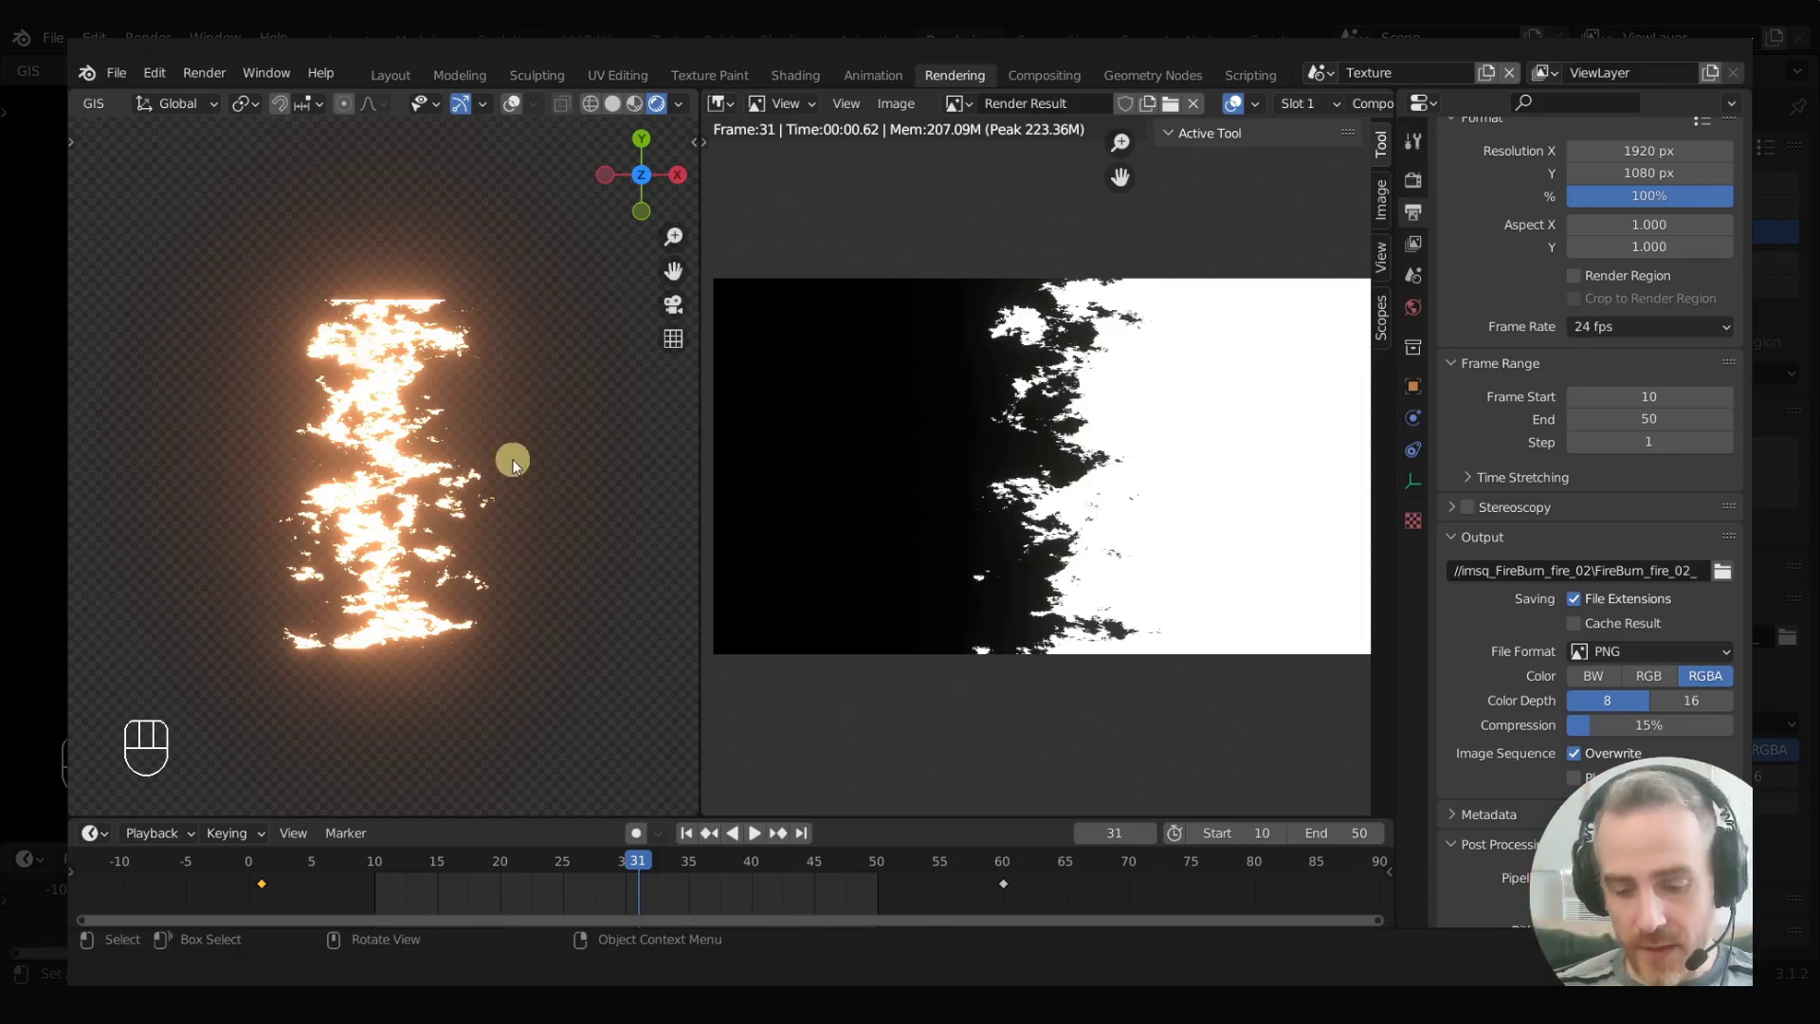
key(F12)
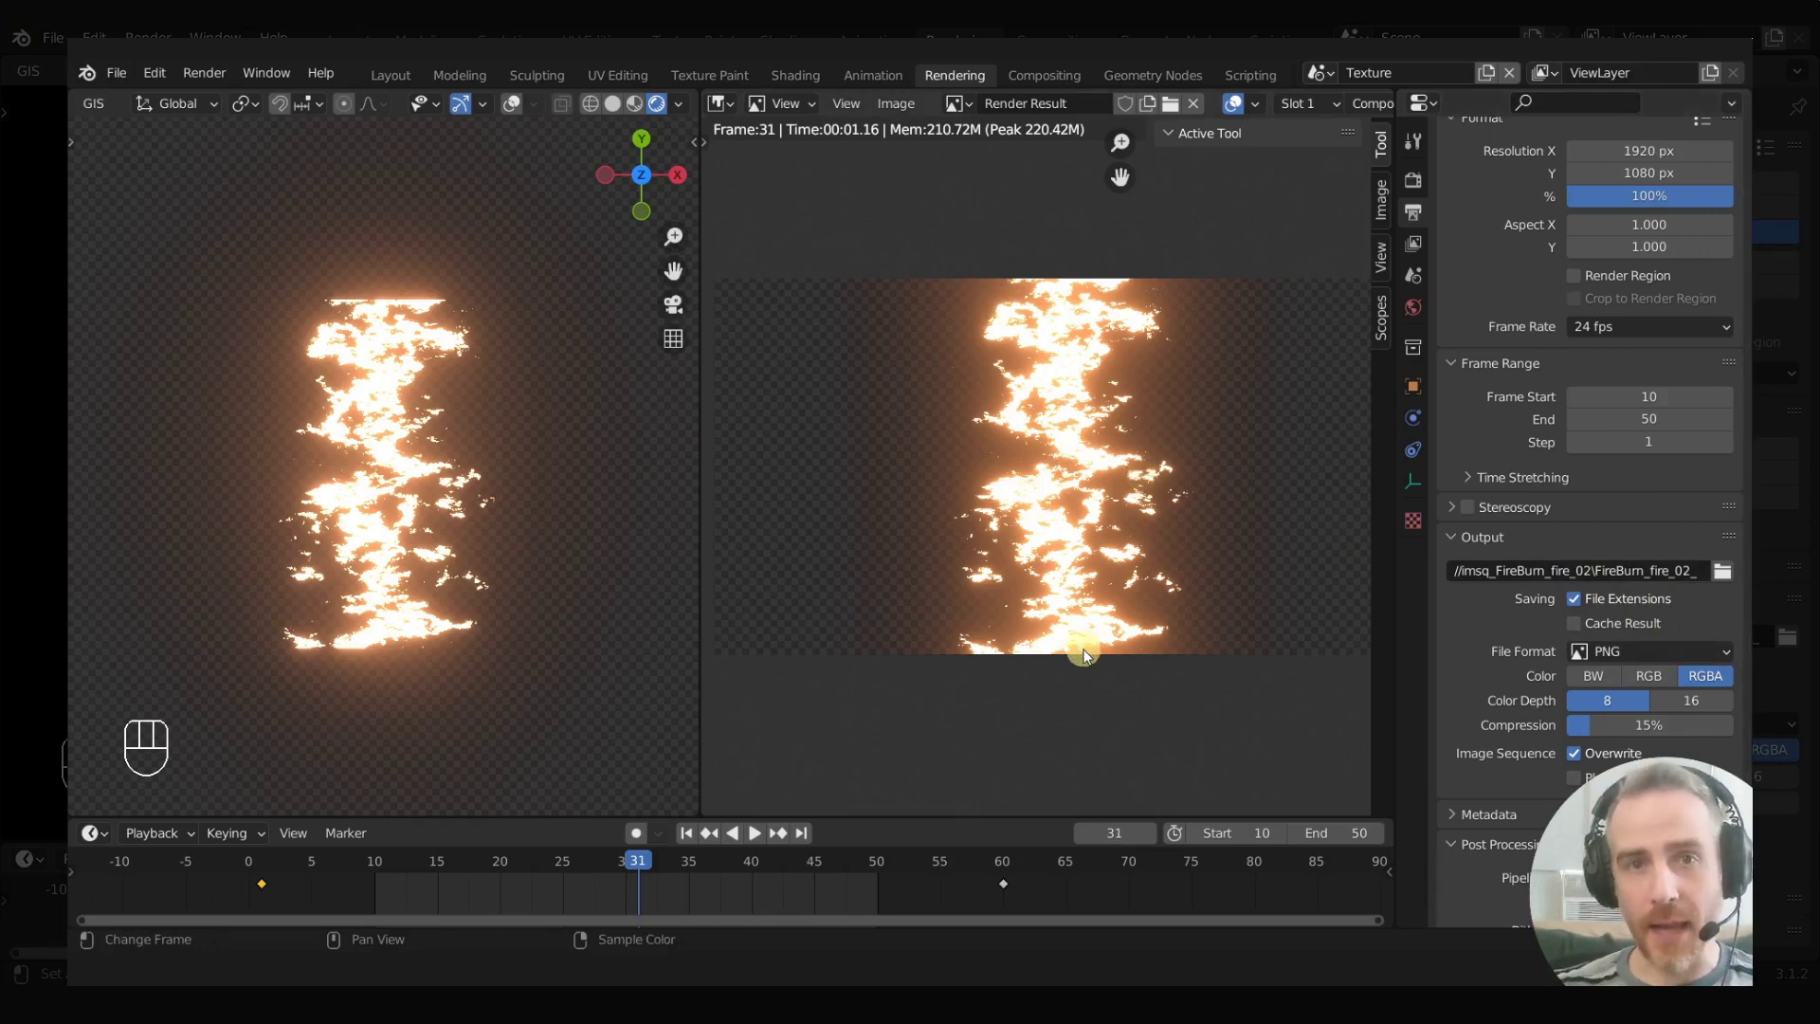
click(397, 83)
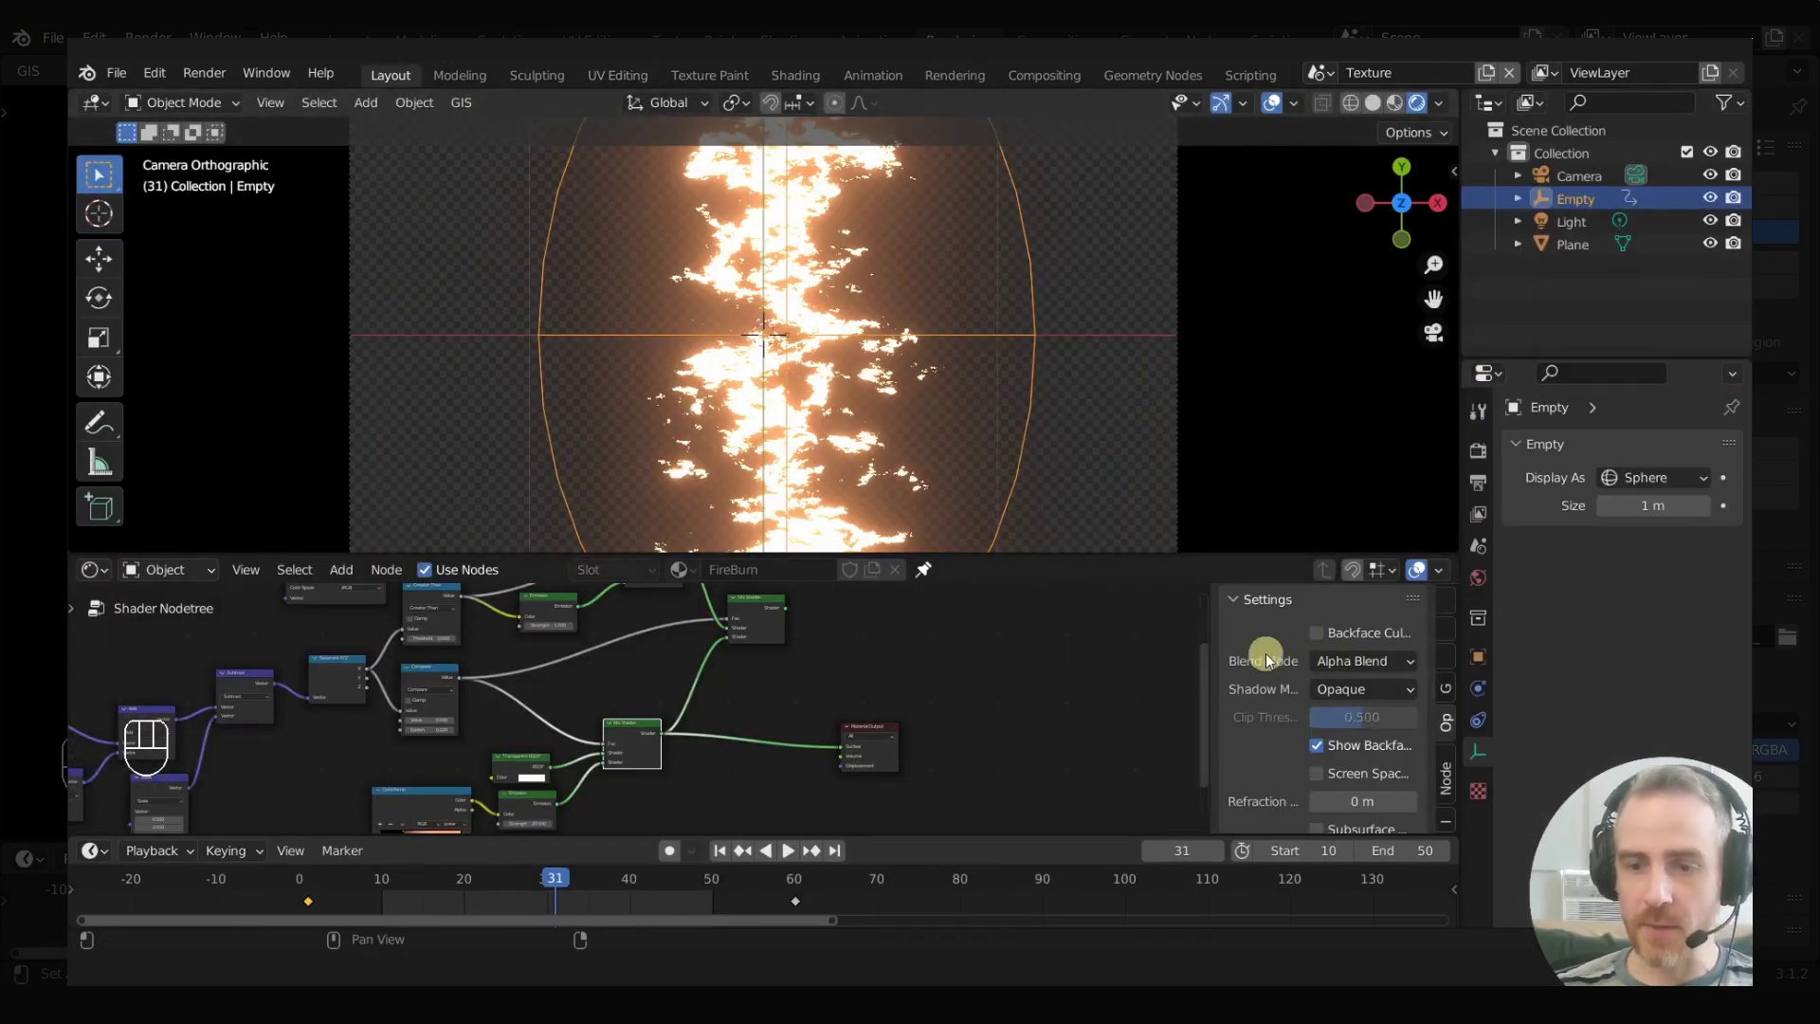
Step: Make the fire material opaque so the viewport shows a black-and-white mask, then return to Layout
drag(1370, 668, 1368, 700)
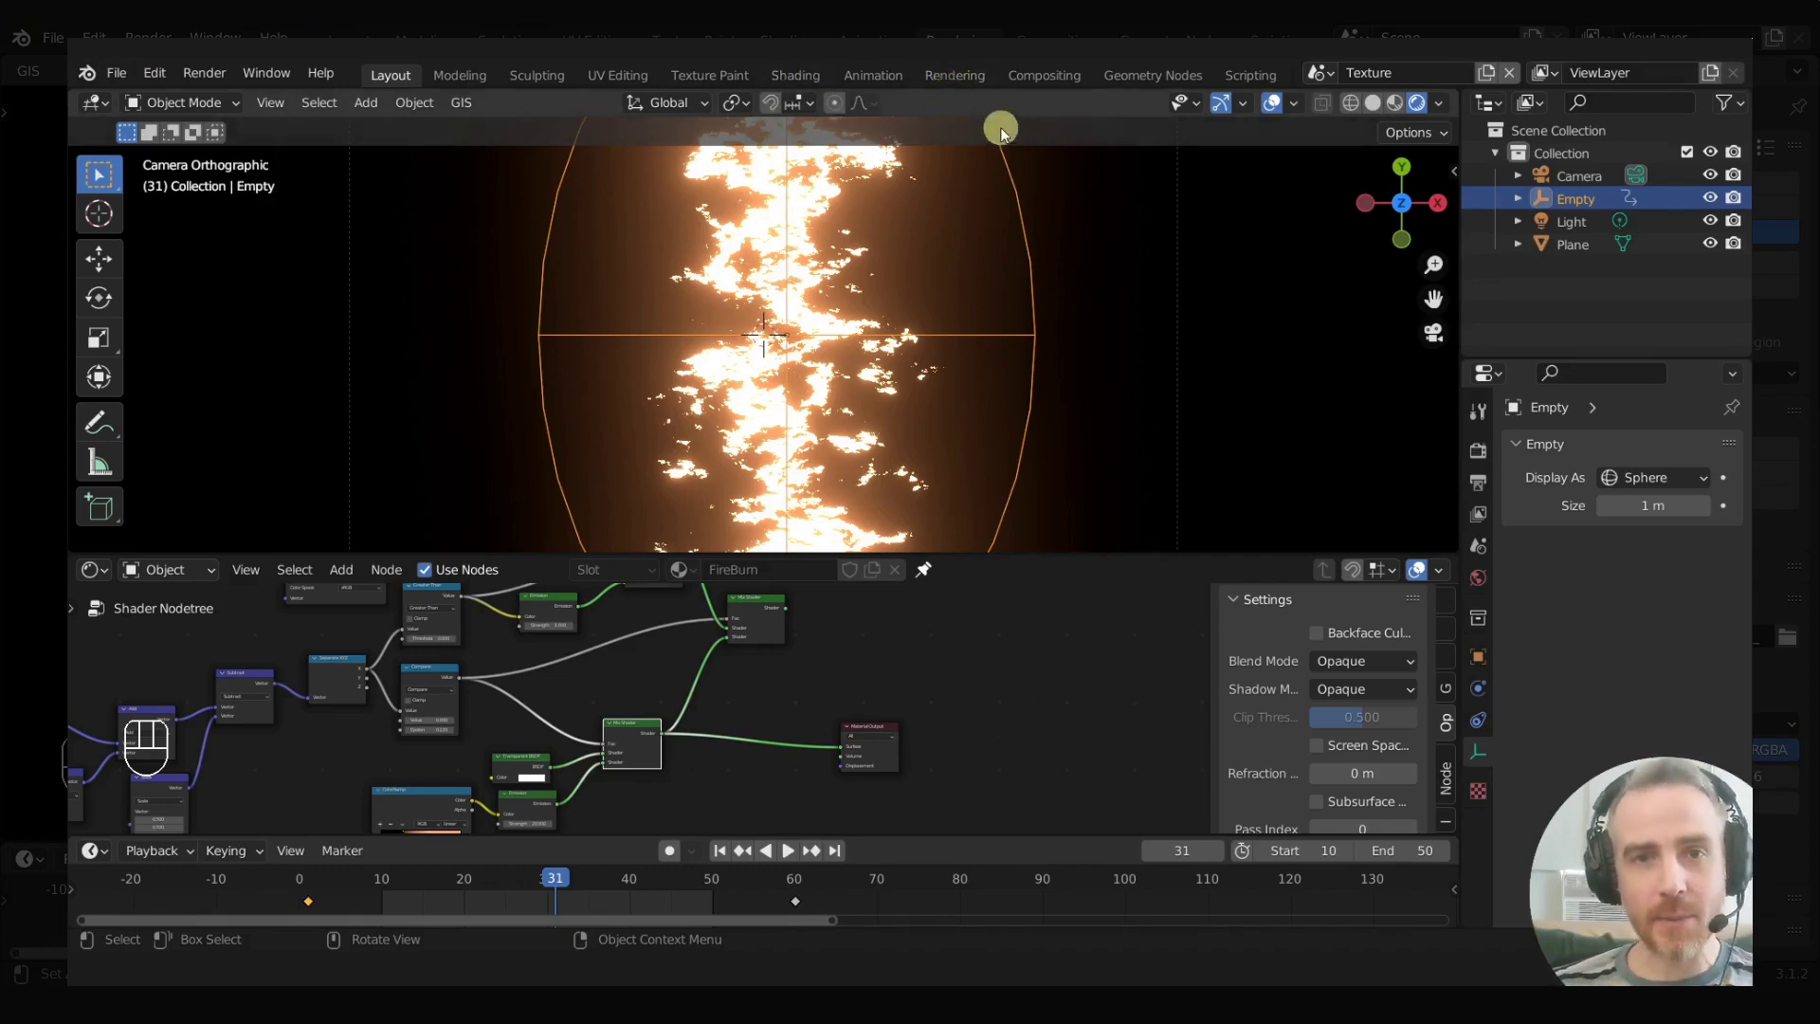
click(957, 86)
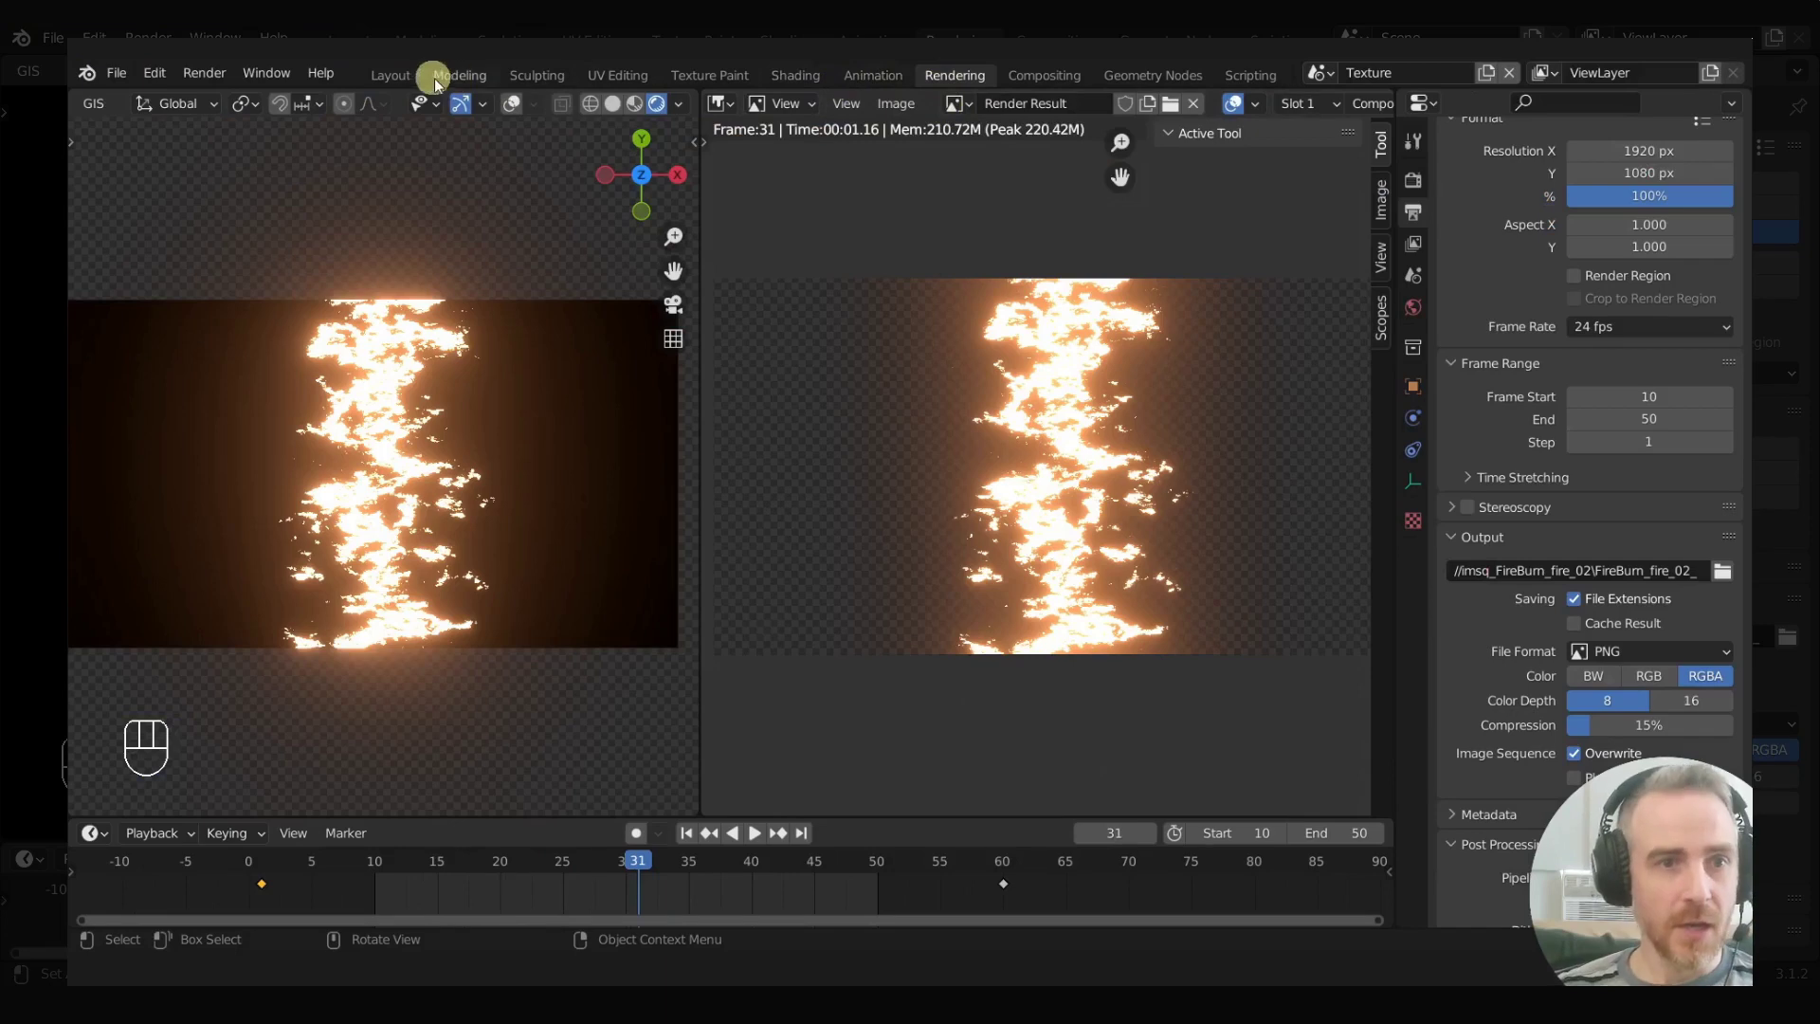
click(409, 82)
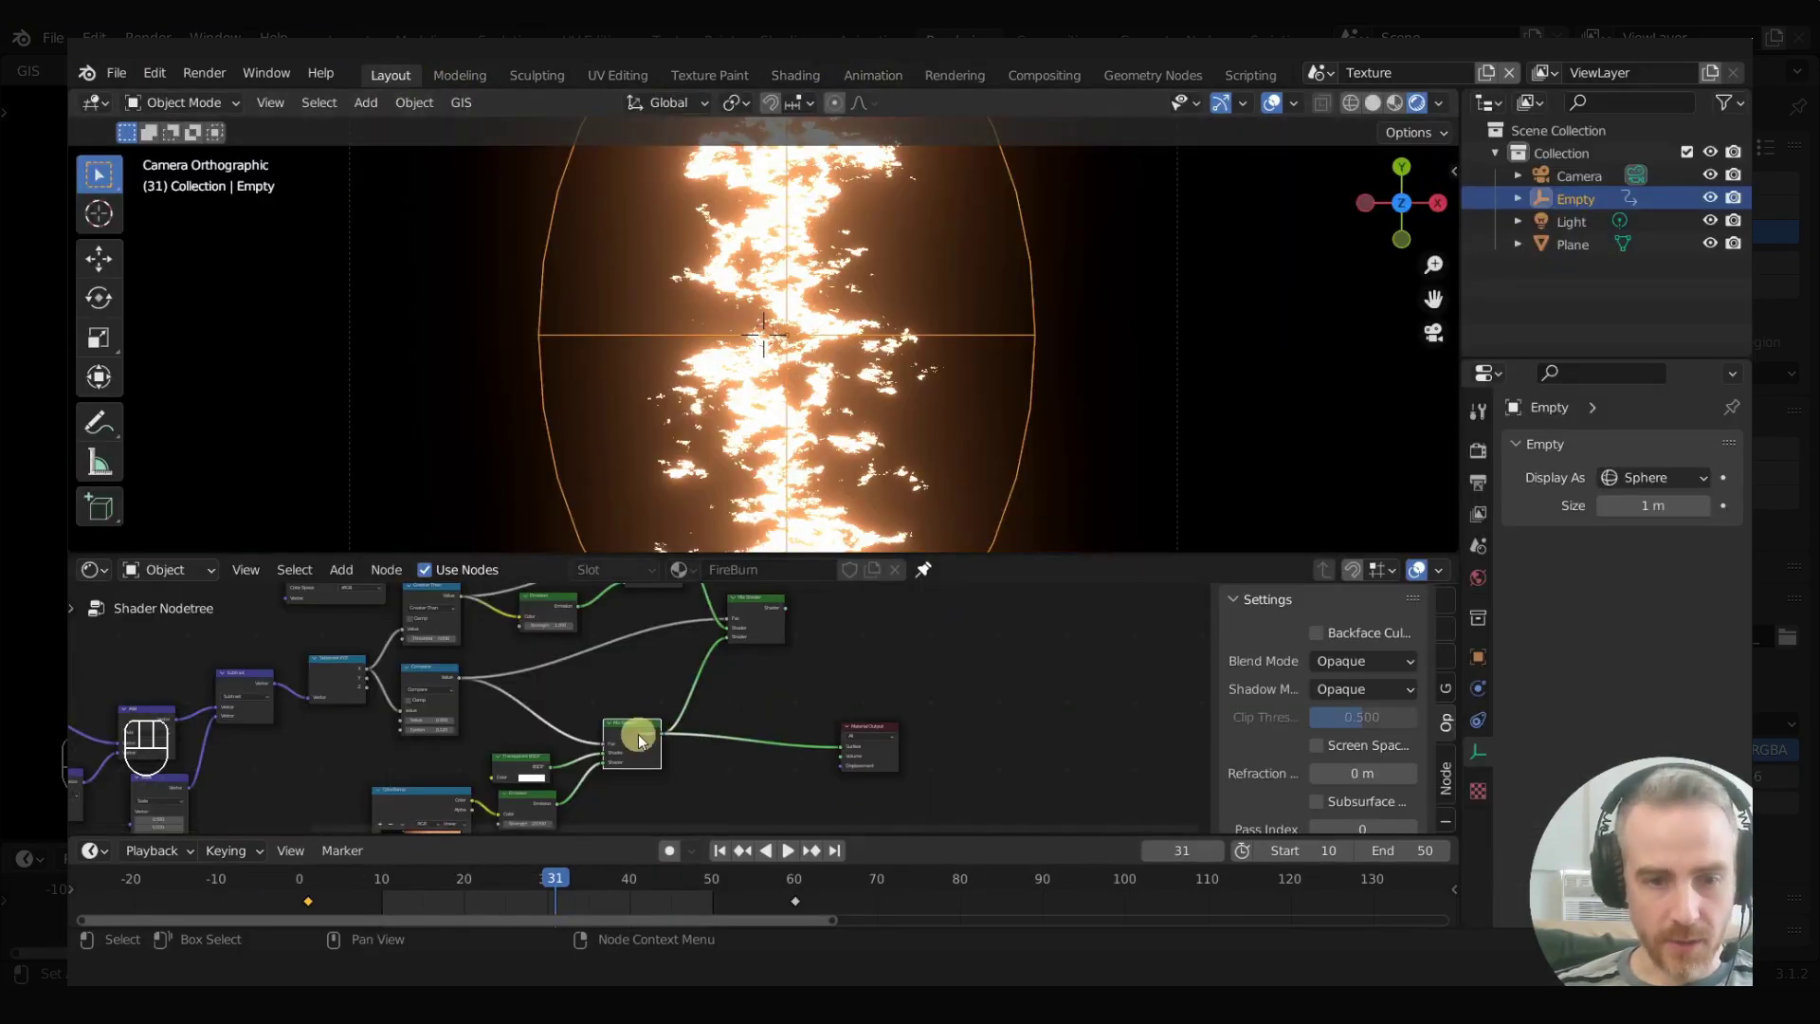
click(549, 602)
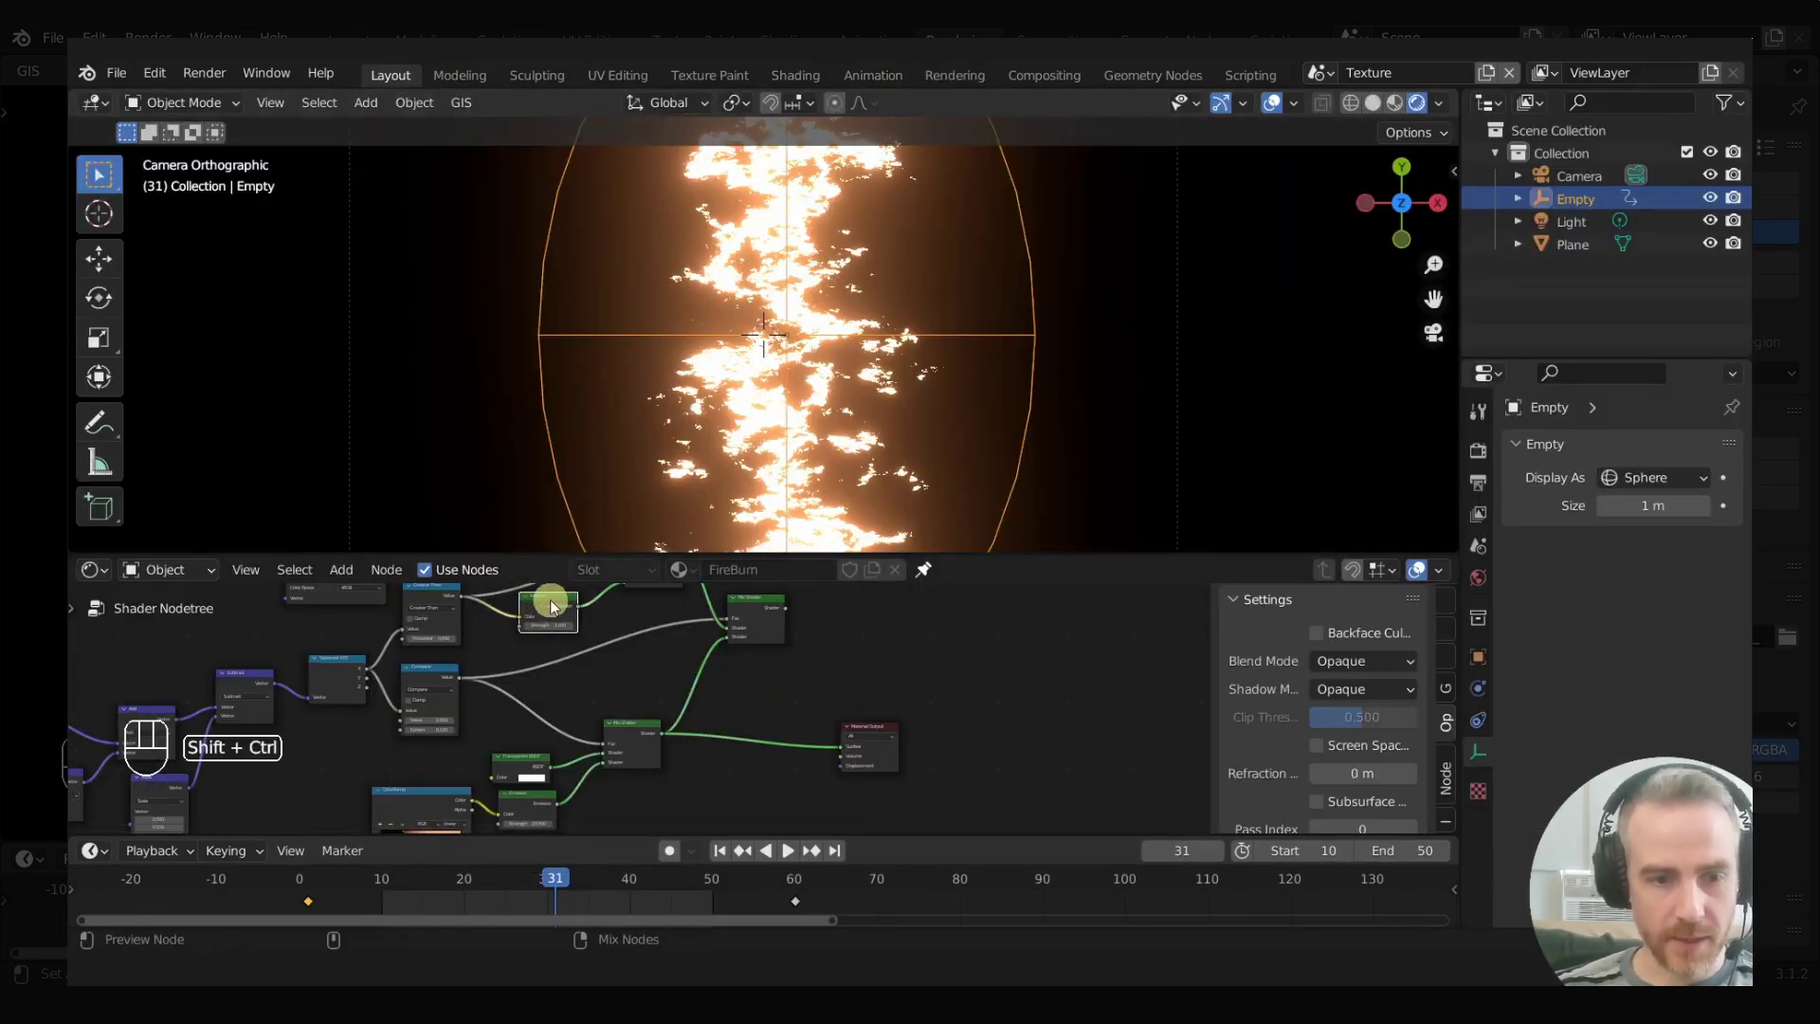
Step: Render frame 31 as a black-and-white mask in the Rendering workspace and check the output window
click(558, 608)
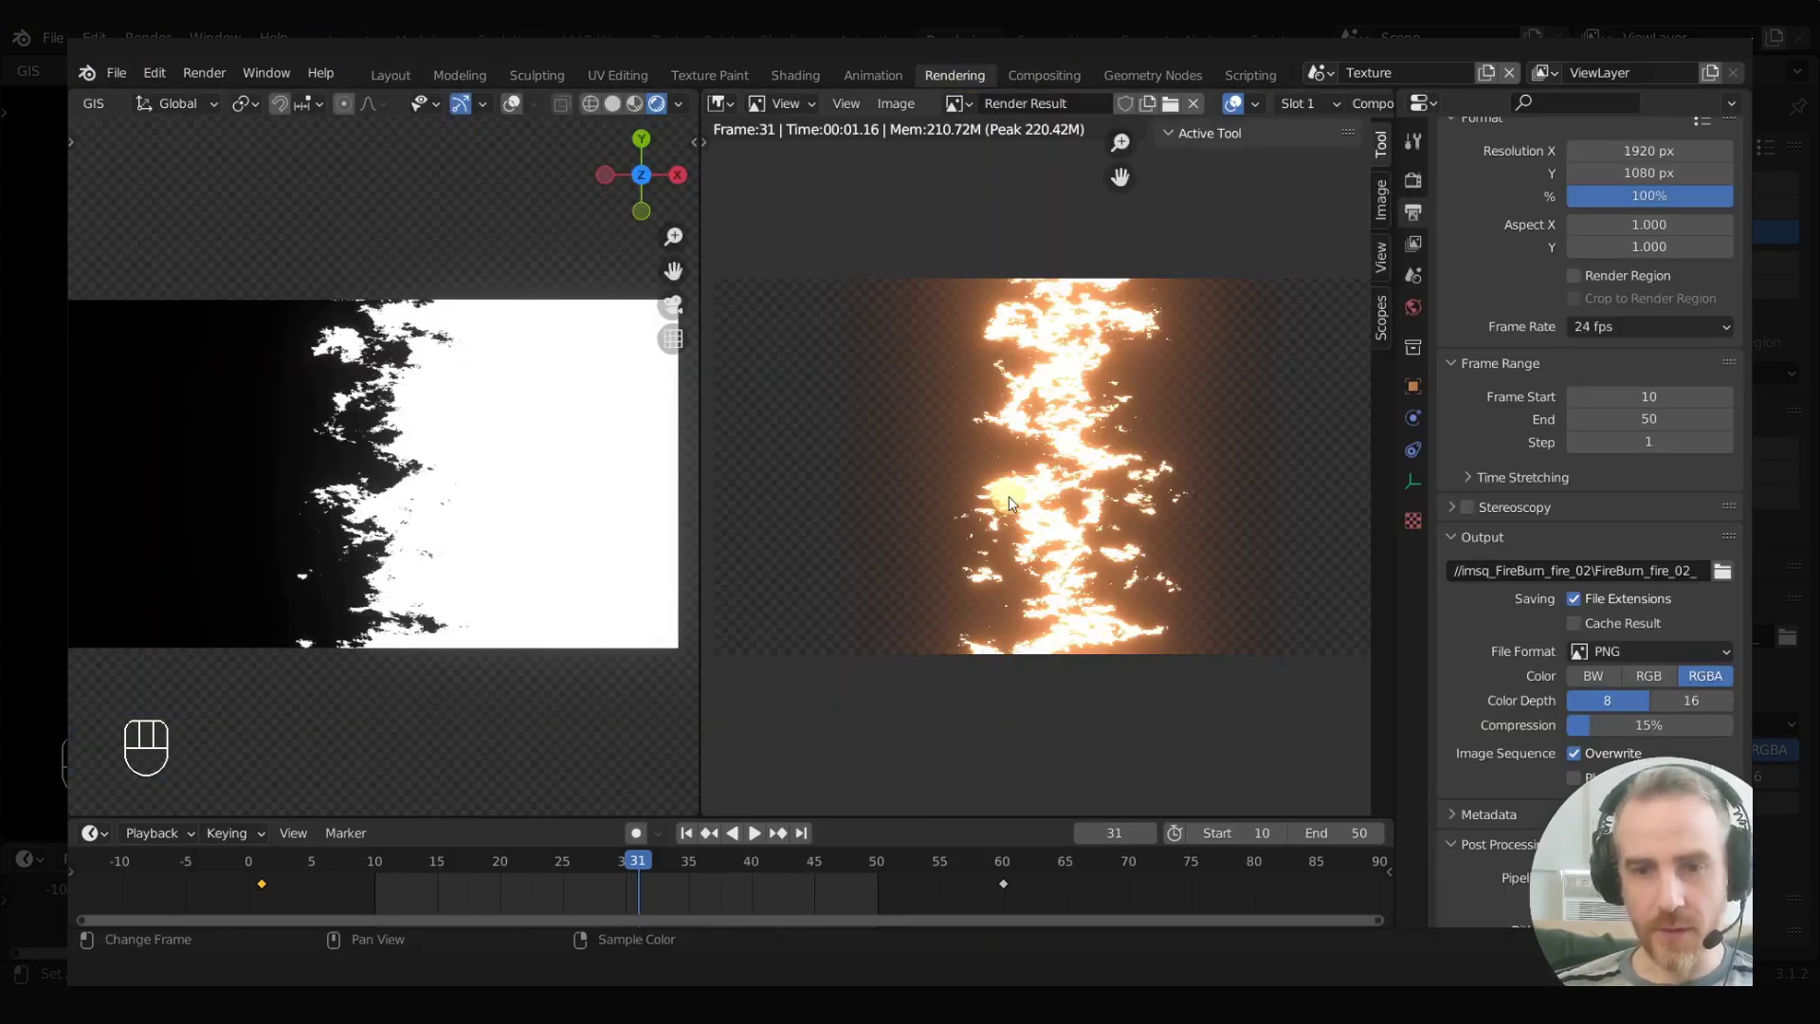
key(F12)
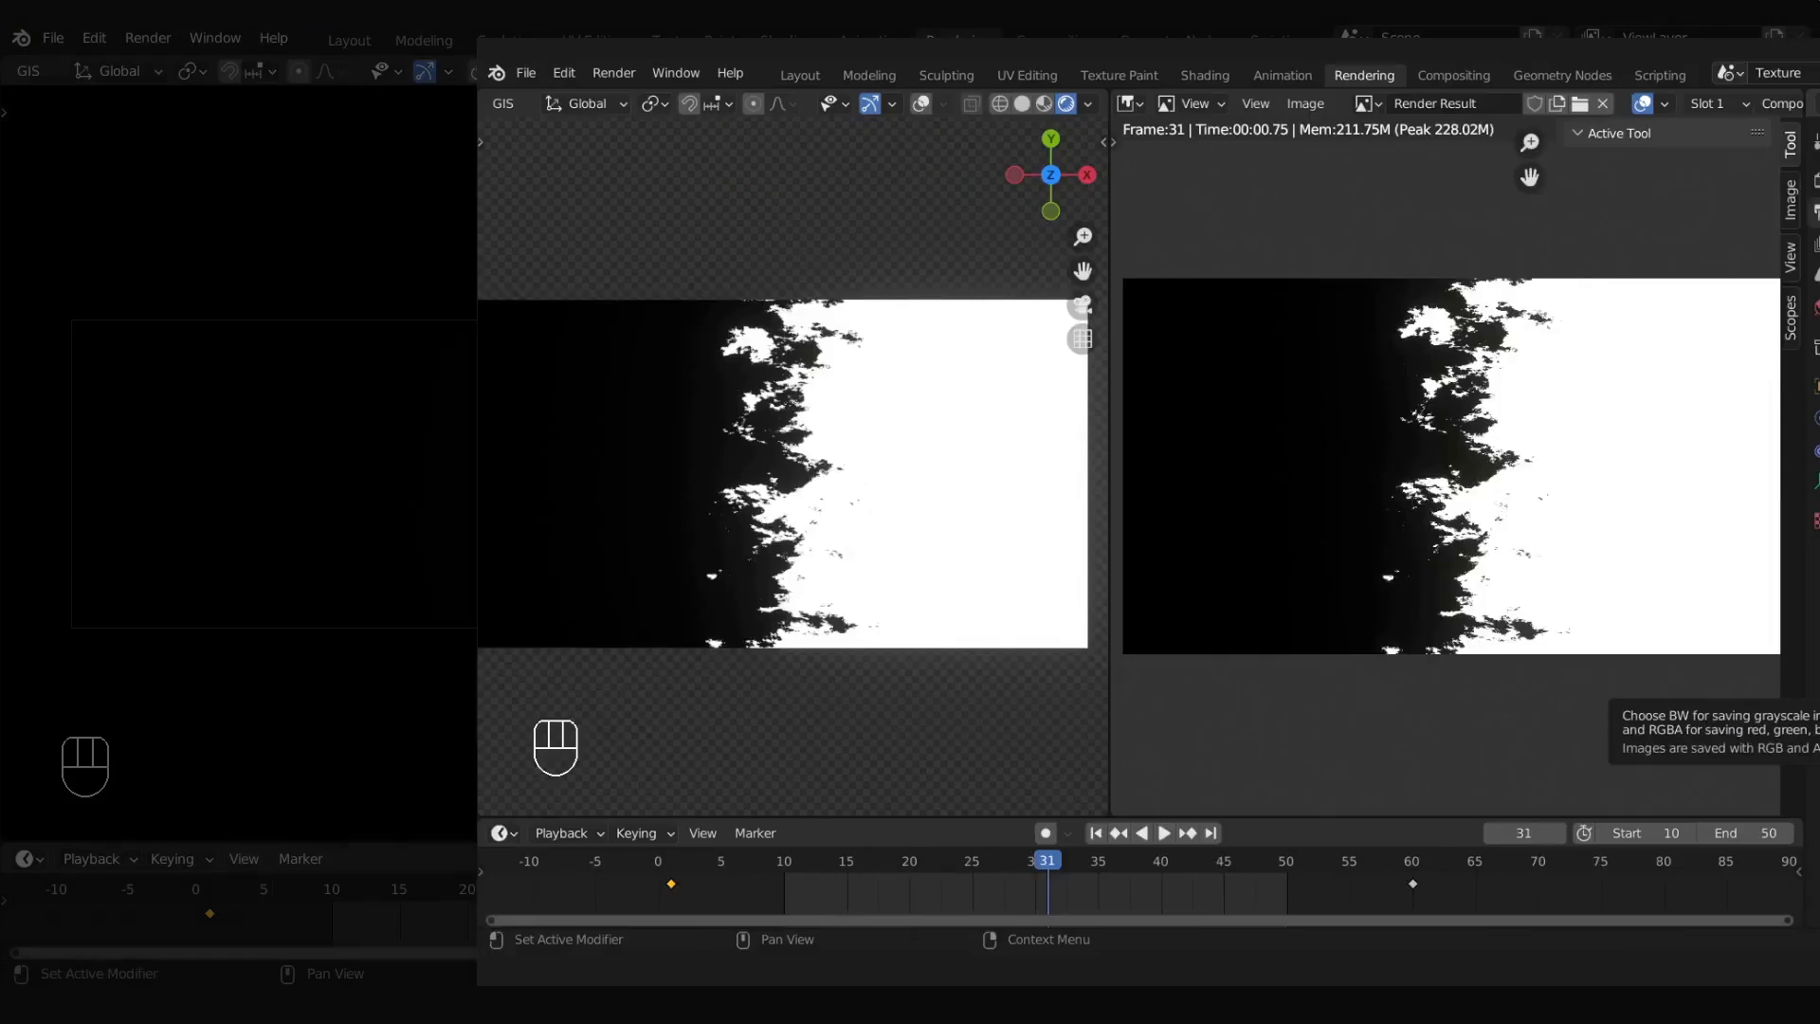
click(1639, 837)
Step: Review the Output properties for the imsq_FireBurn_fire_01 PNG sequence and save the file
click(1534, 945)
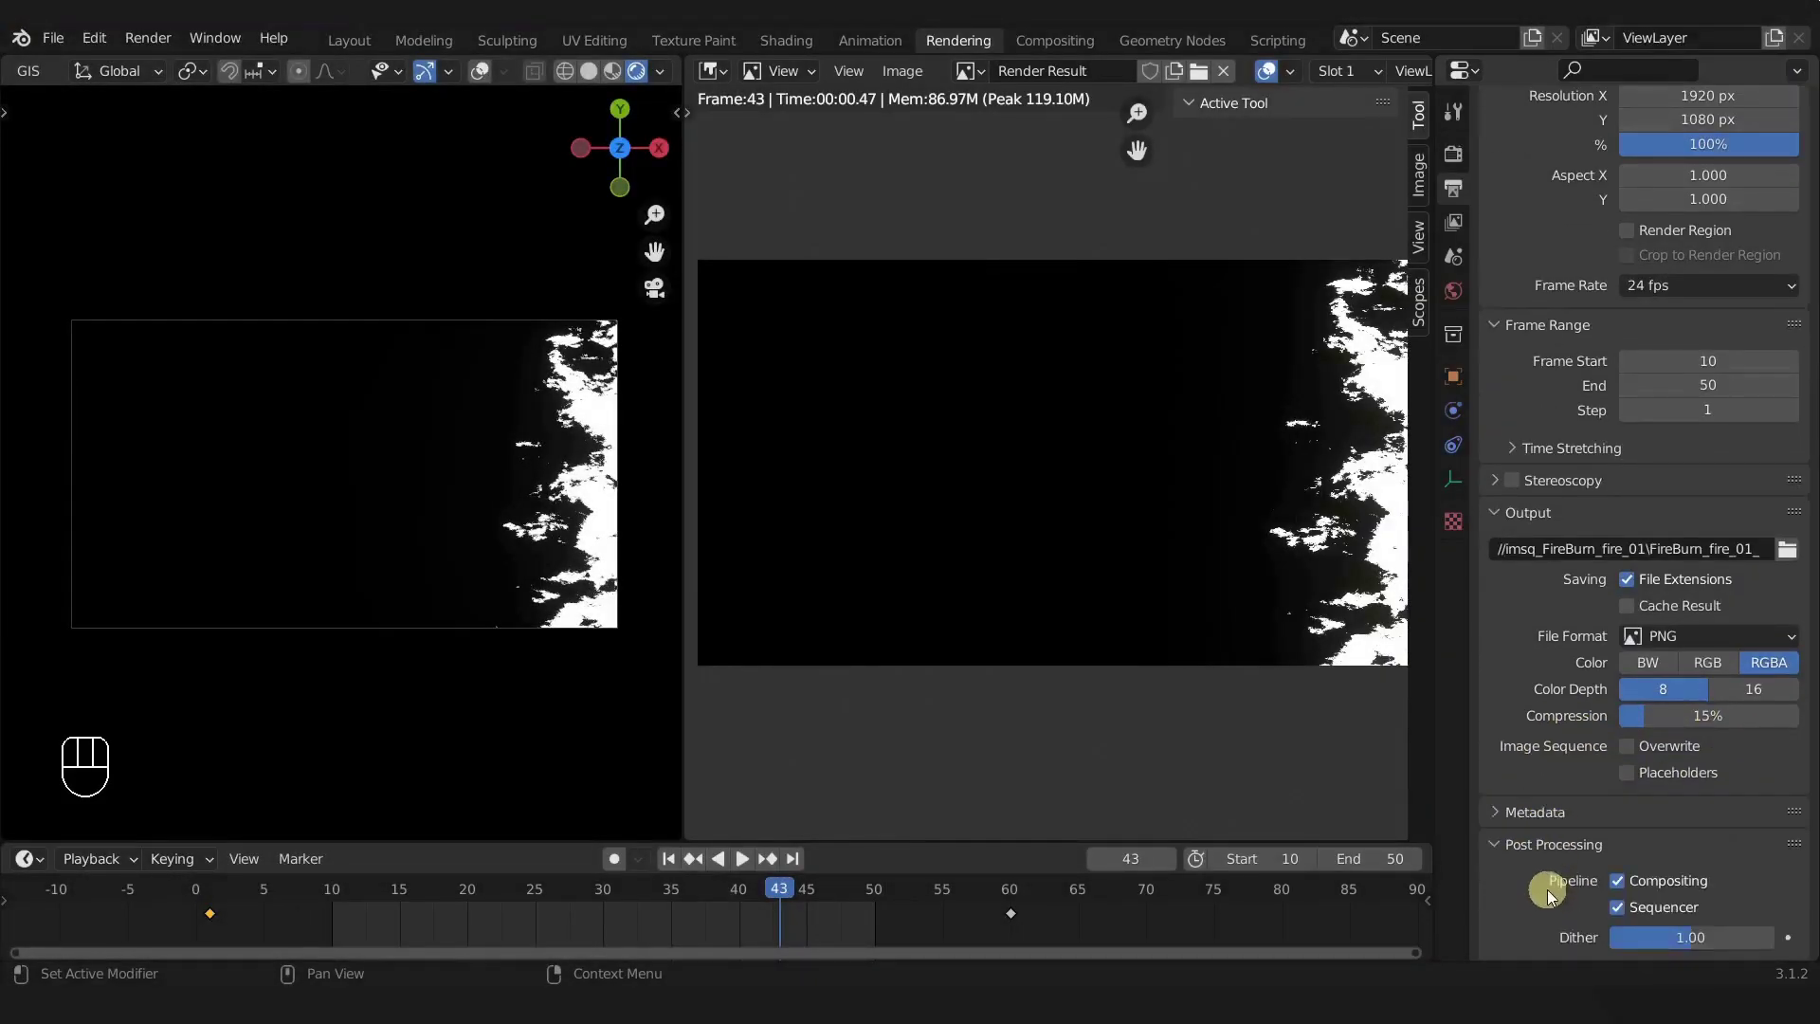
click(1627, 886)
click(1627, 908)
click(1521, 854)
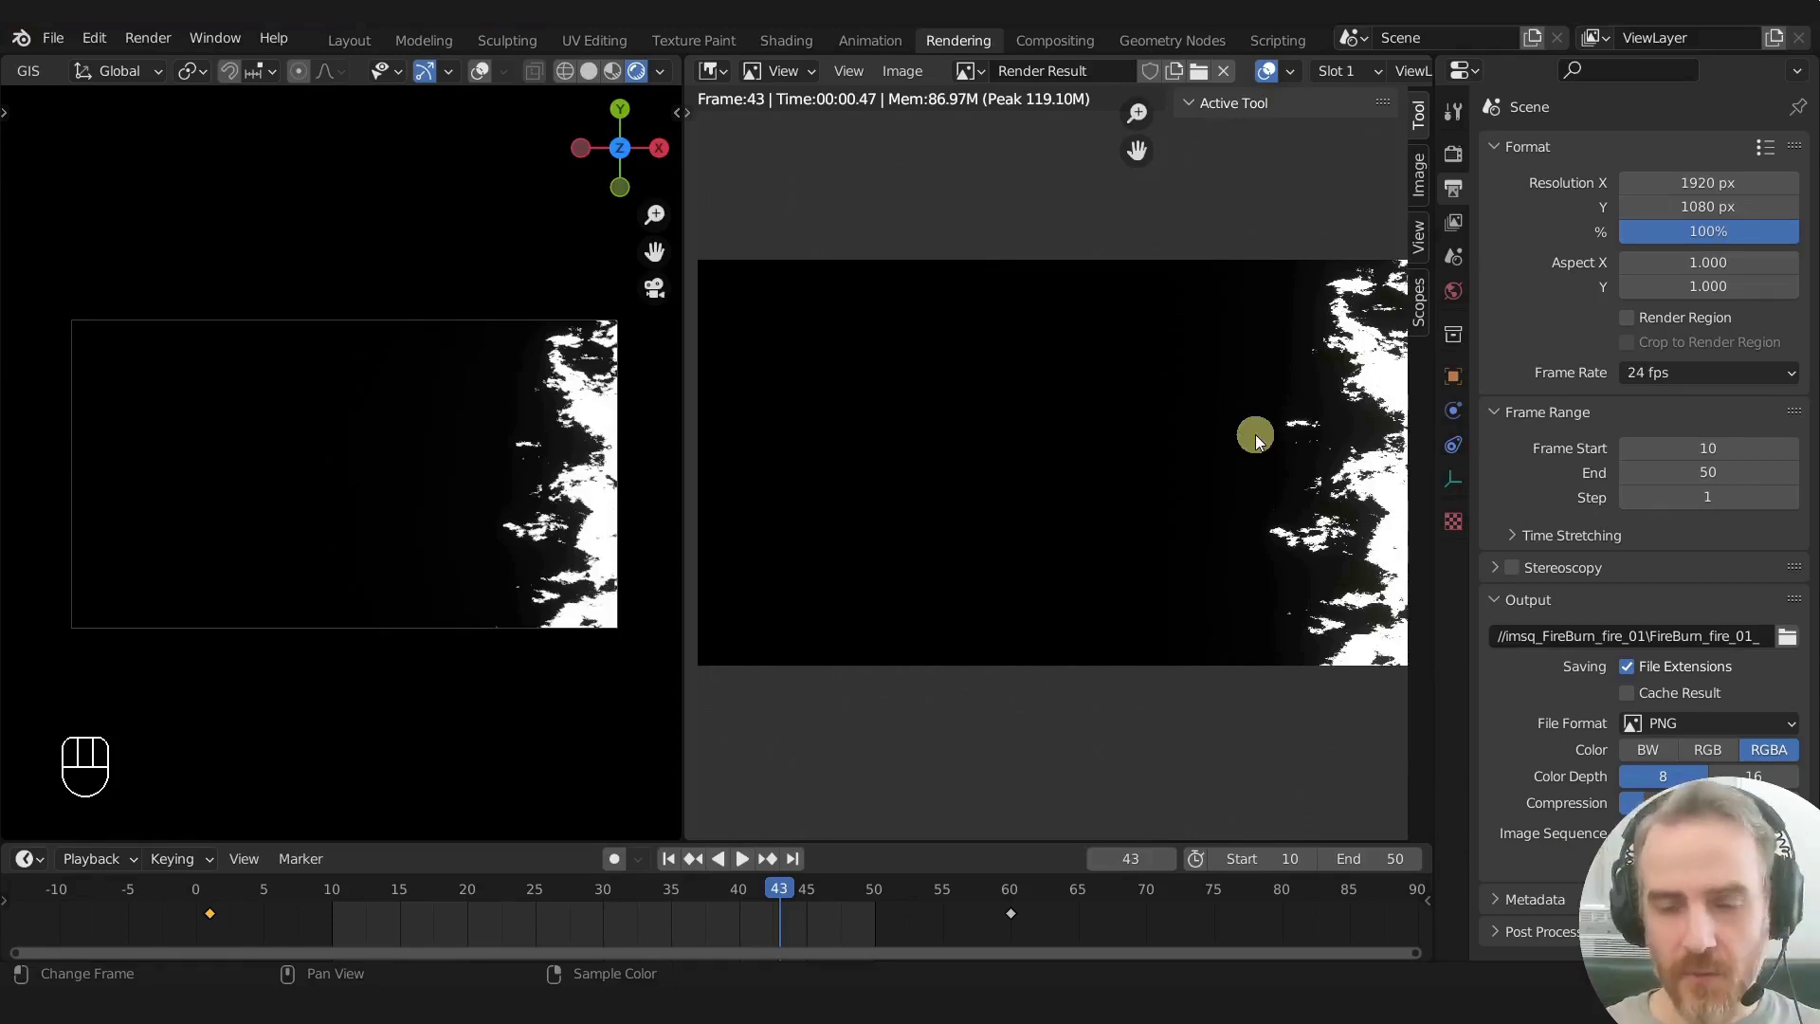
click(1599, 937)
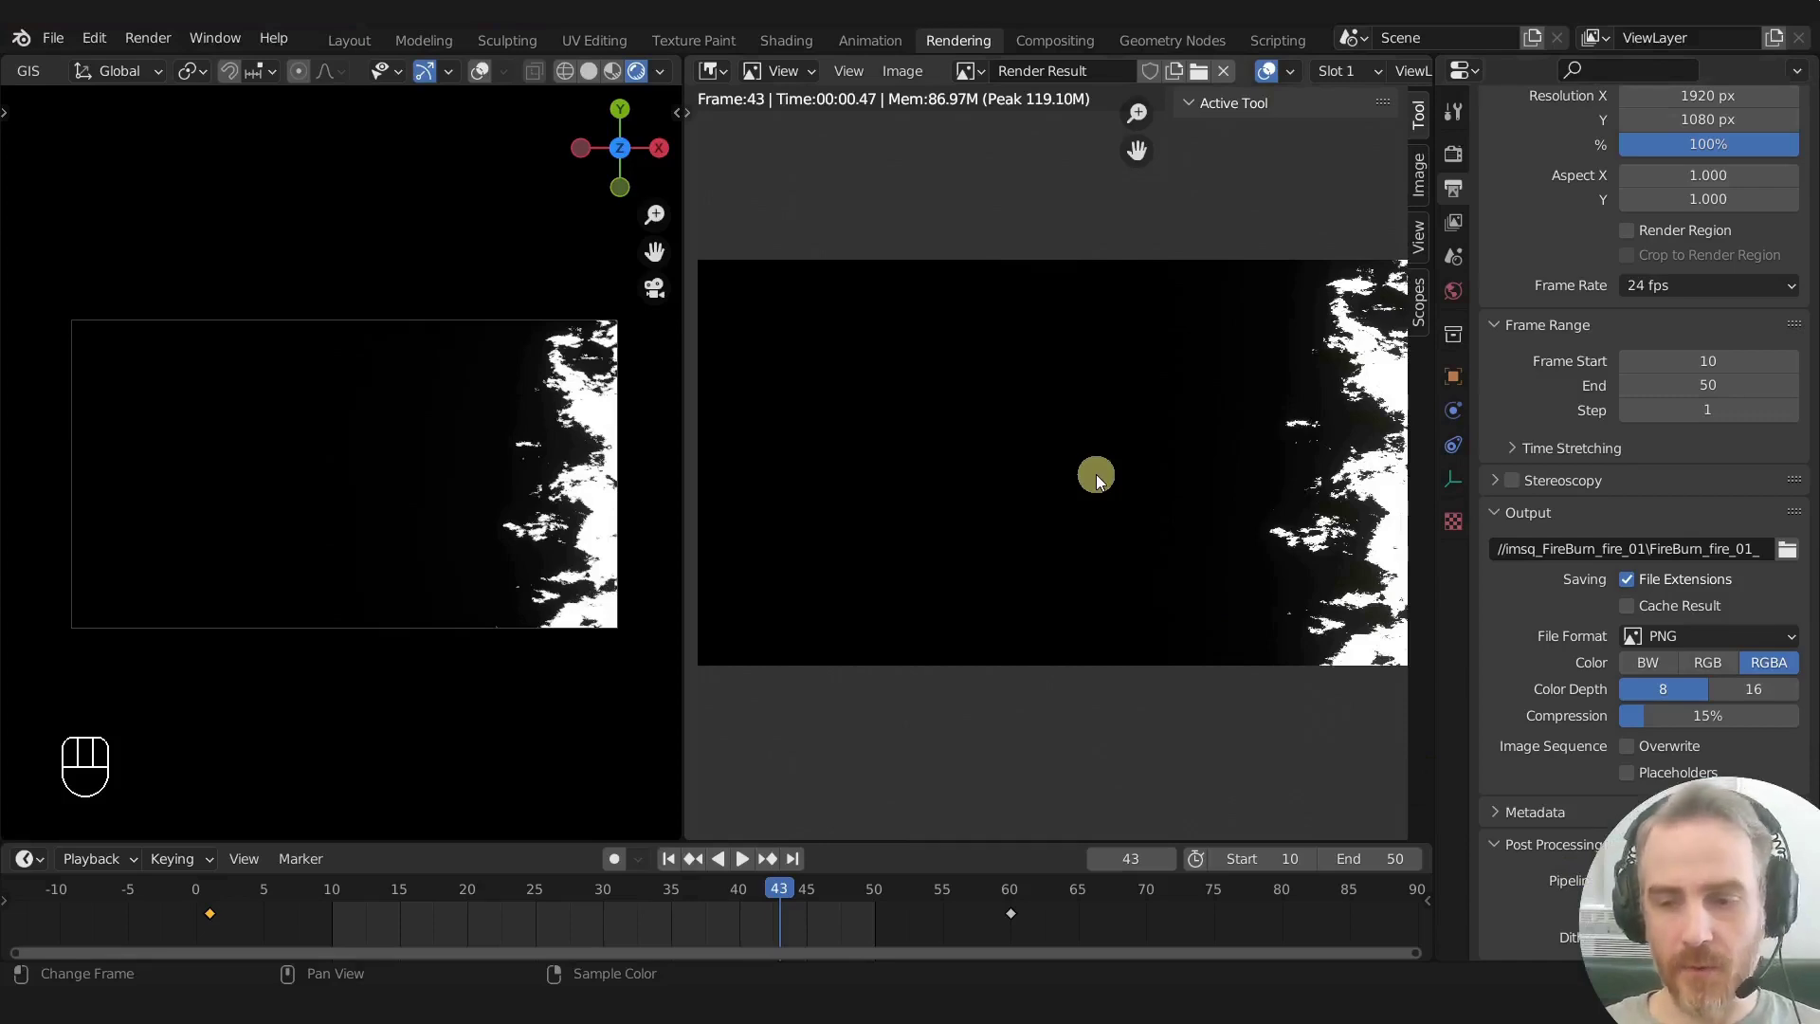
click(1627, 892)
click(1624, 888)
key(ctrl+s)
key(ctrl+s)
Step: Render the whole mask animation (frames 10–50) out as a PNG image sequence
key(ctrl+F12)
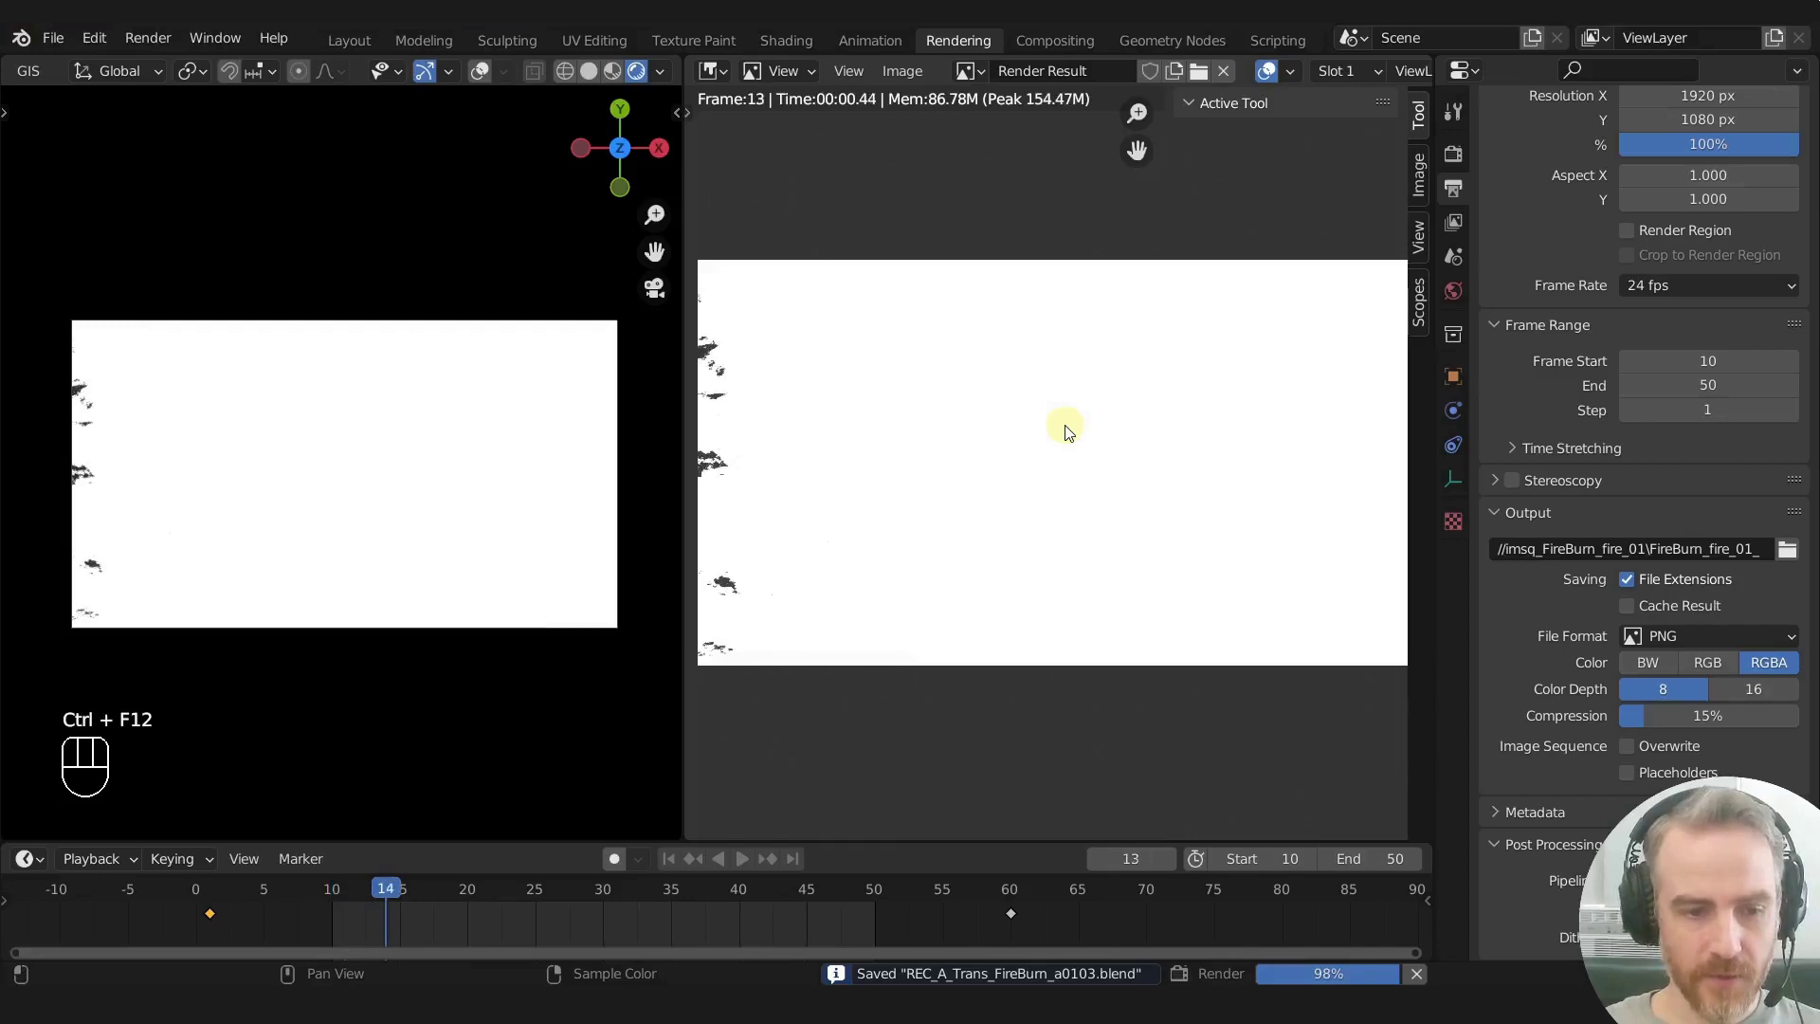
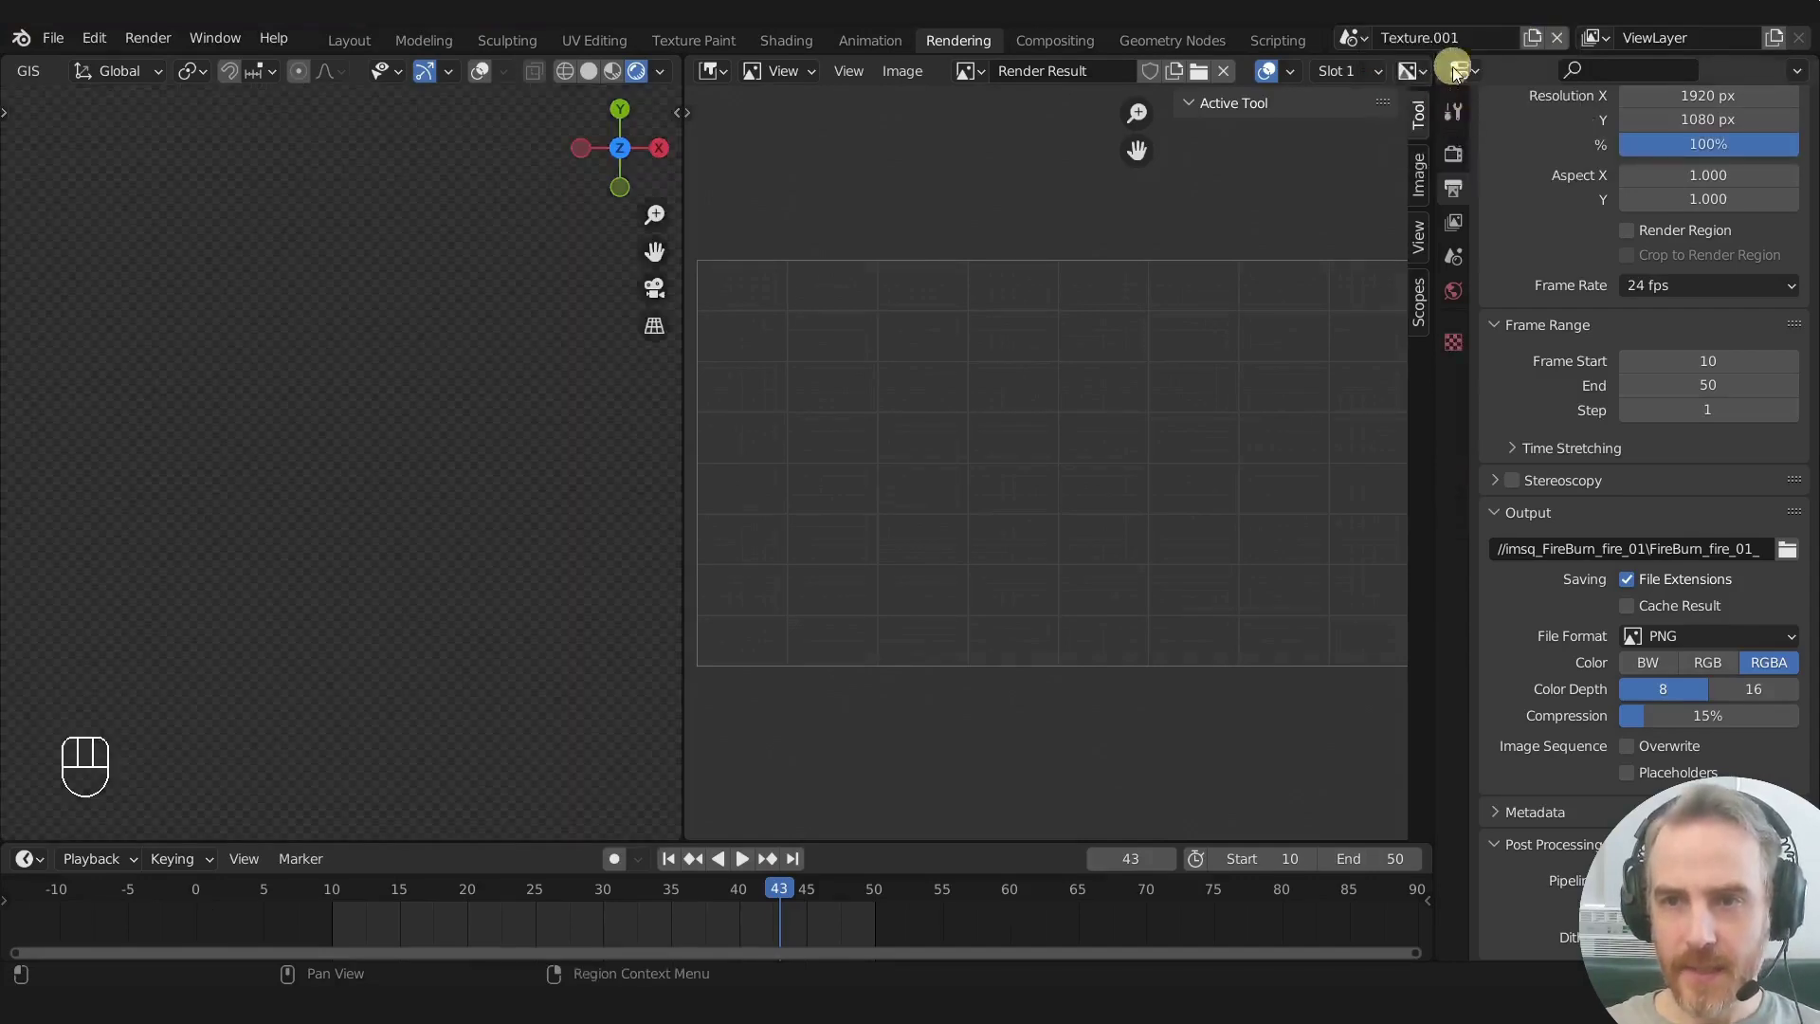
Step: Create the VSE scene's Video Editing workspace, close the file browser pane and fit the timeline
drag(1467, 46, 1414, 35)
click(1309, 47)
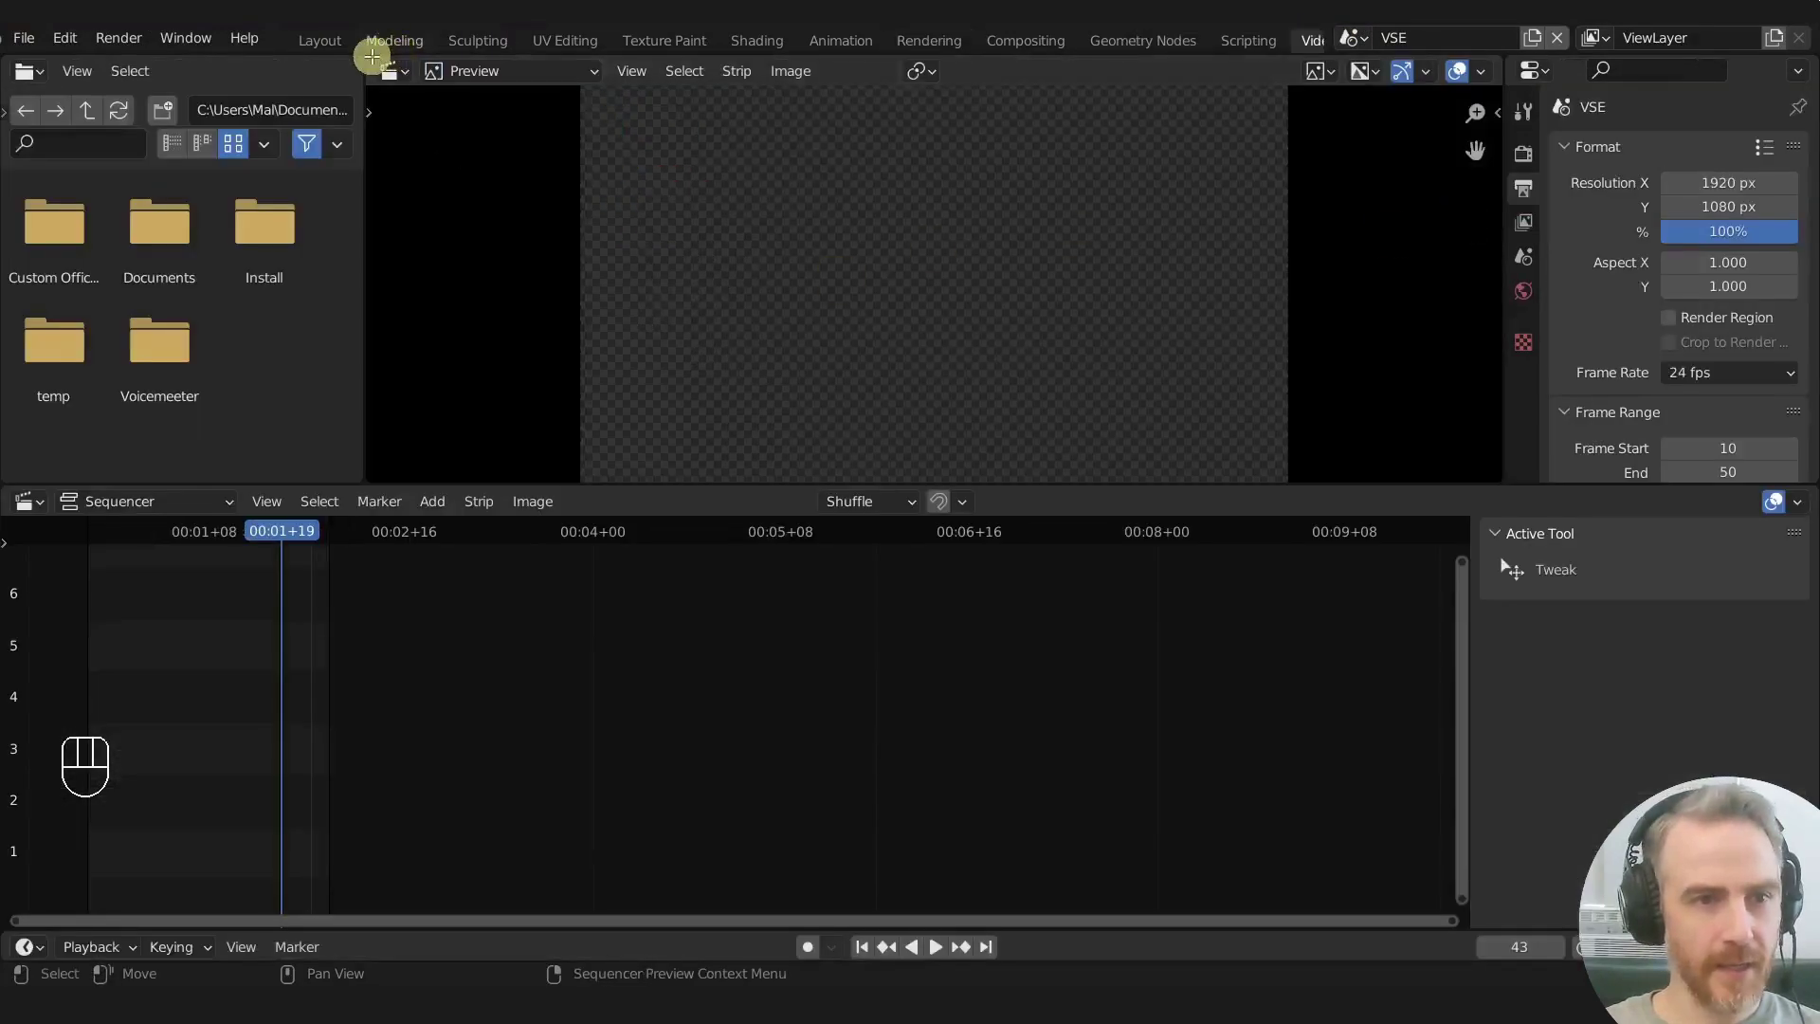
click(352, 61)
click(356, 65)
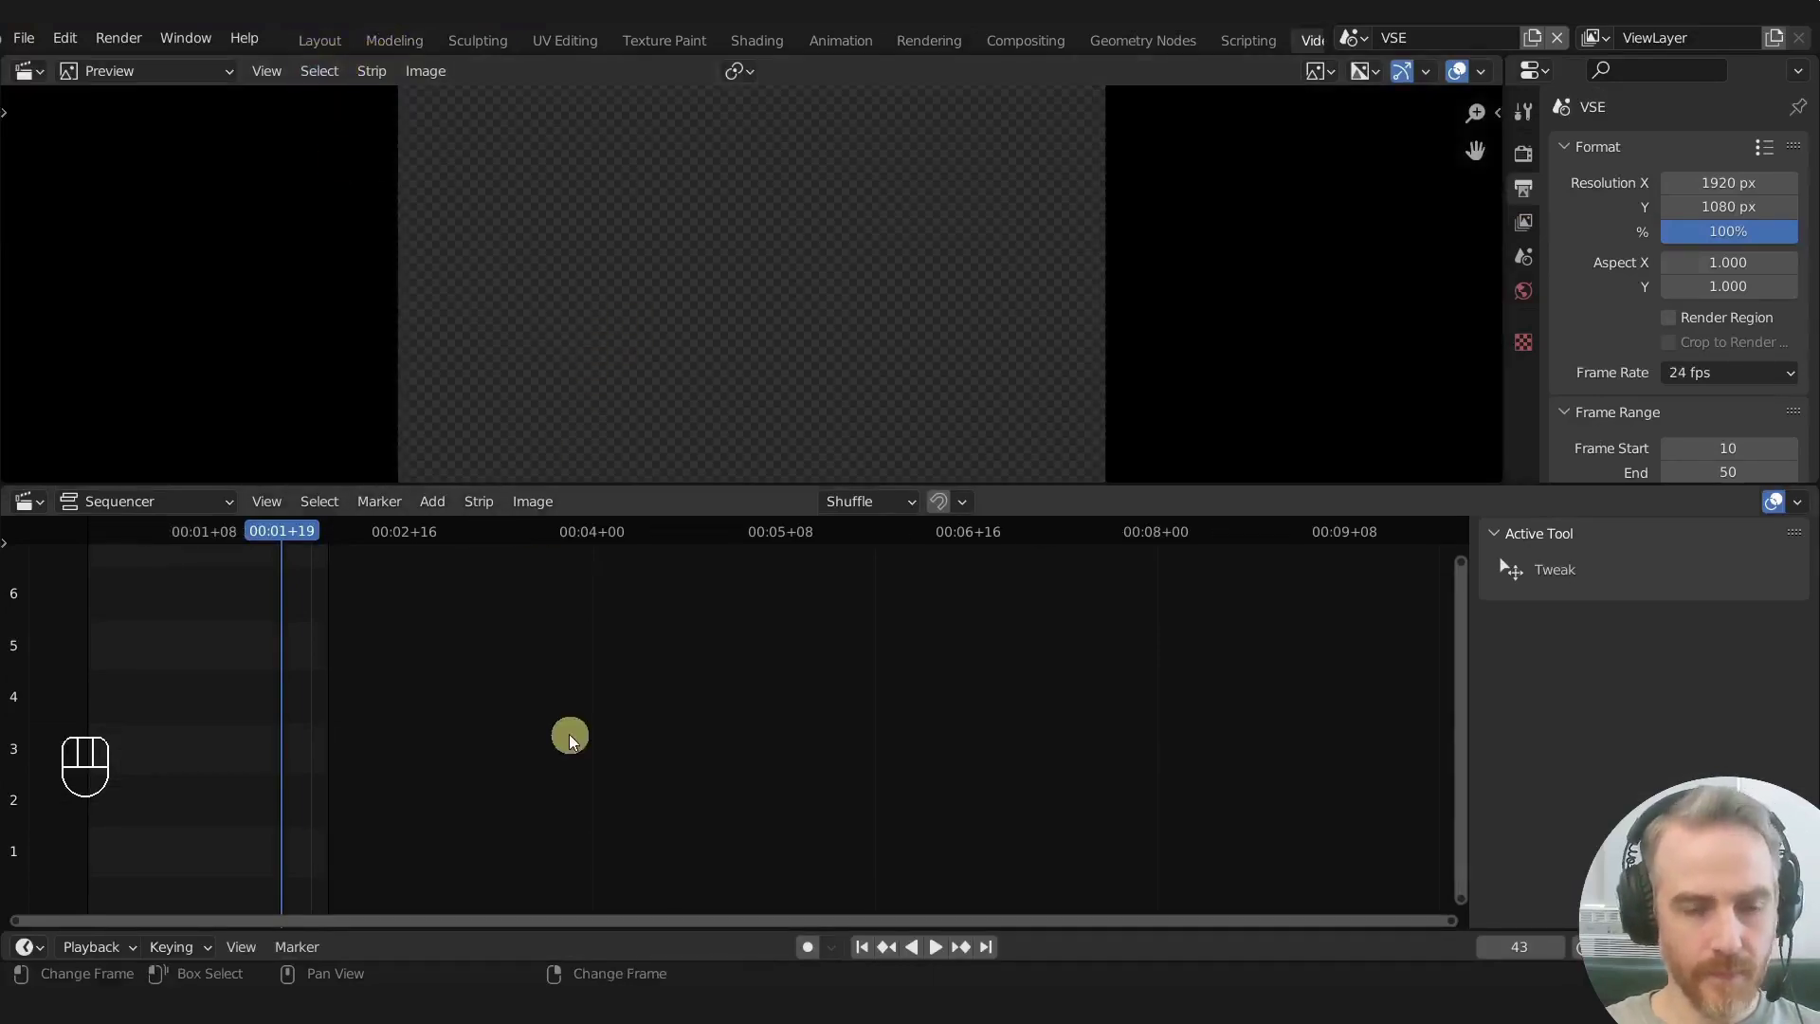
key(Home)
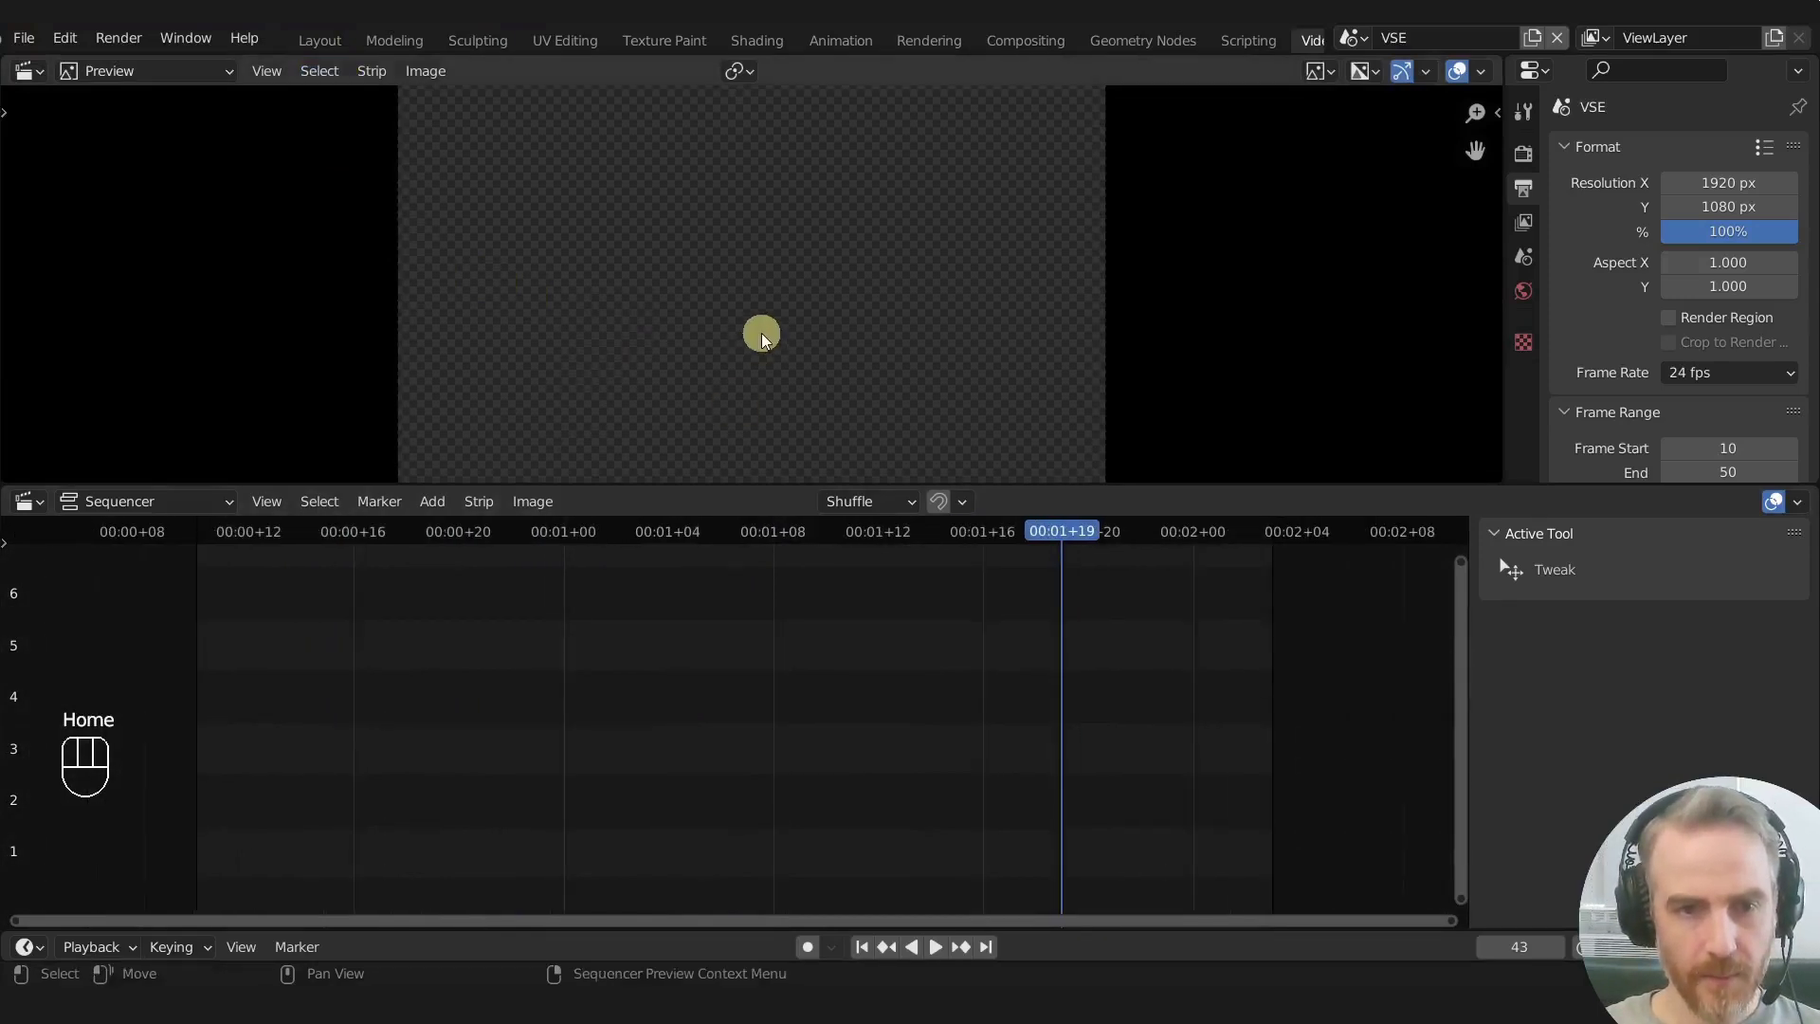
Step: Add a pink colour strip, duplicate it as a blue strip, and start importing an image sequence
click(866, 960)
key(shift+a)
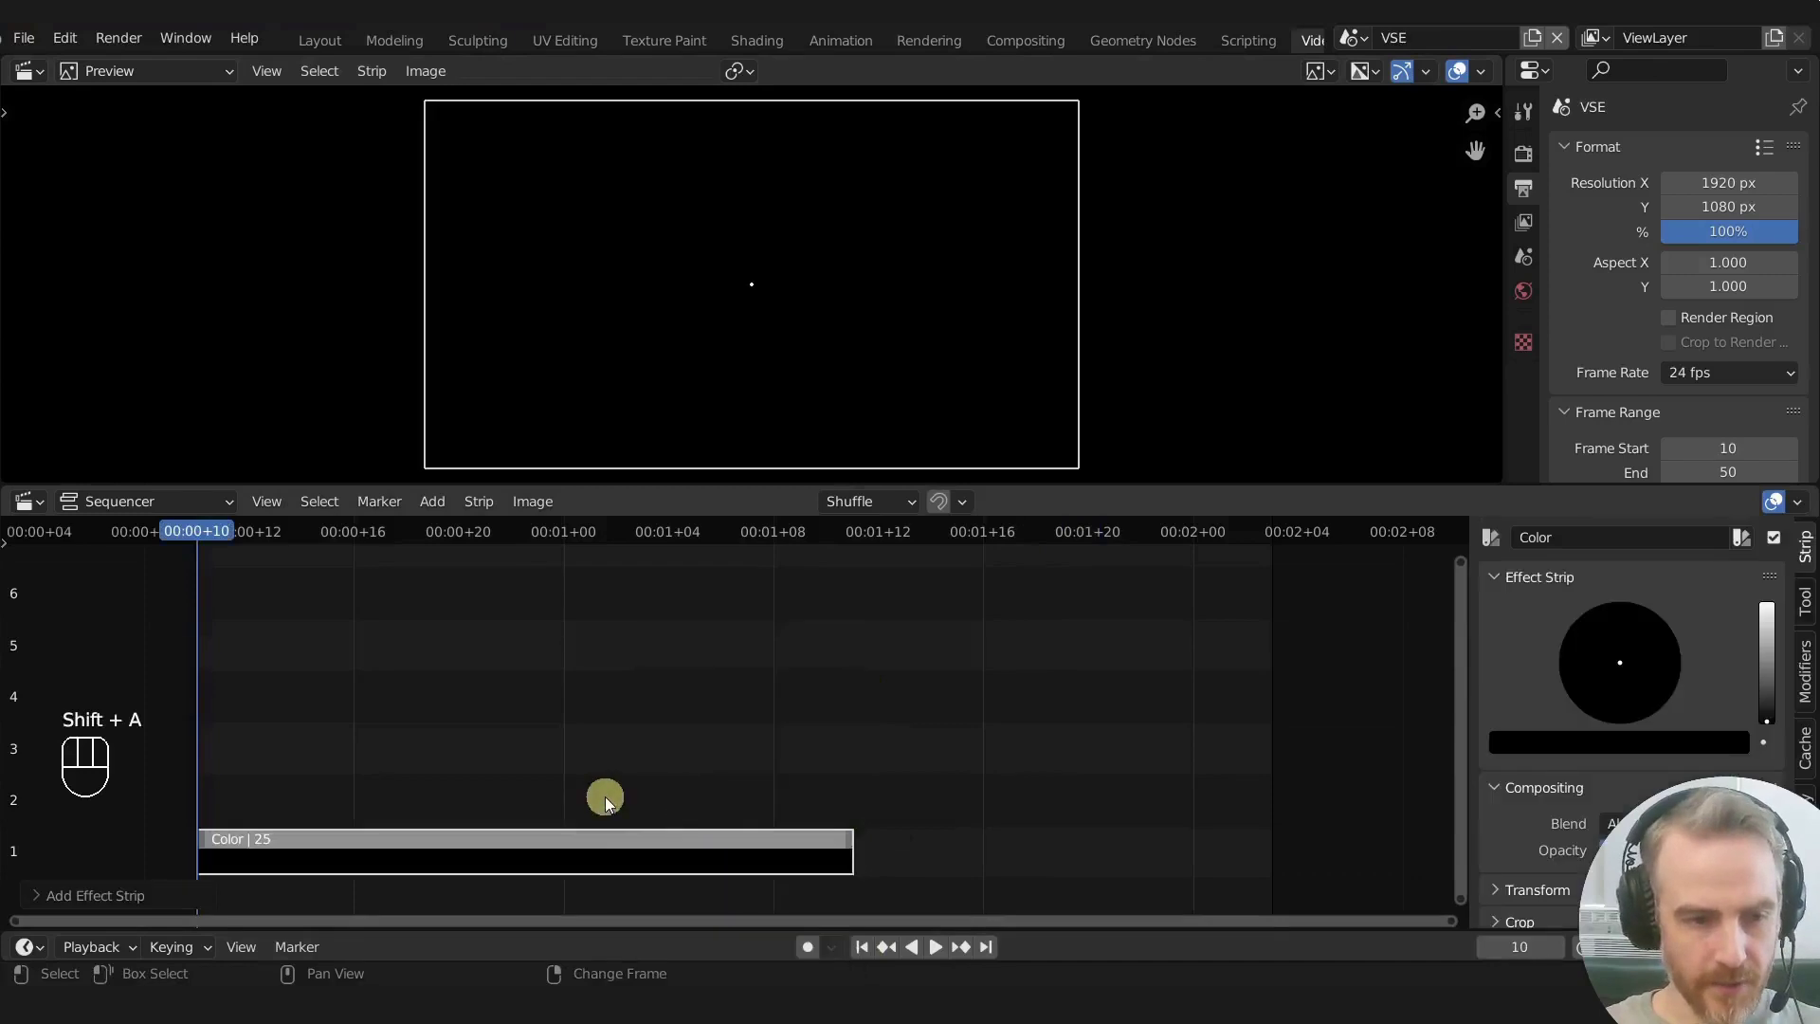
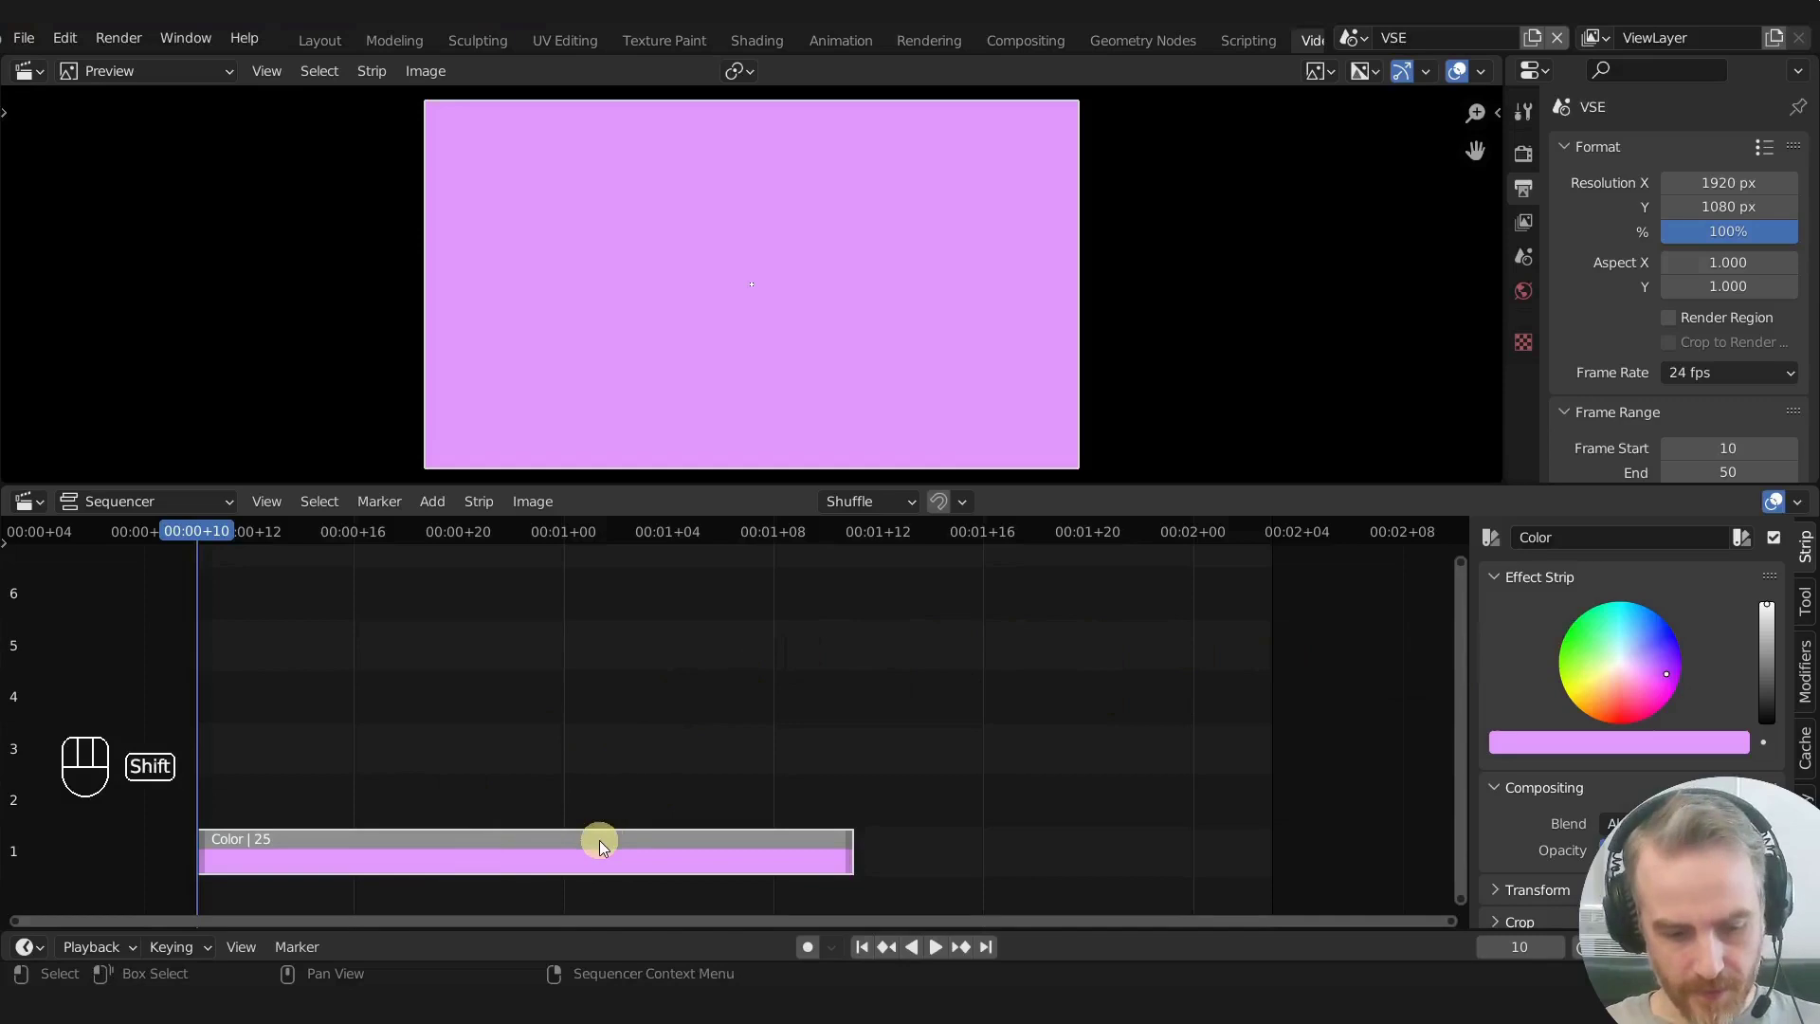
key(shift+d)
key(y)
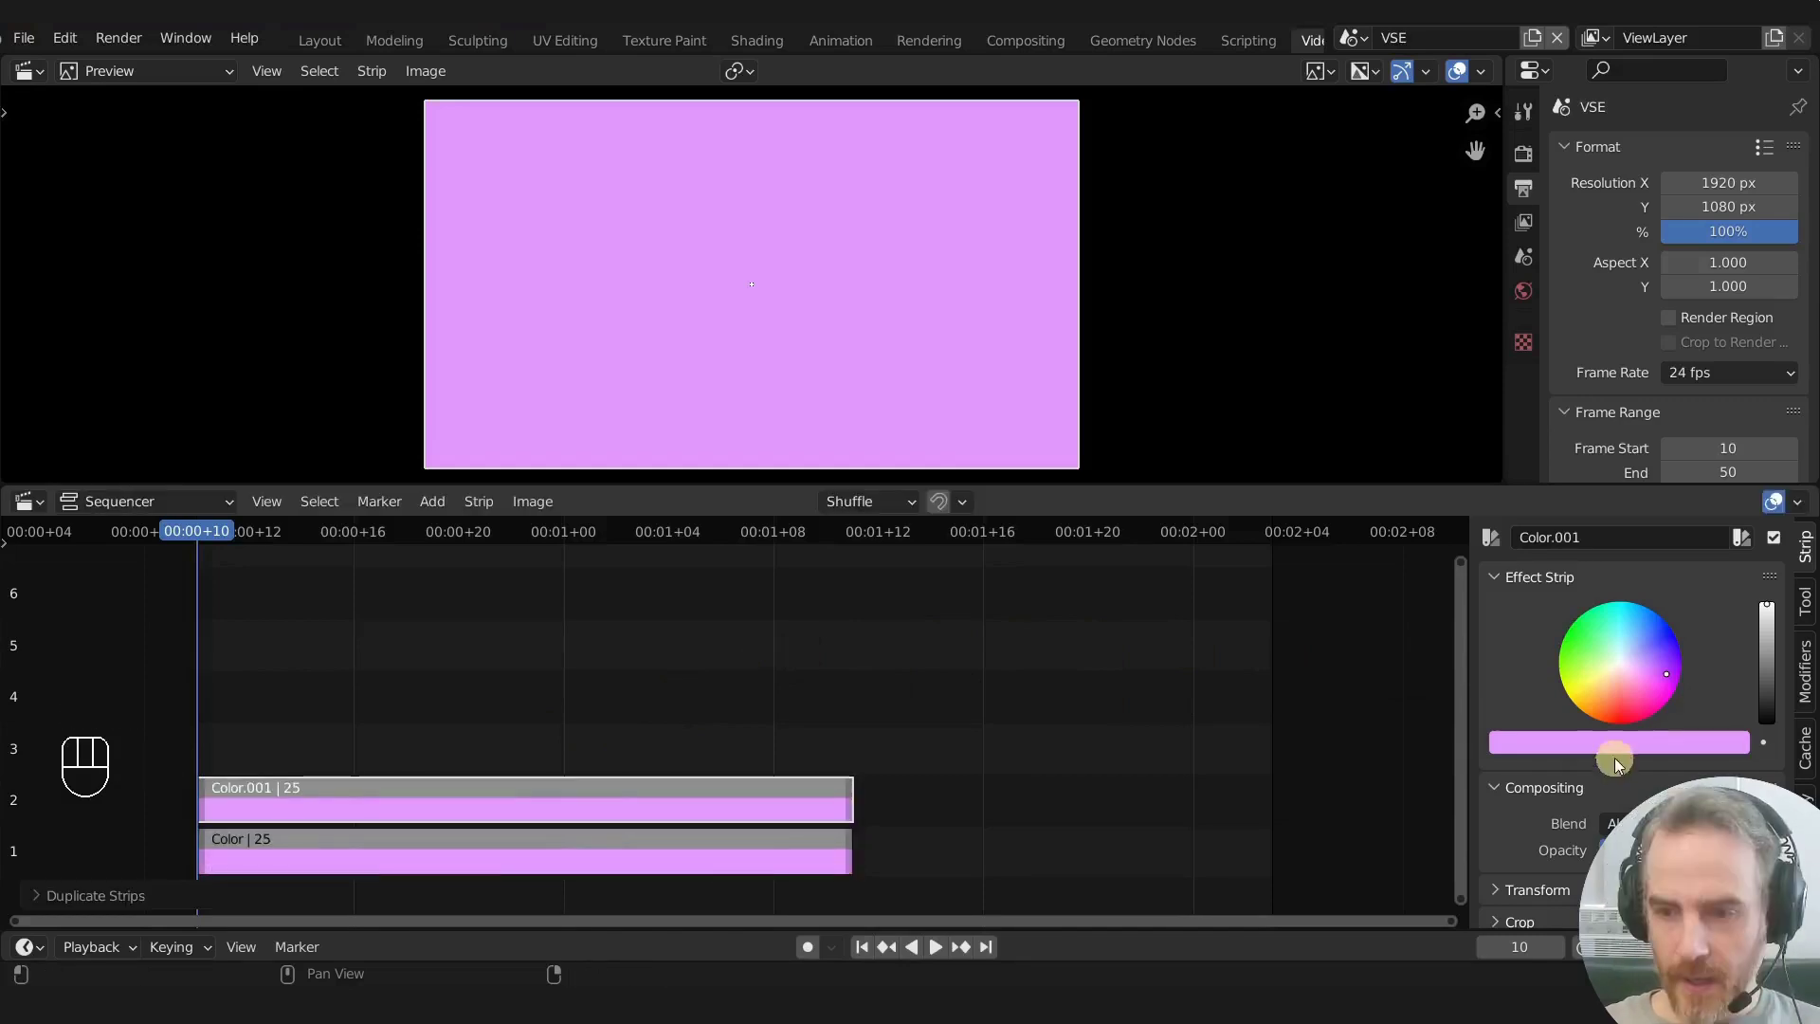
click(843, 864)
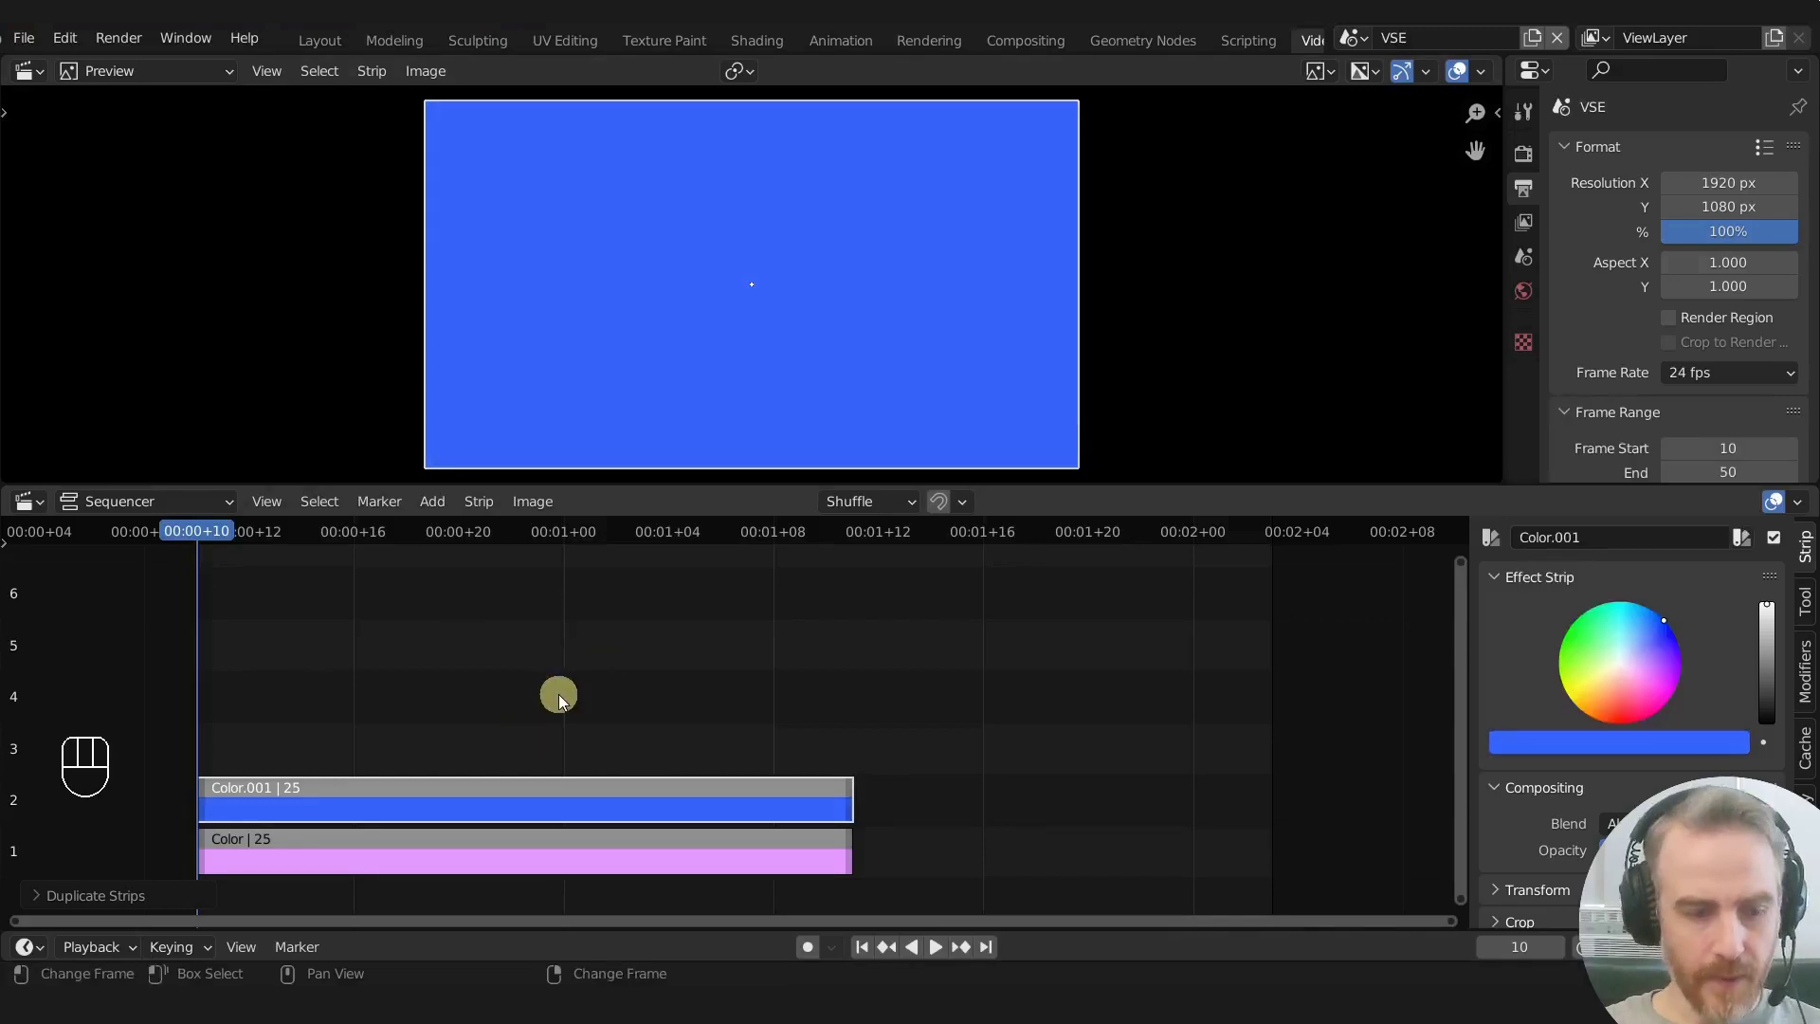
key(shift+a)
drag(117, 556, 739, 564)
Step: Add all FireBurn_fire_01 PNG frames as an image strip starting at frame 10
click(446, 156)
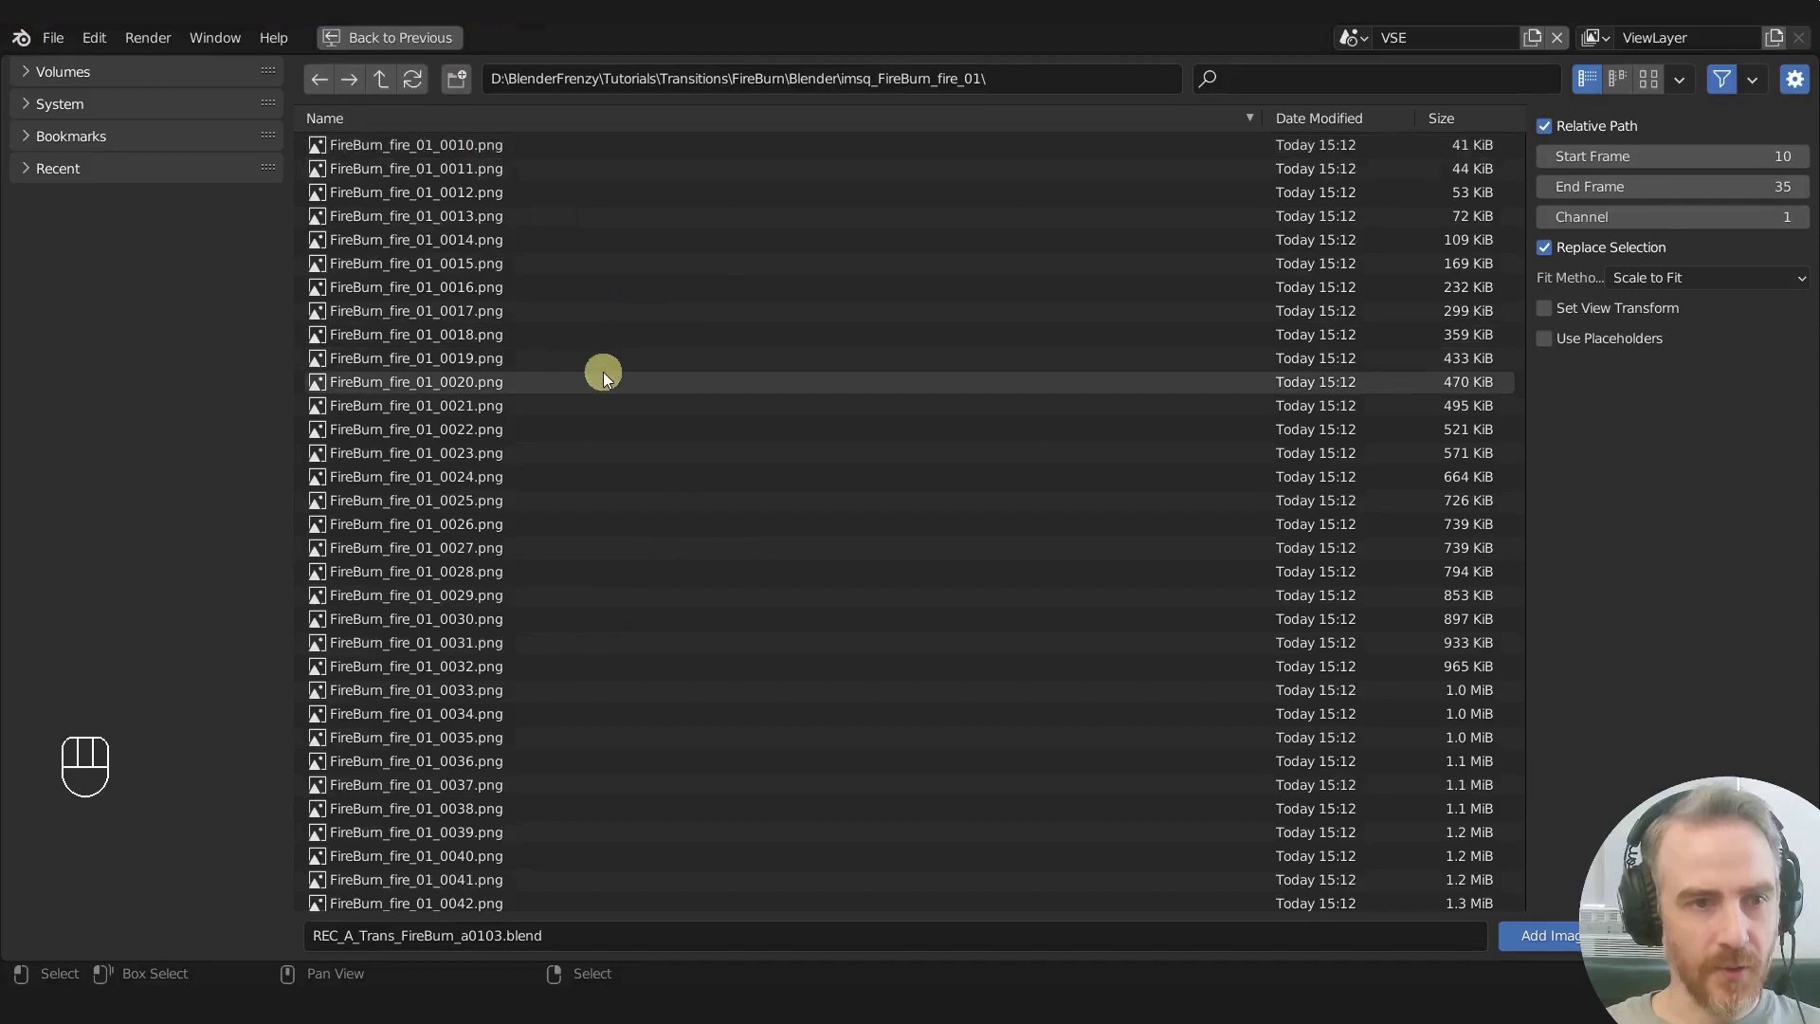
key(a)
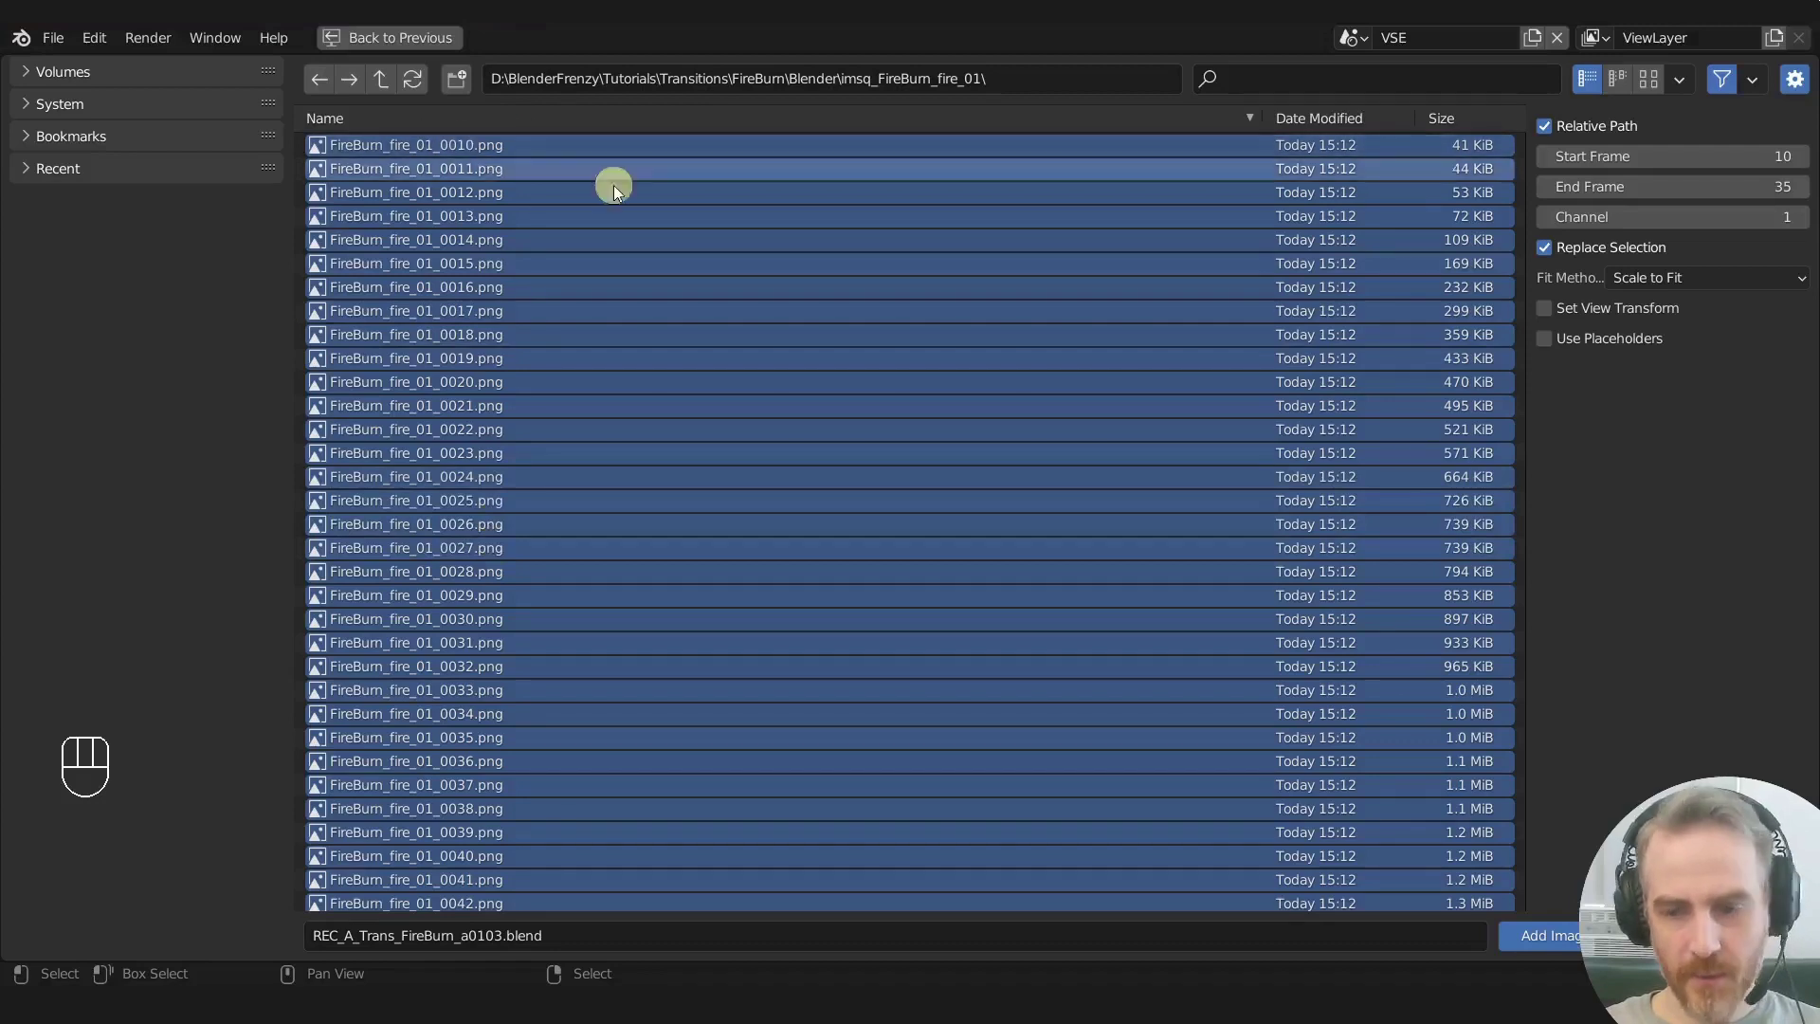
click(1575, 943)
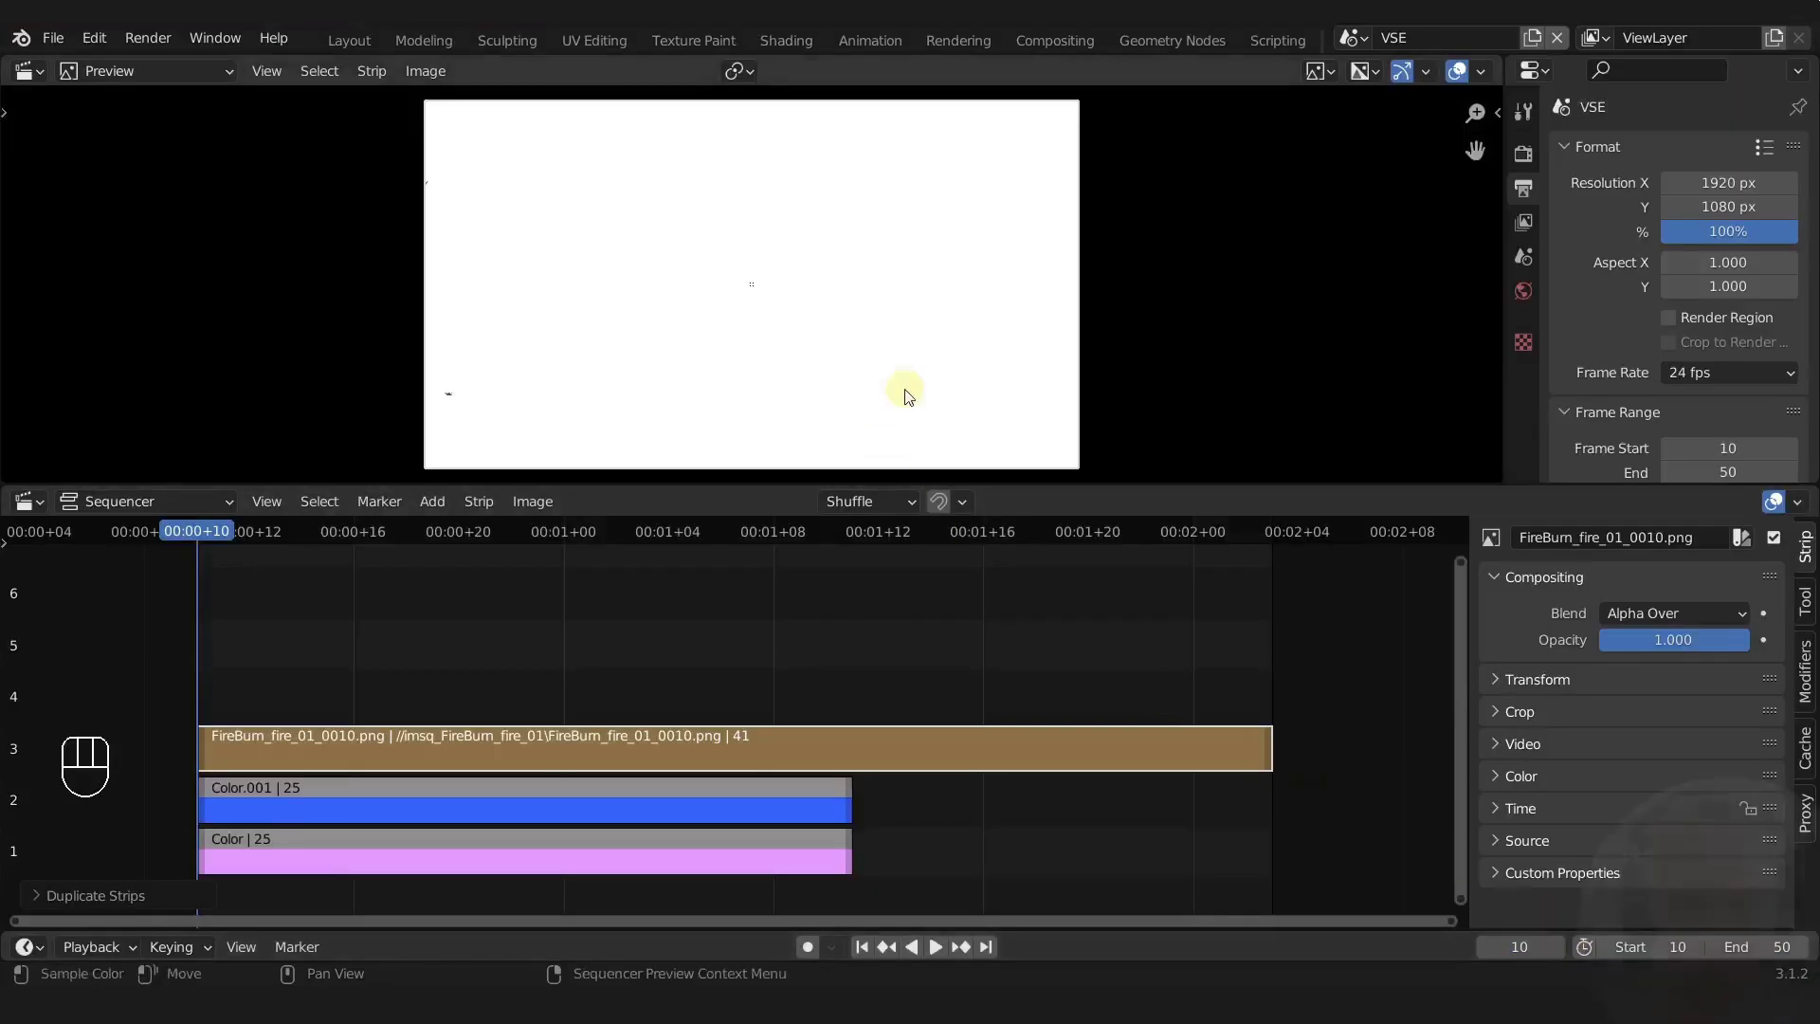
Step: Play back, extend the colour strips to frame 50 under the mask strip, and select the blue strip
key(space)
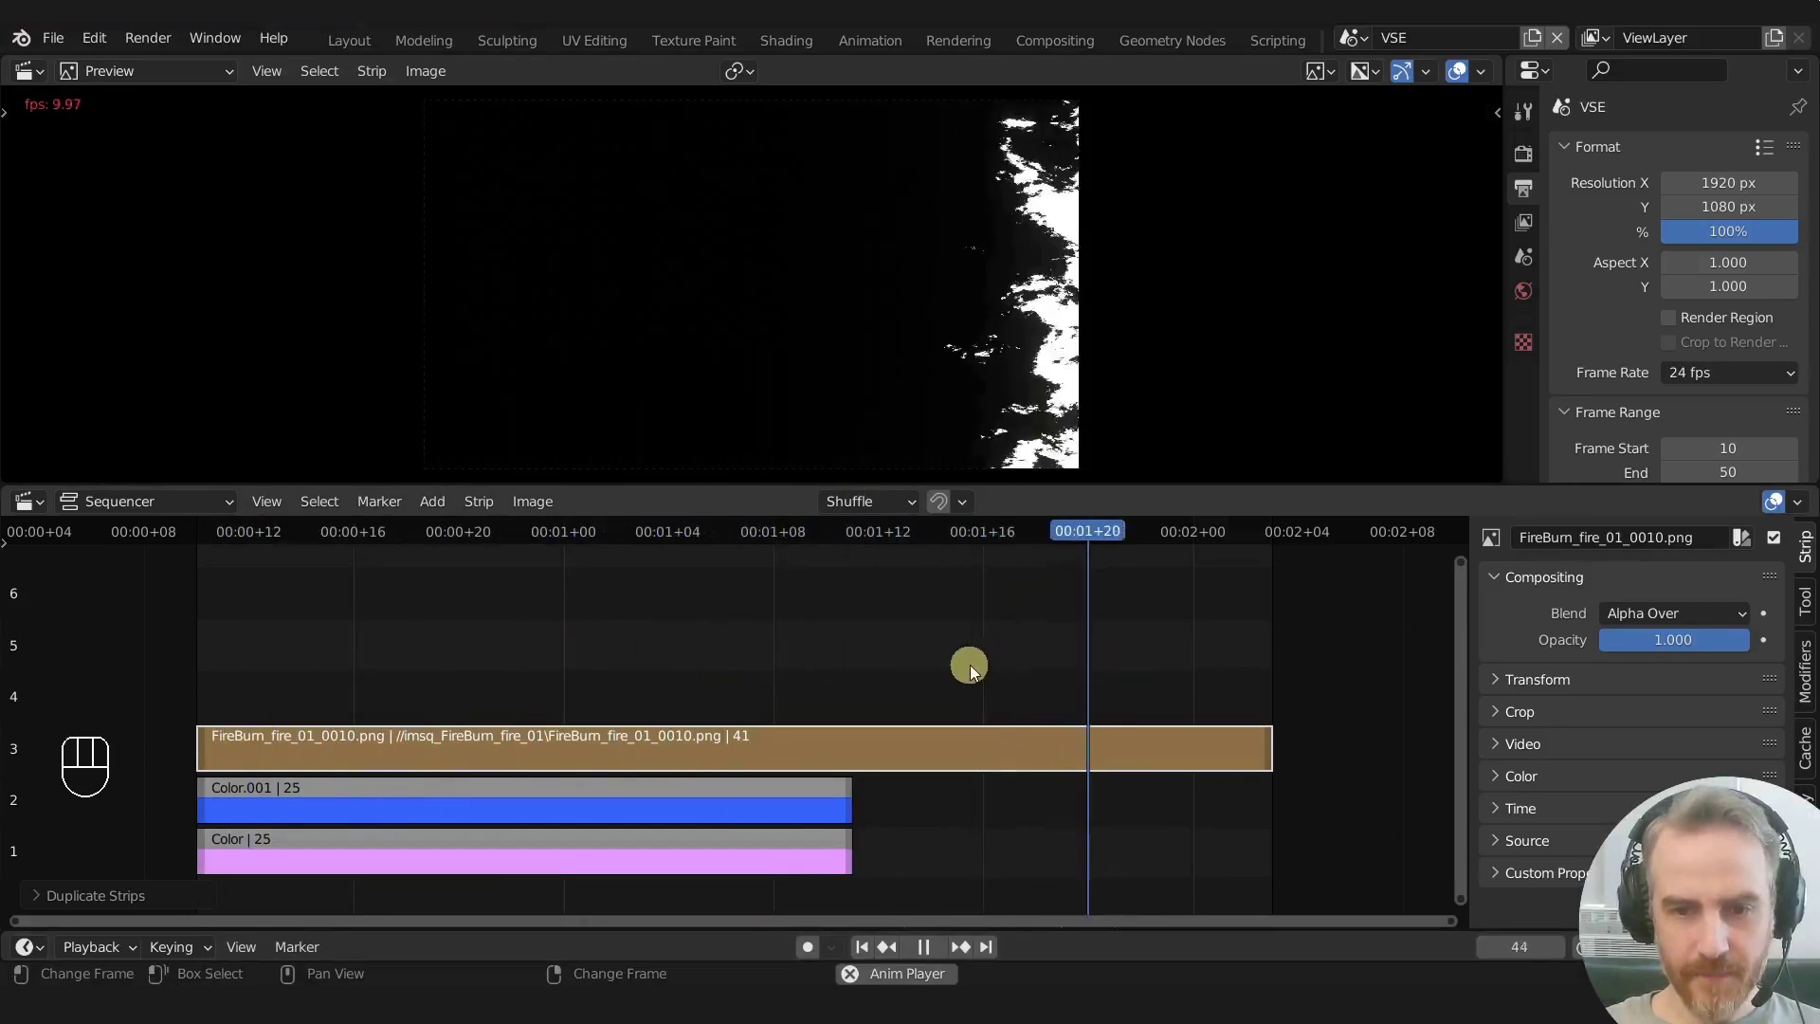
key(space)
click(853, 812)
key(g)
click(1263, 830)
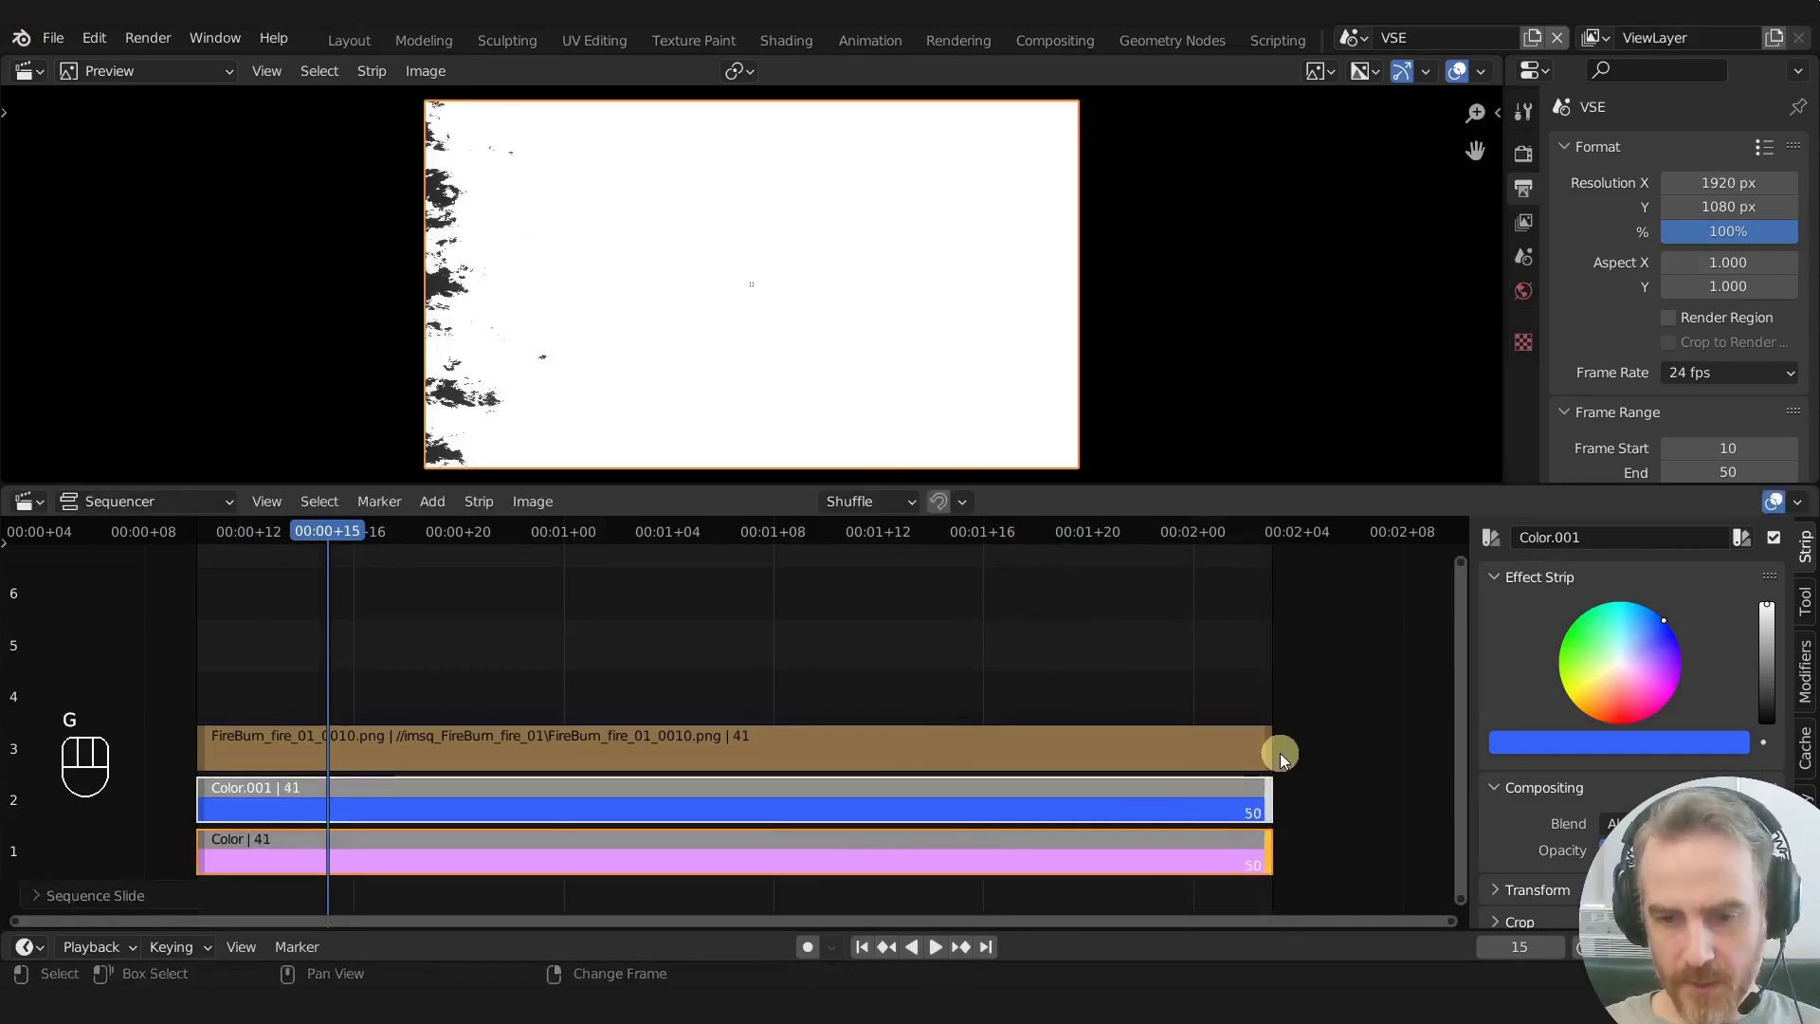
key(space)
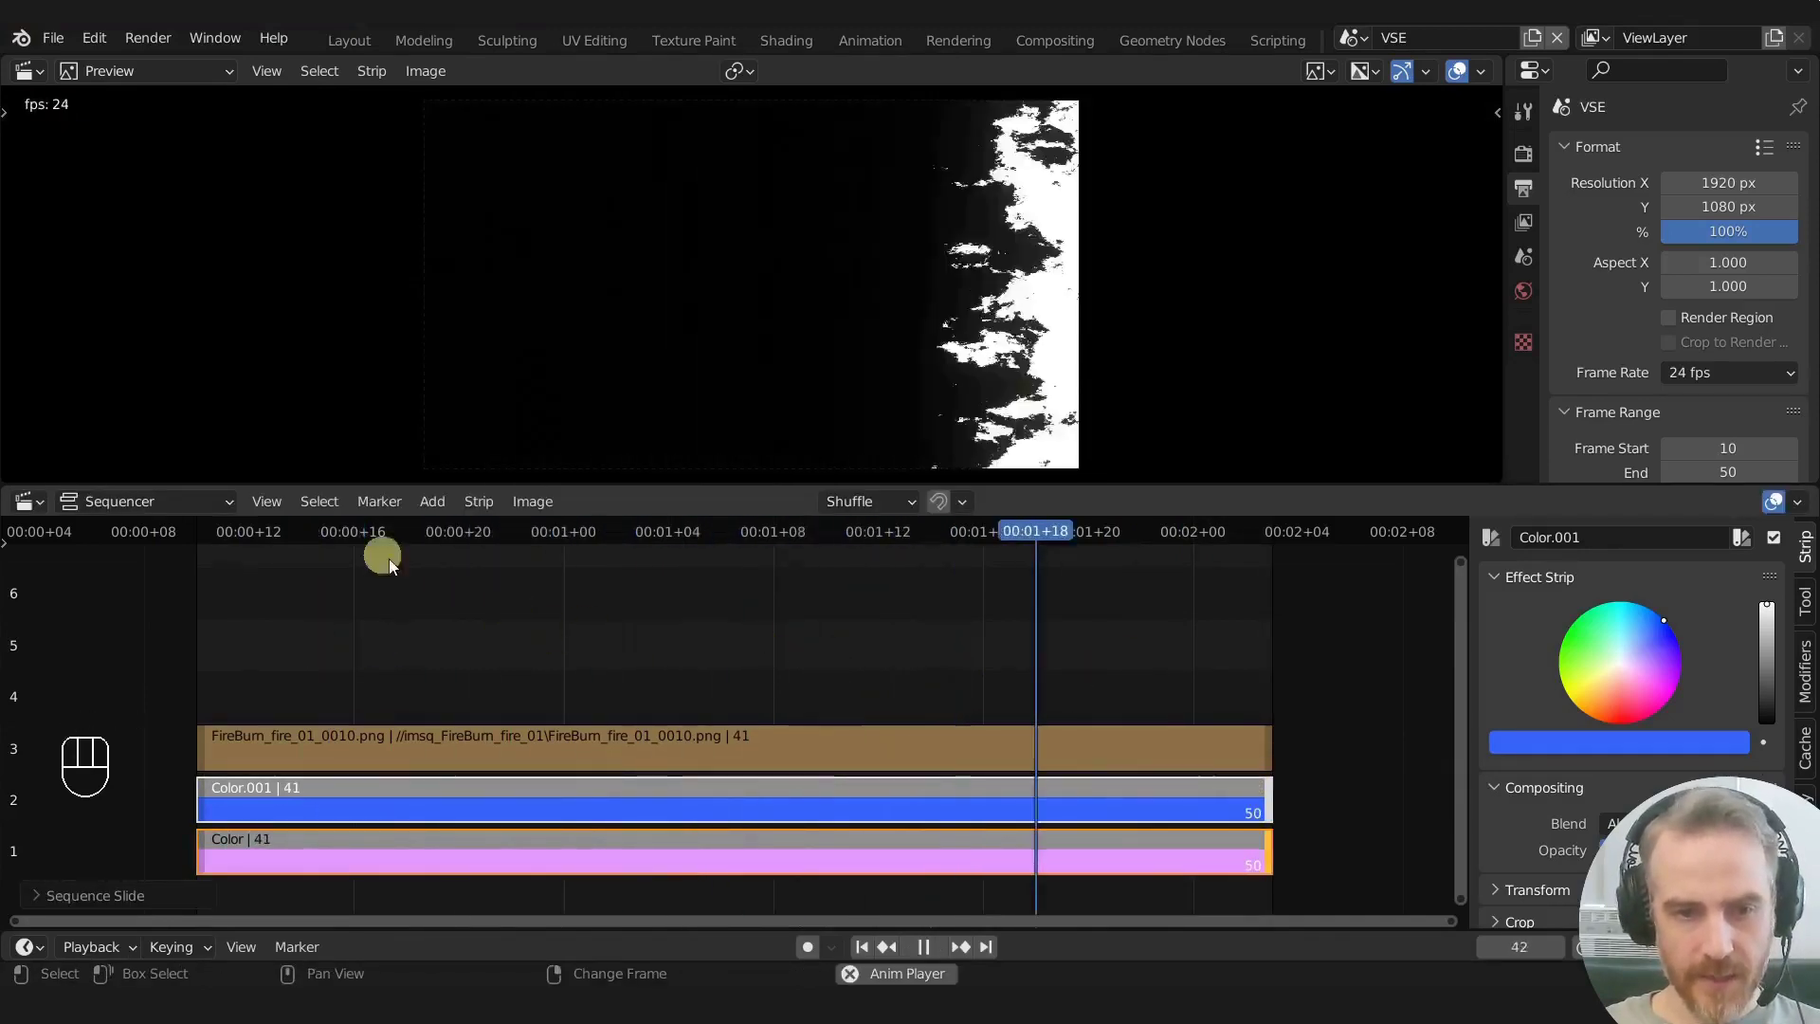
click(504, 800)
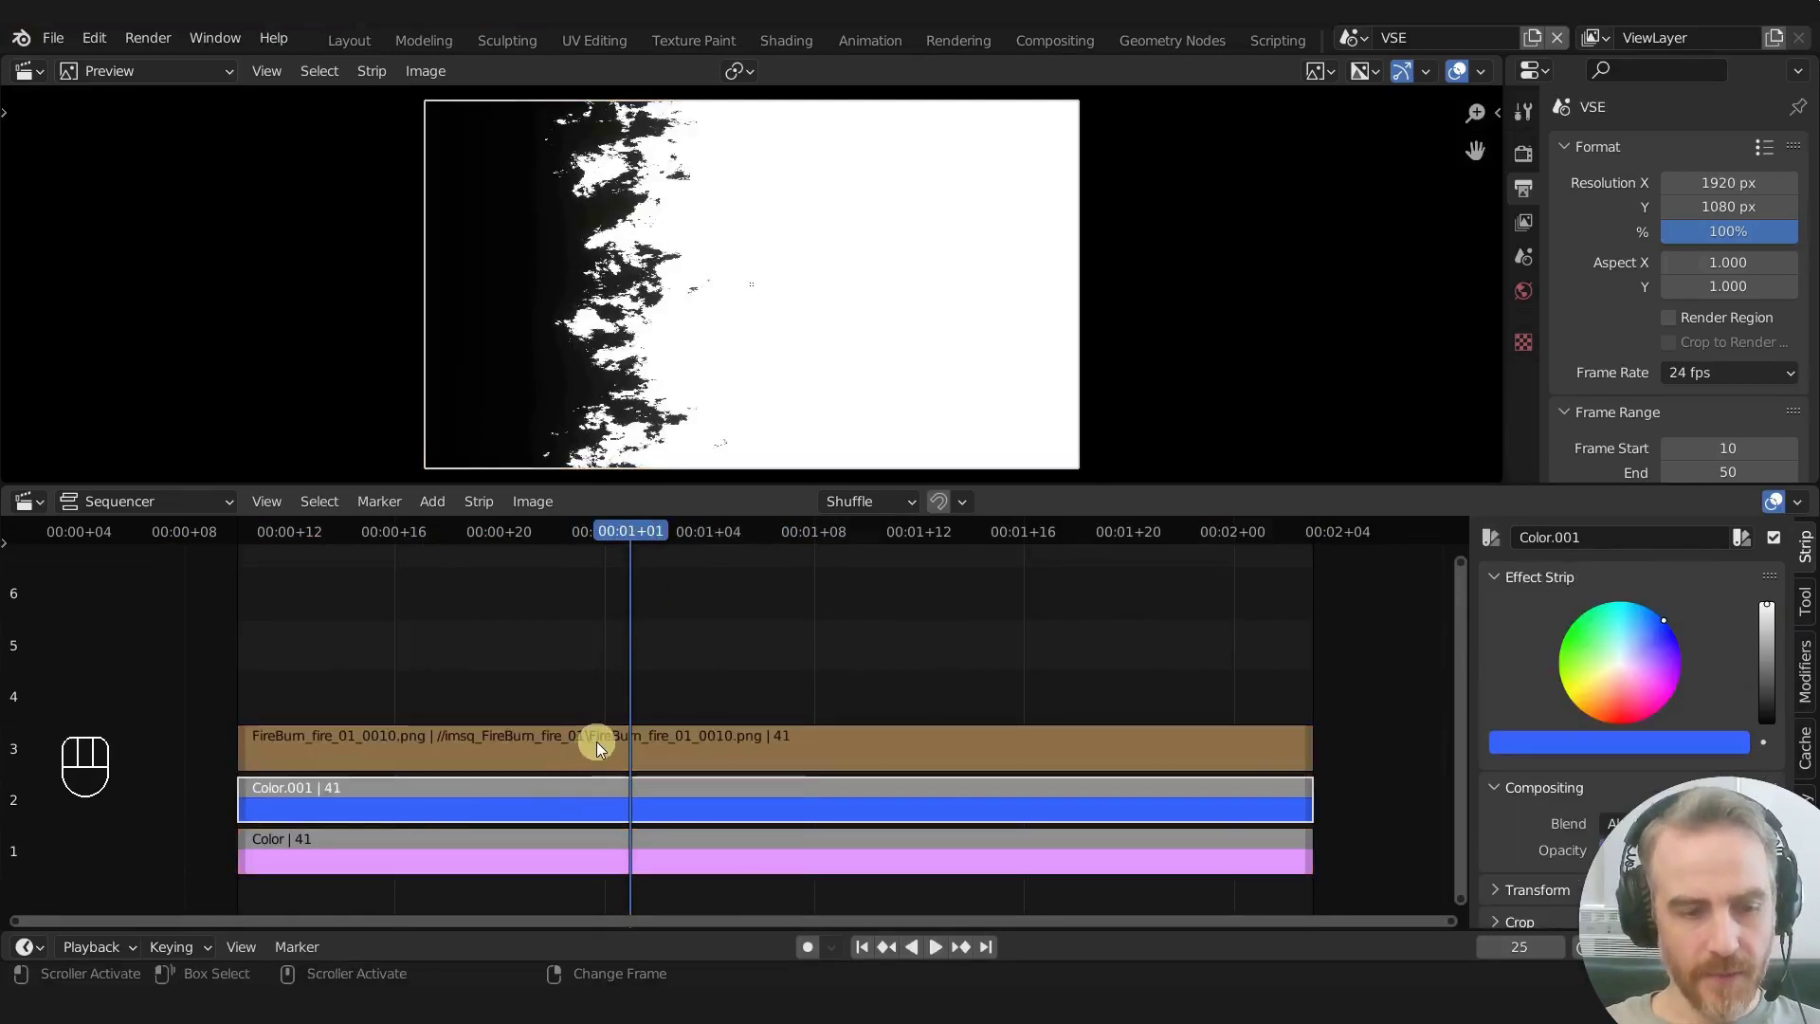
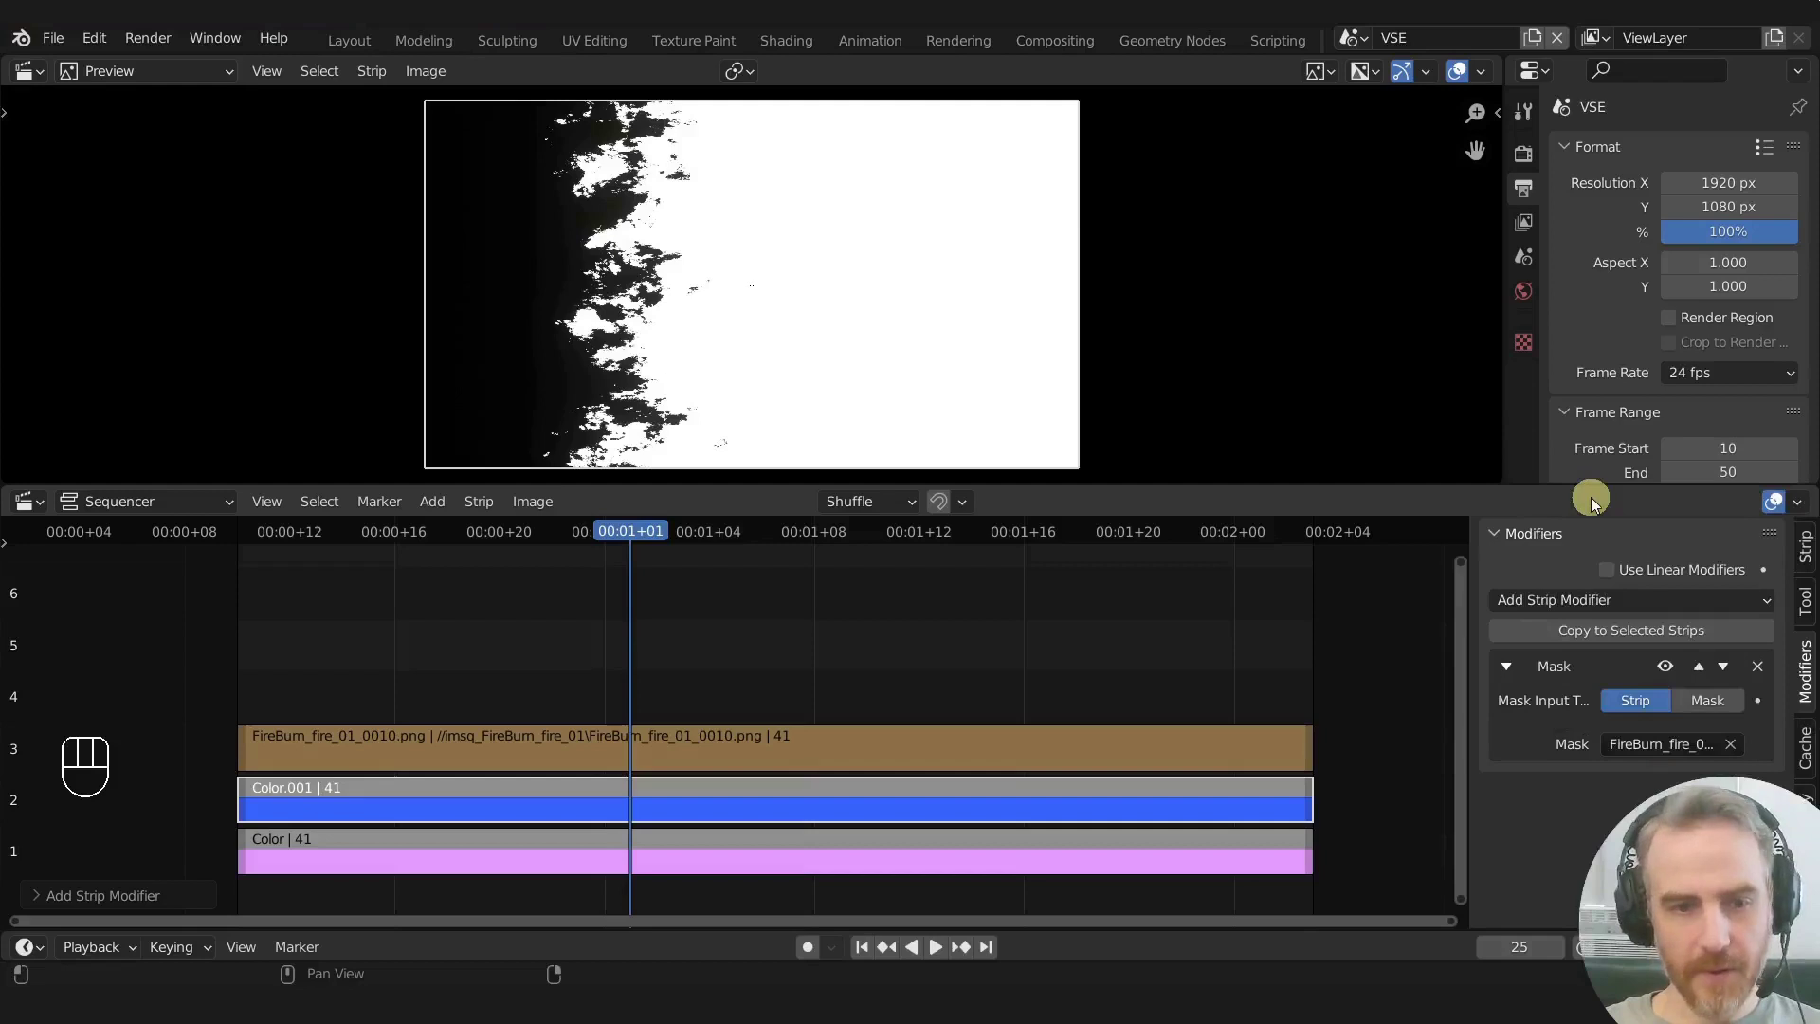
Step: Mute the fire mask strip and scrub to frames 27–30 to check the pink-to-blue burn wipe
drag(635, 539, 733, 578)
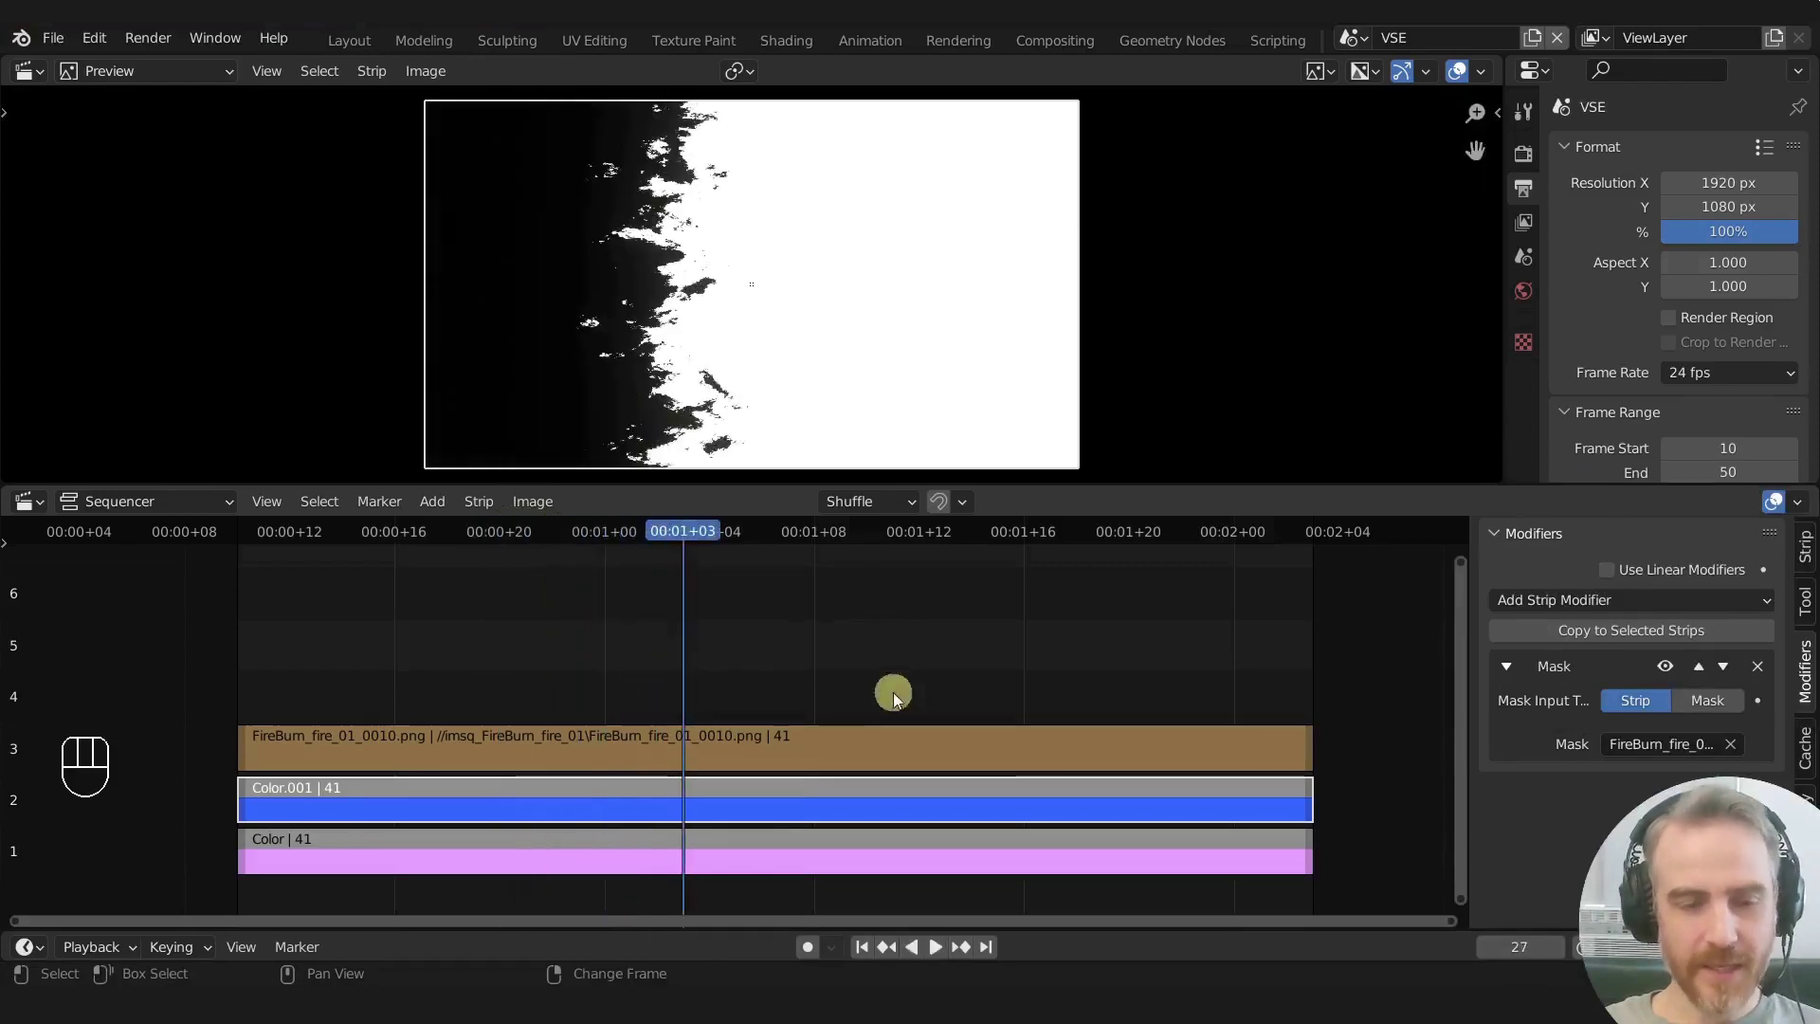
click(785, 750)
key(h)
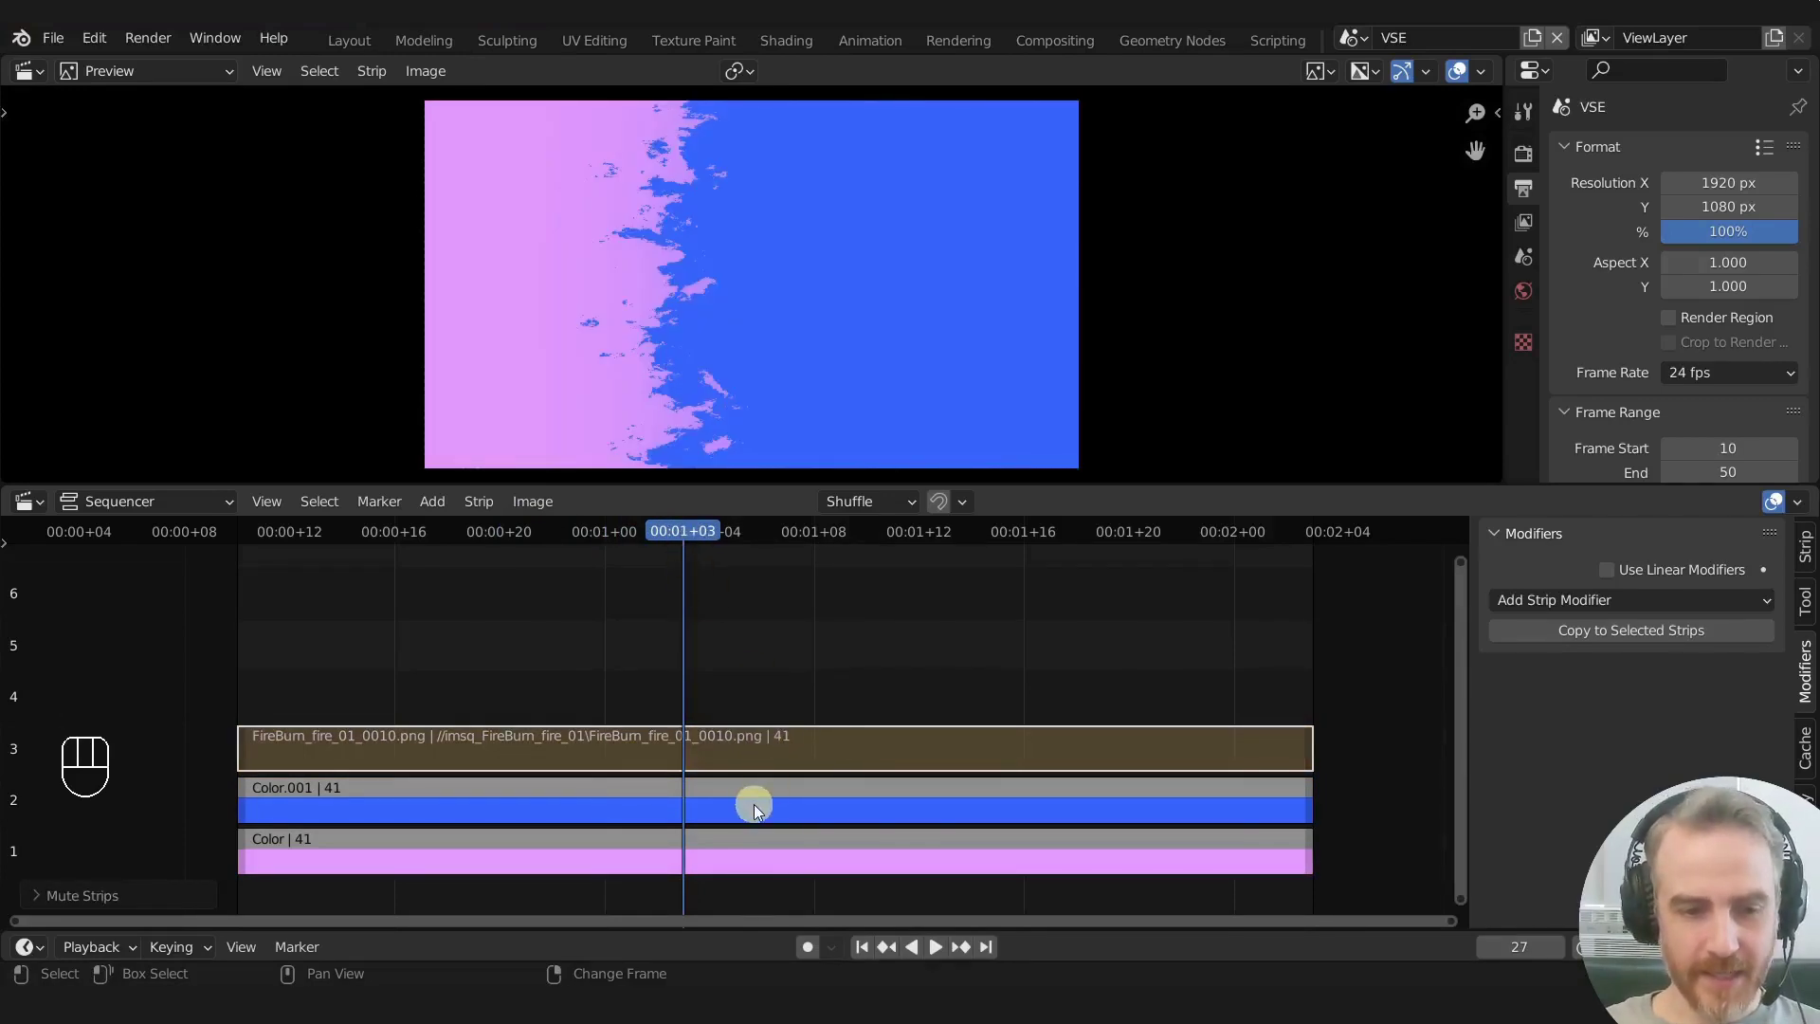
drag(676, 541, 1303, 795)
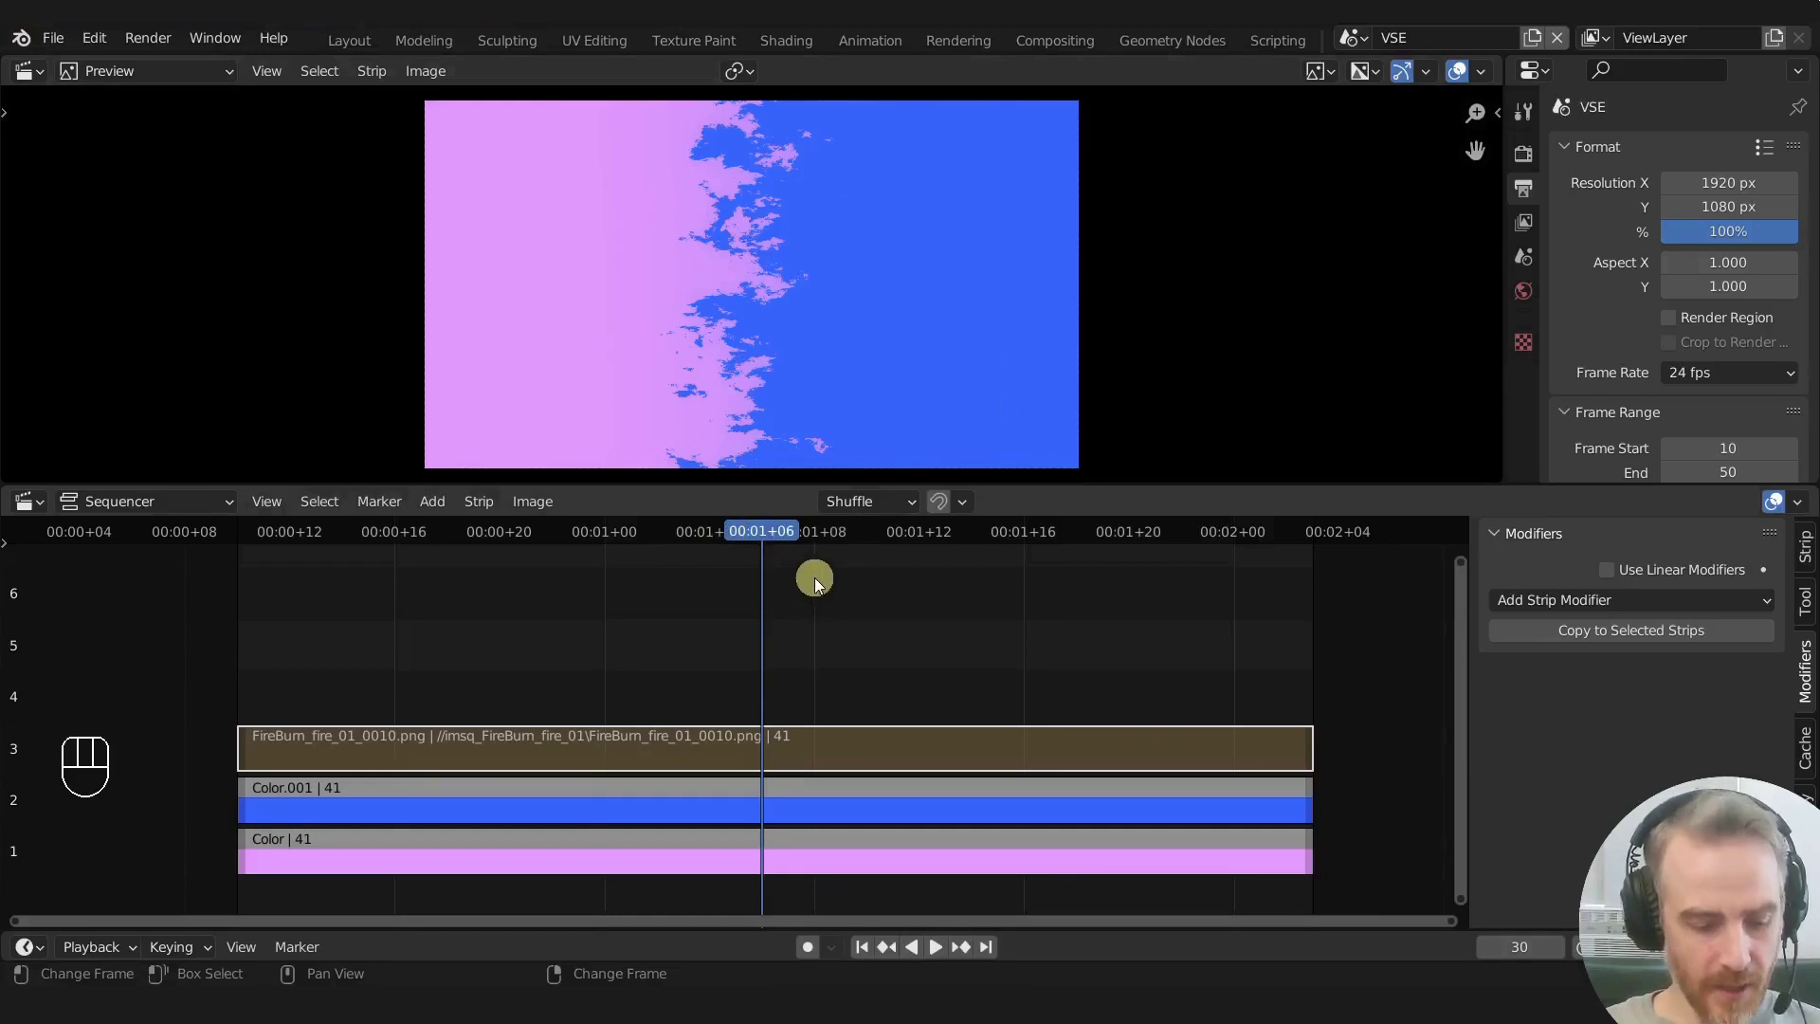
key(ctrl+t)
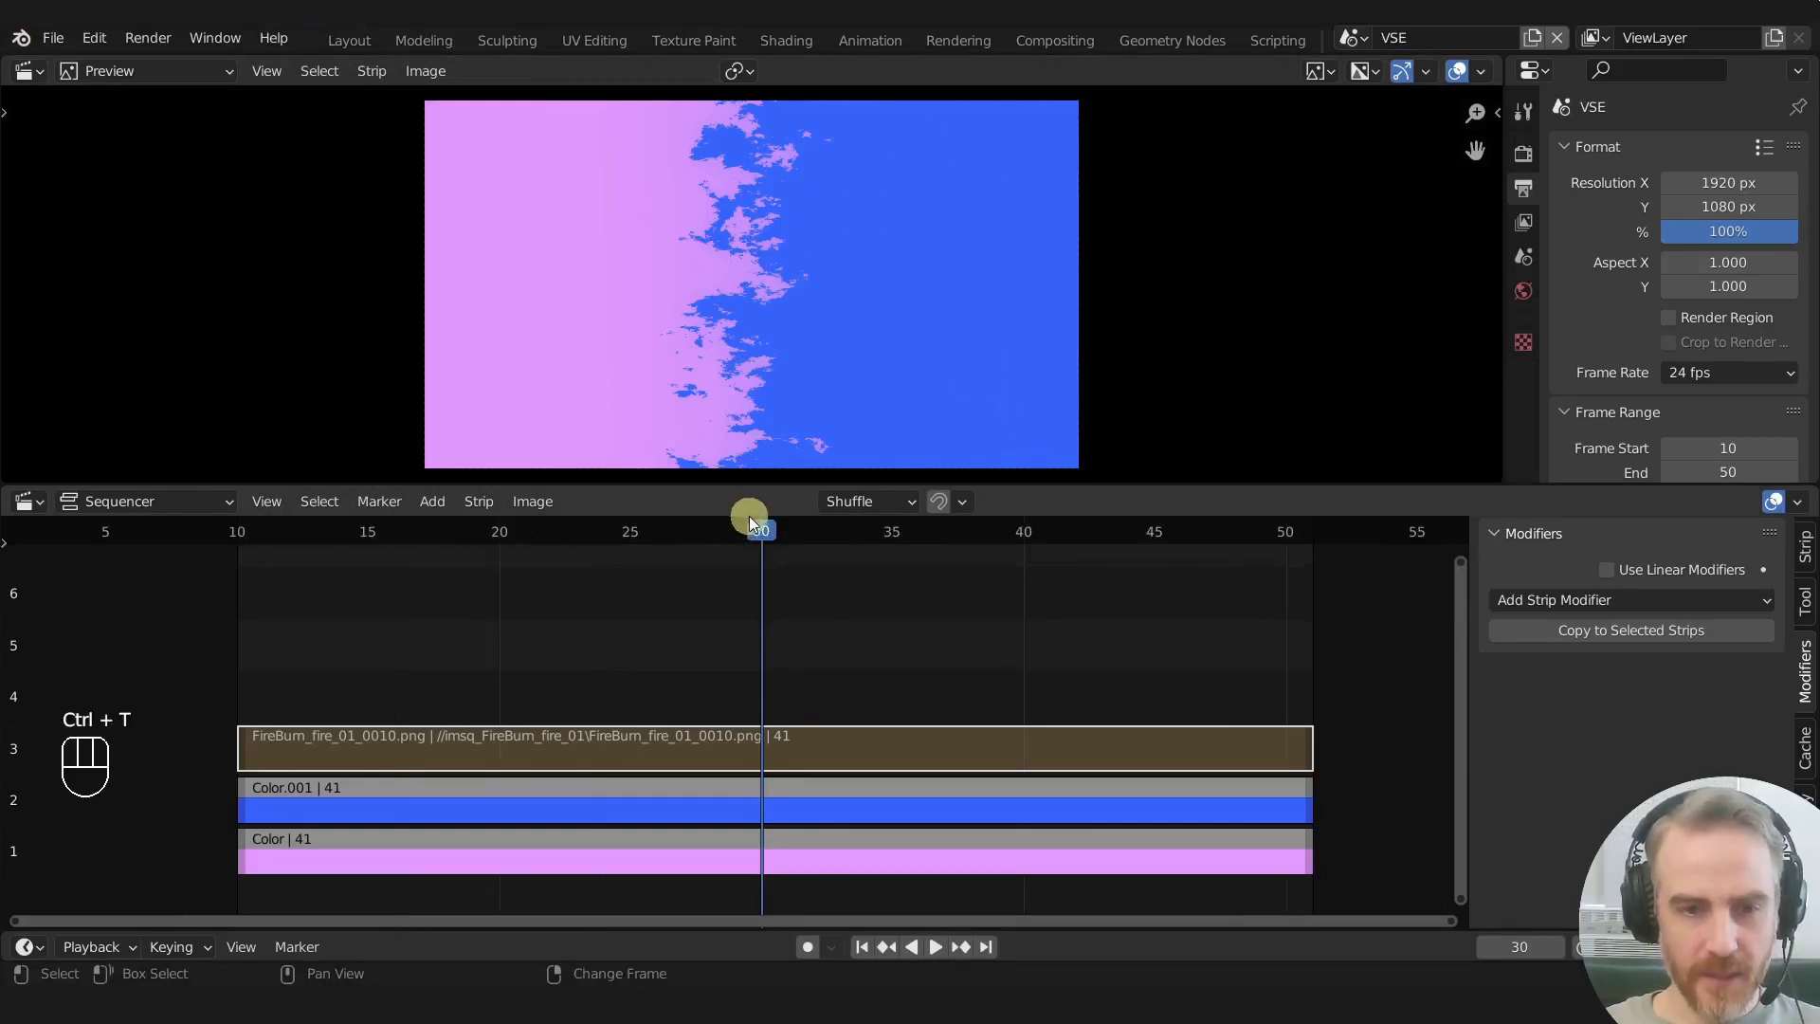